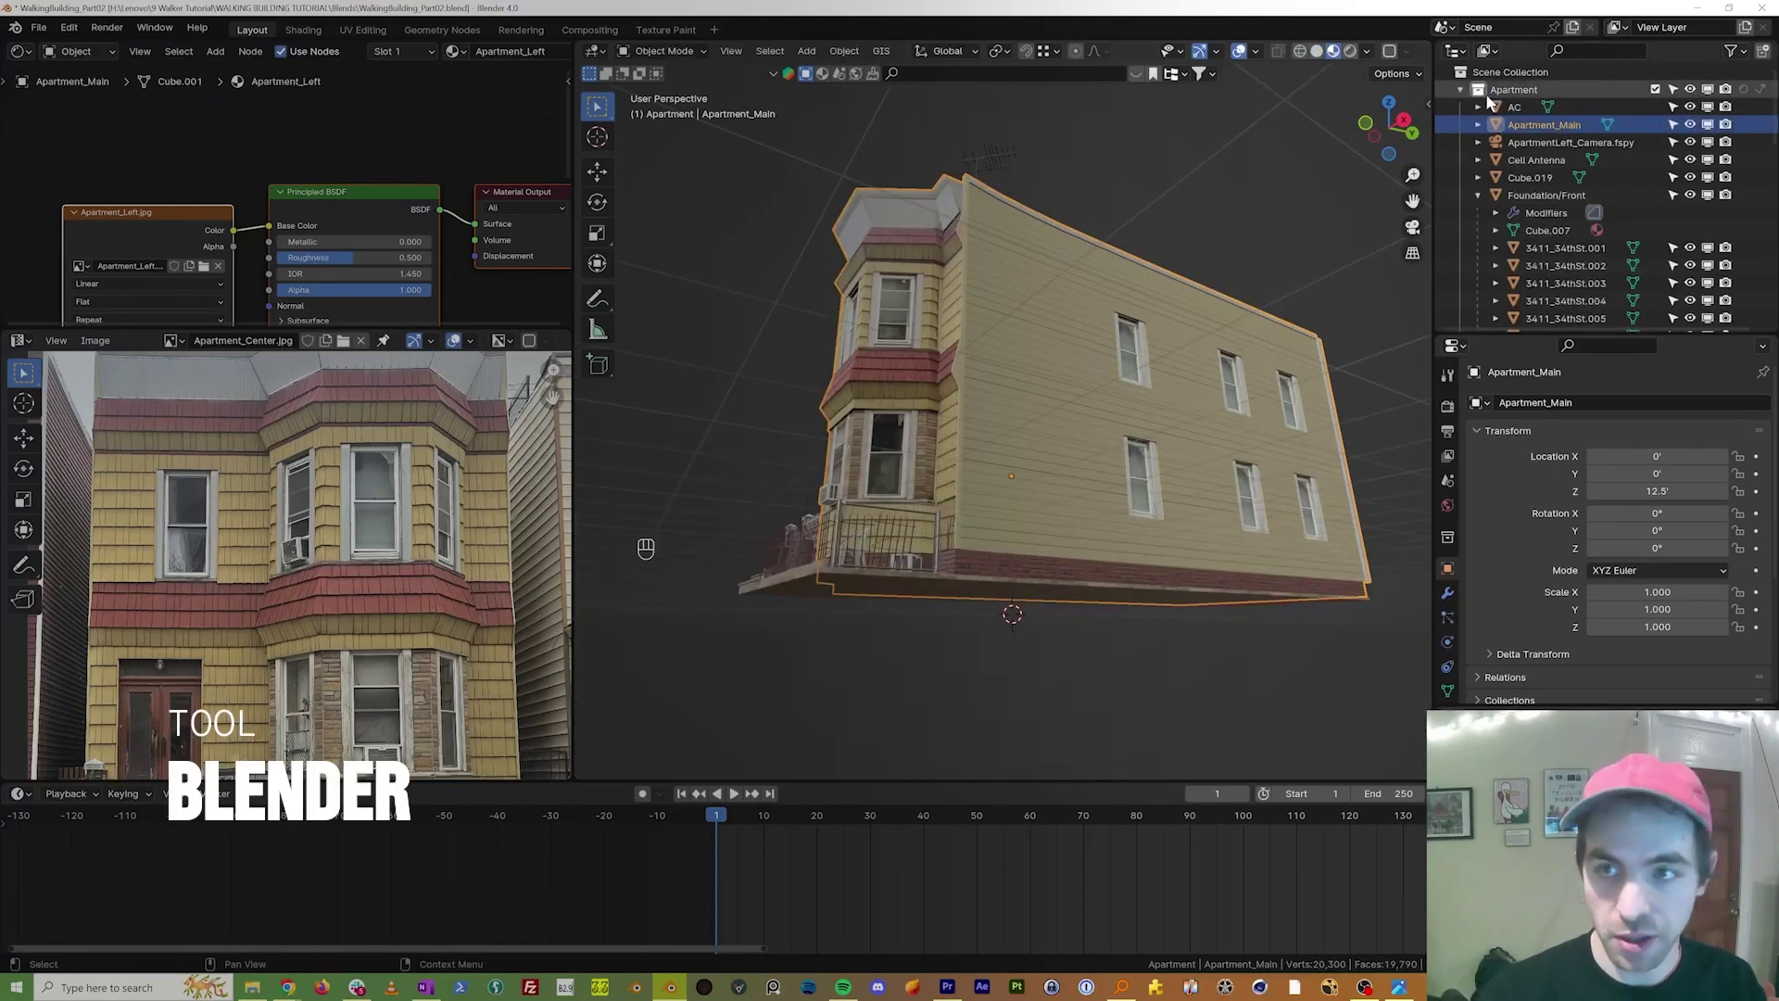
# Step: Delete the leftover ApartmentLeft_Camera.fspy object and bring the building front into view
pyautogui.moveTo(818, 350); pyautogui.dragTo(1031, 338)
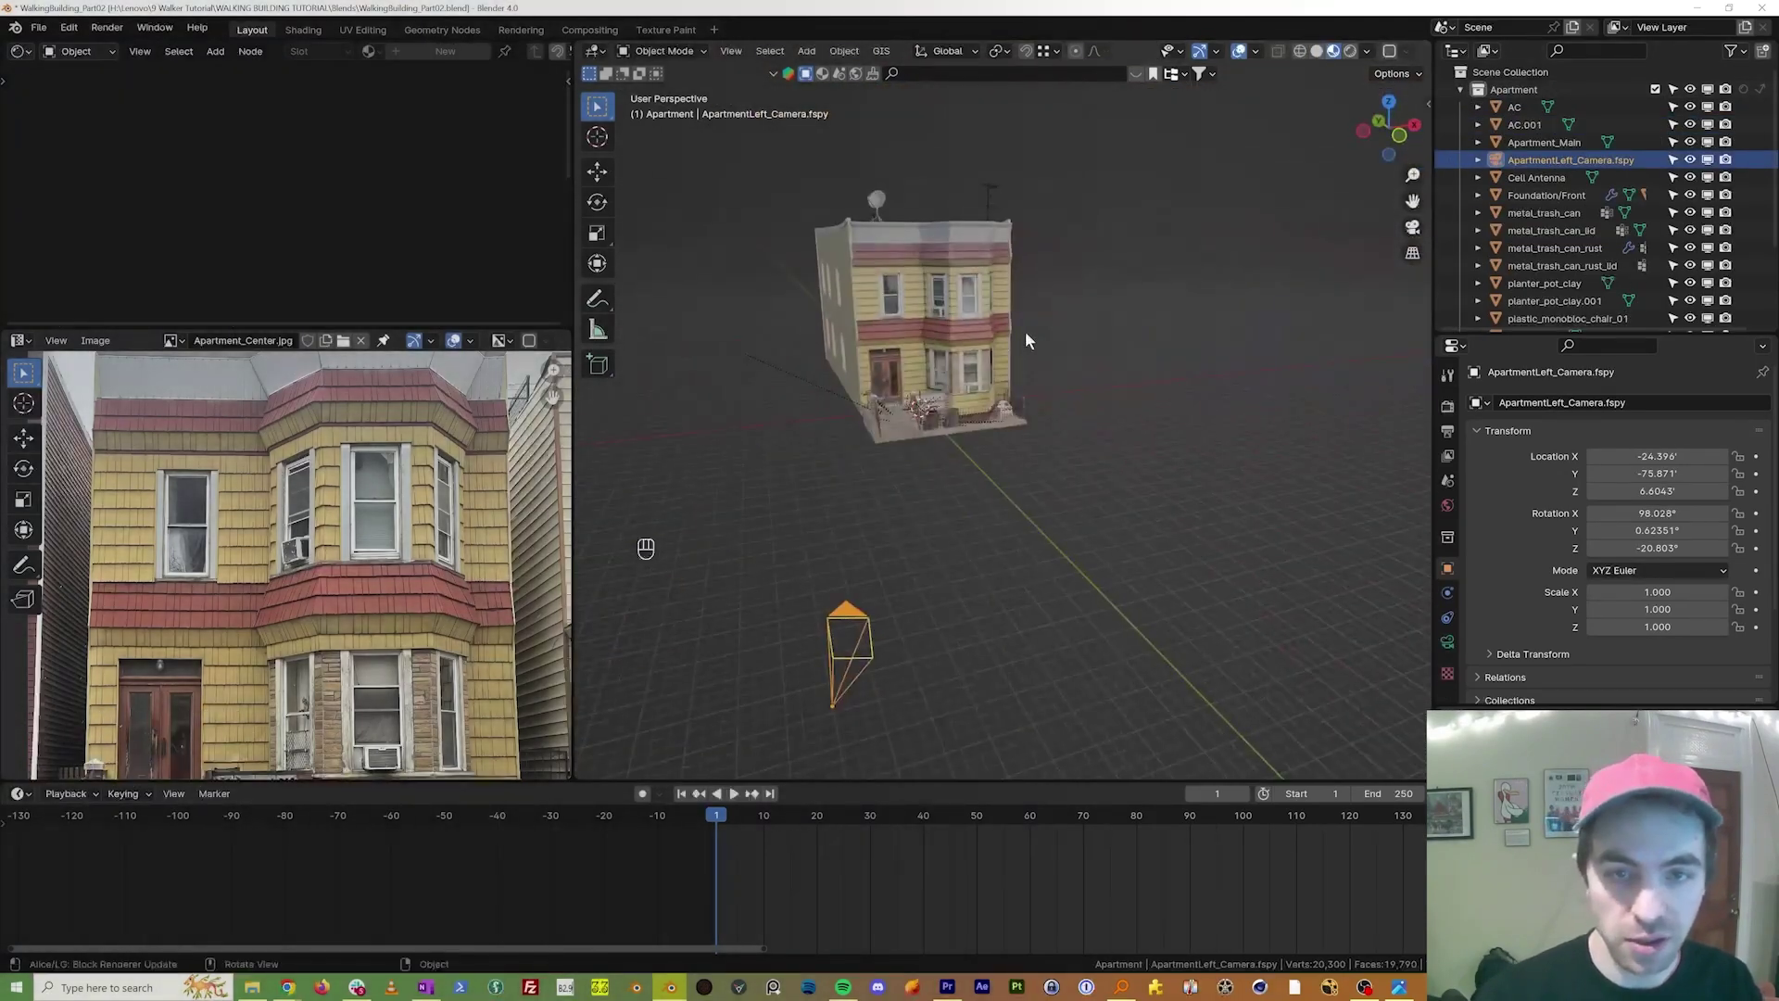
pyautogui.press('Delete')
pyautogui.moveTo(1053, 397); pyautogui.dragTo(962, 394)
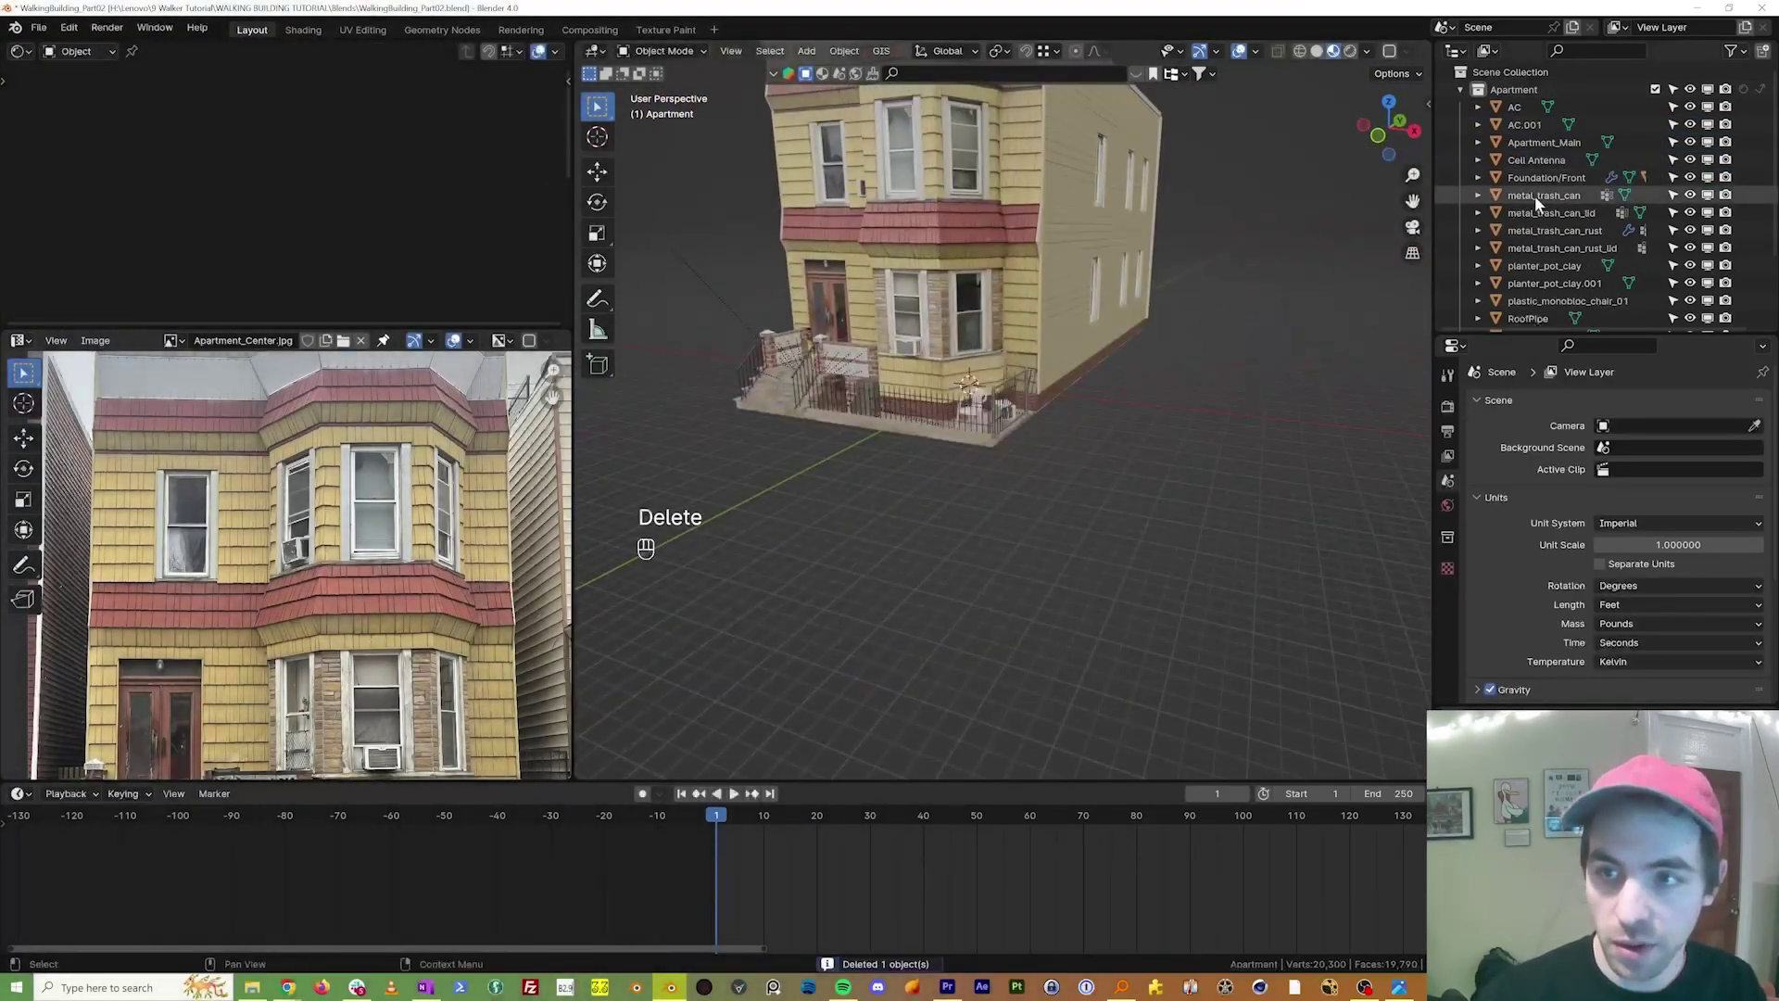
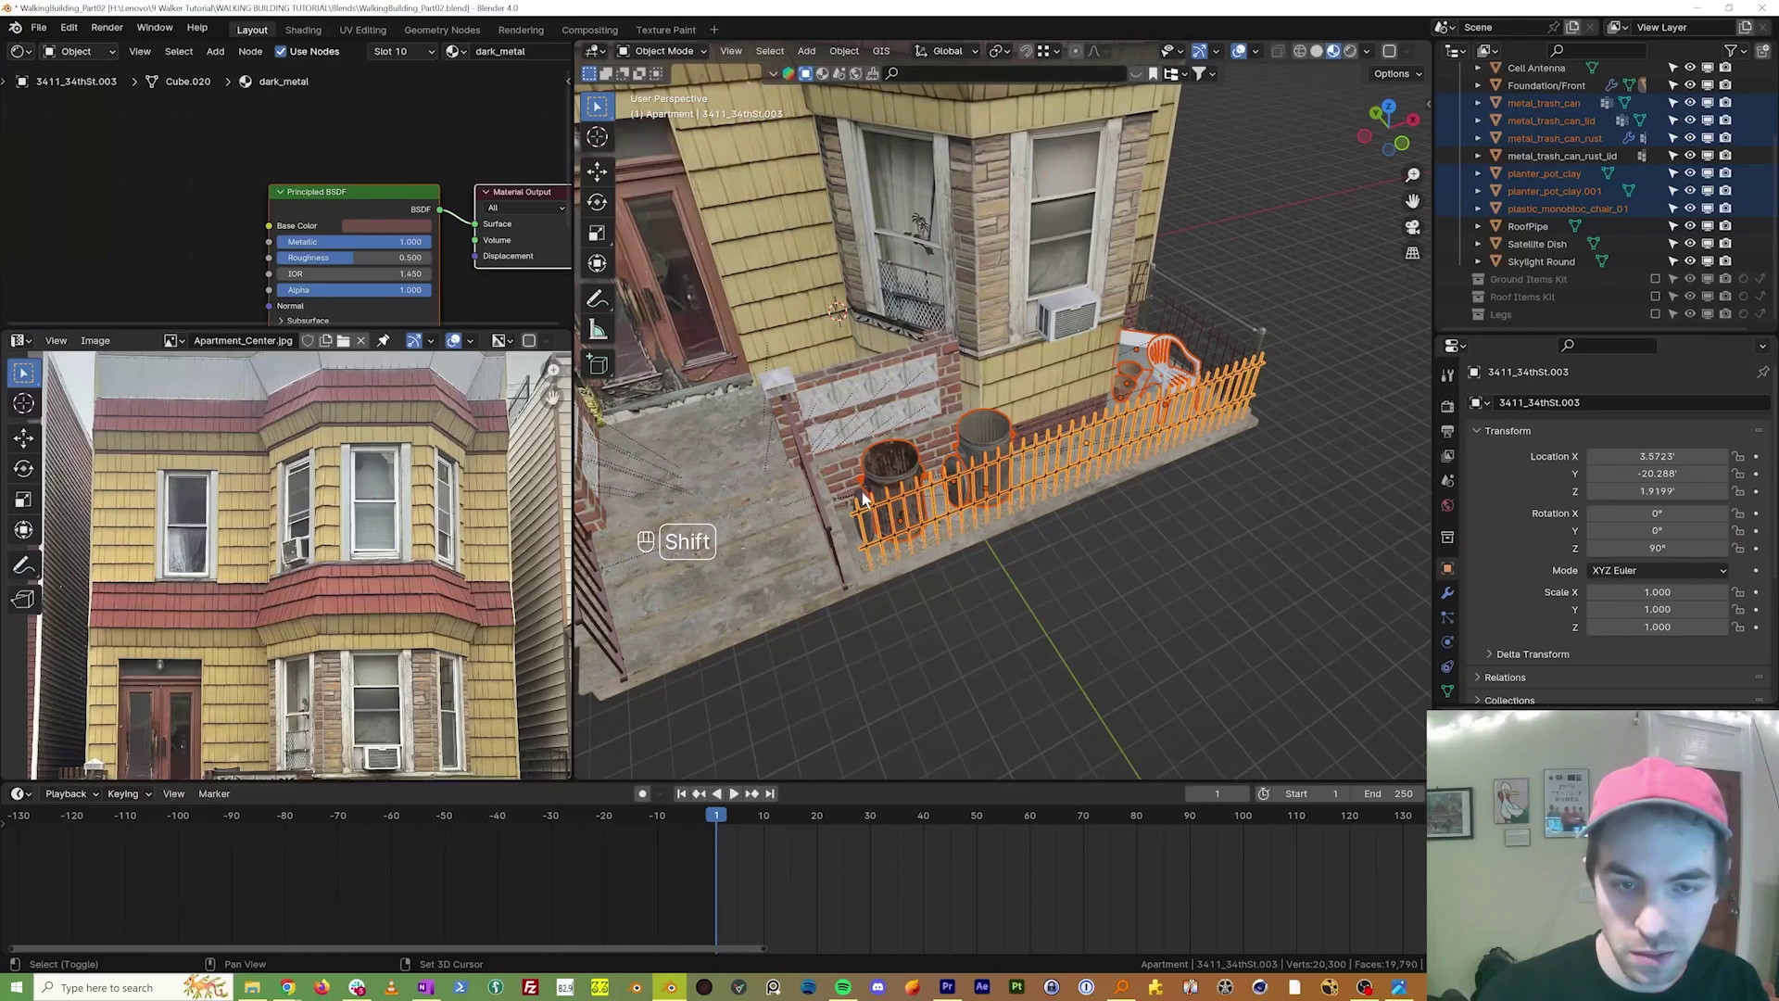
# Step: Parent the porch props to their parent with Object (Keep Transform) and test-move, then cancel
pyautogui.moveTo(1158, 320); pyautogui.dragTo(1027, 272)
pyautogui.moveTo(1025, 352); pyautogui.dragTo(1054, 312)
pyautogui.moveTo(1054, 312); pyautogui.dragTo(1067, 289)
pyautogui.press('ctrl+p')
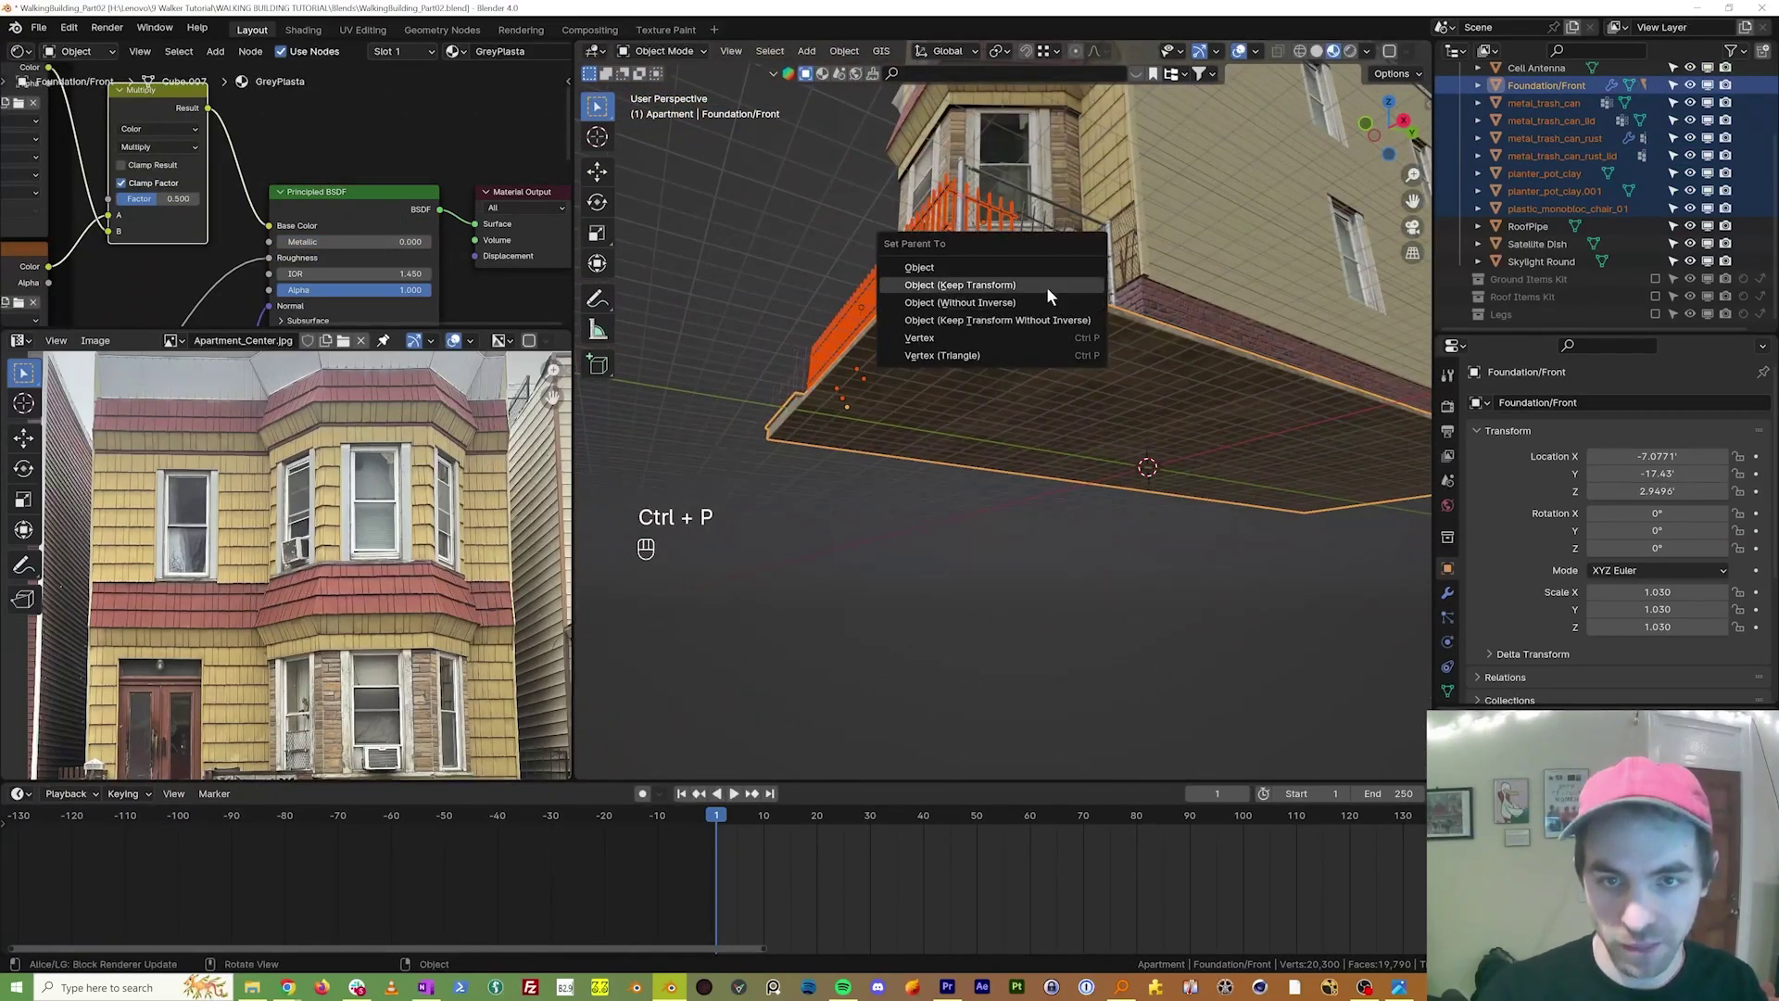
pyautogui.moveTo(1084, 354); pyautogui.dragTo(1207, 413)
pyautogui.moveTo(1207, 413); pyautogui.dragTo(1163, 384)
pyautogui.press('g')
pyautogui.press('F1')
pyautogui.press('Escape')
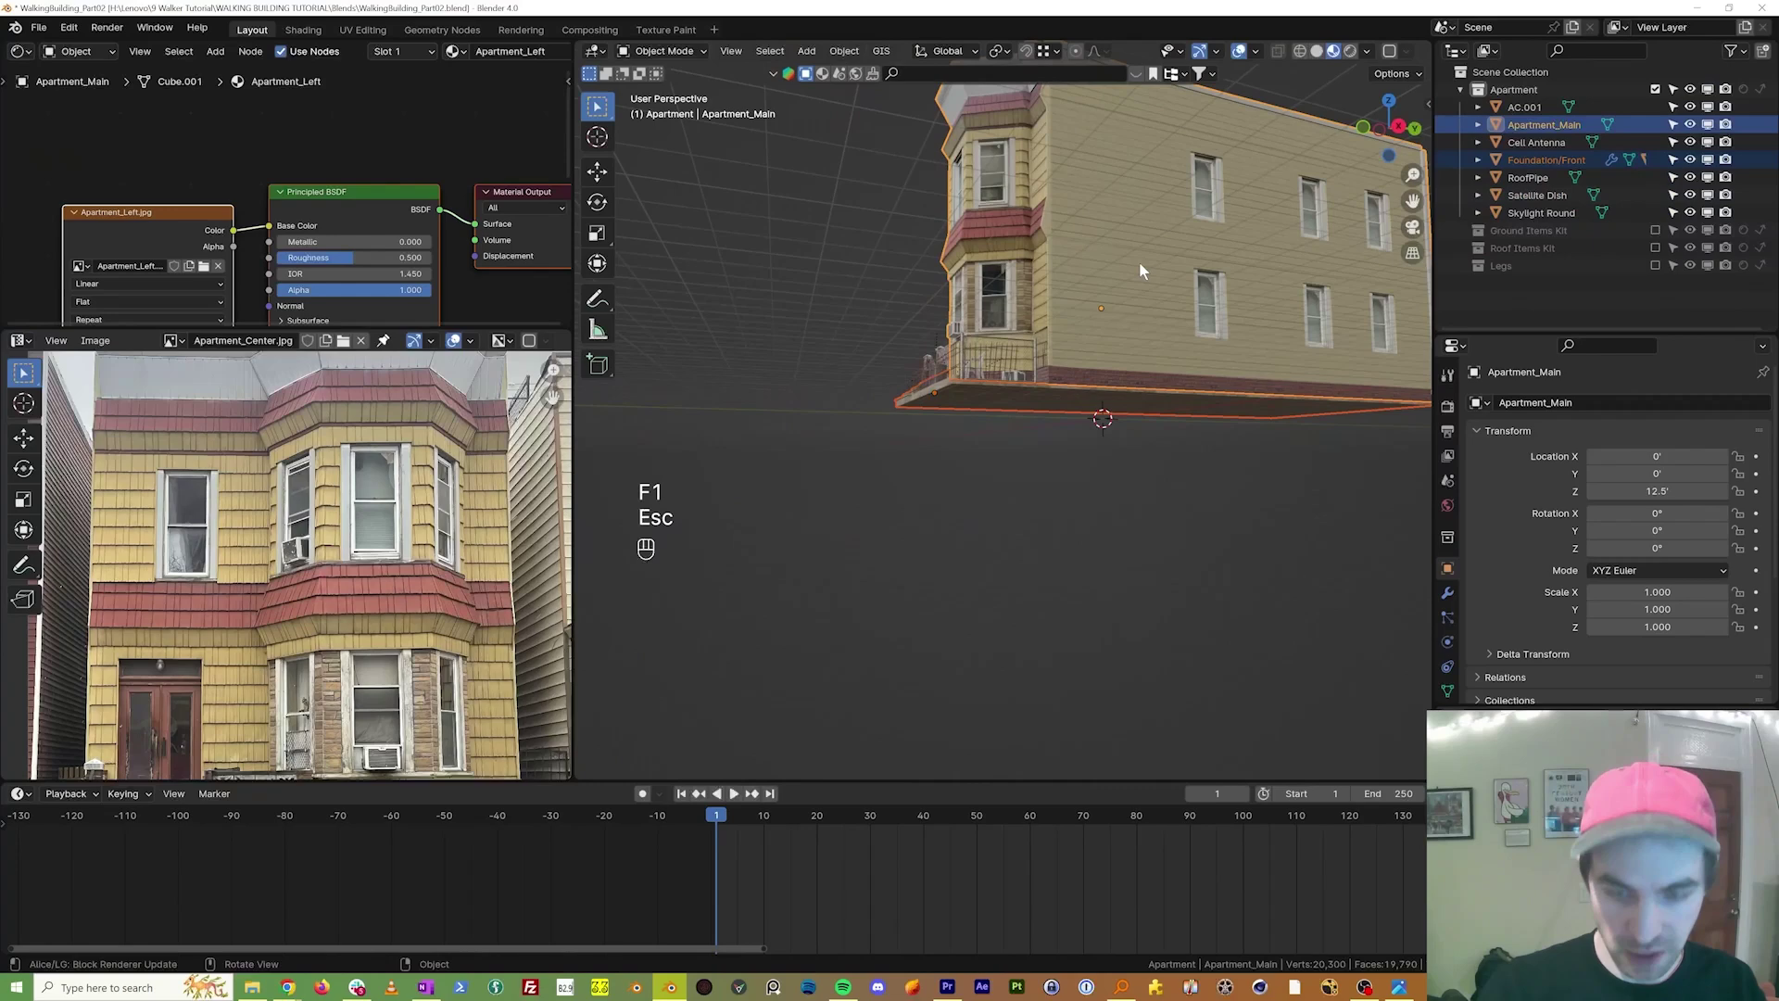
# Step: Parent the Foundation/Front group up to Apartment_Main, test-move the building and cancel
pyautogui.press('ctrl+p')
pyautogui.moveTo(1132, 322); pyautogui.dragTo(1168, 351)
pyautogui.moveTo(1141, 338); pyautogui.dragTo(1142, 372)
pyautogui.press('g')
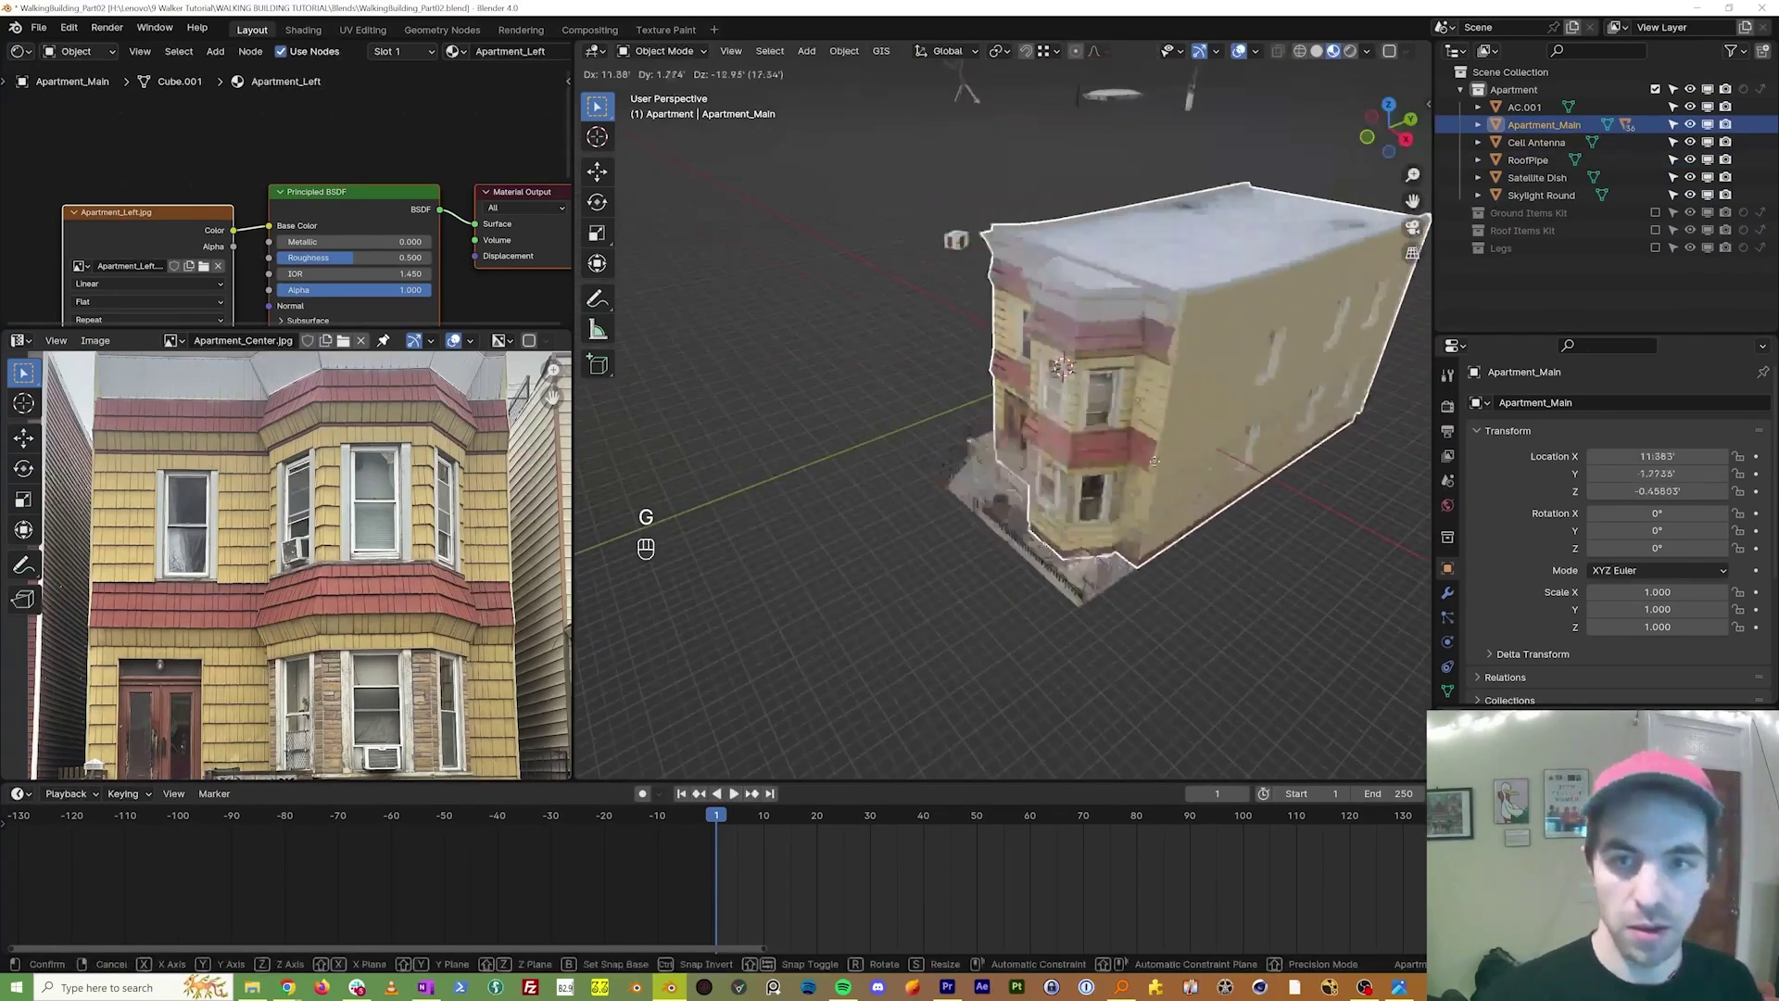
pyautogui.press('Escape')
# Step: Check the rooftop AC unit, antenna, pipe, dish and skylight follow Apartment_Main by test-moving and cancelling
pyautogui.moveTo(1023, 240); pyautogui.dragTo(1236, 225)
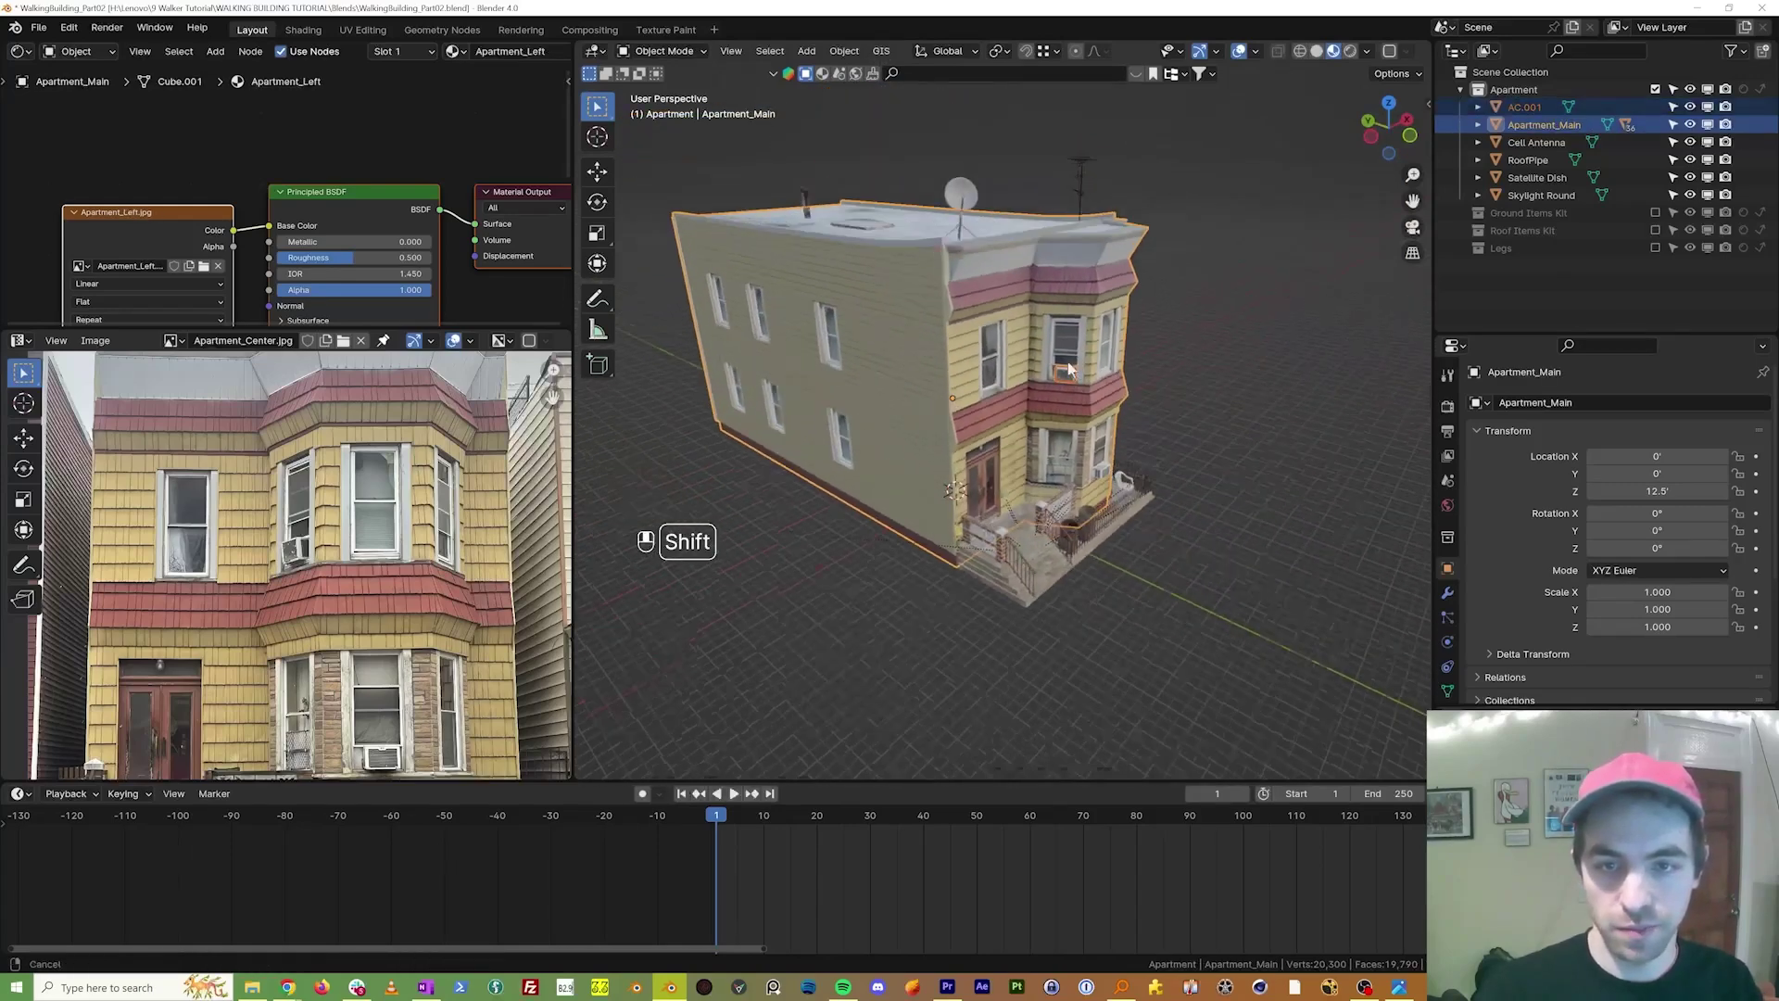
pyautogui.moveTo(1050, 285); pyautogui.dragTo(1084, 363)
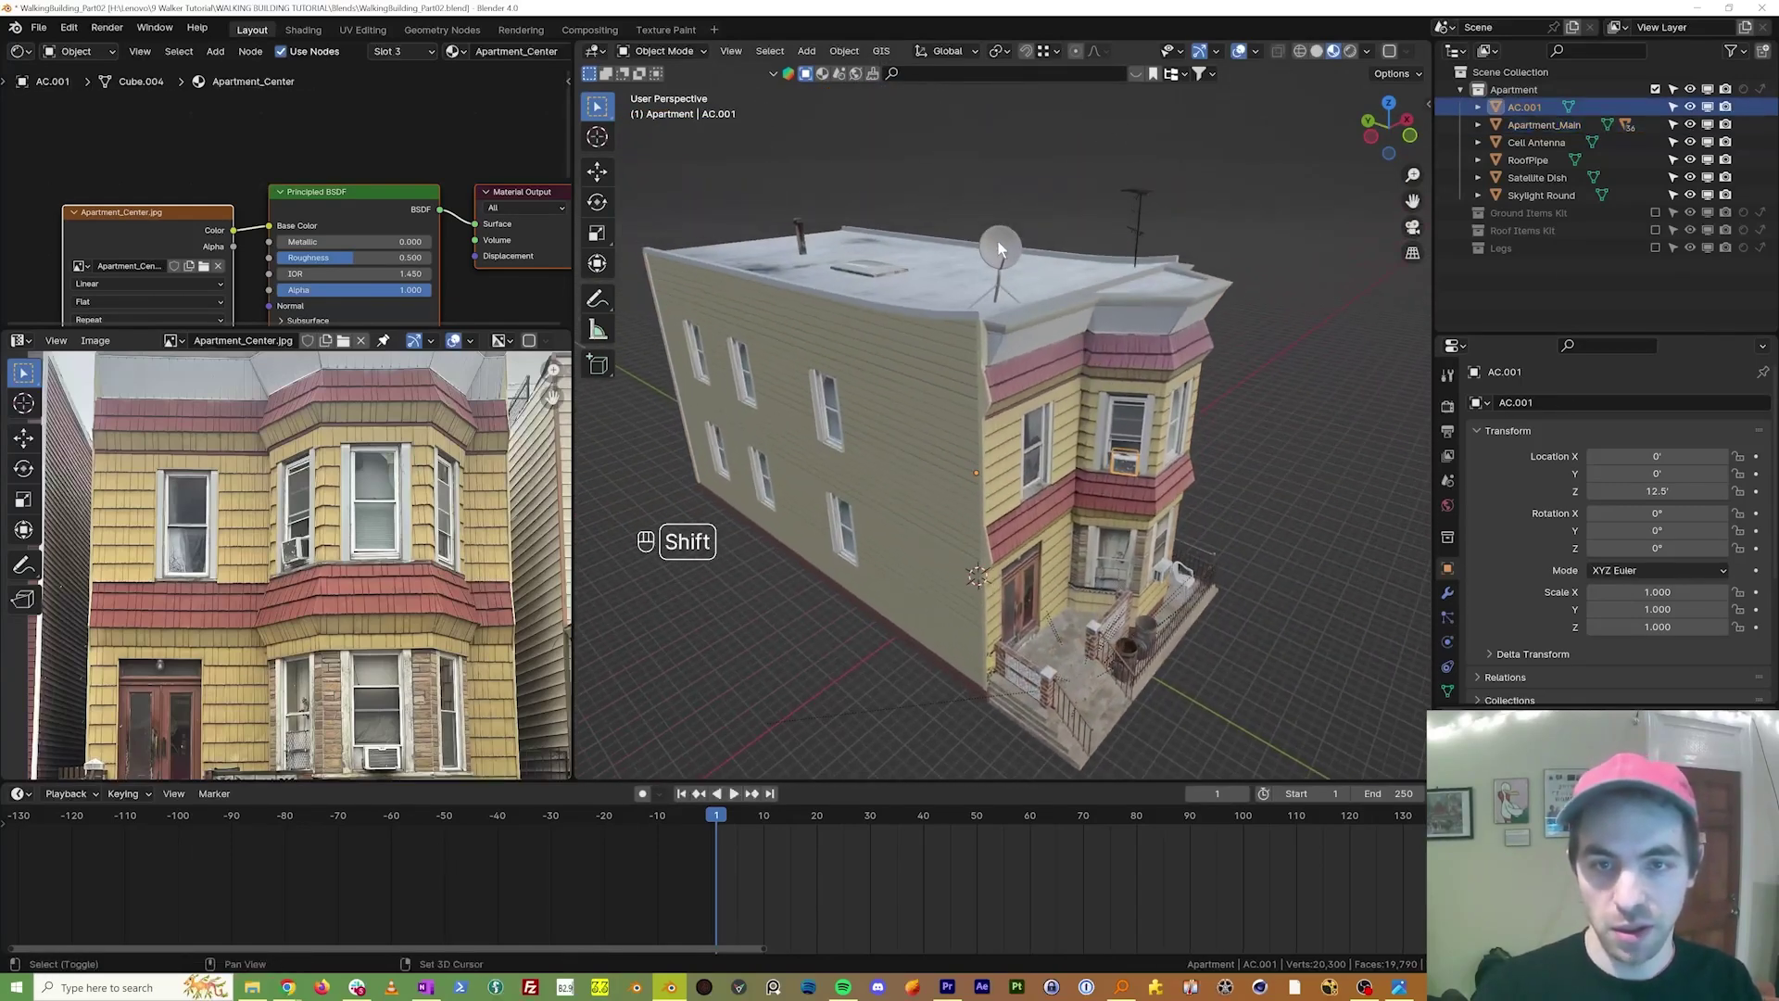
pyautogui.middleClick(1150, 204)
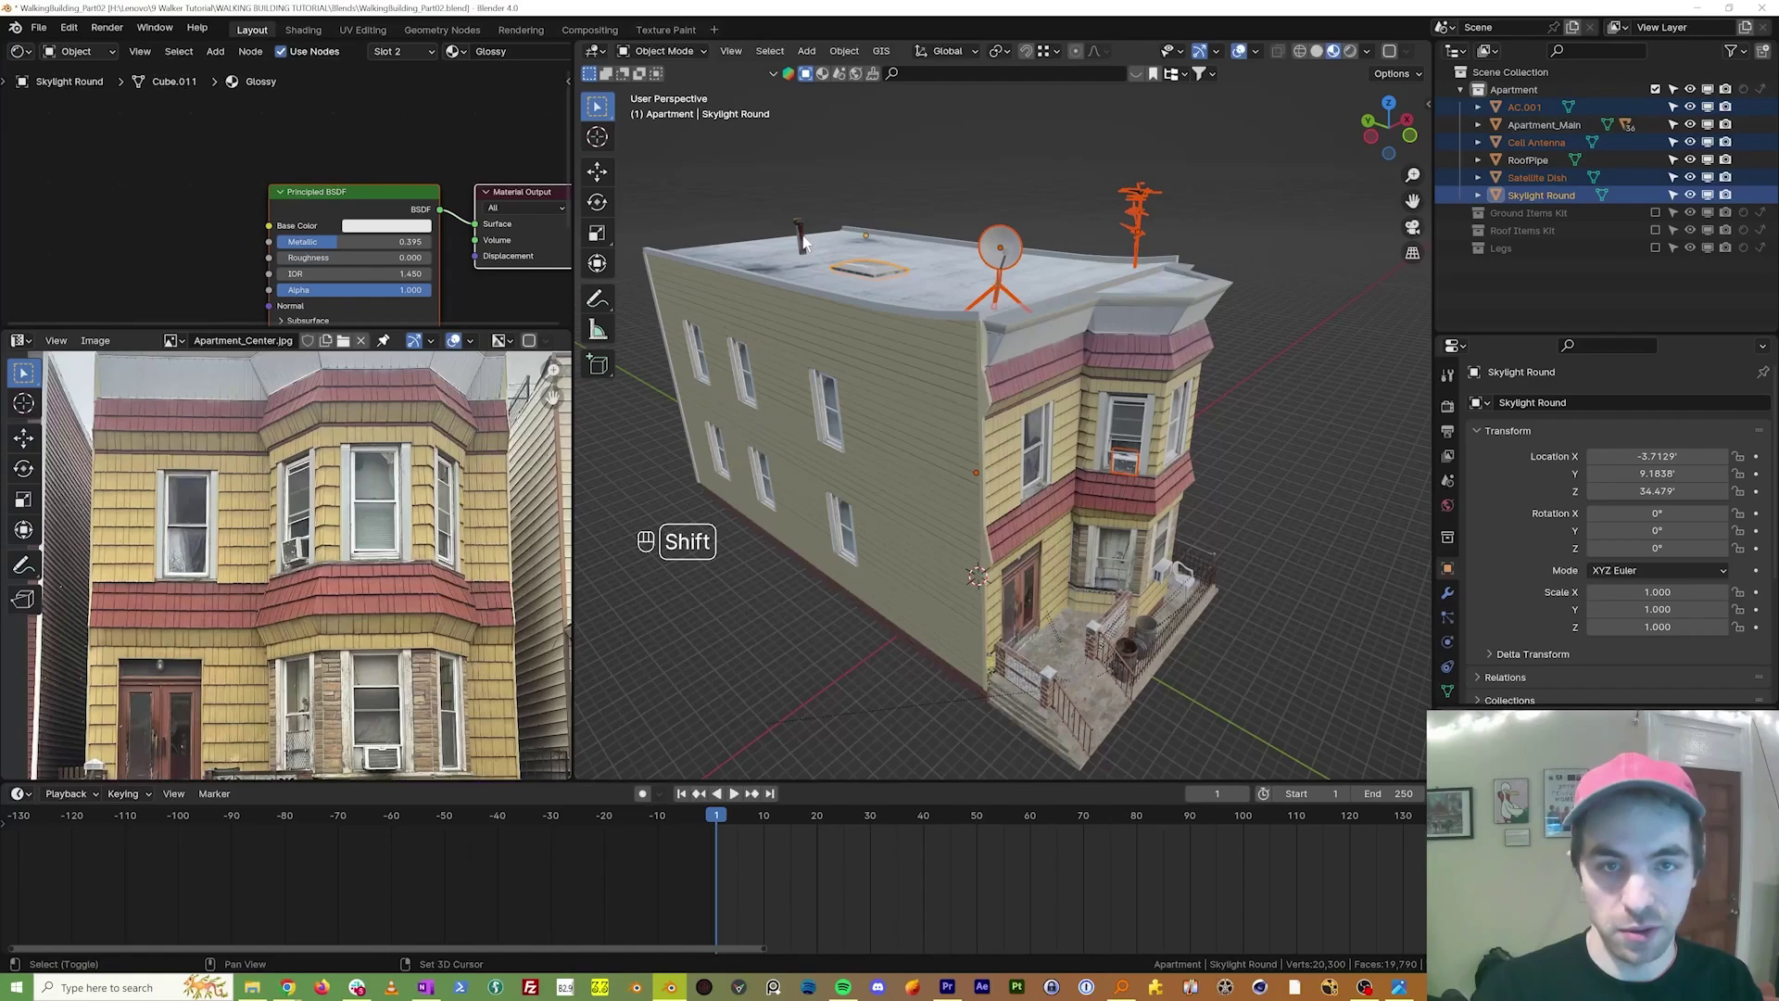
pyautogui.middleClick(805, 241)
pyautogui.middleClick(903, 387)
pyautogui.middleClick(997, 262)
pyautogui.middleClick(904, 396)
pyautogui.moveTo(906, 382); pyautogui.dragTo(866, 378)
pyautogui.press('g')
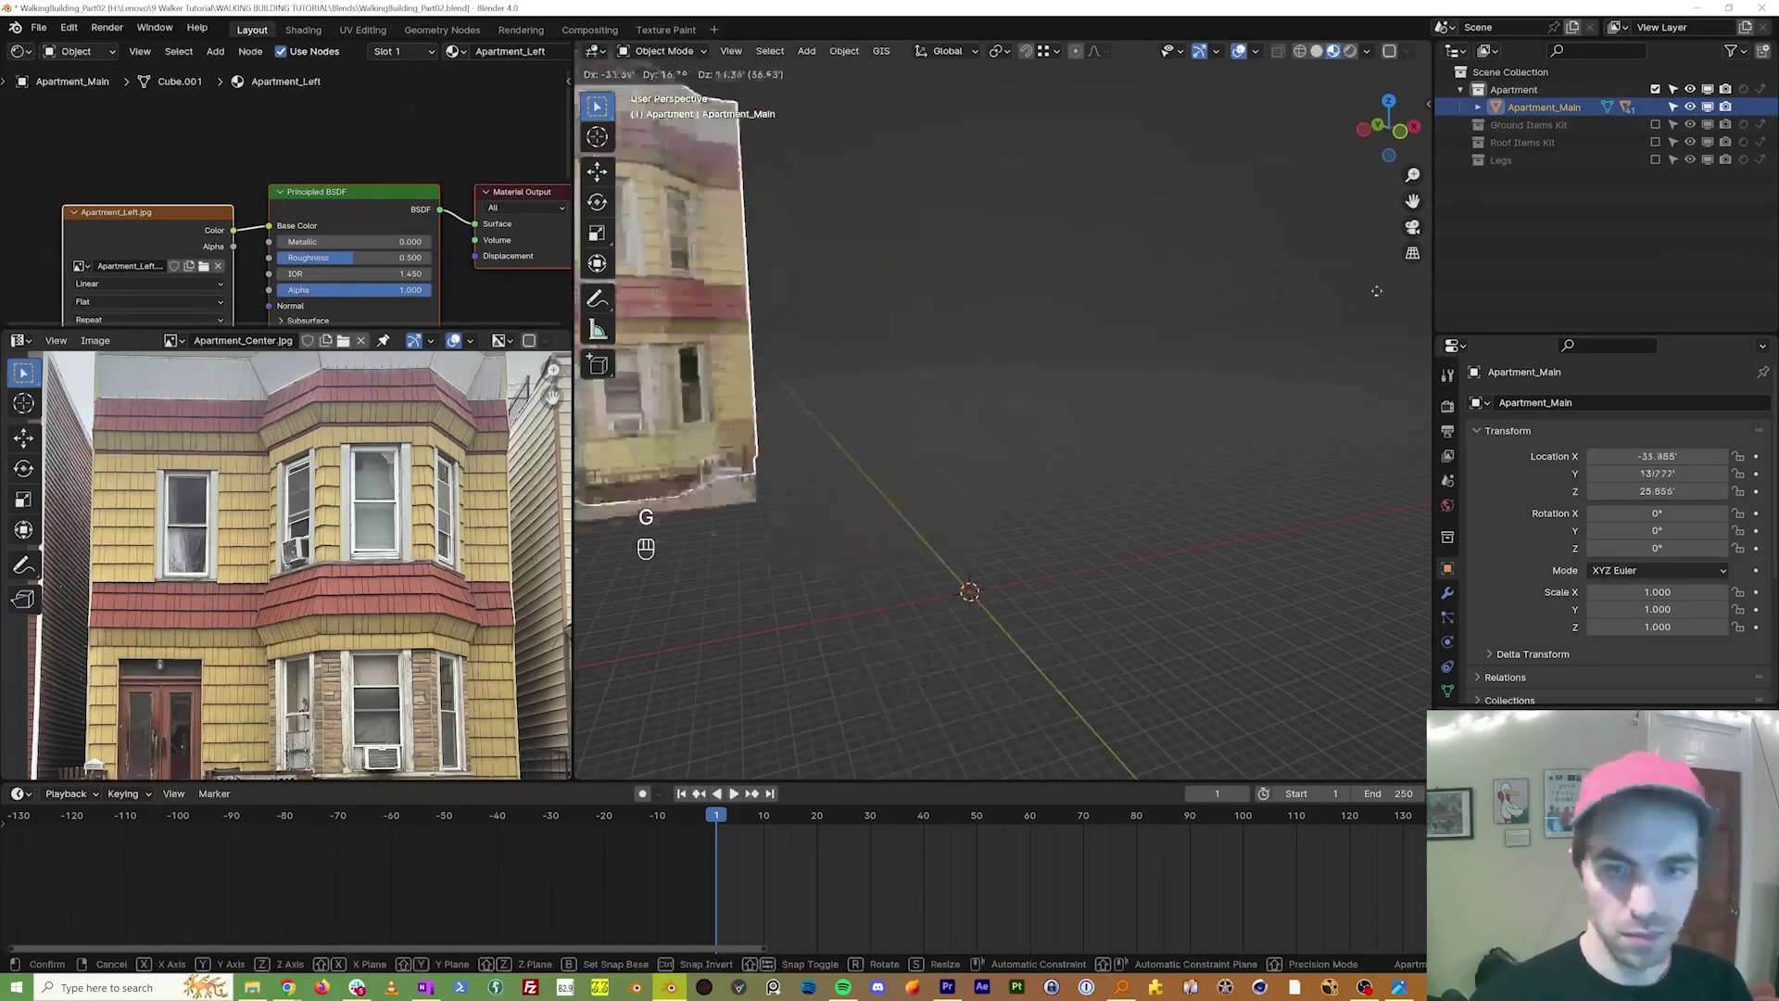
pyautogui.press('Escape')
pyautogui.moveTo(942, 384); pyautogui.dragTo(848, 373)
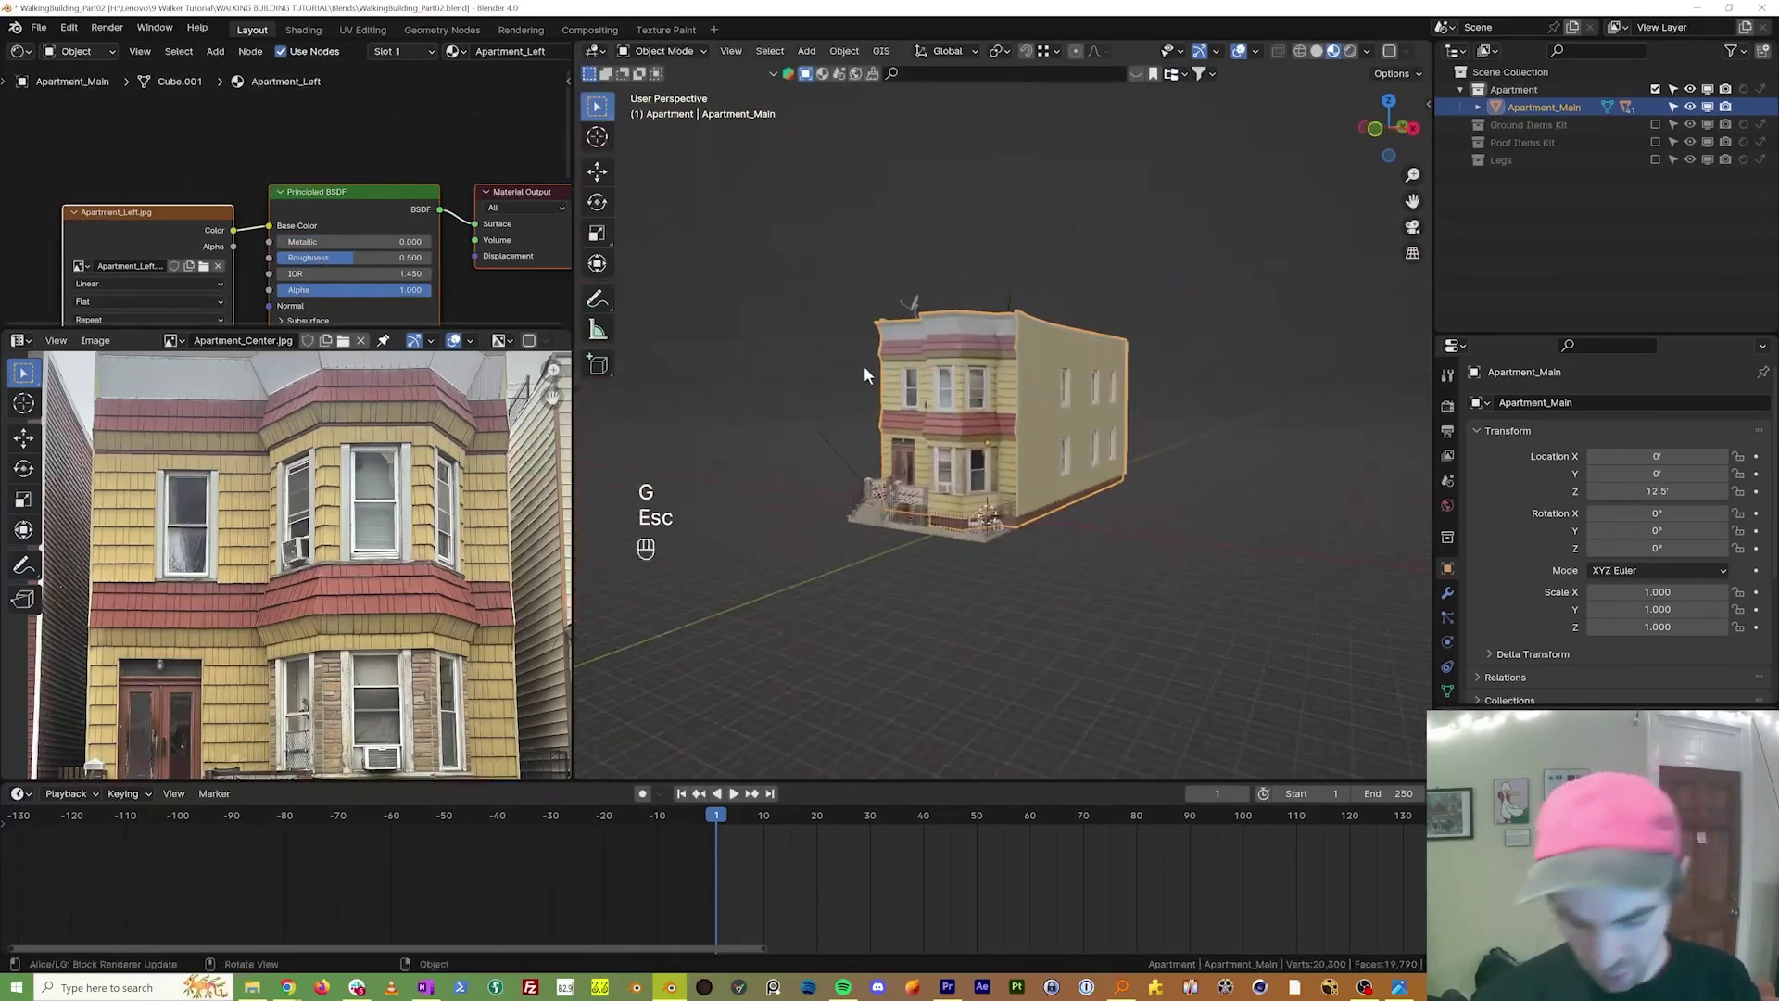
pyautogui.press('g')
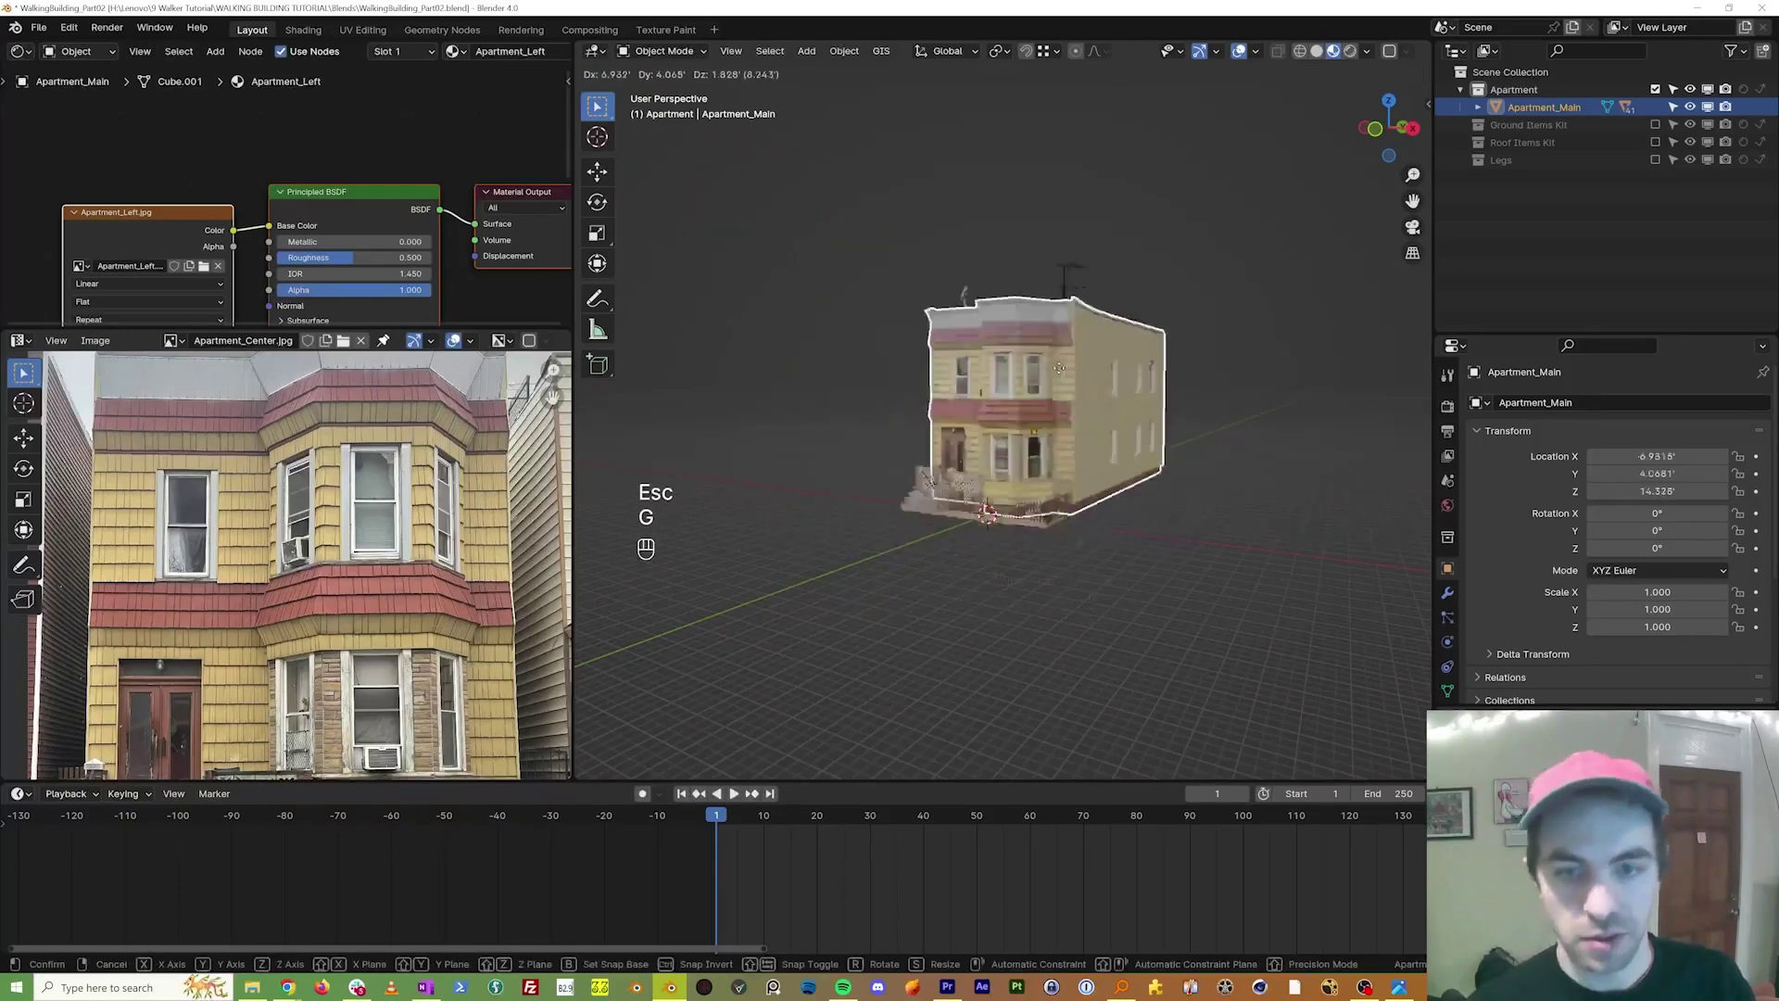
pyautogui.press('Escape')
pyautogui.moveTo(1022, 427); pyautogui.dragTo(907, 421)
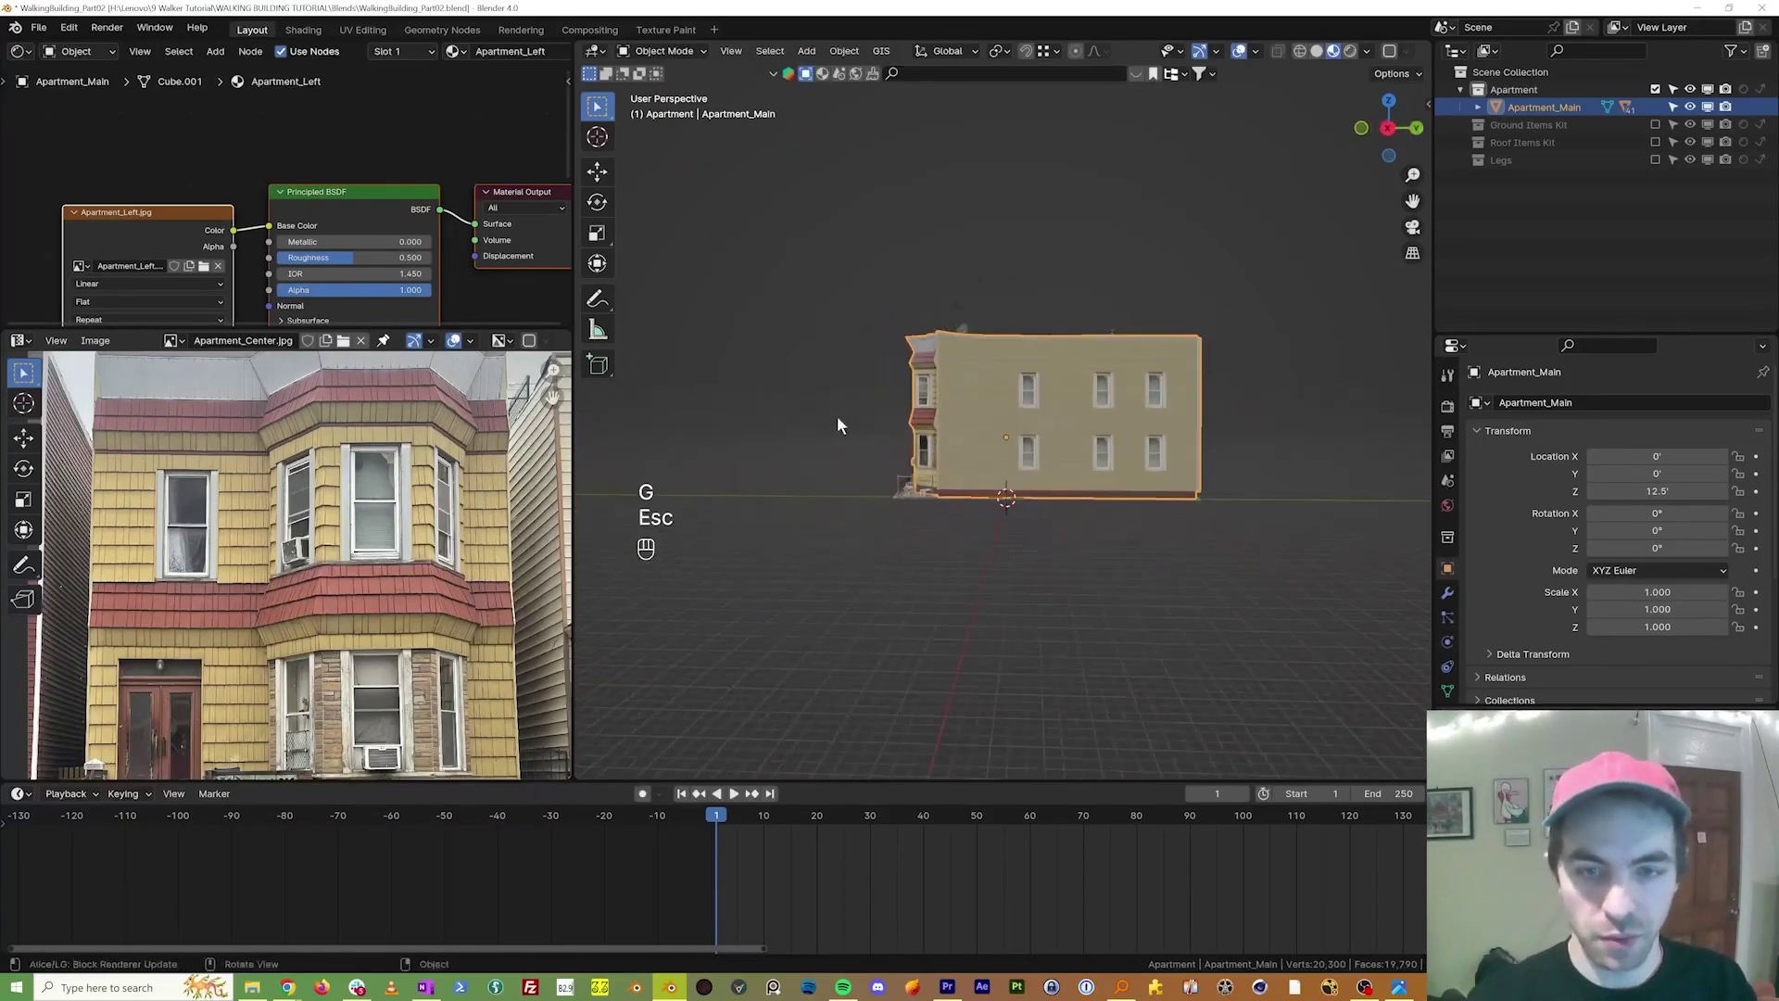
pyautogui.moveTo(845, 452); pyautogui.dragTo(872, 488)
# Step: Enable and expand the Legs collection and frame the leg meshes in right orthographic view
pyautogui.click(881, 430)
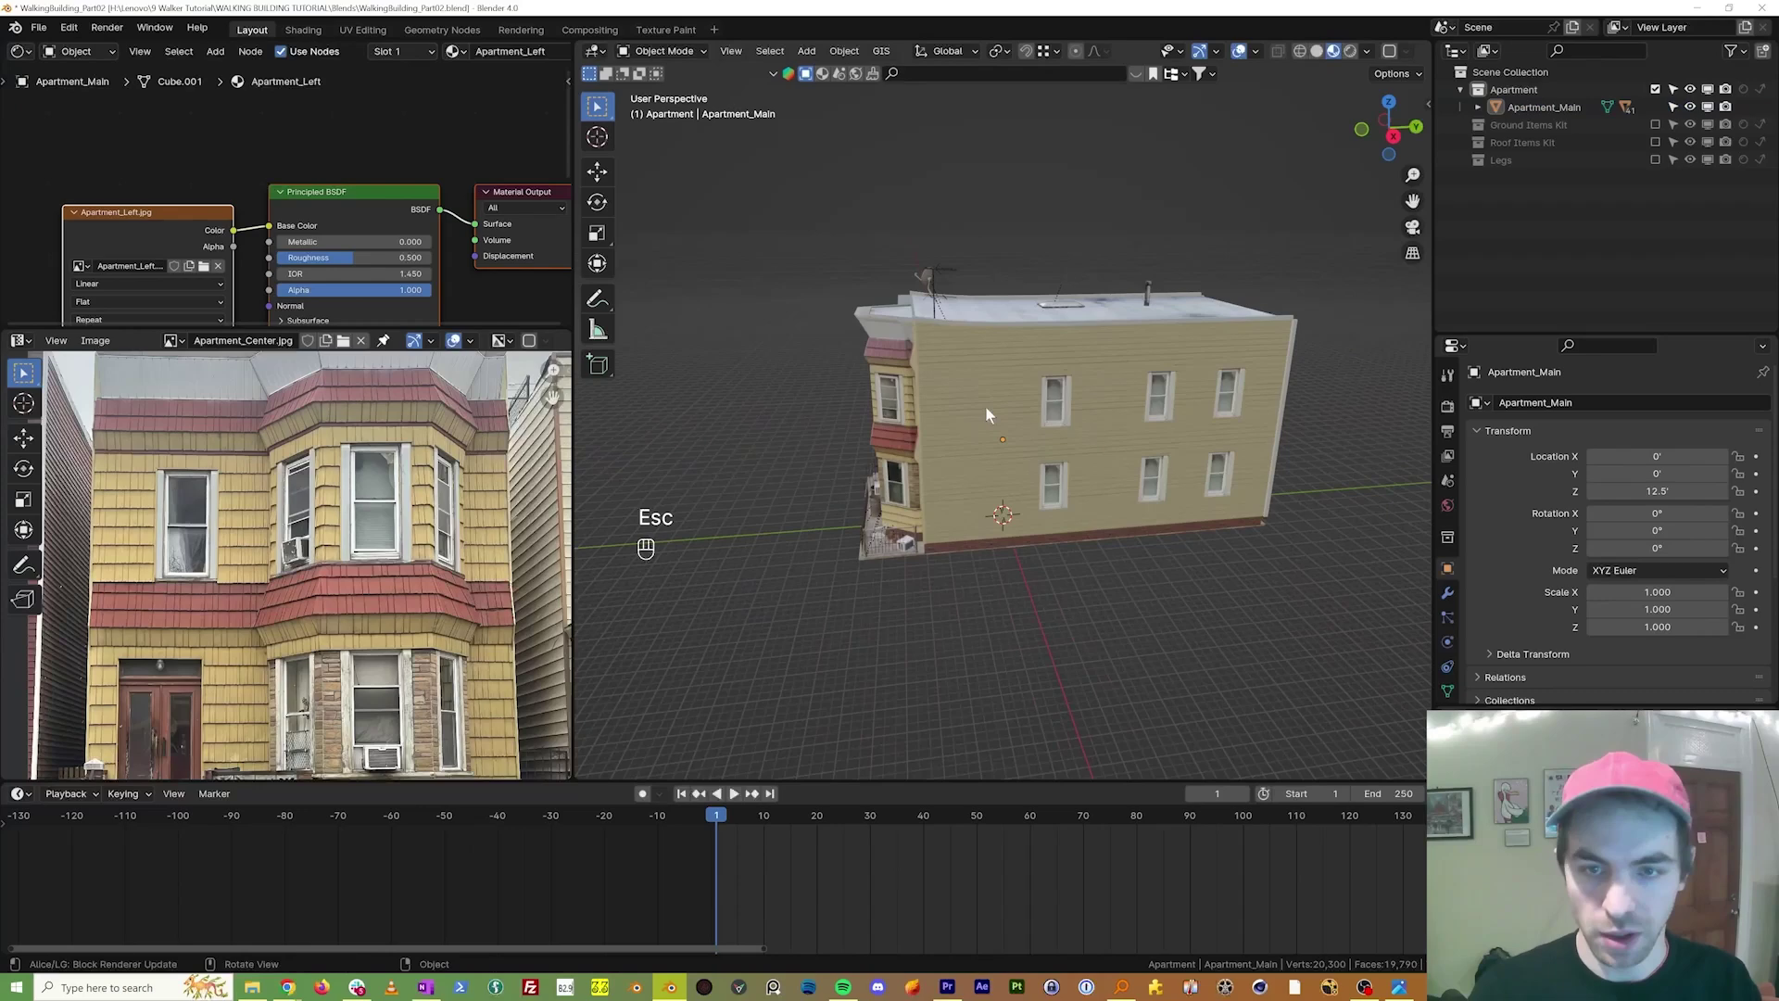
pyautogui.press('KP_3')
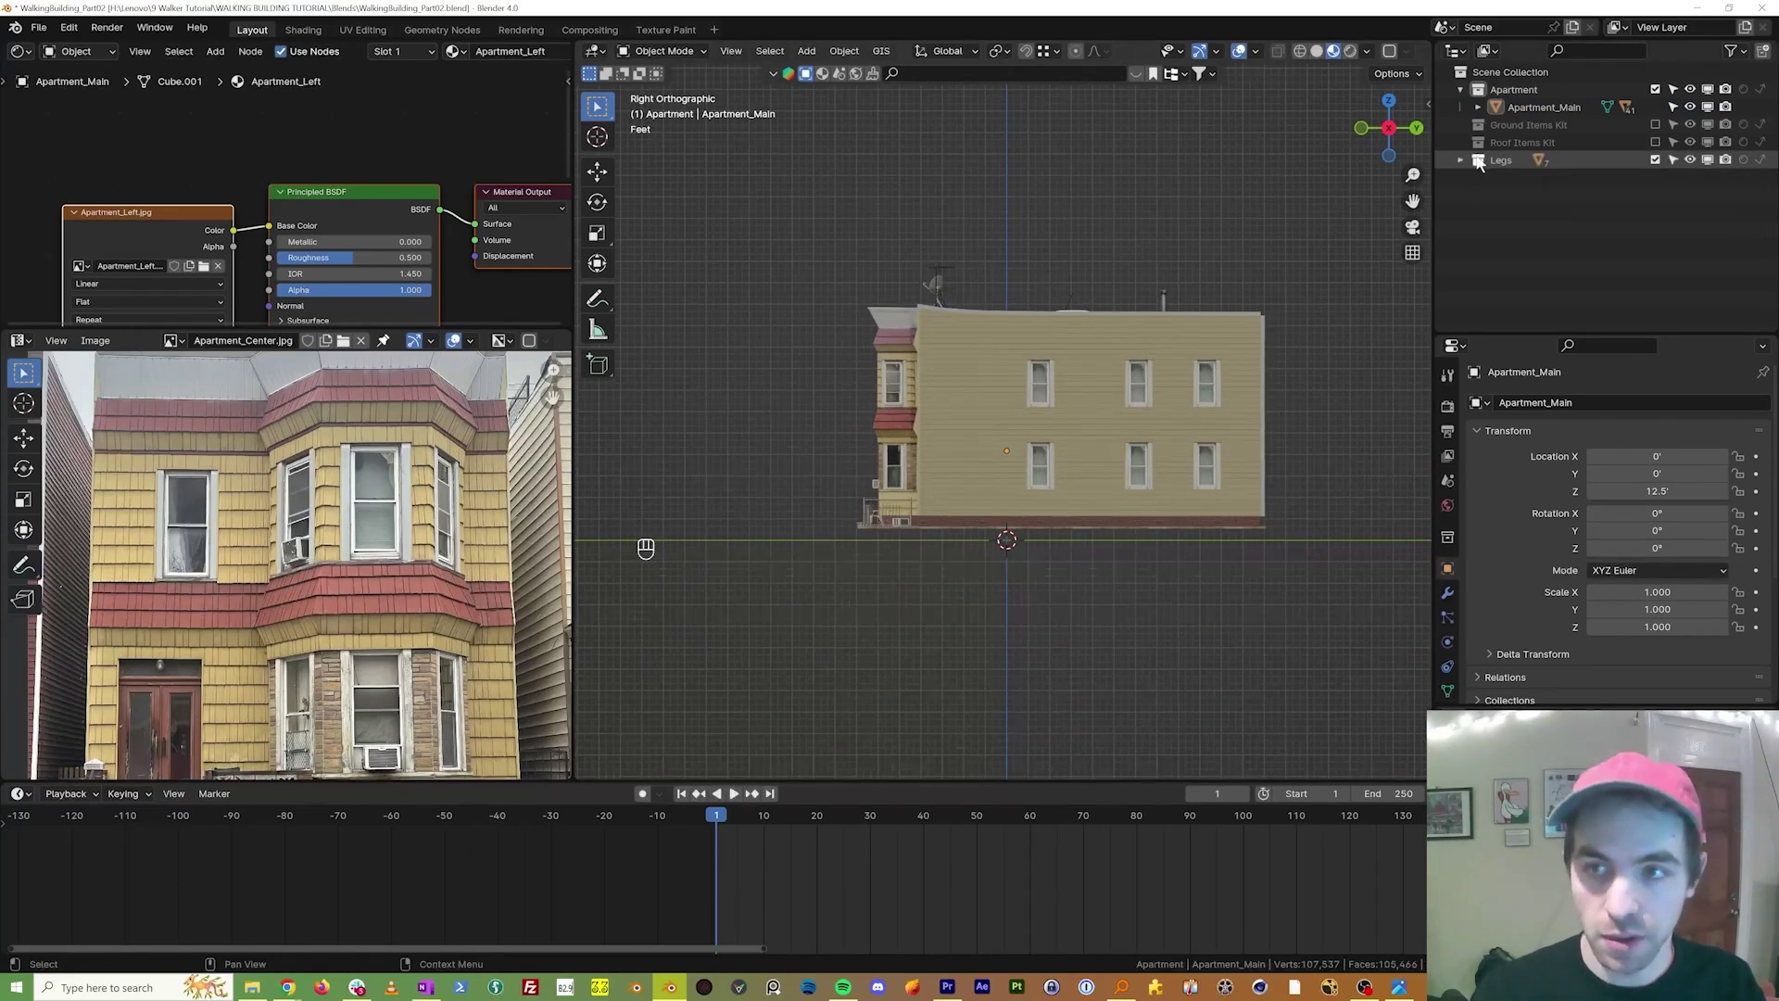
pyautogui.press('KP_Decimal')
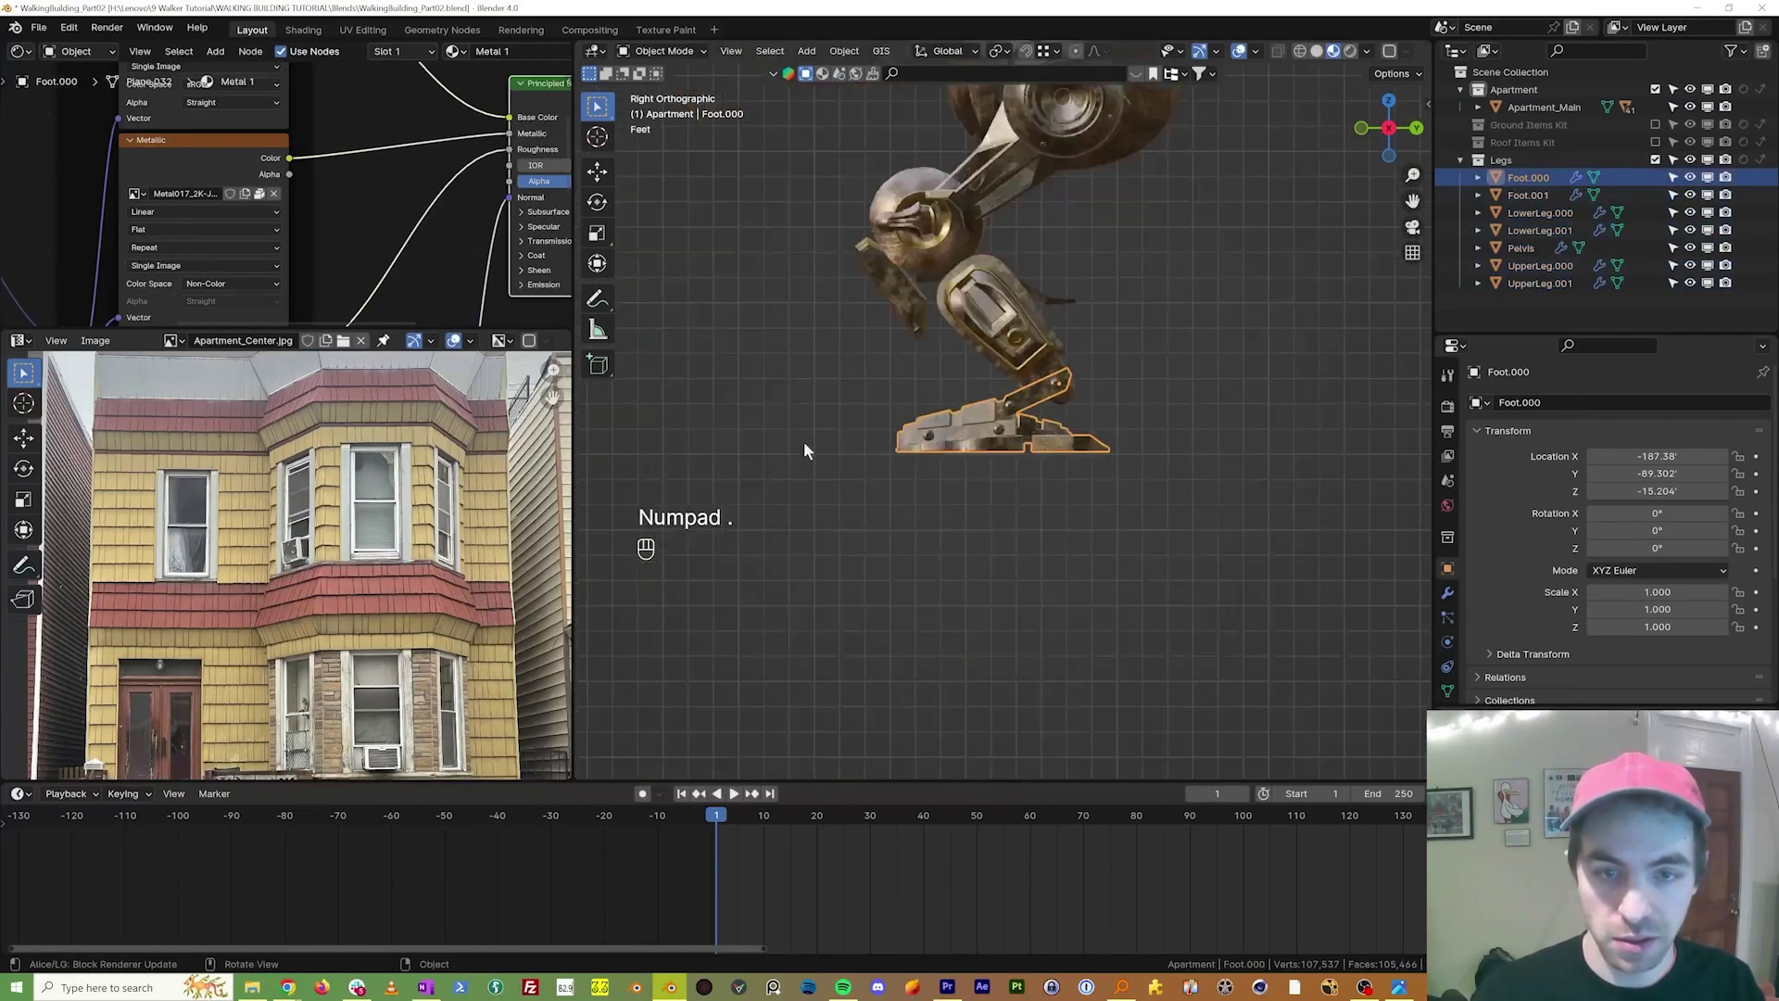
pyautogui.moveTo(851, 433); pyautogui.dragTo(1043, 456)
pyautogui.click(785, 228)
pyautogui.press('KP_3')
pyautogui.middleClick(1205, 352)
pyautogui.middleClick(759, 360)
pyautogui.press('KP_Decimal')
# Step: Orbit around the mechanical legs to inspect them, then start dragging them toward the building in front view
pyautogui.moveTo(931, 408); pyautogui.dragTo(1037, 415)
pyautogui.moveTo(973, 428); pyautogui.dragTo(1050, 399)
pyautogui.moveTo(1057, 422); pyautogui.dragTo(993, 422)
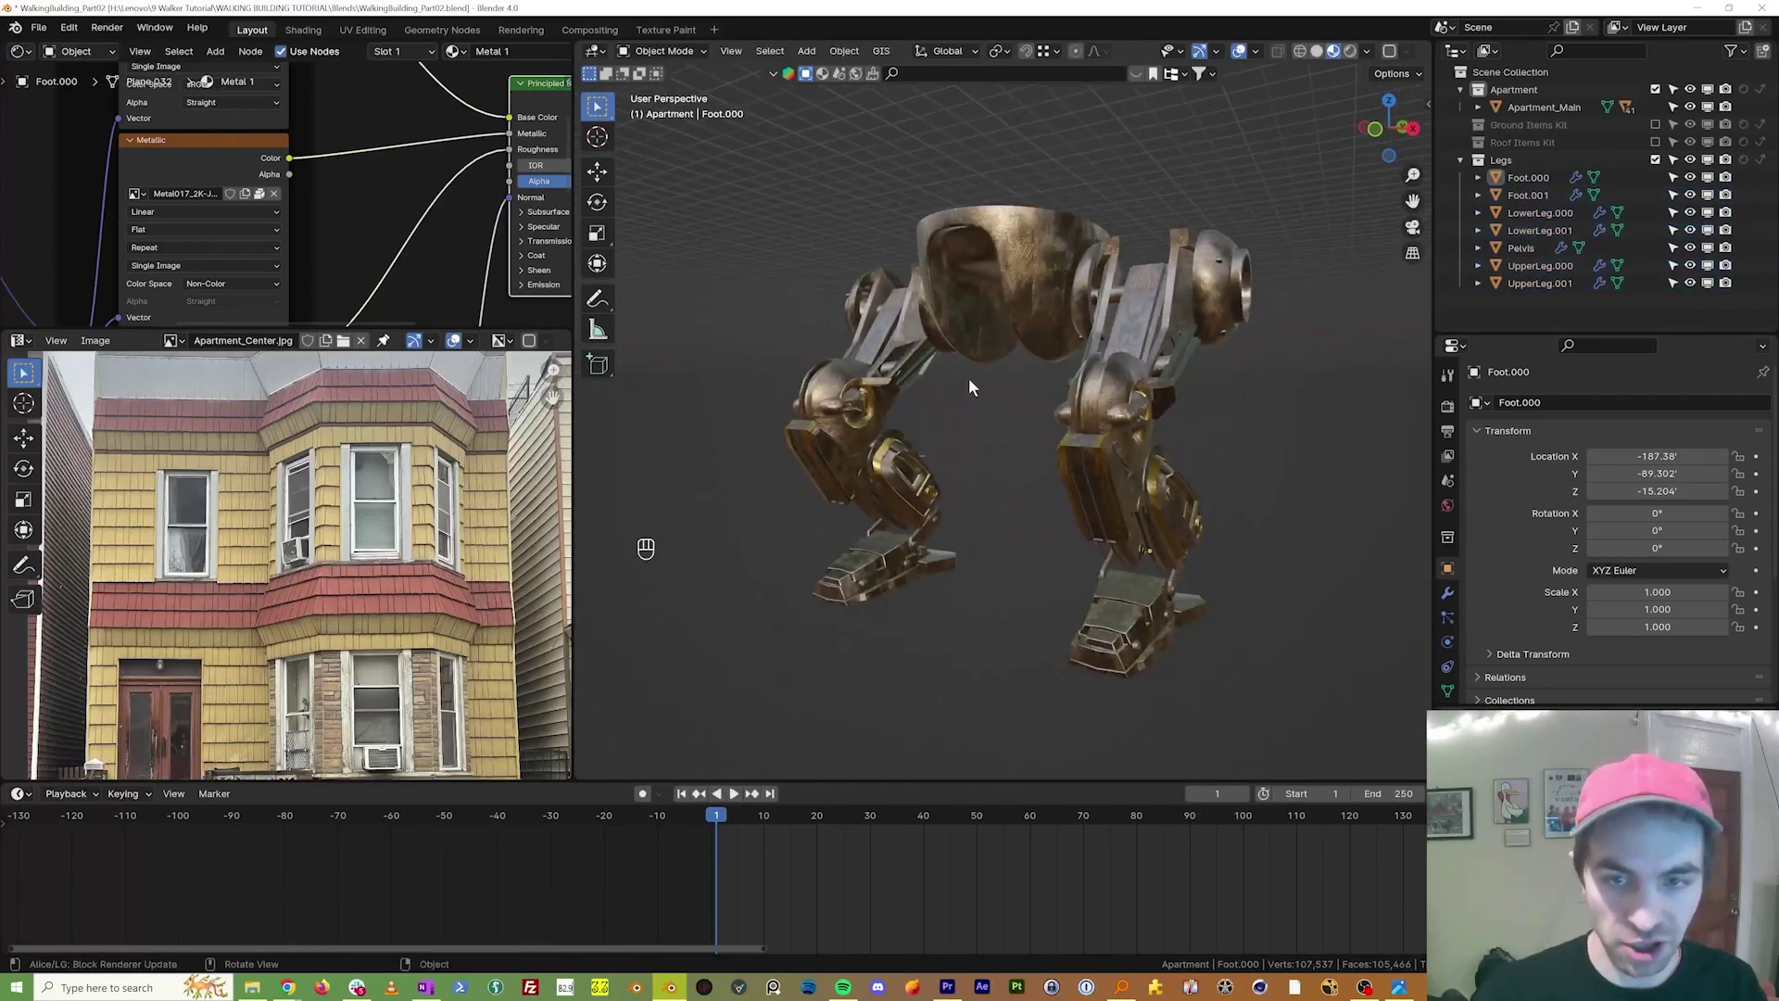
pyautogui.moveTo(954, 332); pyautogui.dragTo(1040, 331)
pyautogui.moveTo(984, 320); pyautogui.dragTo(1040, 329)
pyautogui.moveTo(1042, 372); pyautogui.dragTo(842, 366)
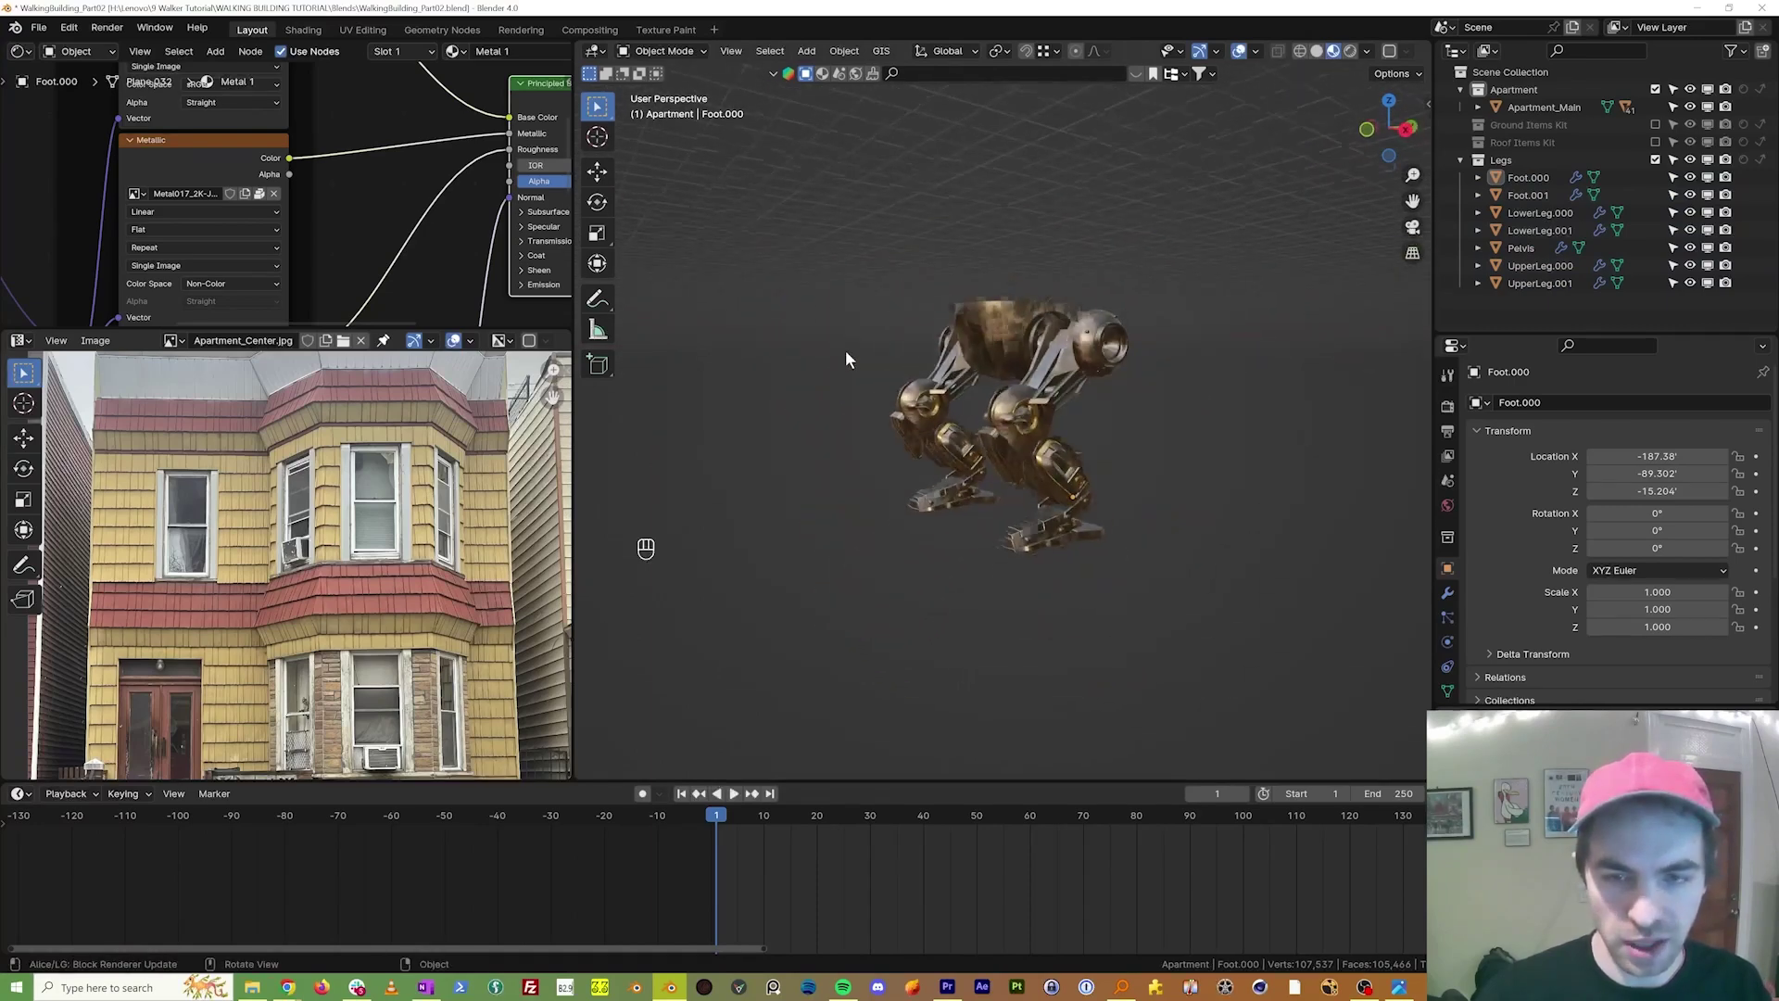
pyautogui.moveTo(901, 382); pyautogui.dragTo(972, 375)
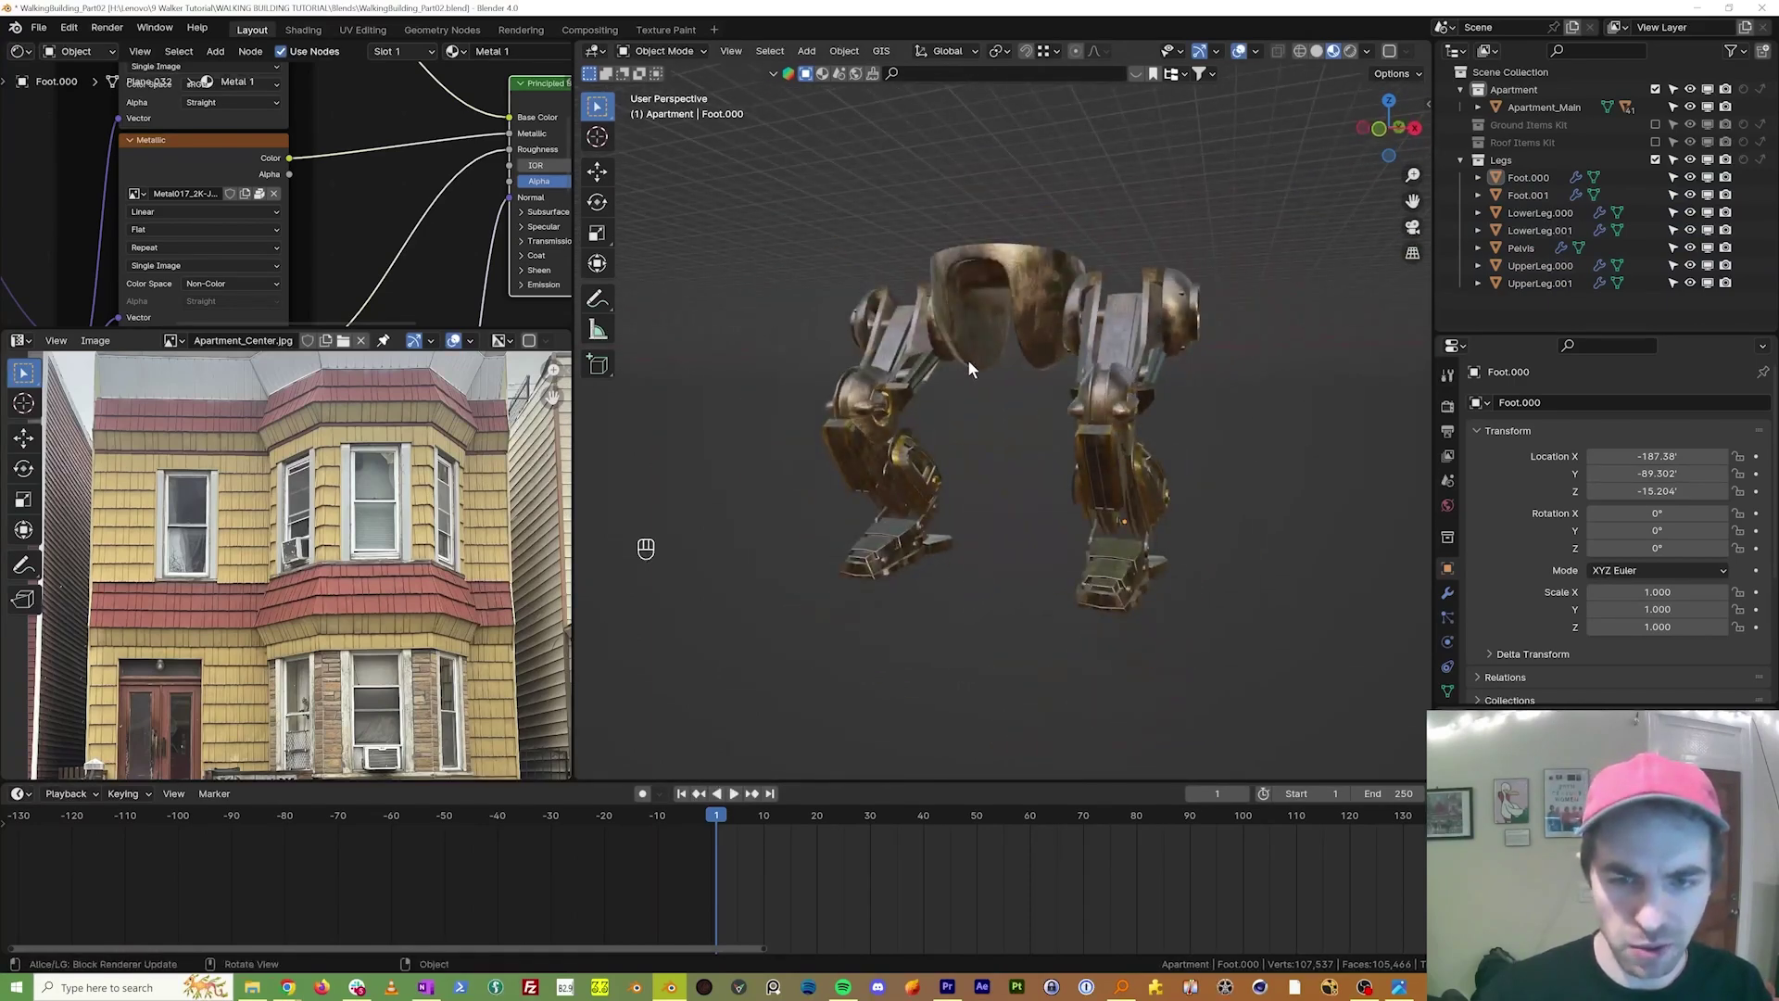
pyautogui.moveTo(999, 394); pyautogui.dragTo(936, 385)
pyautogui.moveTo(933, 364); pyautogui.dragTo(1049, 376)
pyautogui.press('KP_1')
pyautogui.moveTo(1196, 524); pyautogui.dragTo(859, 269)
# Step: Move the leg pieces toward the apartment building in side view
pyautogui.click(931, 329)
pyautogui.press('KP_3')
pyautogui.press('g')
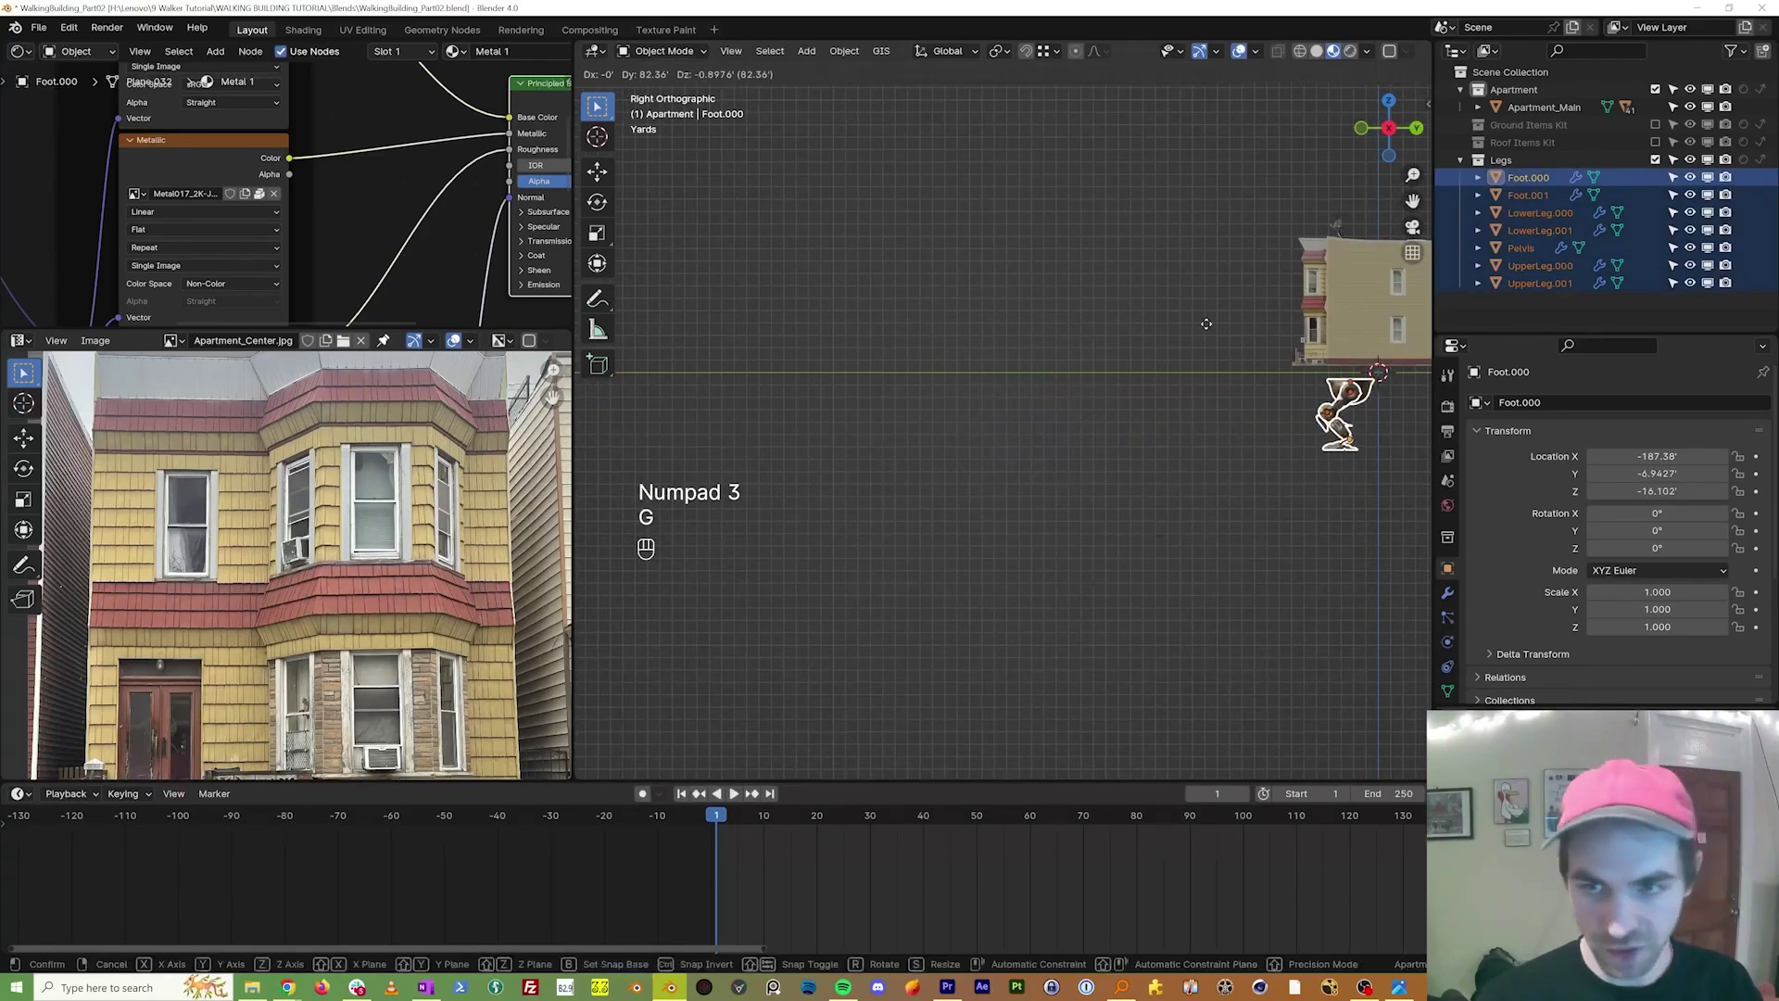
pyautogui.press('KP_Decimal')
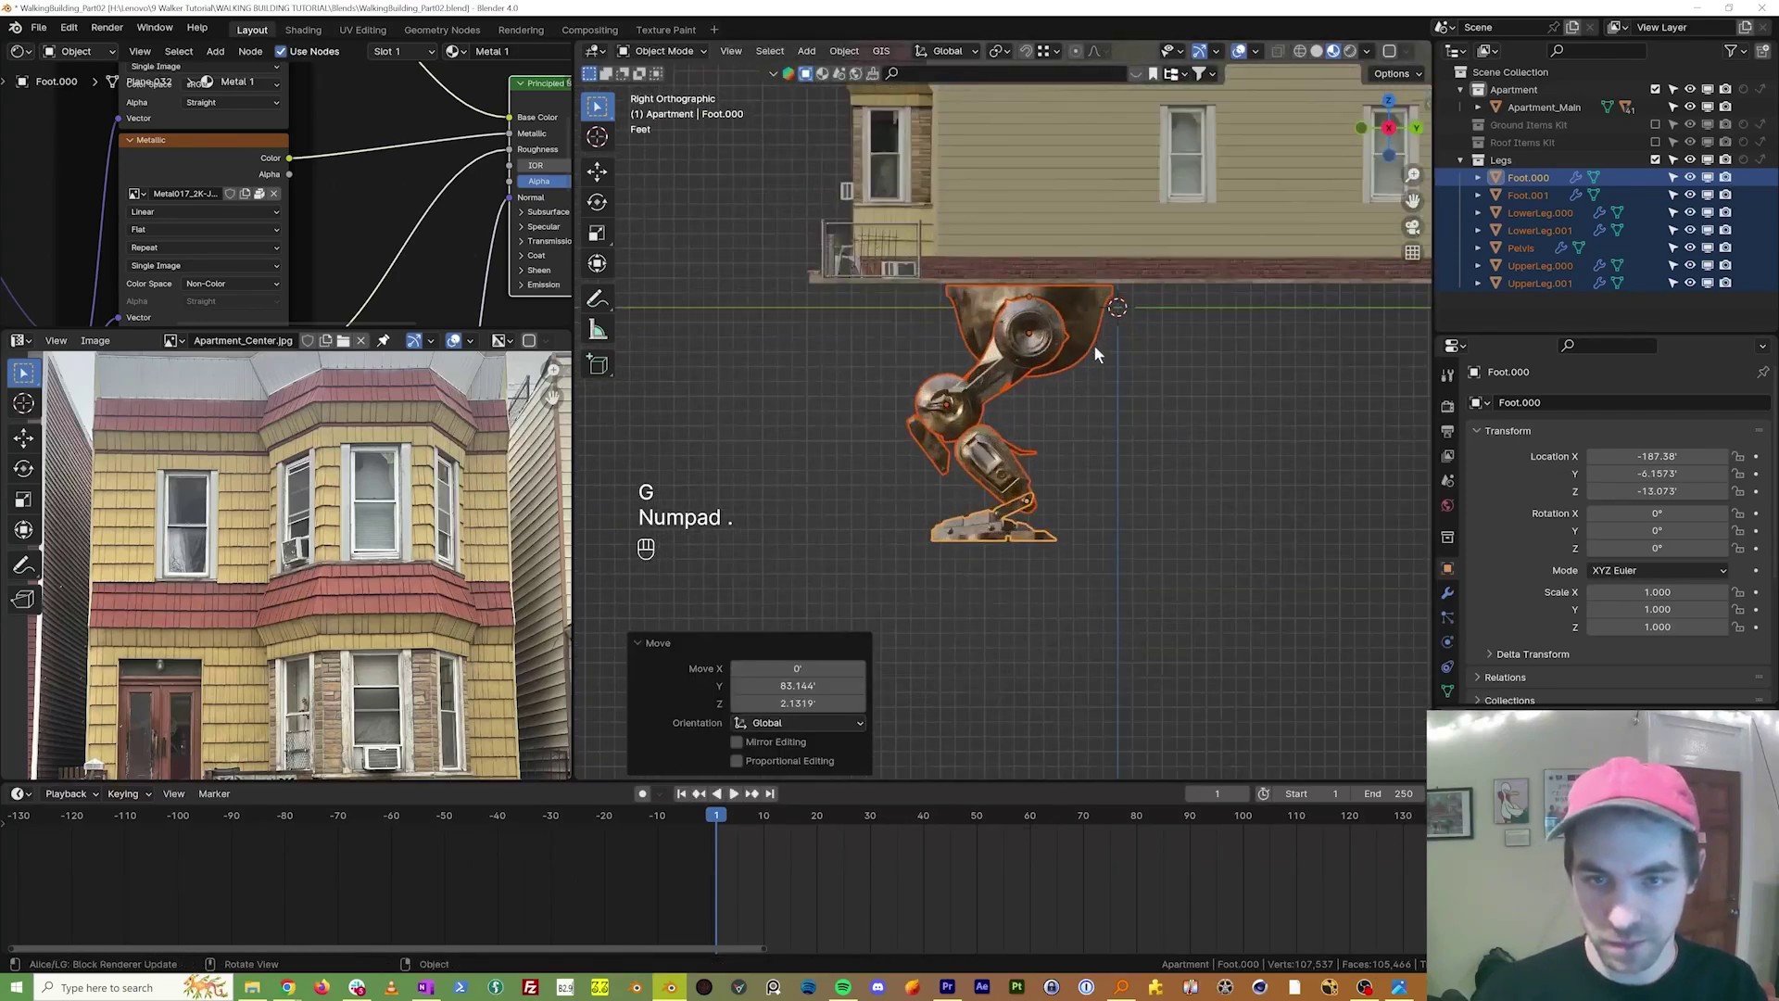
pyautogui.moveTo(1070, 306); pyautogui.dragTo(1010, 365)
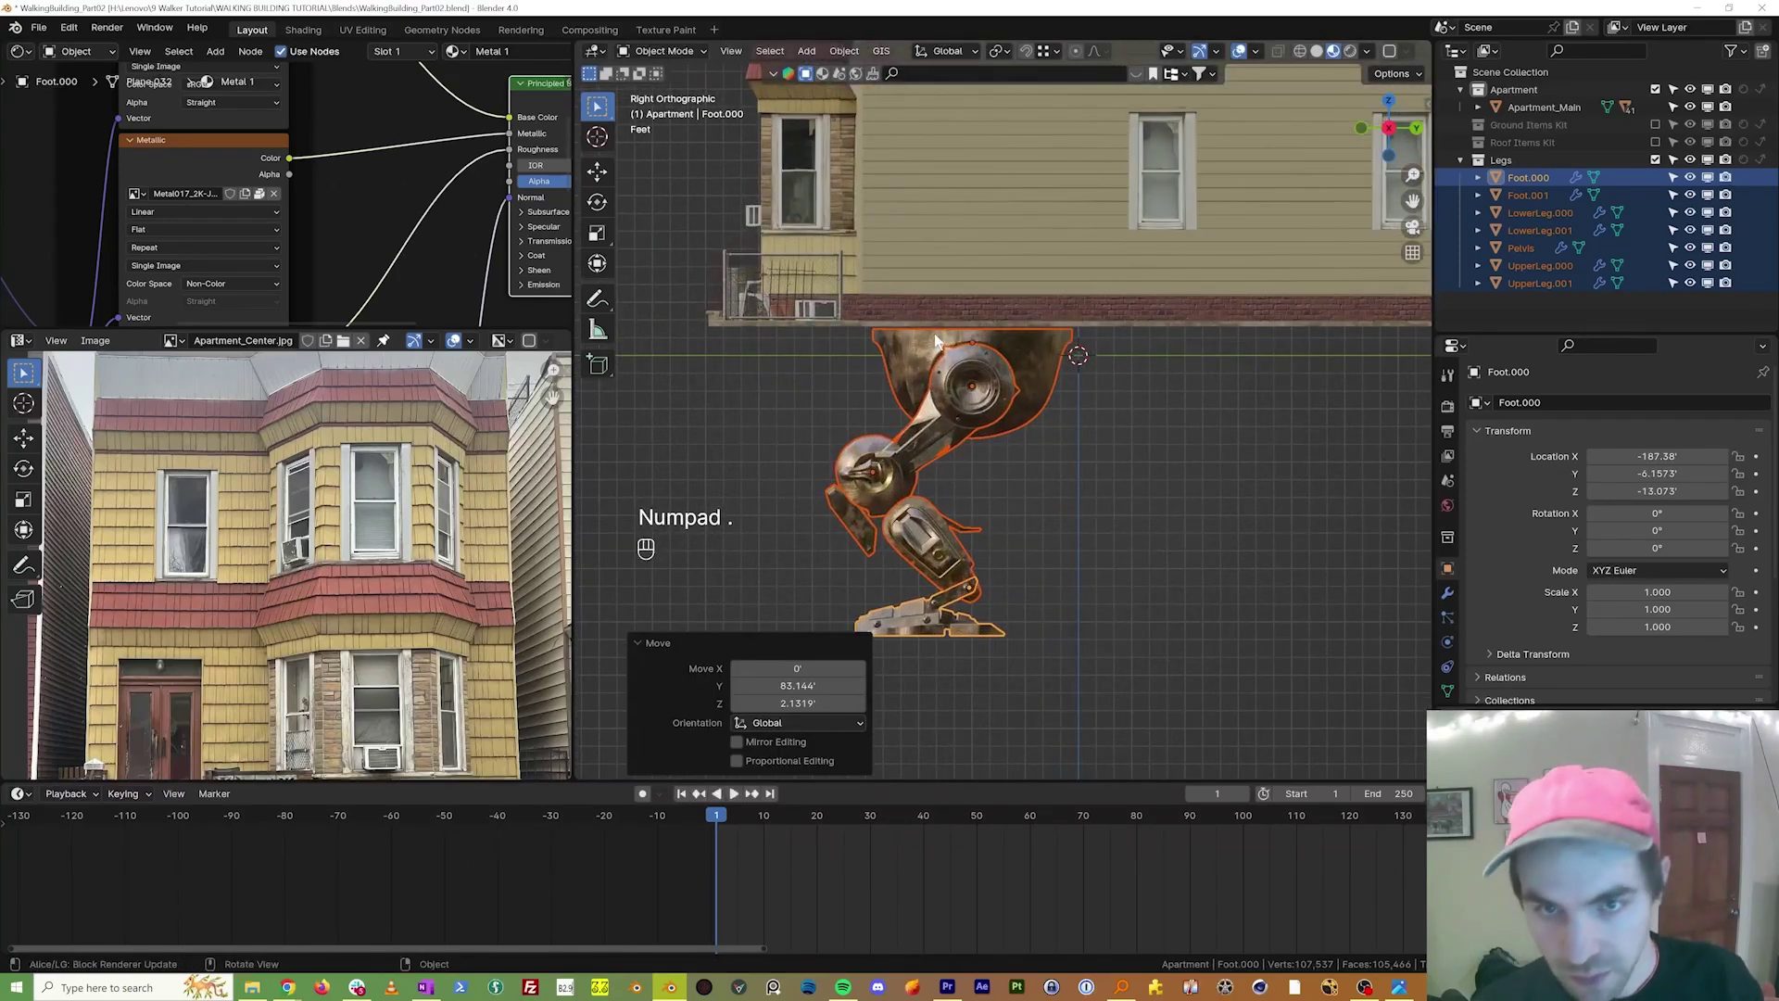
pyautogui.press('g')
pyautogui.moveTo(937, 337); pyautogui.dragTo(810, 309)
# Step: Shift the legs along X to line up with the building's width from the front view
pyautogui.press('KP_1')
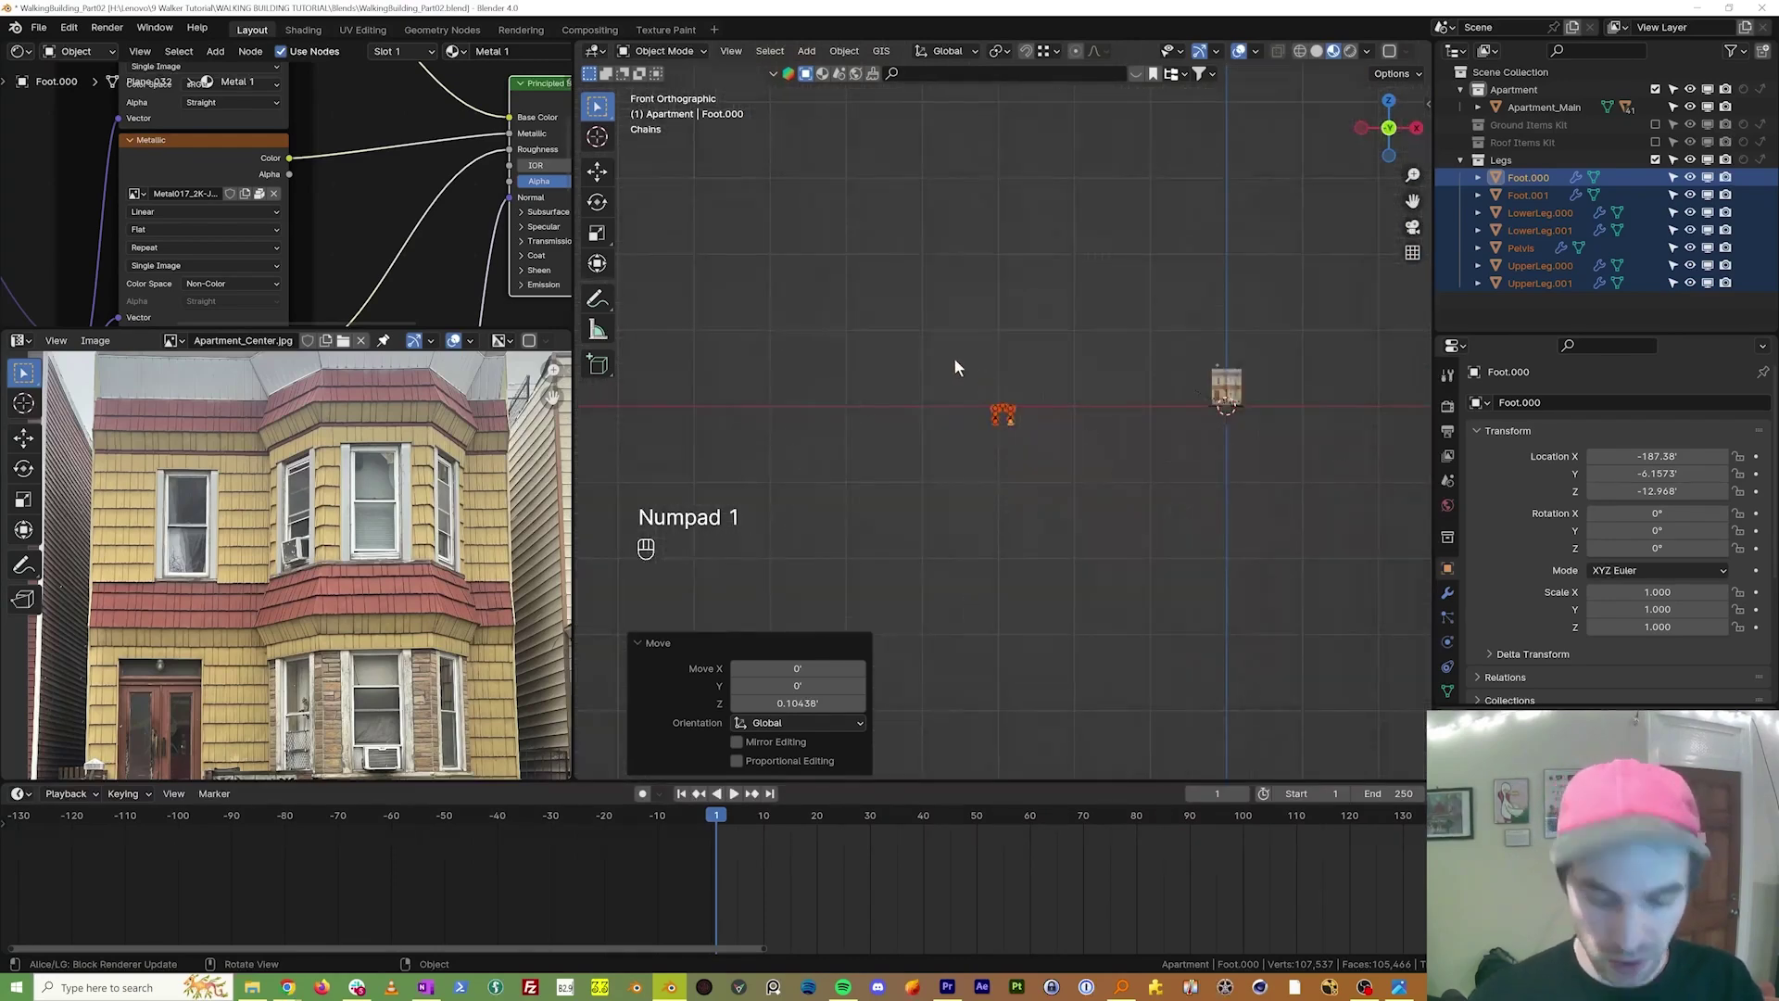
pyautogui.press('g')
pyautogui.press('c')
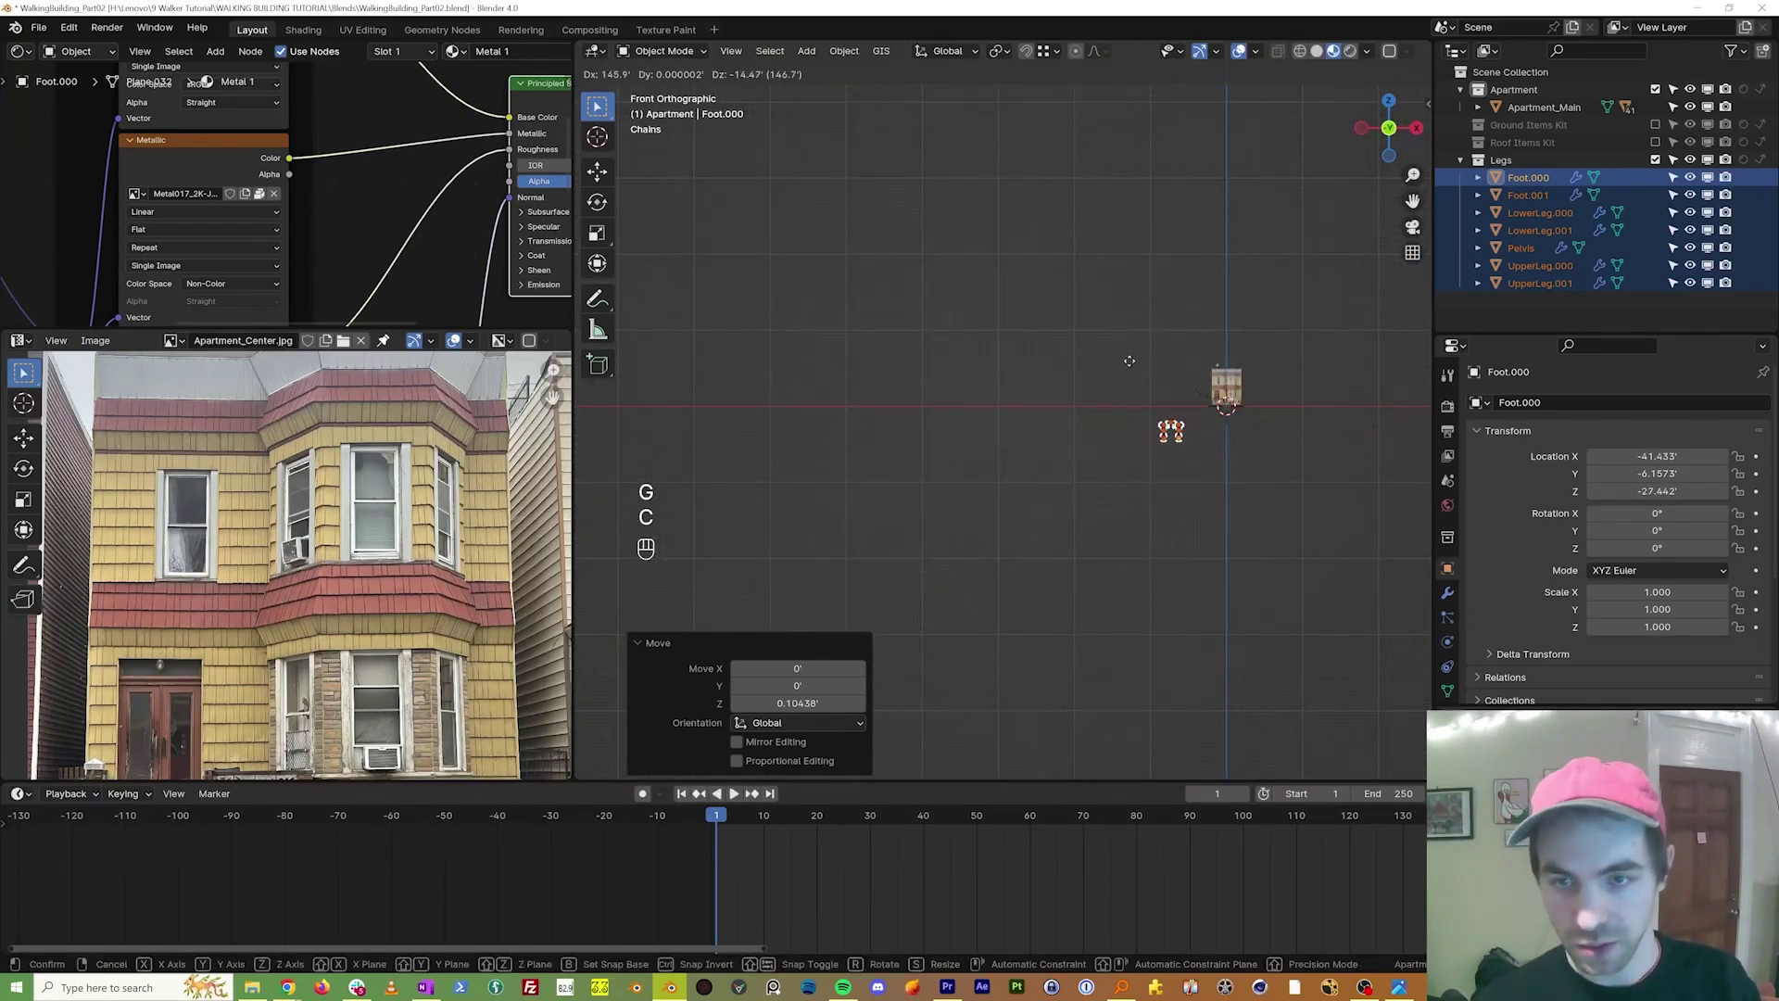
pyautogui.press('x')
pyautogui.press('KP_Decimal')
pyautogui.moveTo(1024, 225); pyautogui.dragTo(1041, 416)
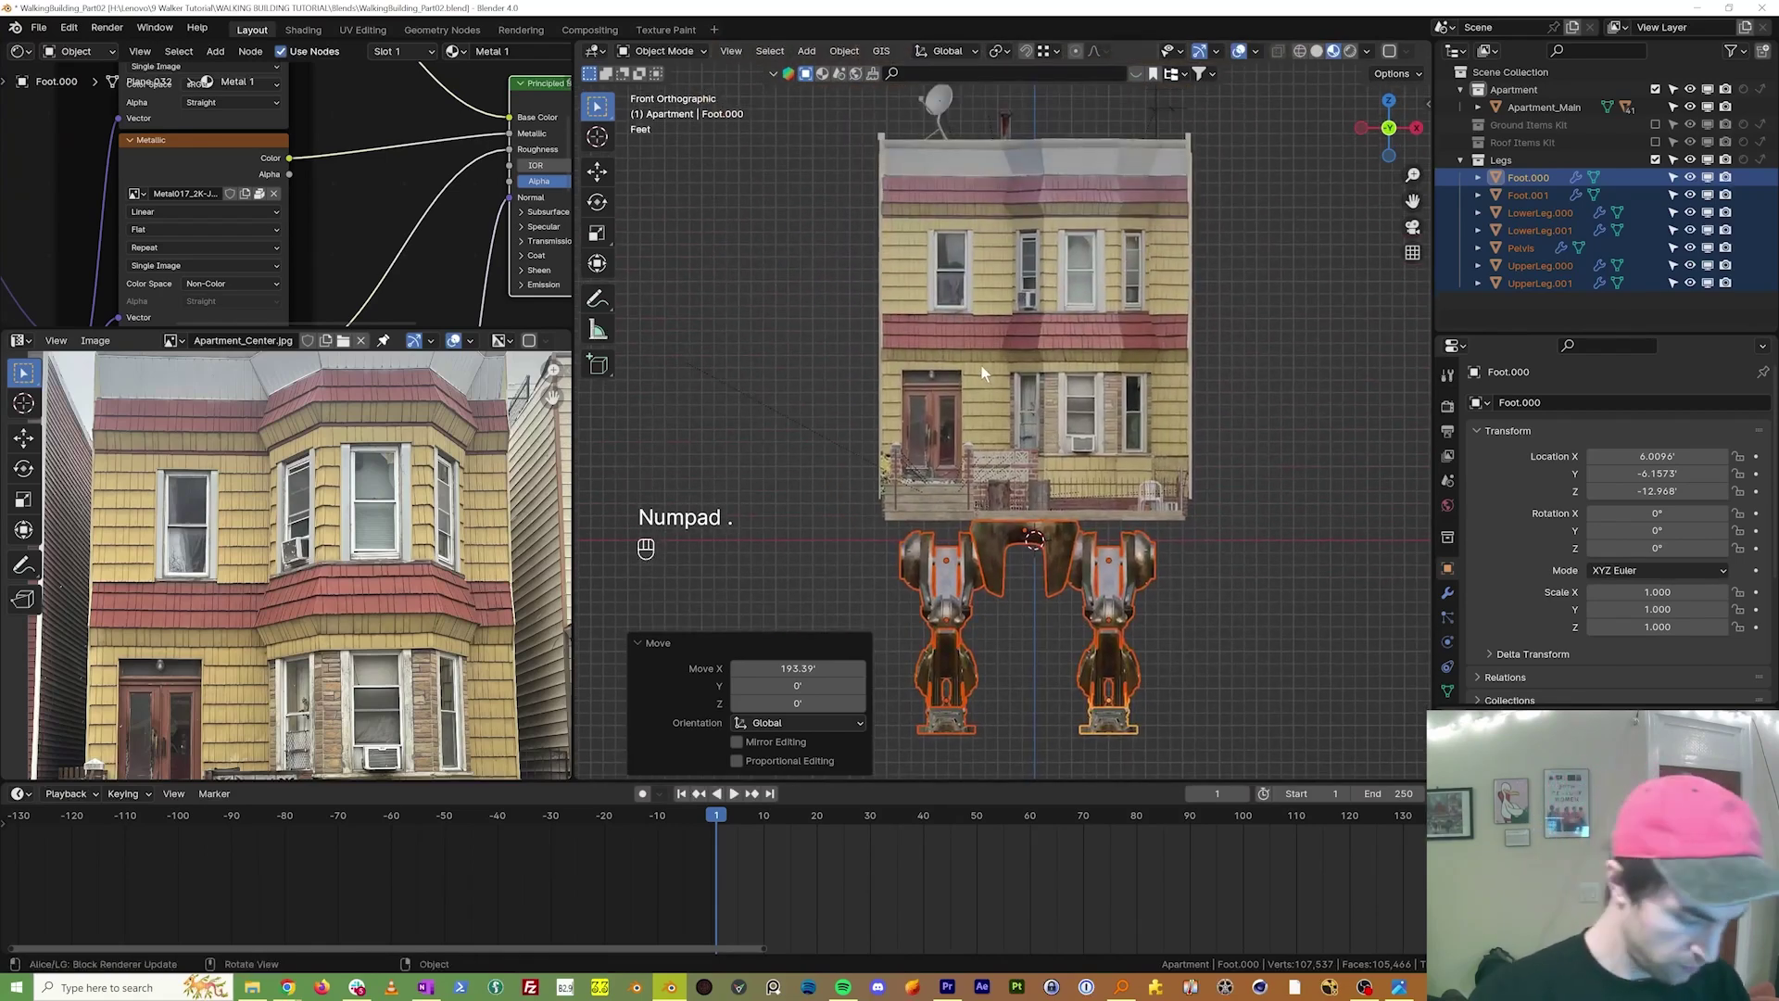
pyautogui.press('g')
pyautogui.press('x')
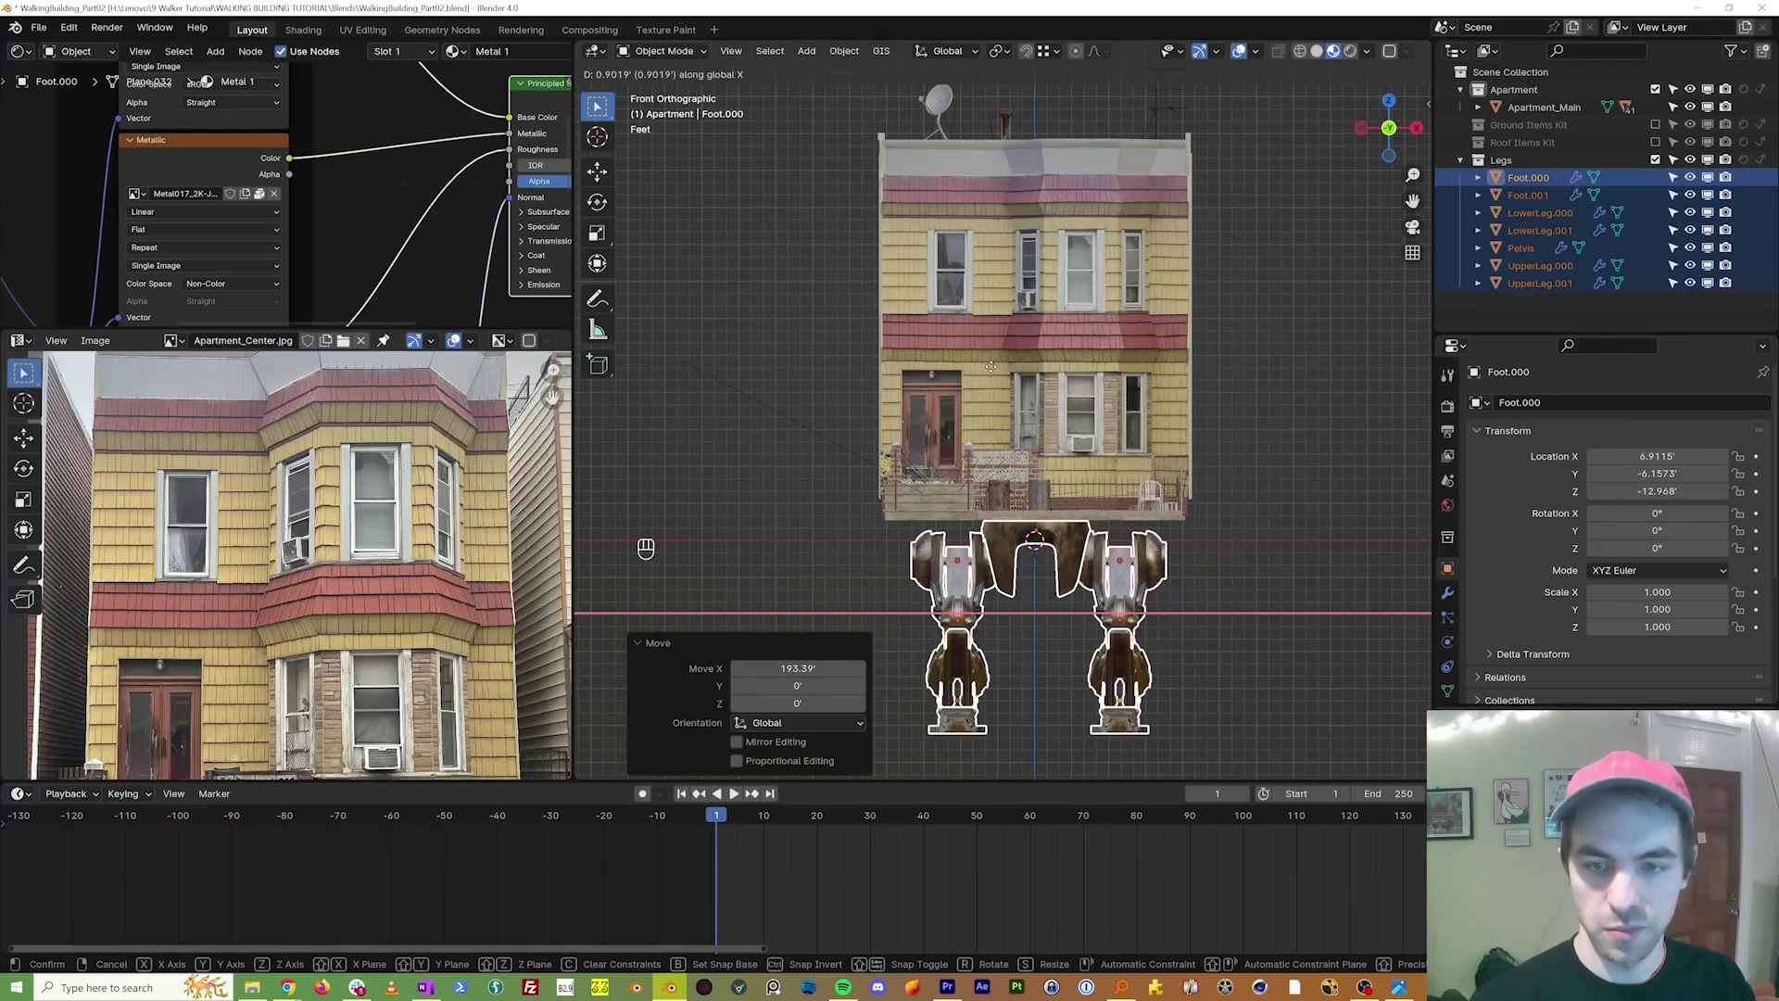
pyautogui.moveTo(996, 372); pyautogui.dragTo(888, 351)
pyautogui.press('KP_3')
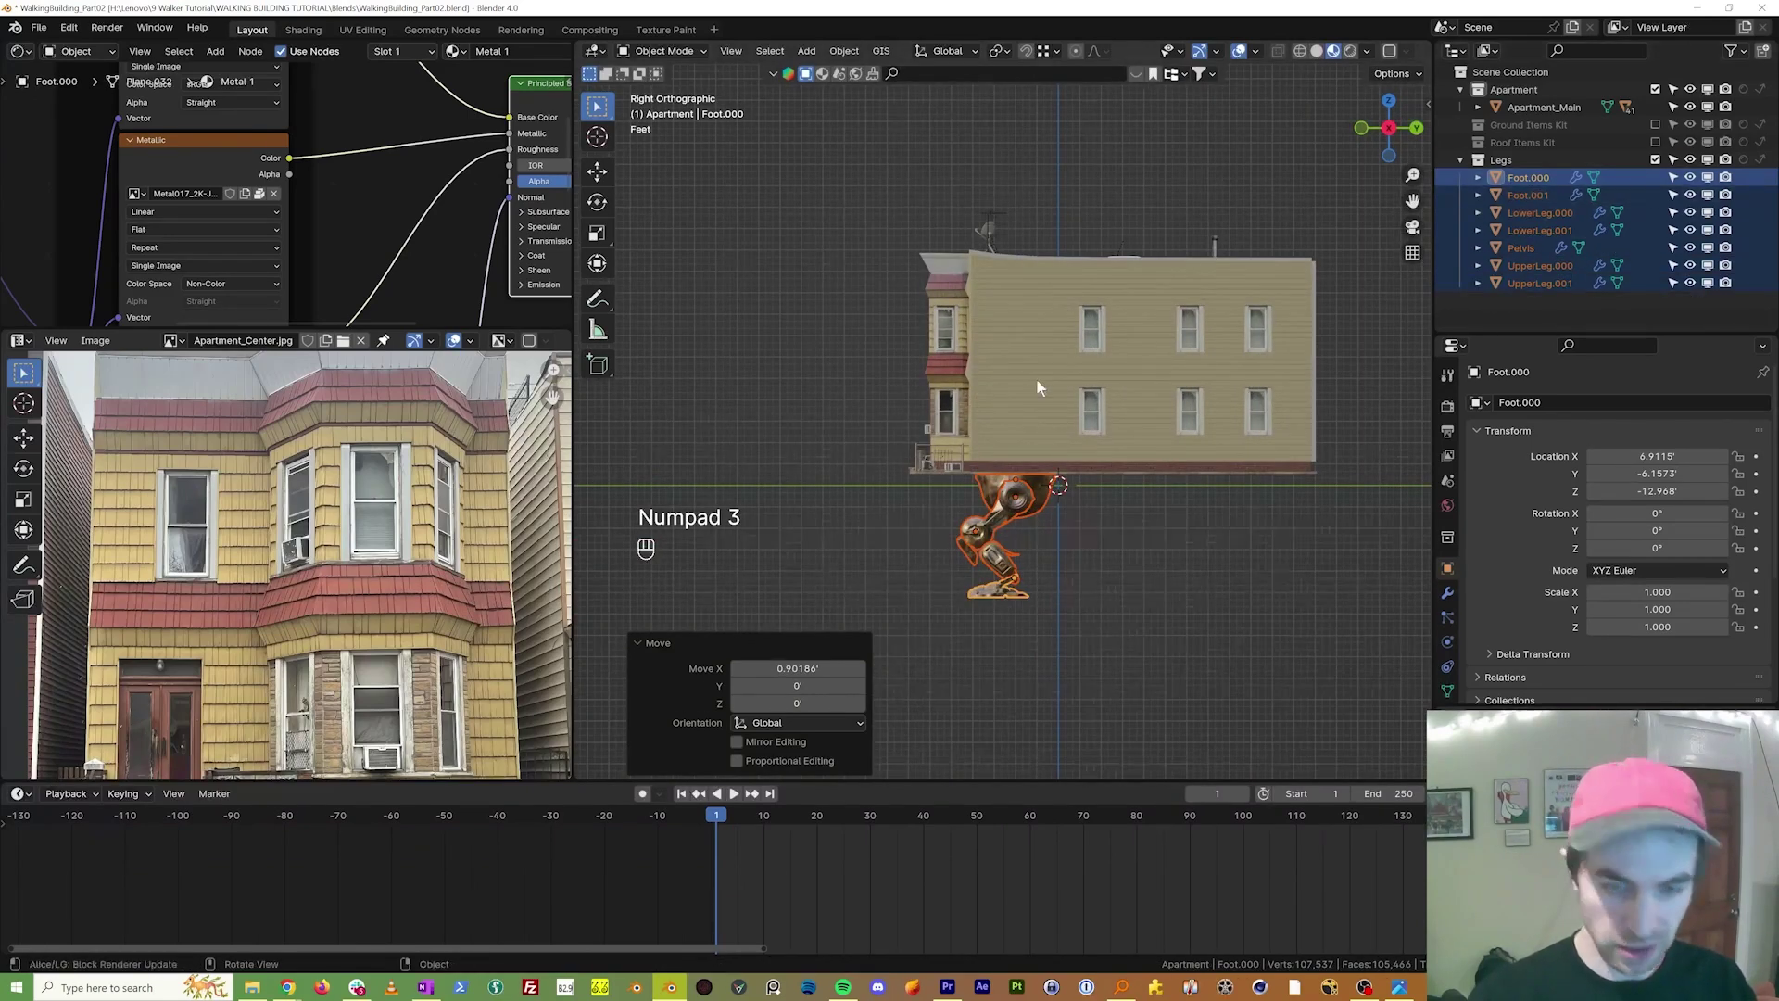
pyautogui.moveTo(994, 383); pyautogui.dragTo(937, 406)
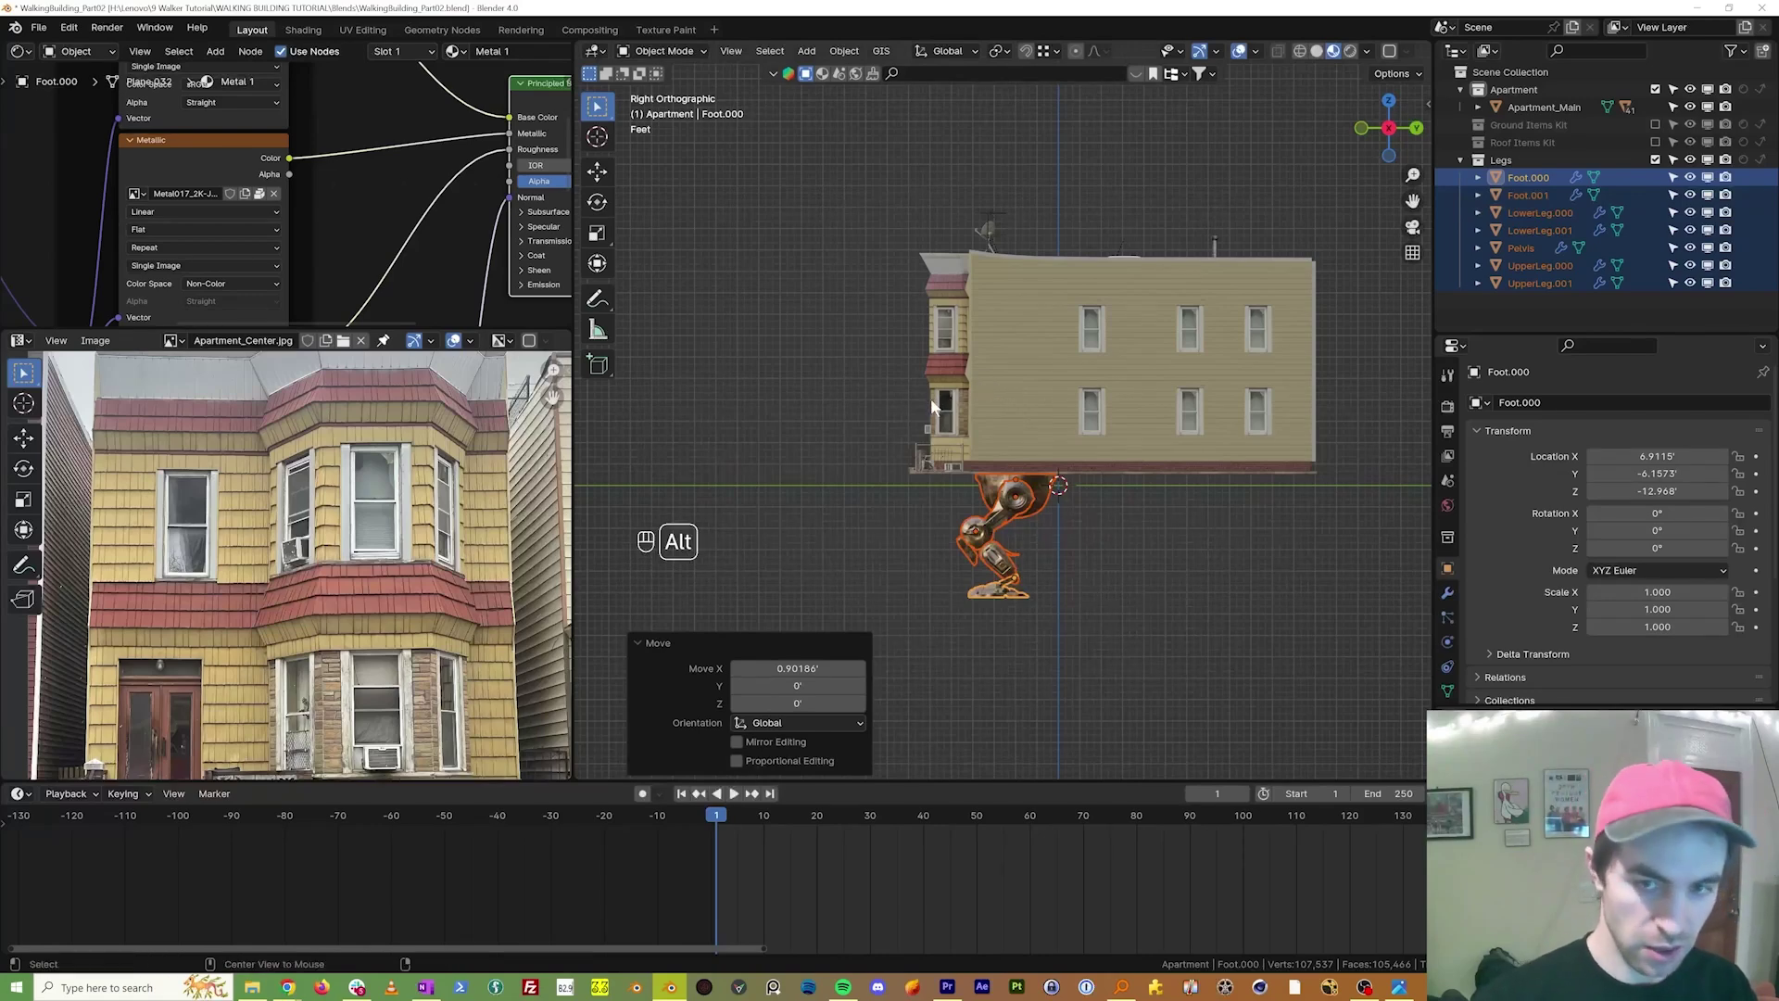
# Step: Duplicate the leg pieces with Alt+D and slide the copies back along Y under the building
pyautogui.press('alt+d')
pyautogui.press('x')
pyautogui.press('y')
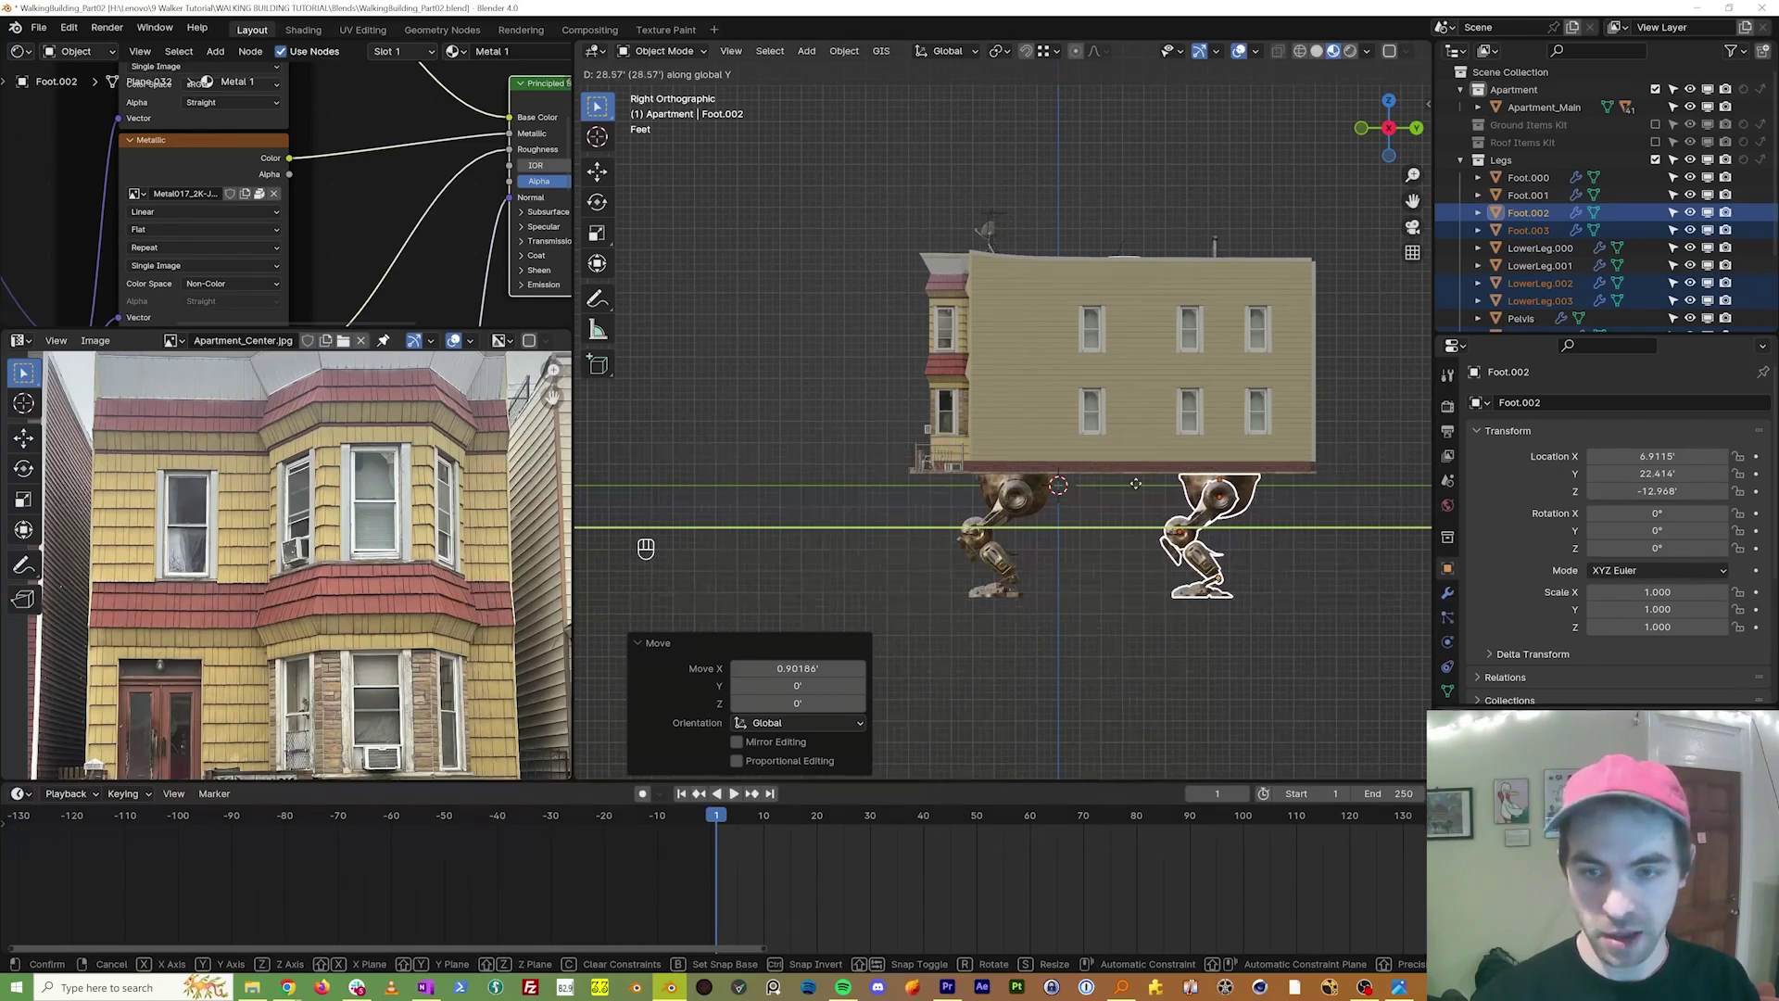
pyautogui.moveTo(1143, 490); pyautogui.dragTo(1219, 482)
pyautogui.press('g')
pyautogui.press('y')
pyautogui.moveTo(1236, 482); pyautogui.dragTo(1228, 472)
pyautogui.click(1226, 471)
# Step: Select Apartment_Main and raise the building above both sets of legs
pyautogui.moveTo(1035, 439); pyautogui.dragTo(1053, 438)
pyautogui.moveTo(1023, 439); pyautogui.dragTo(1019, 472)
pyautogui.middleClick(959, 456)
pyautogui.moveTo(901, 355); pyautogui.dragTo(939, 410)
pyautogui.moveTo(938, 414); pyautogui.dragTo(1010, 338)
pyautogui.press('KP_3')
pyautogui.moveTo(1010, 337); pyautogui.dragTo(1034, 343)
pyautogui.press('g')
pyautogui.press('F1')
# Step: Select the leg pieces then the building and parent them with Object (Keep Transform)
pyautogui.press('Escape')
pyautogui.middleClick(951, 401)
pyautogui.middleClick(1032, 478)
pyautogui.moveTo(1027, 442); pyautogui.dragTo(1027, 441)
pyautogui.moveTo(992, 394); pyautogui.dragTo(975, 427)
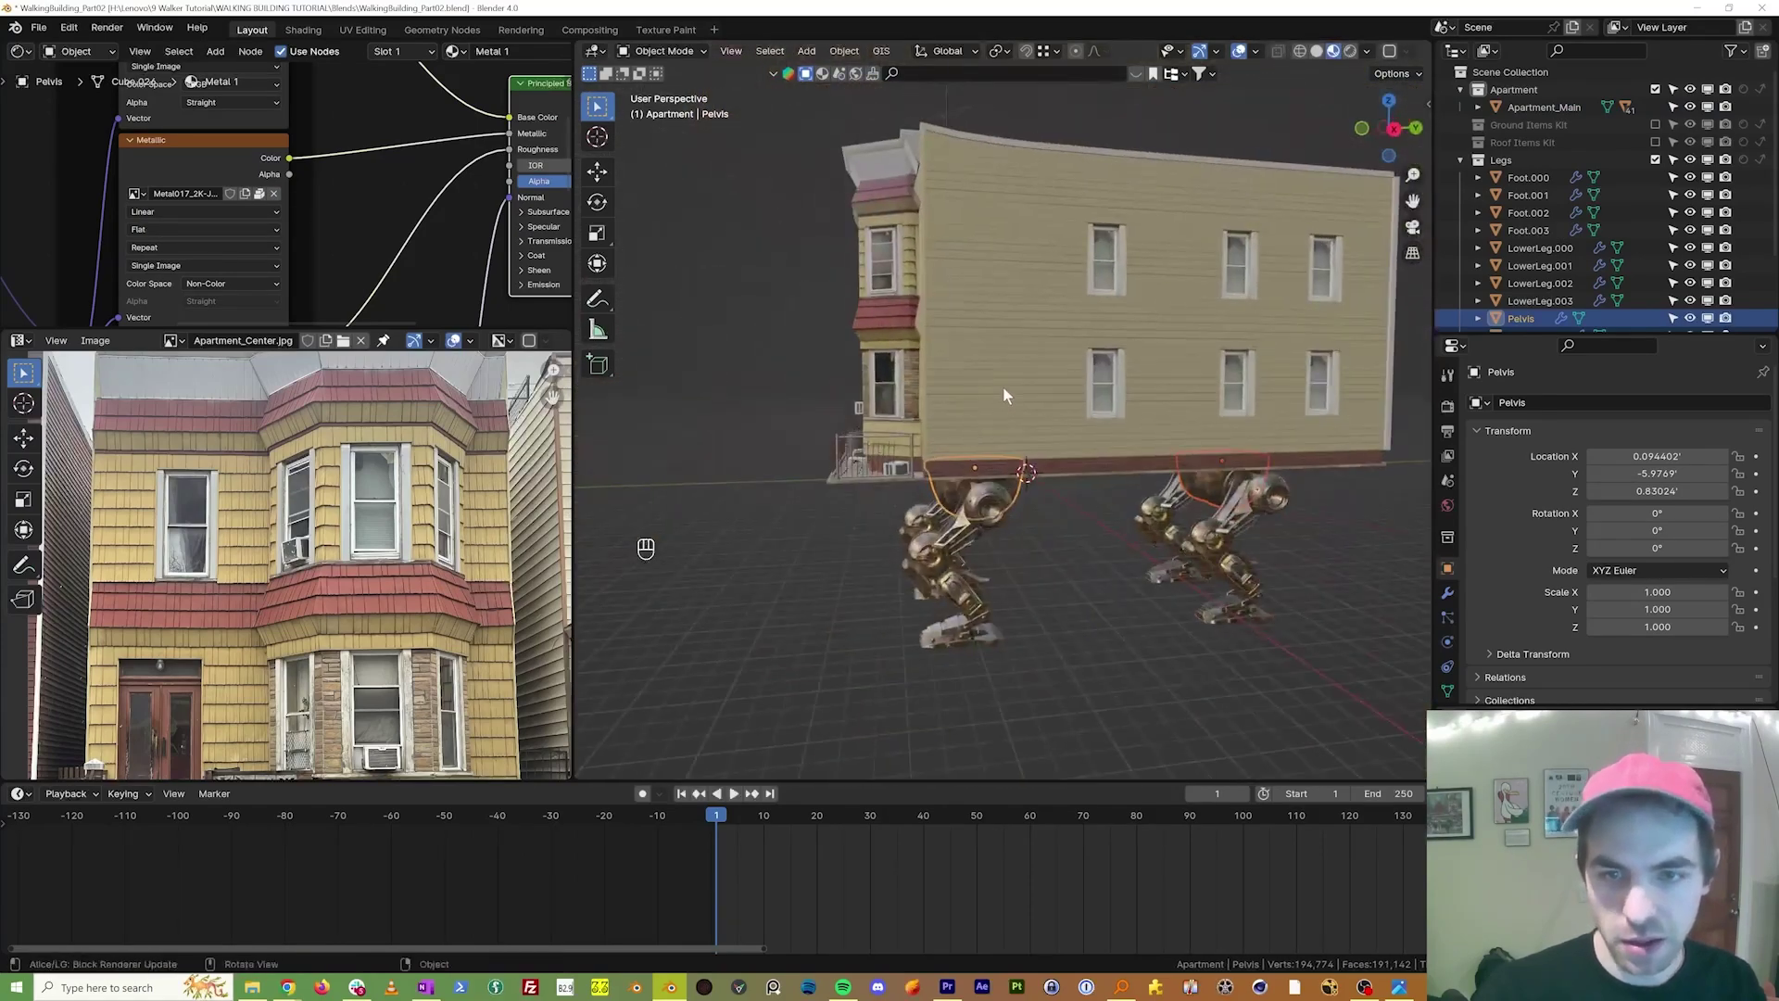
pyautogui.moveTo(1007, 383); pyautogui.dragTo(1003, 341)
pyautogui.moveTo(1047, 402); pyautogui.dragTo(1082, 442)
pyautogui.middleClick(1053, 335)
pyautogui.press('ctrl+p')
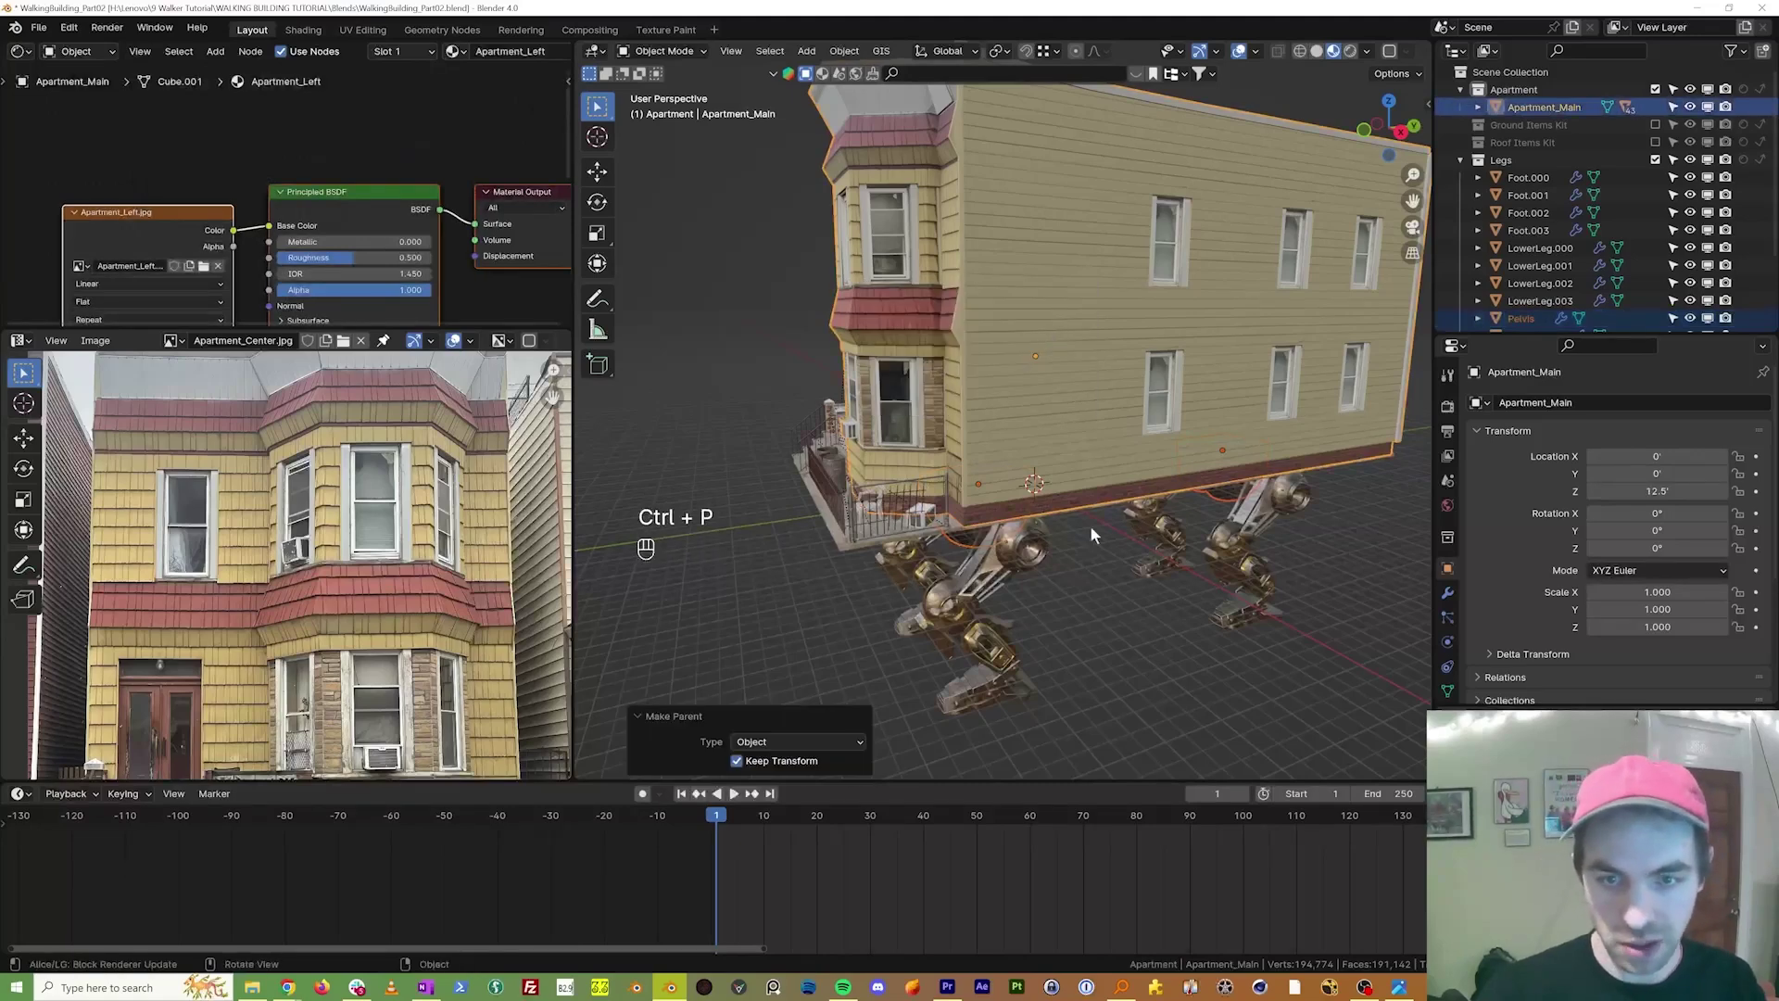
pyautogui.moveTo(1078, 513); pyautogui.dragTo(1049, 489)
# Step: Test-move the building, set its Z height to 12.5 and check placement from the right view
pyautogui.middleClick(1085, 531)
pyautogui.middleClick(1026, 352)
pyautogui.press('g')
pyautogui.press('Escape')
pyautogui.moveTo(982, 446); pyautogui.dragTo(1039, 470)
pyautogui.moveTo(976, 536); pyautogui.dragTo(960, 389)
pyautogui.click(1028, 371)
pyautogui.moveTo(972, 499); pyautogui.dragTo(941, 500)
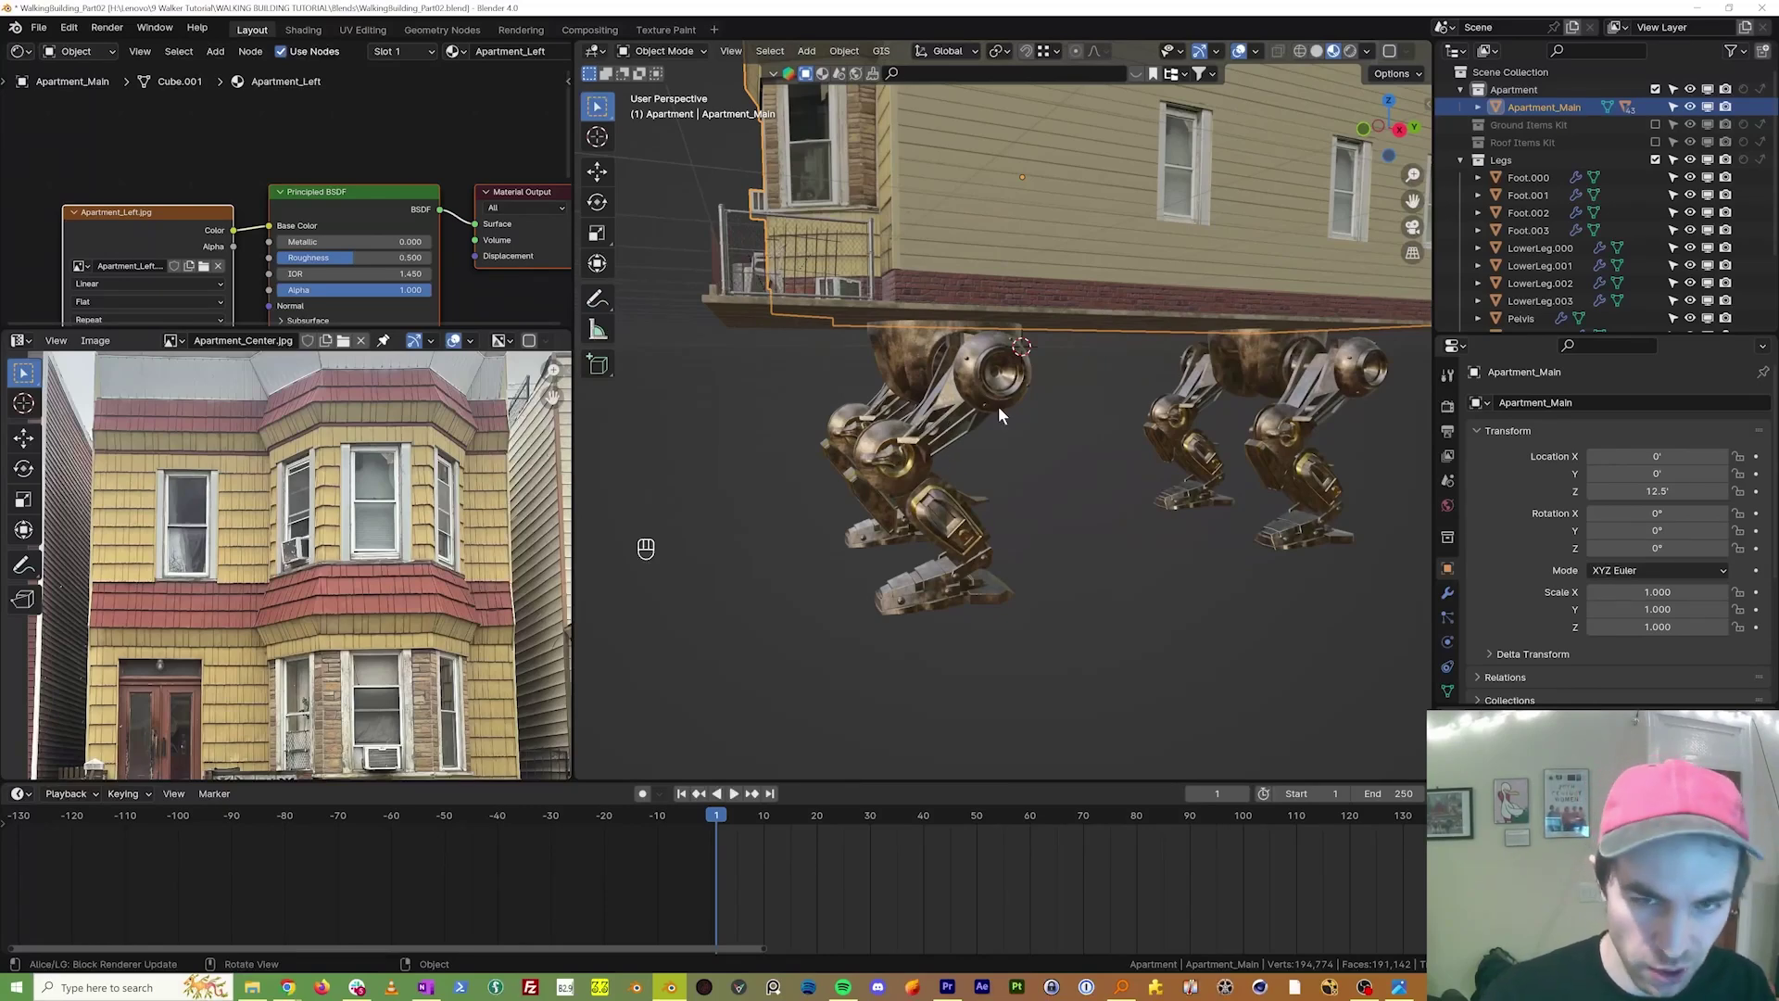
pyautogui.press('KP_3')
pyautogui.click(1065, 419)
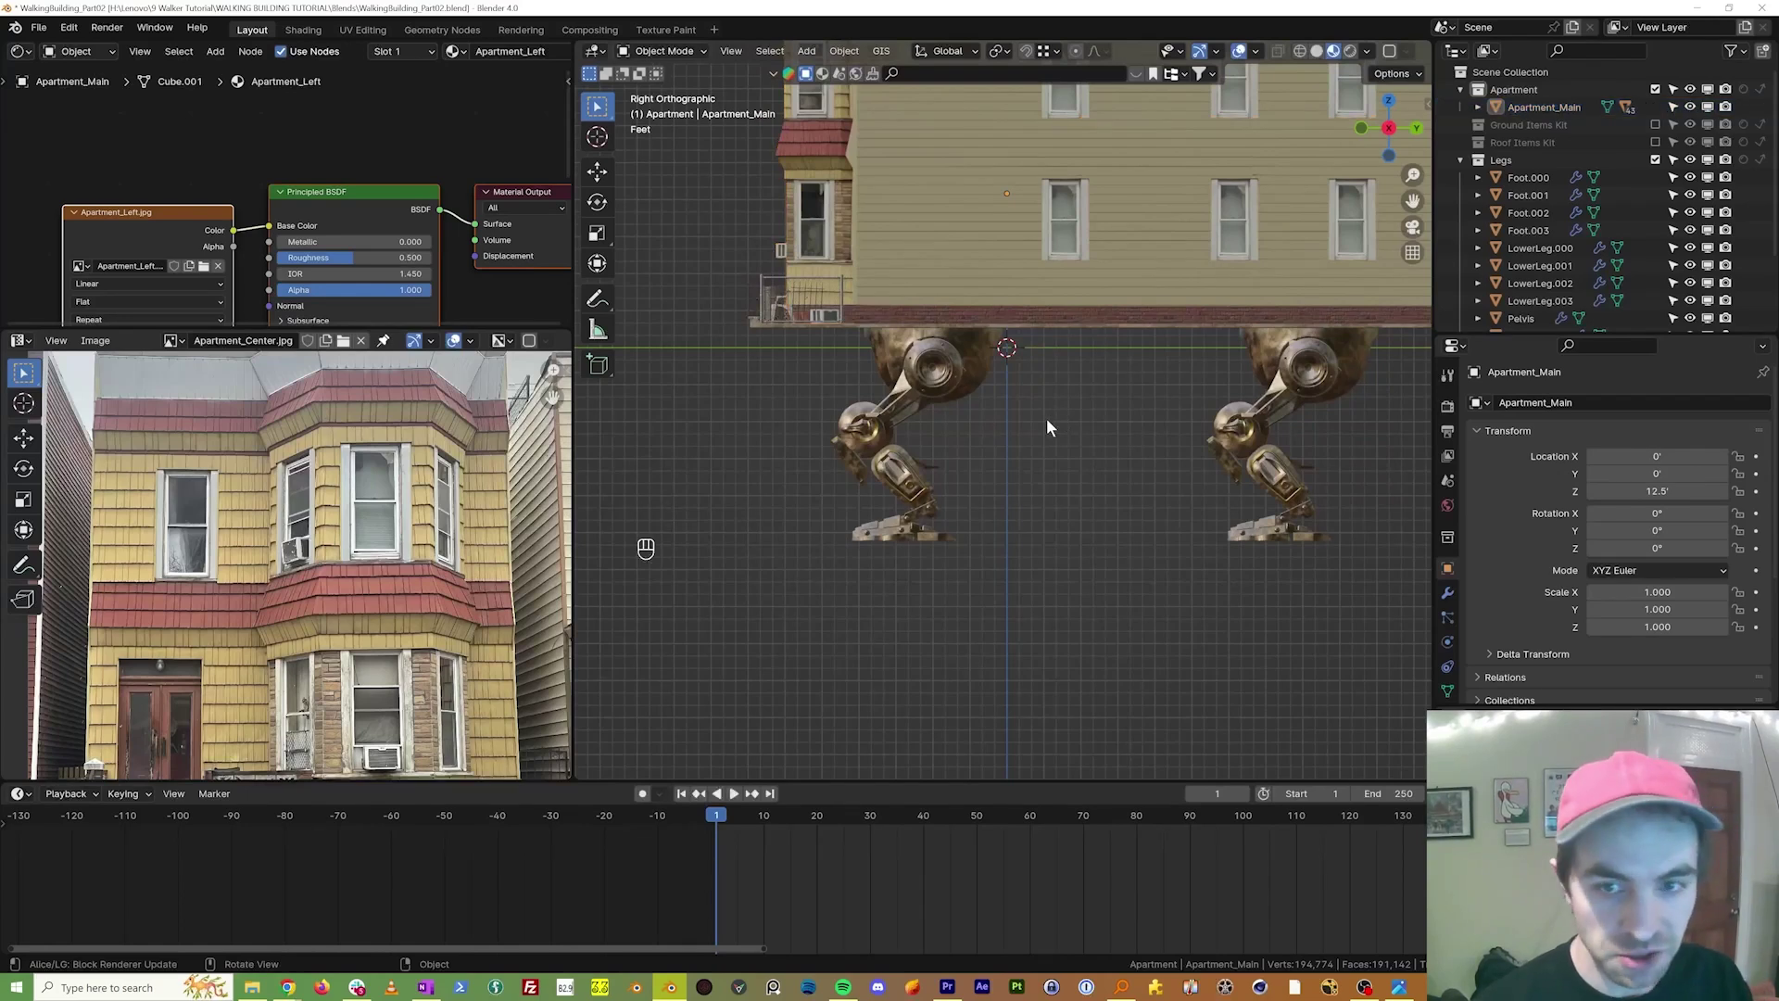
# Step: Add an armature with In Front viewport display and move it up inside the building
pyautogui.press('shift+a')
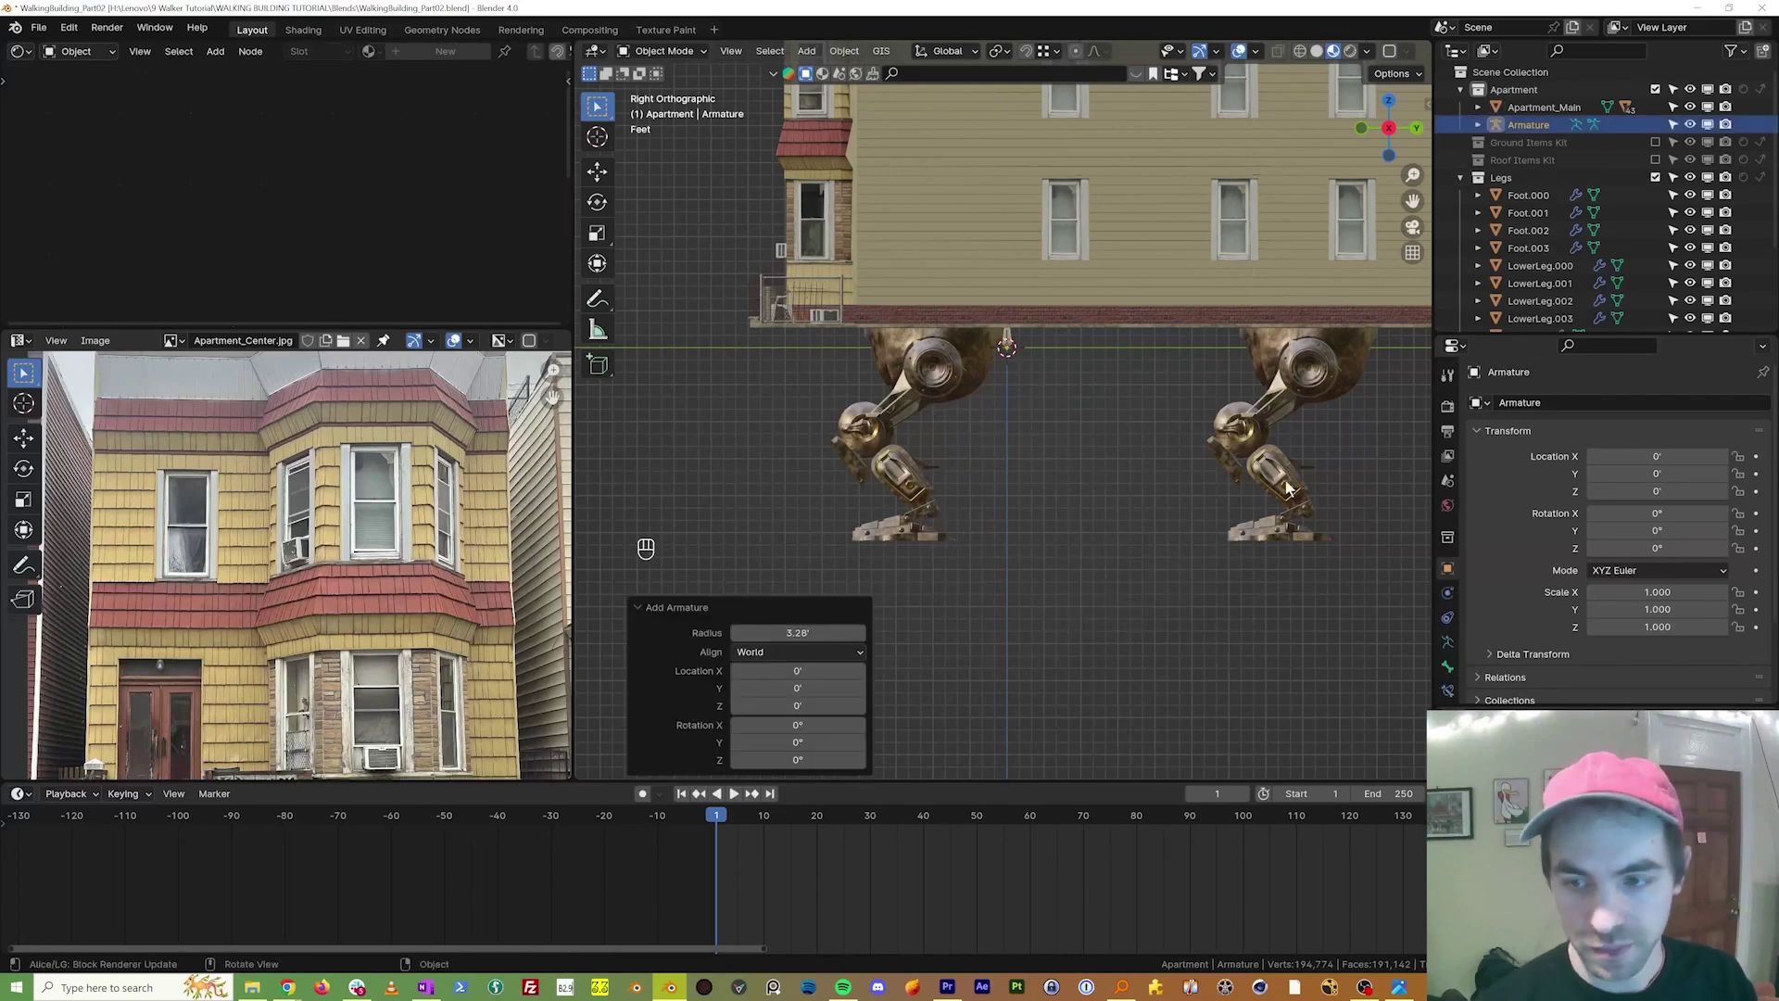
pyautogui.click(1454, 608)
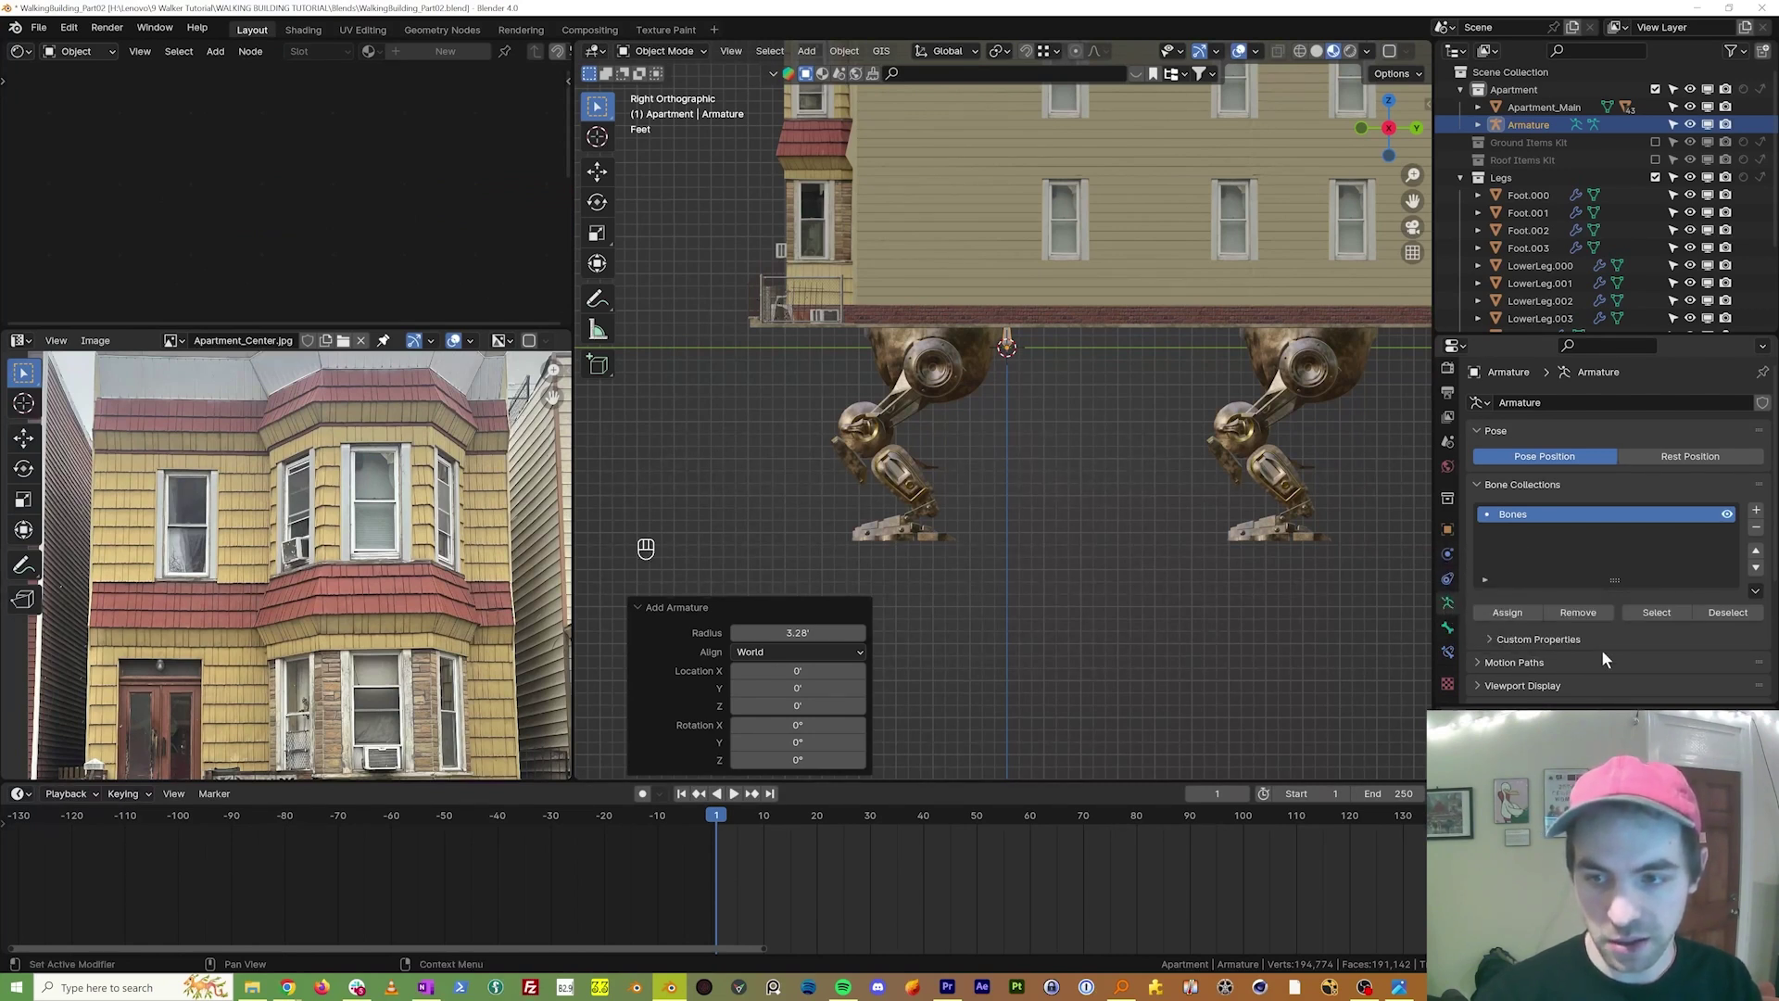
pyautogui.click(1518, 518)
pyautogui.click(1598, 624)
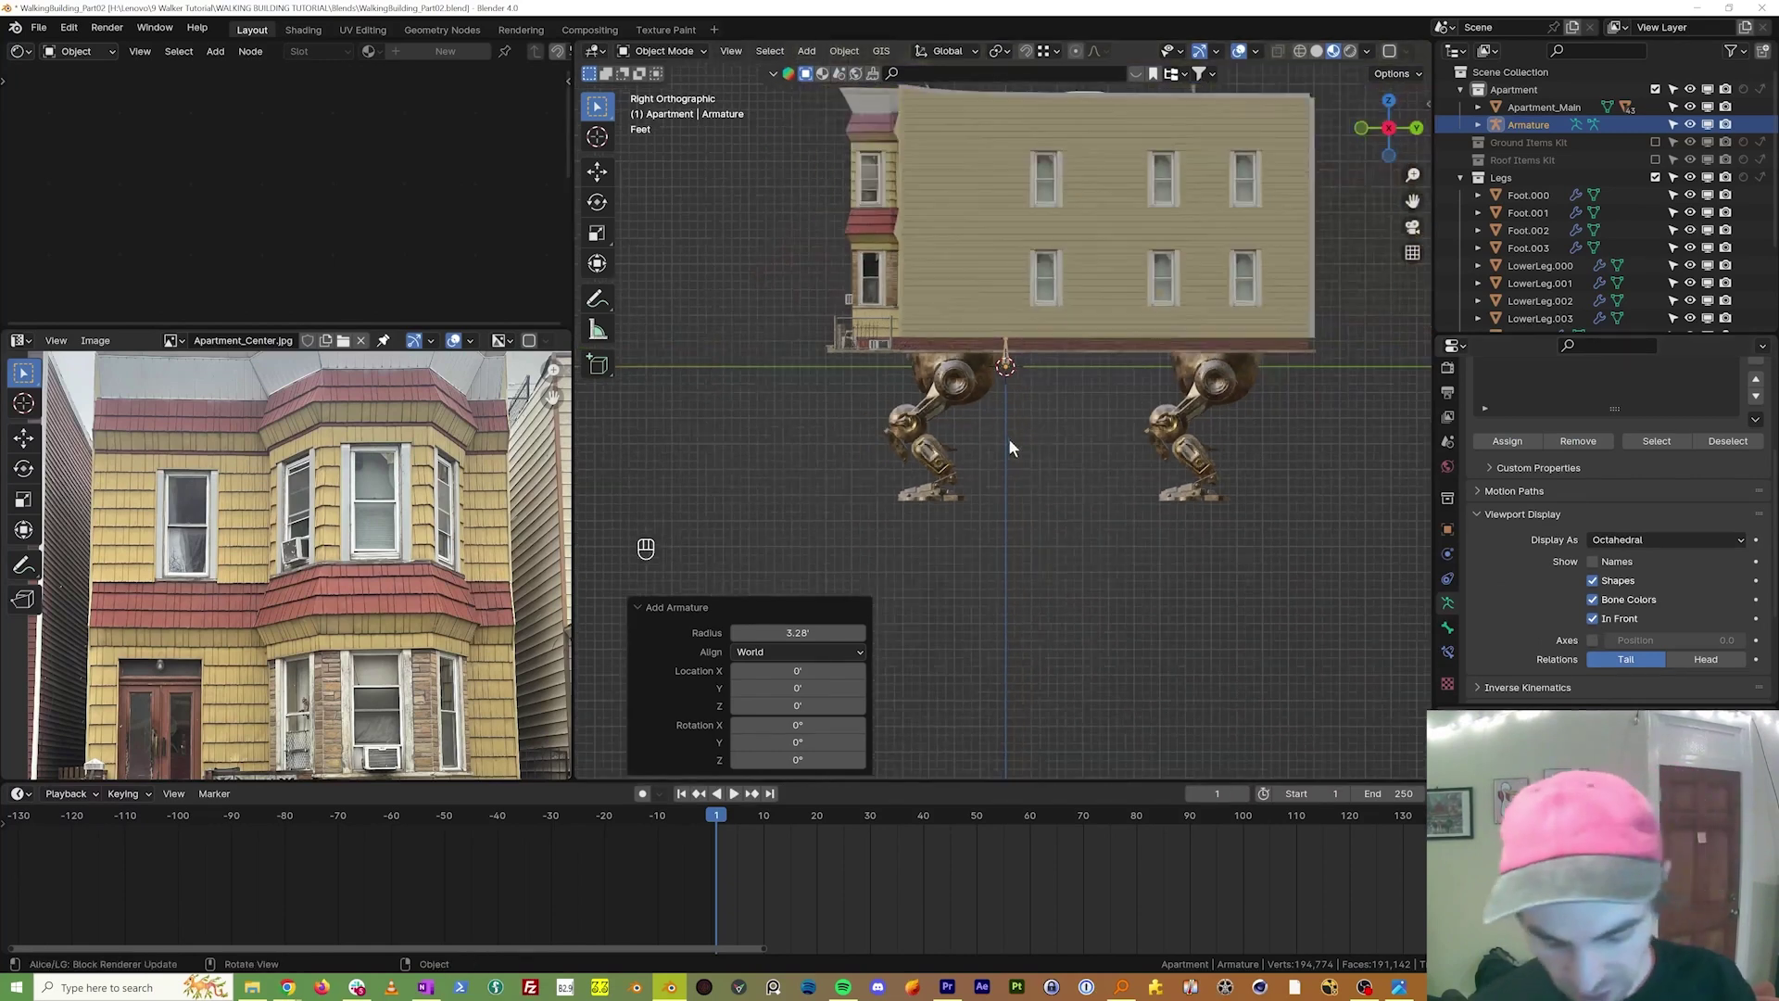
pyautogui.press('g')
pyautogui.moveTo(1016, 334); pyautogui.dragTo(1078, 259)
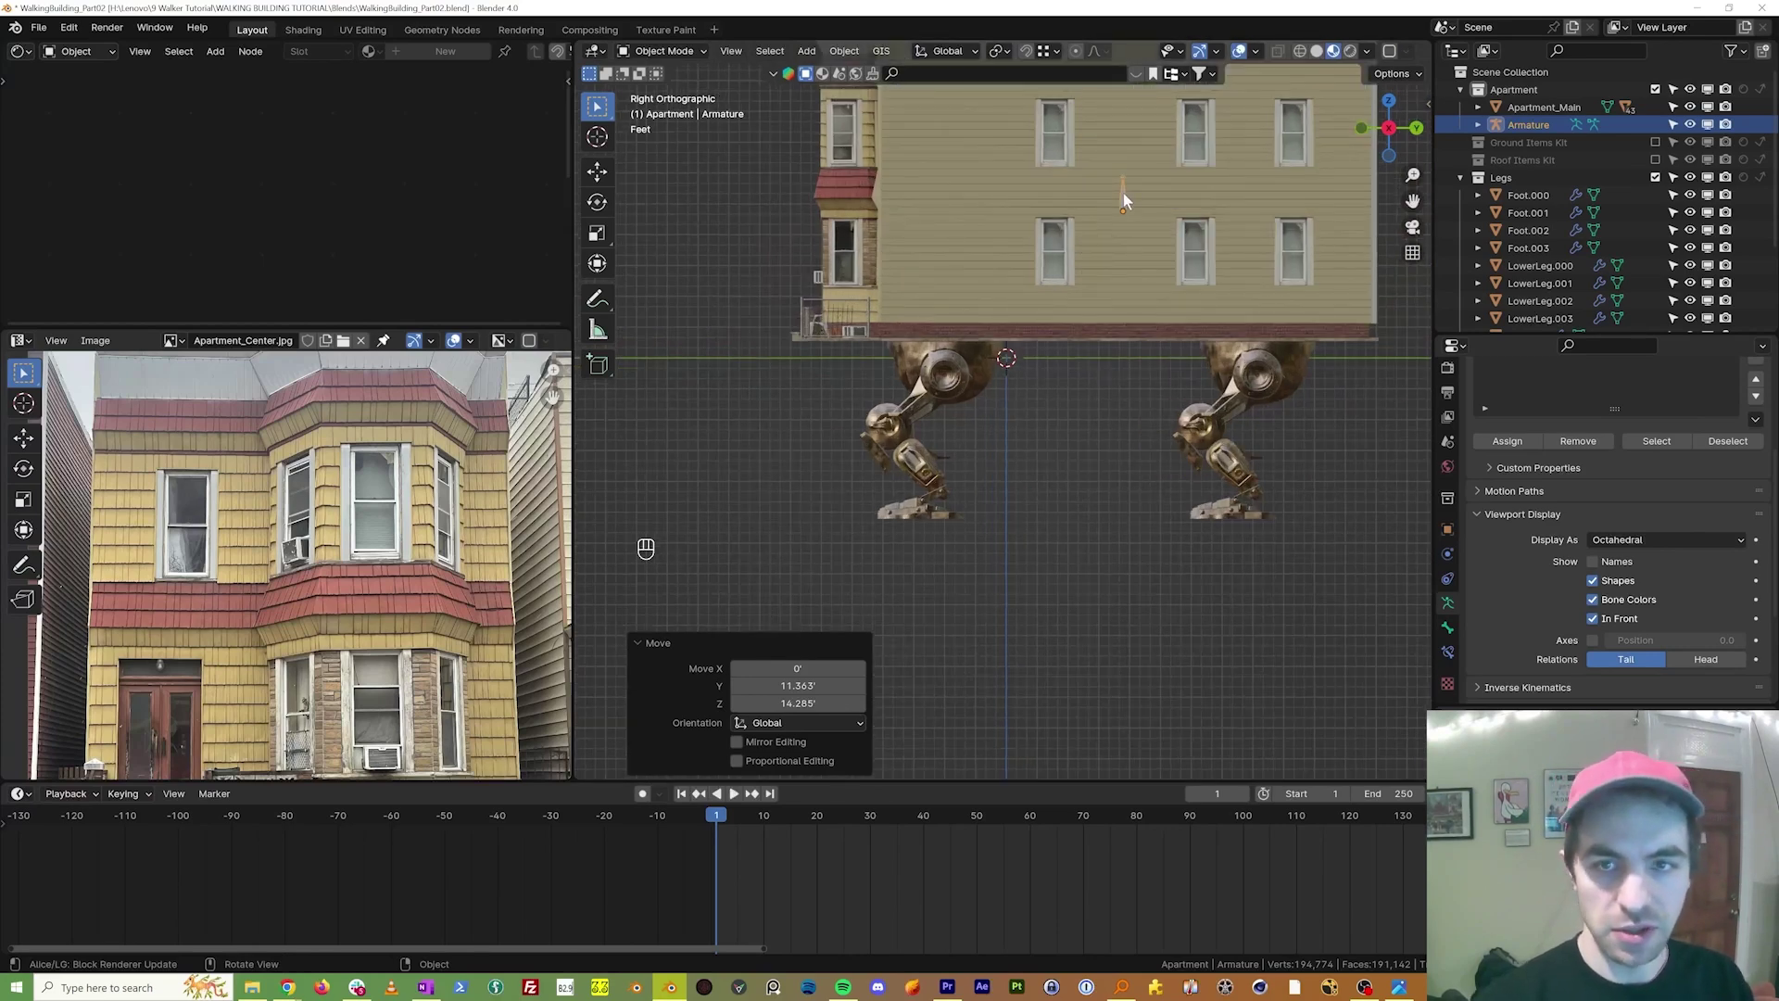
# Step: In Edit Mode, position the root bone and extrude a bone chain down one leg
pyautogui.press('Tab')
pyautogui.press('ctrl+z')
pyautogui.press('r')
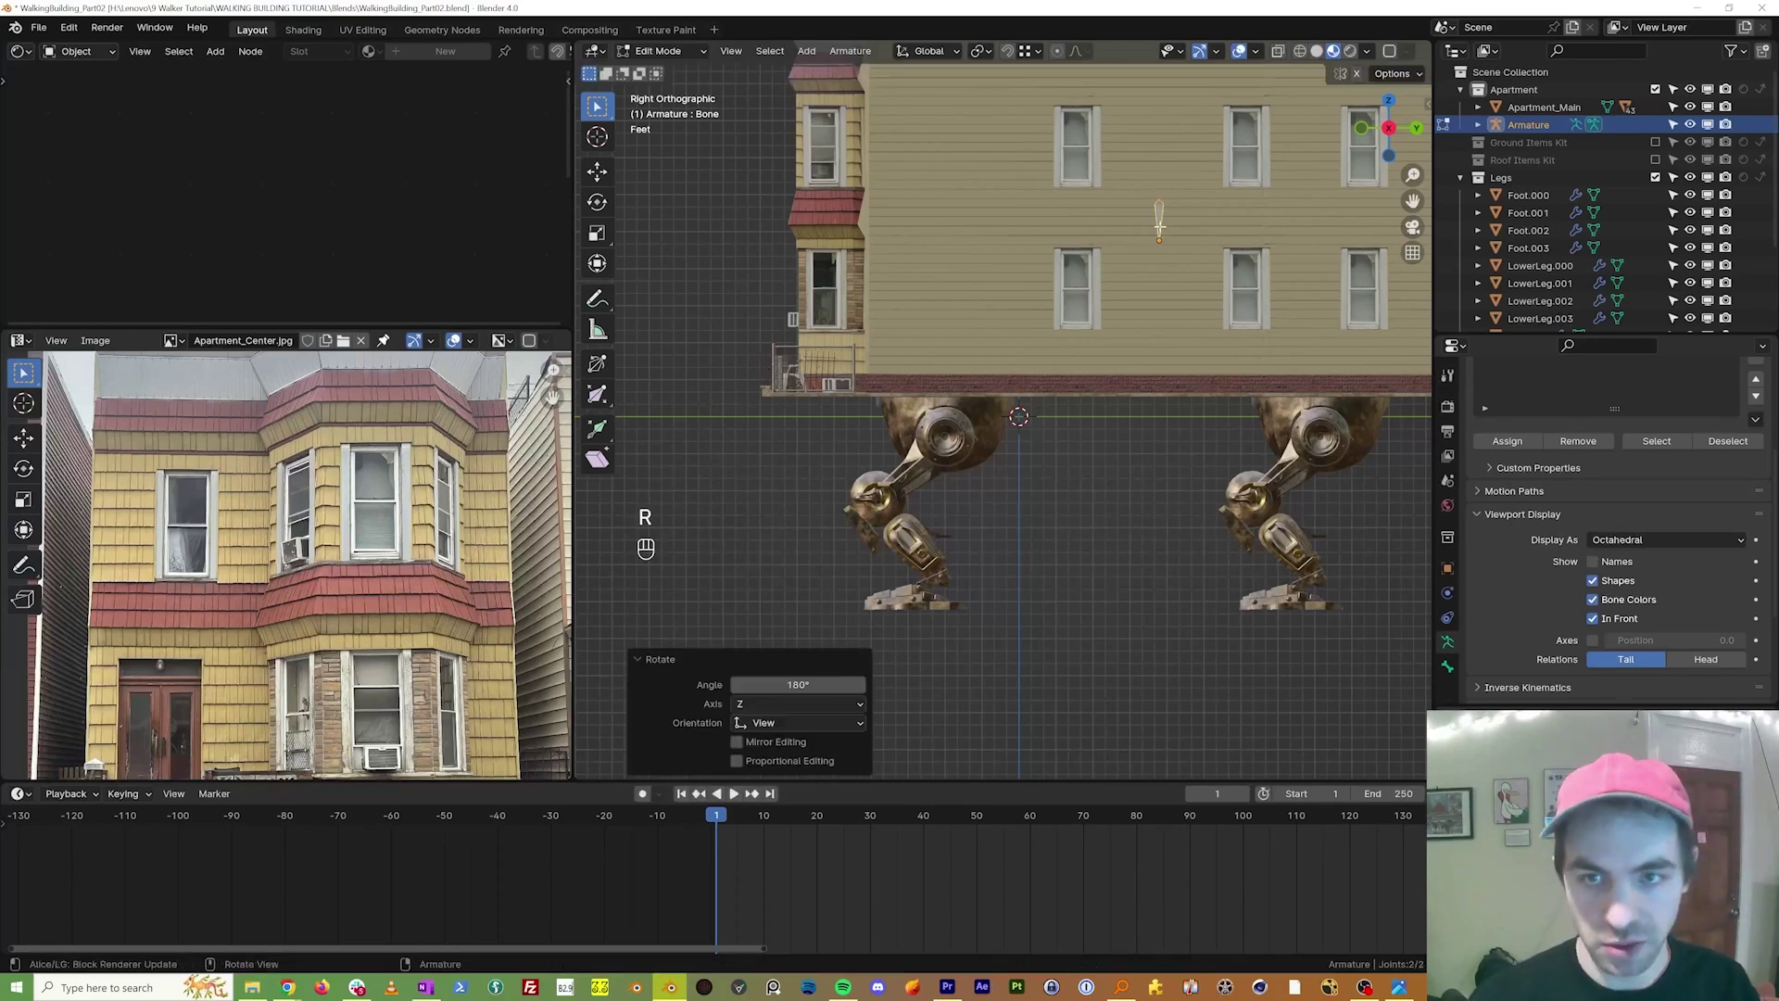
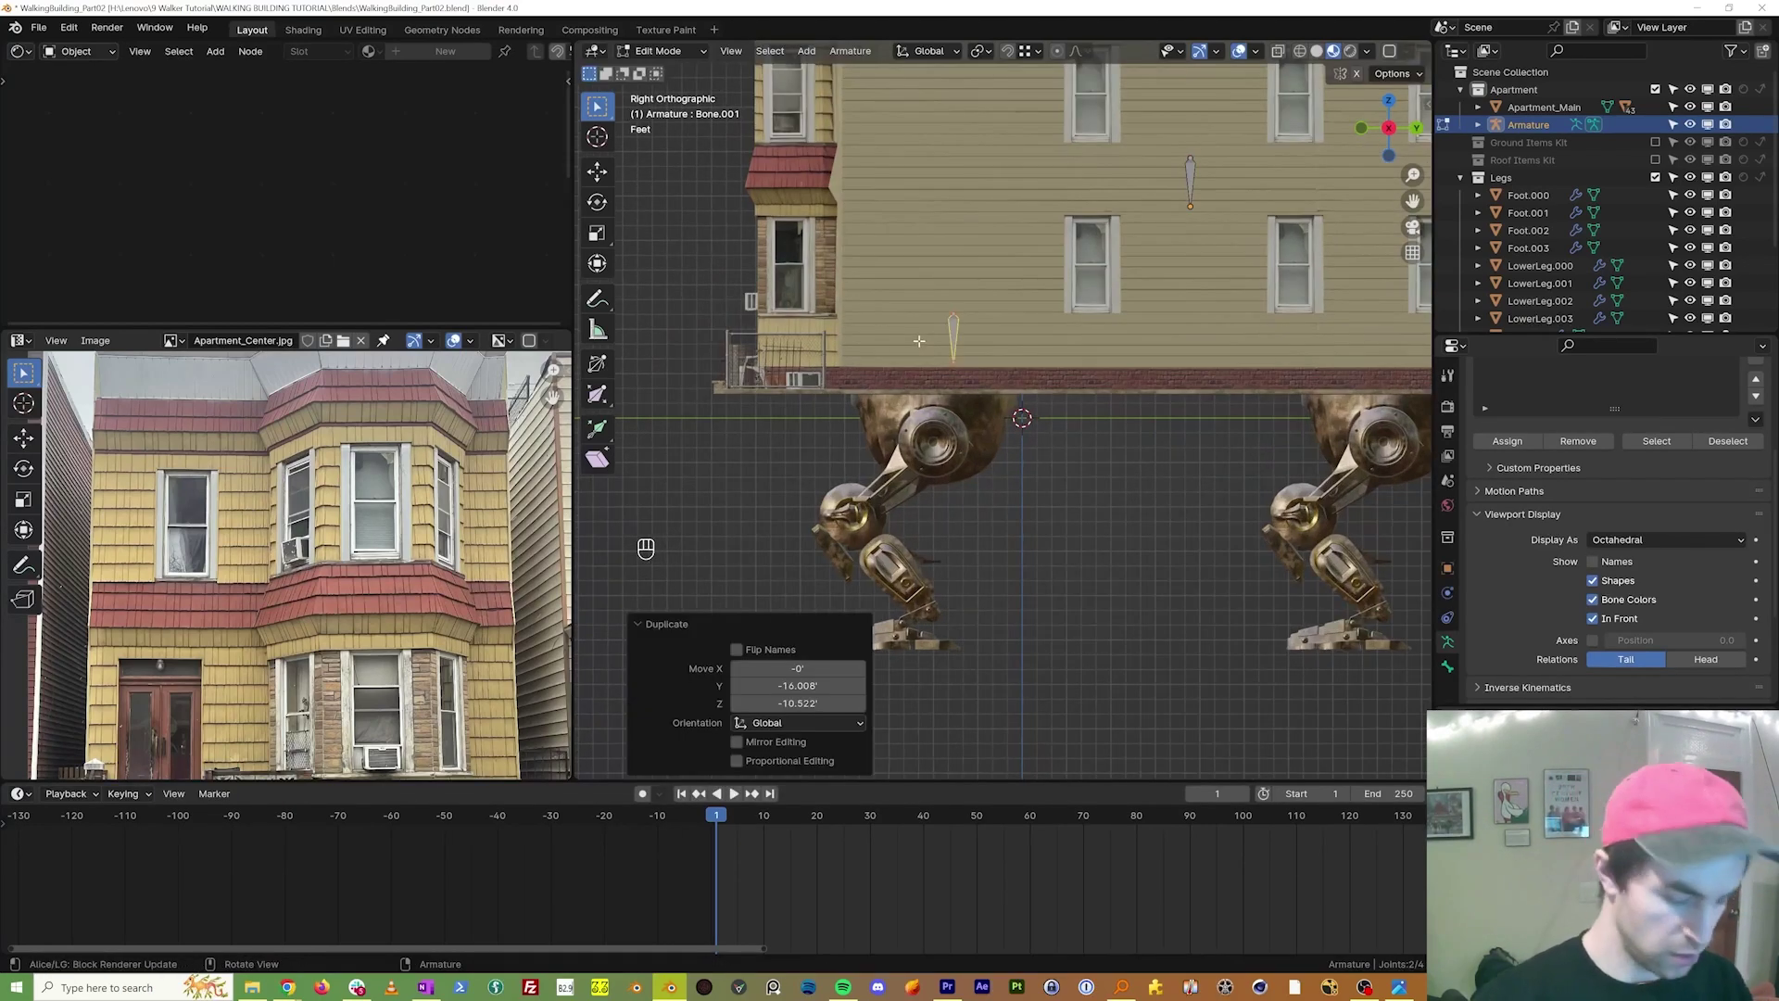
pyautogui.press('g')
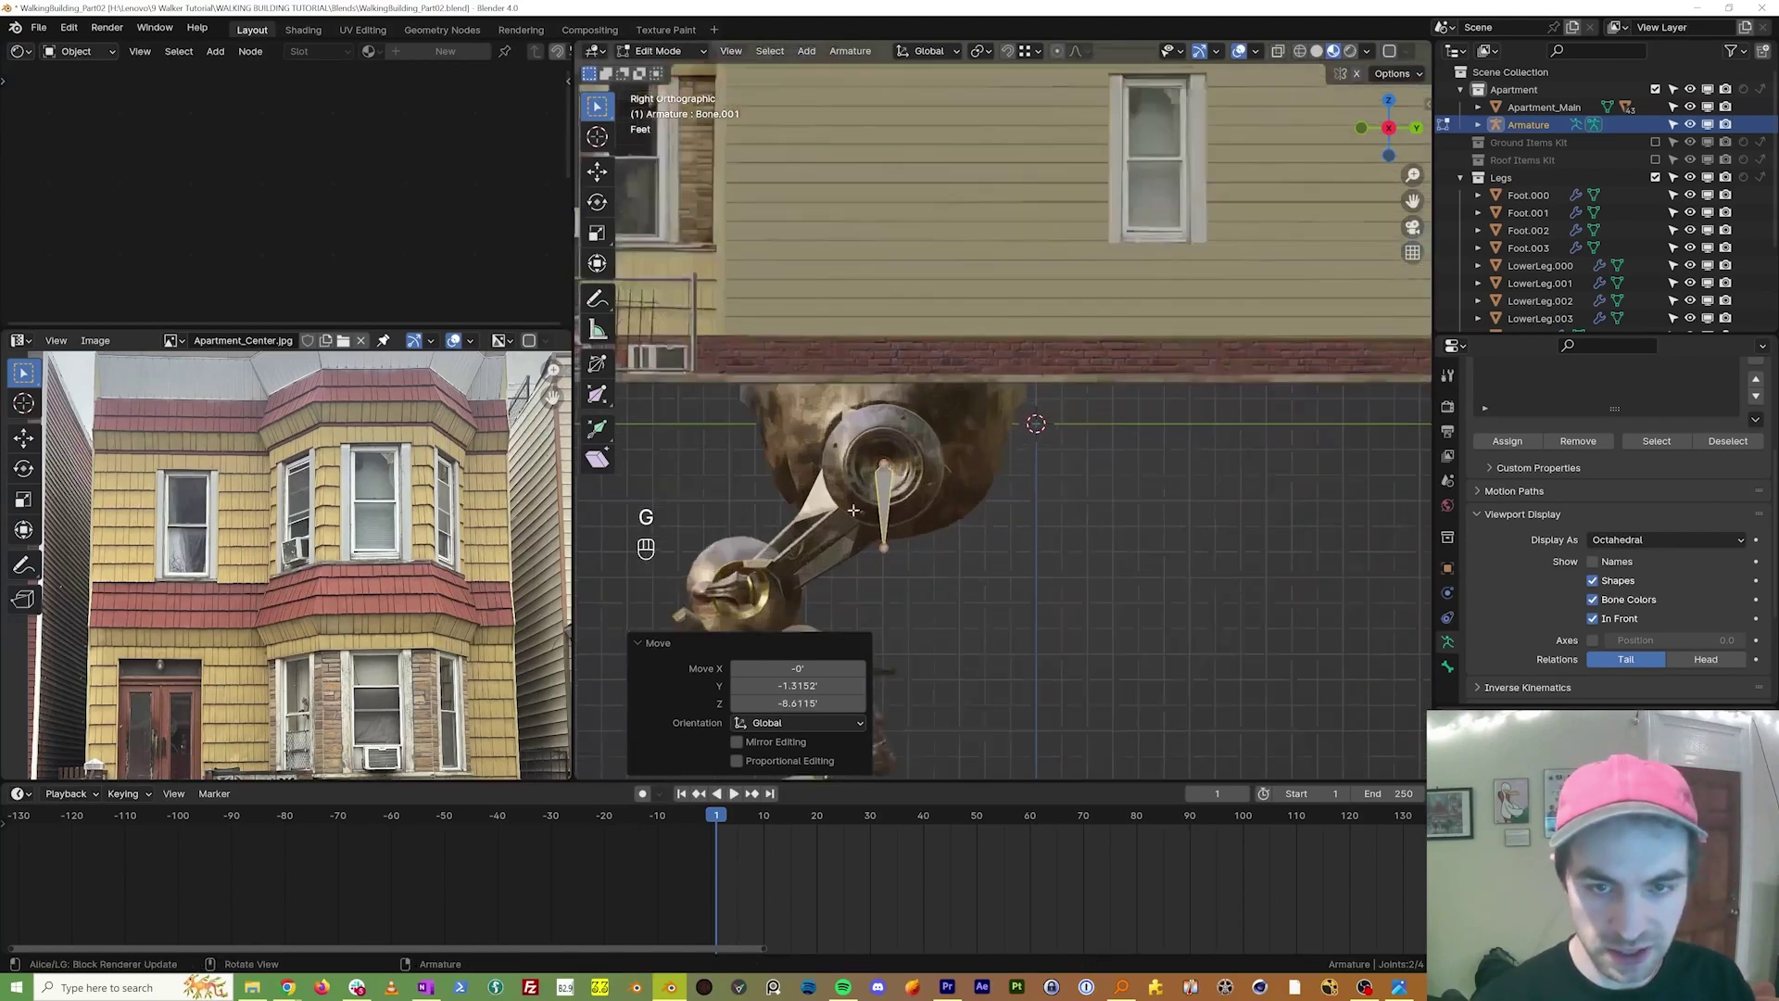
pyautogui.press('g')
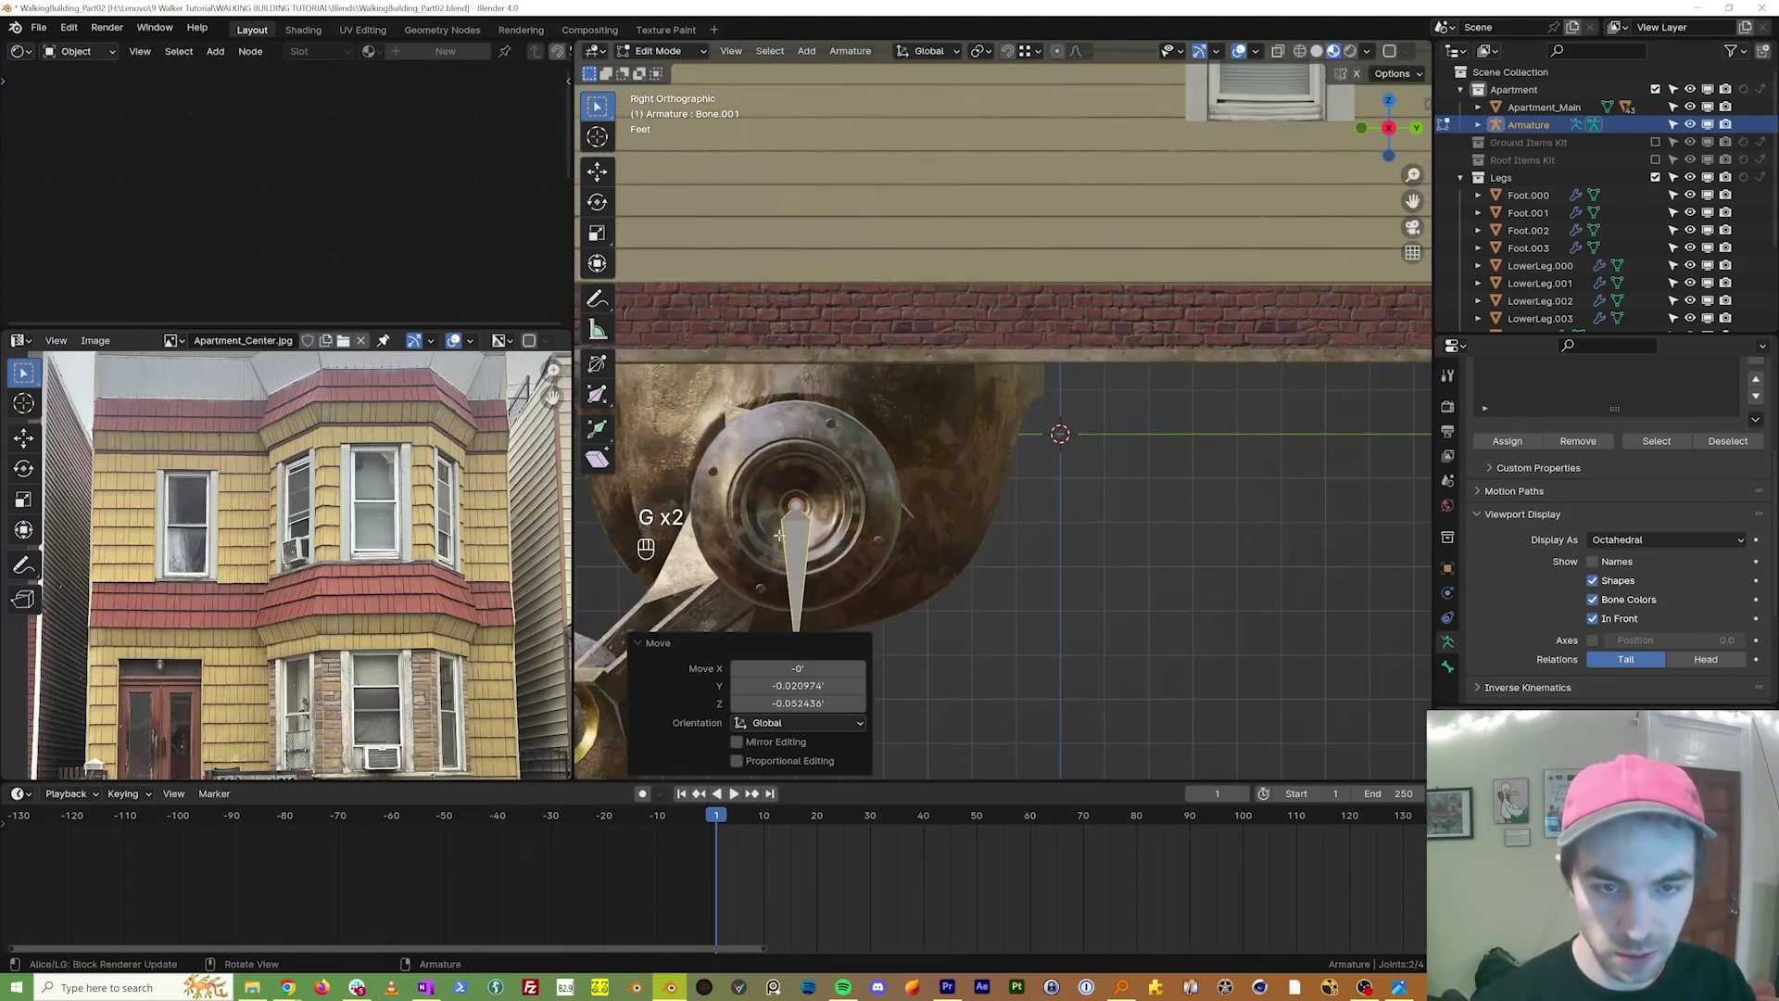
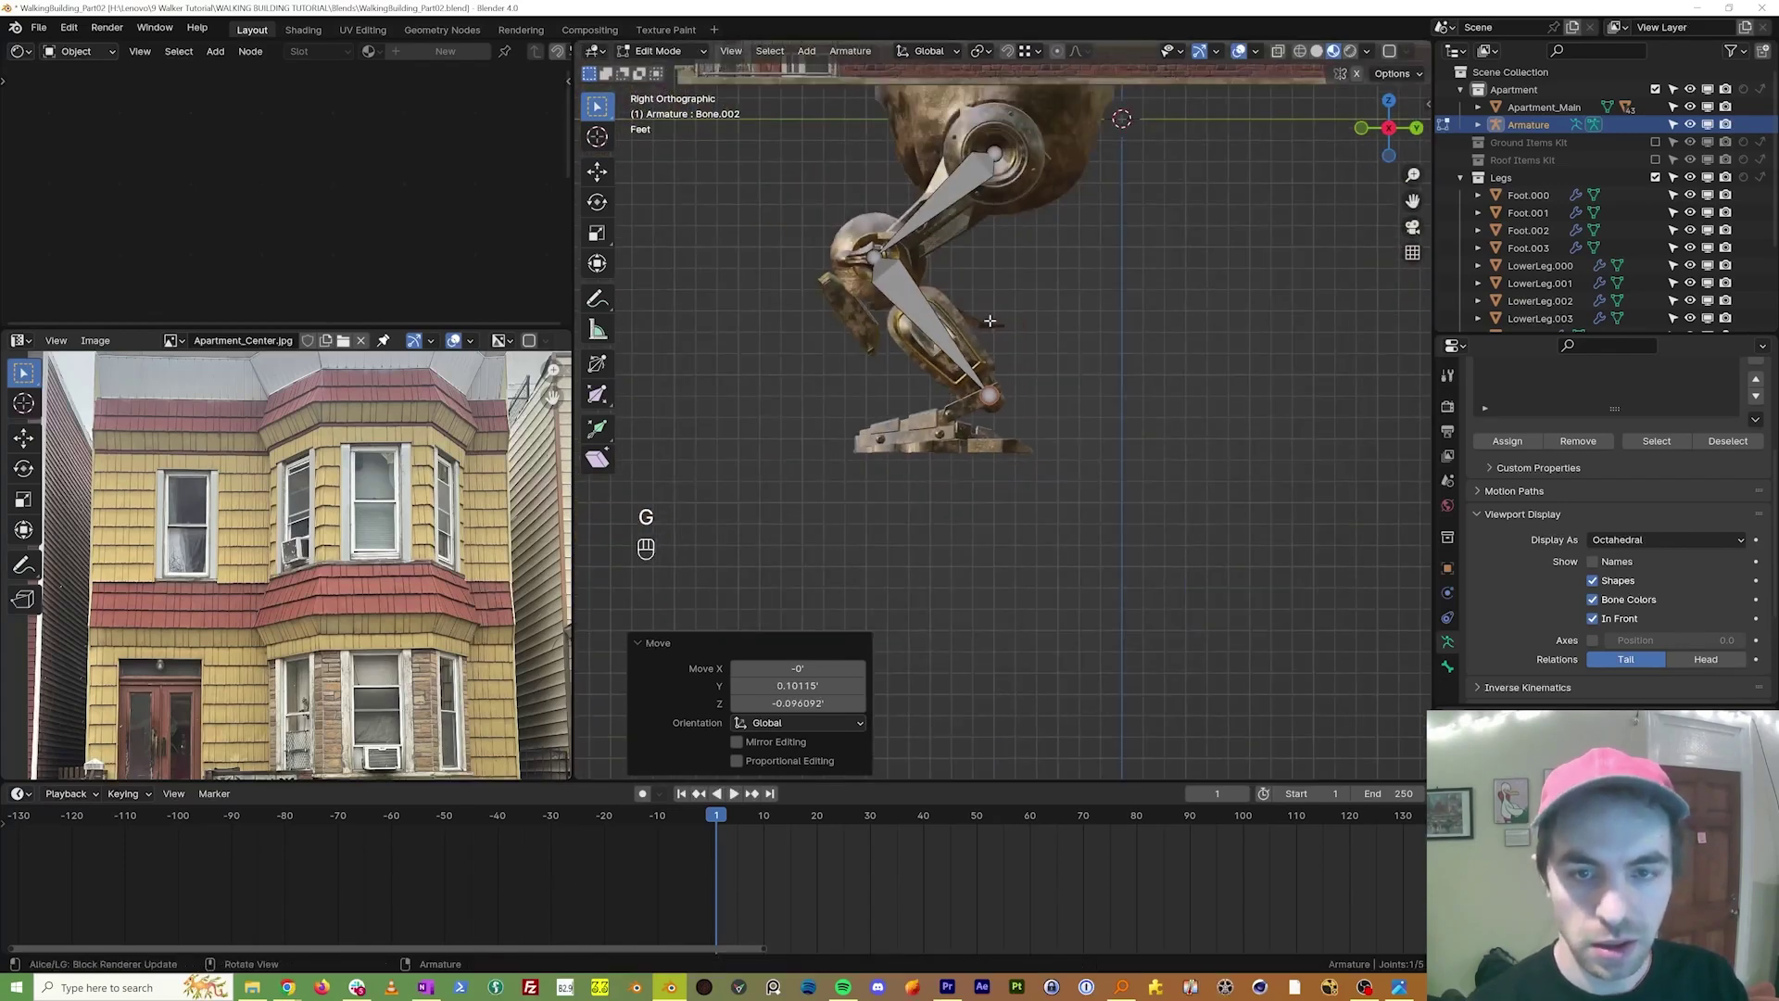
pyautogui.press('e')
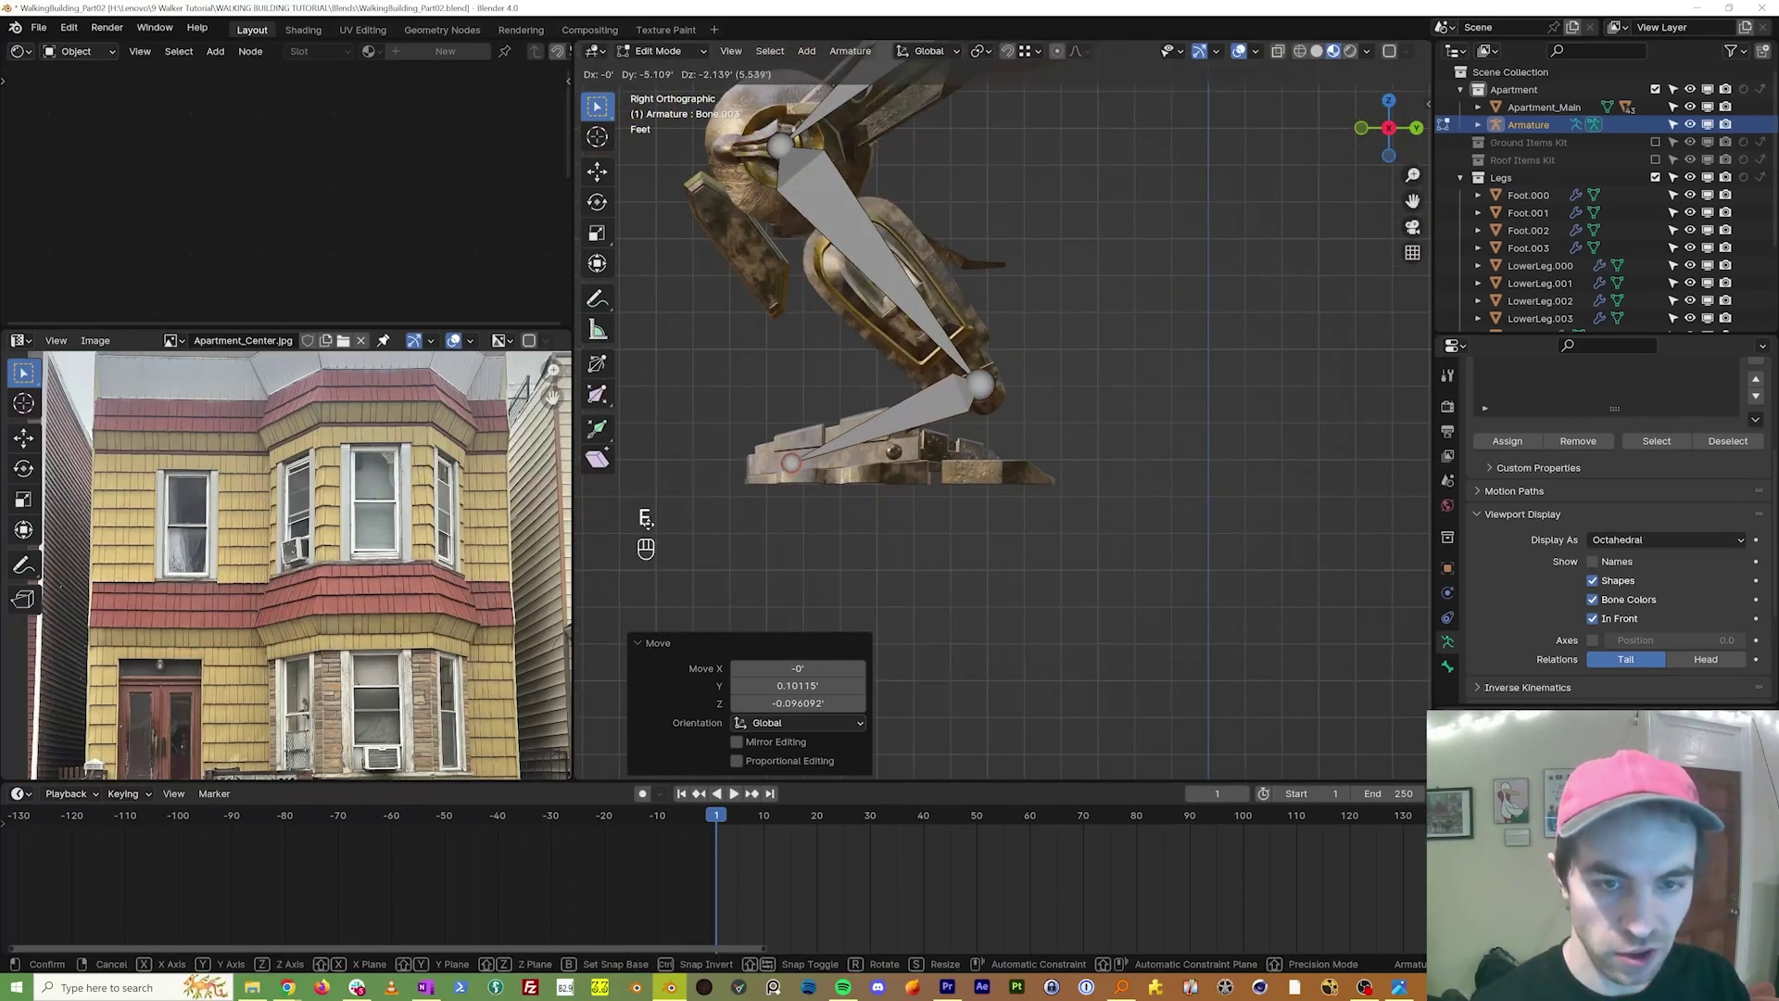
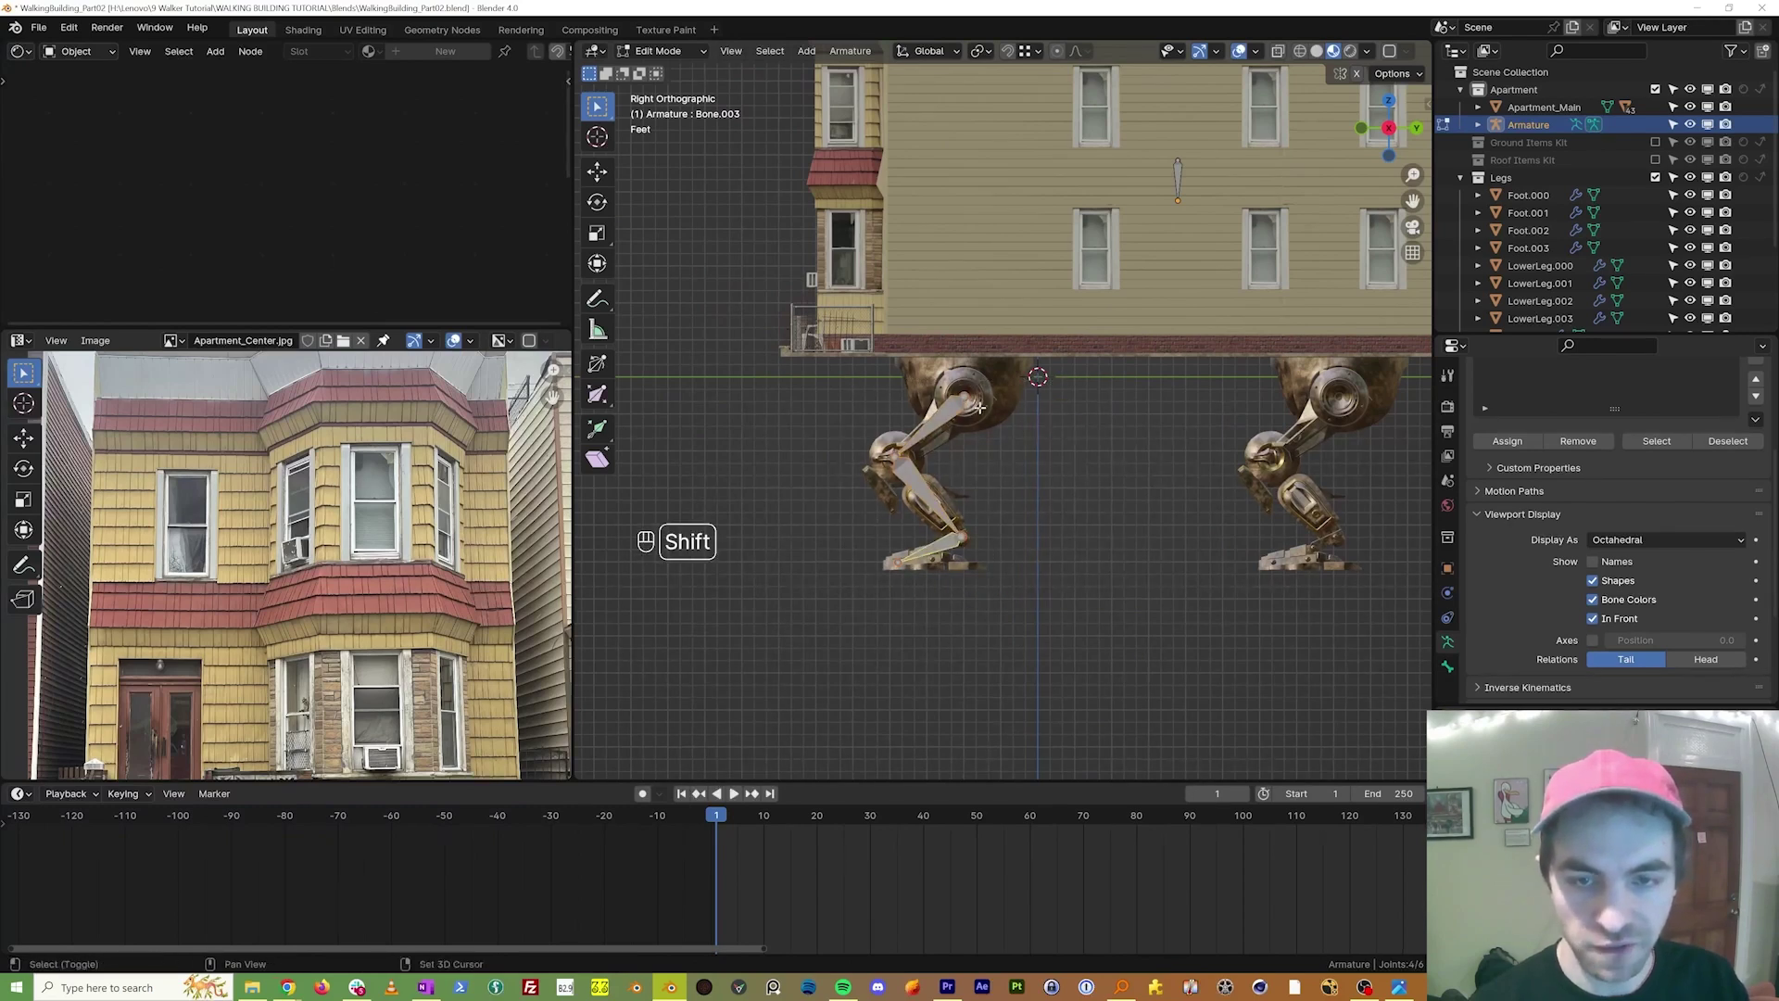
# Step: Duplicate the leg bone chain to the rear leg and across X to the other side
pyautogui.press('shift+d')
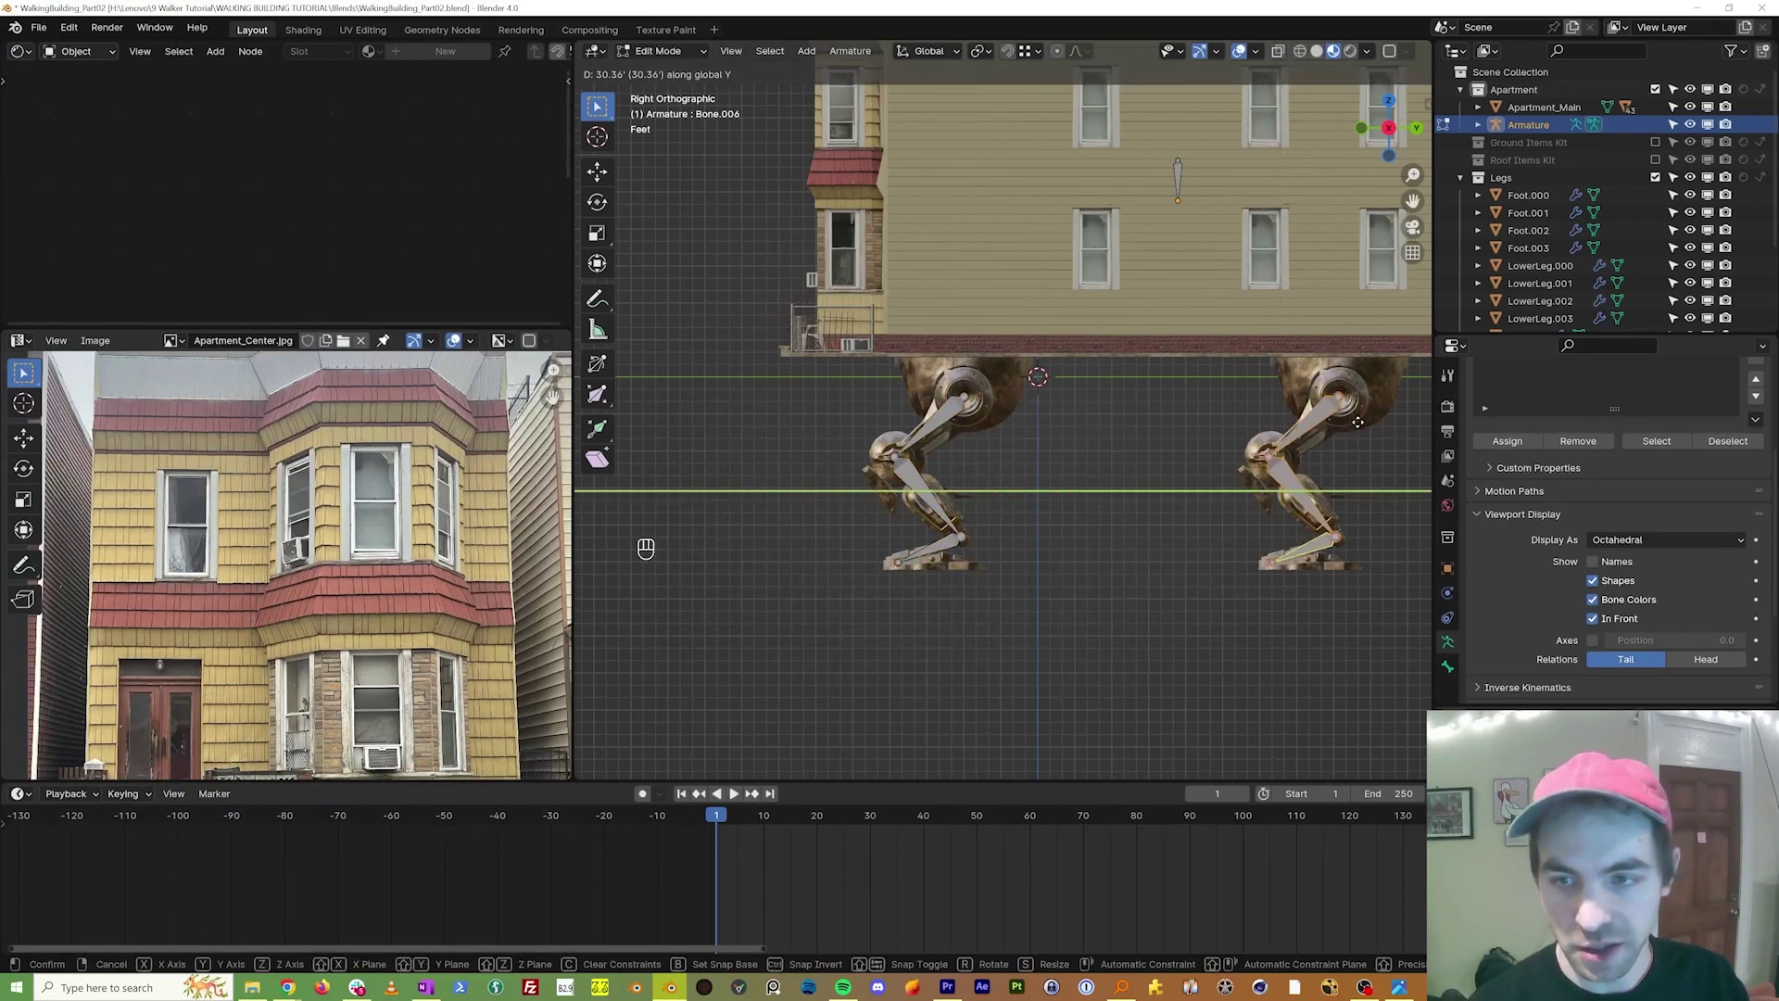
pyautogui.press('KP_1')
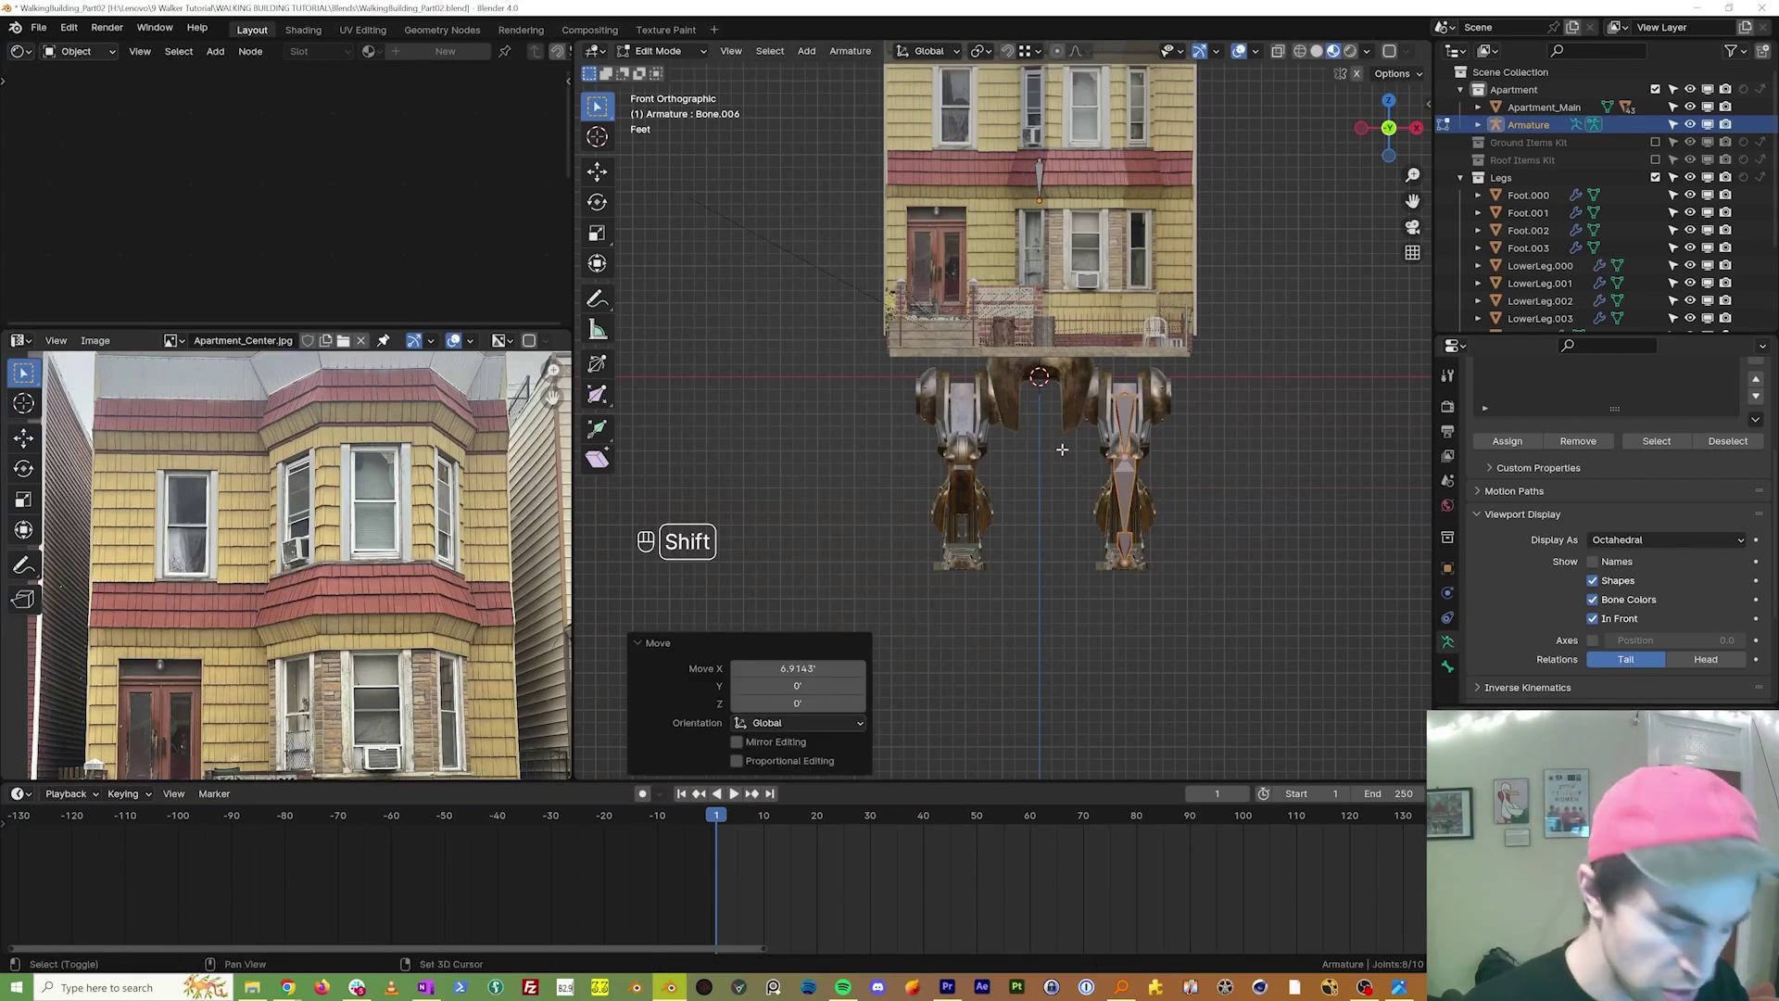
pyautogui.press('shift+d')
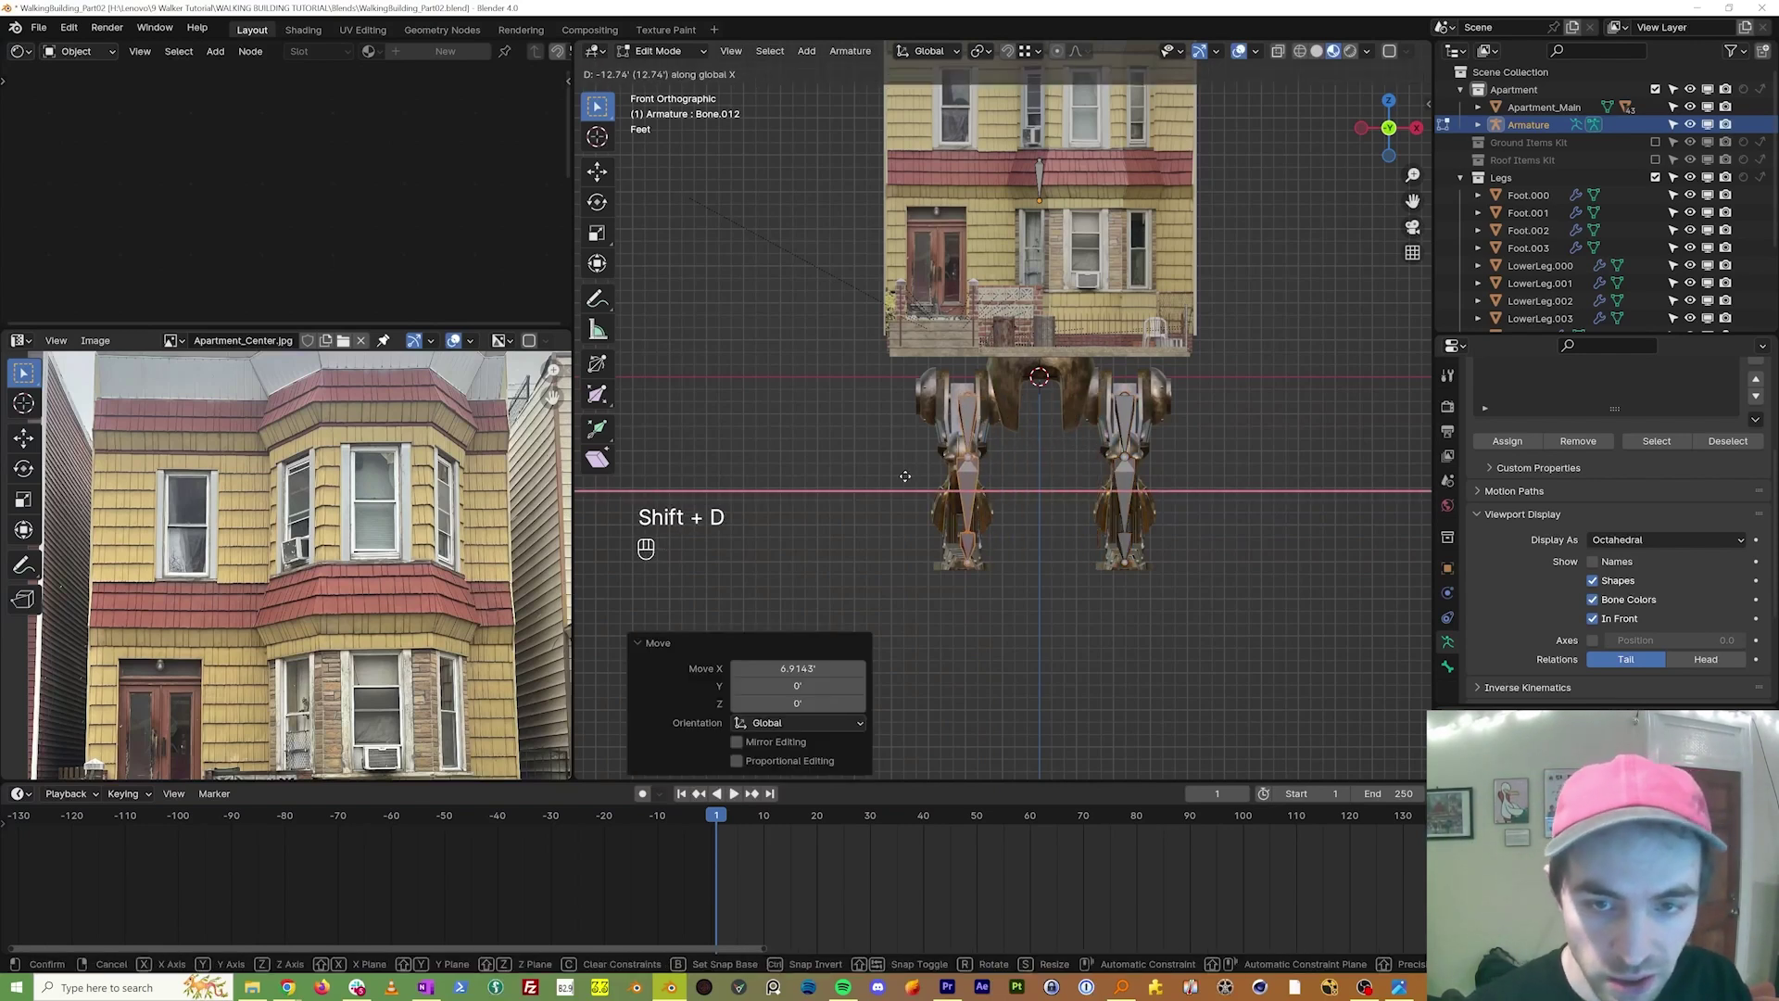
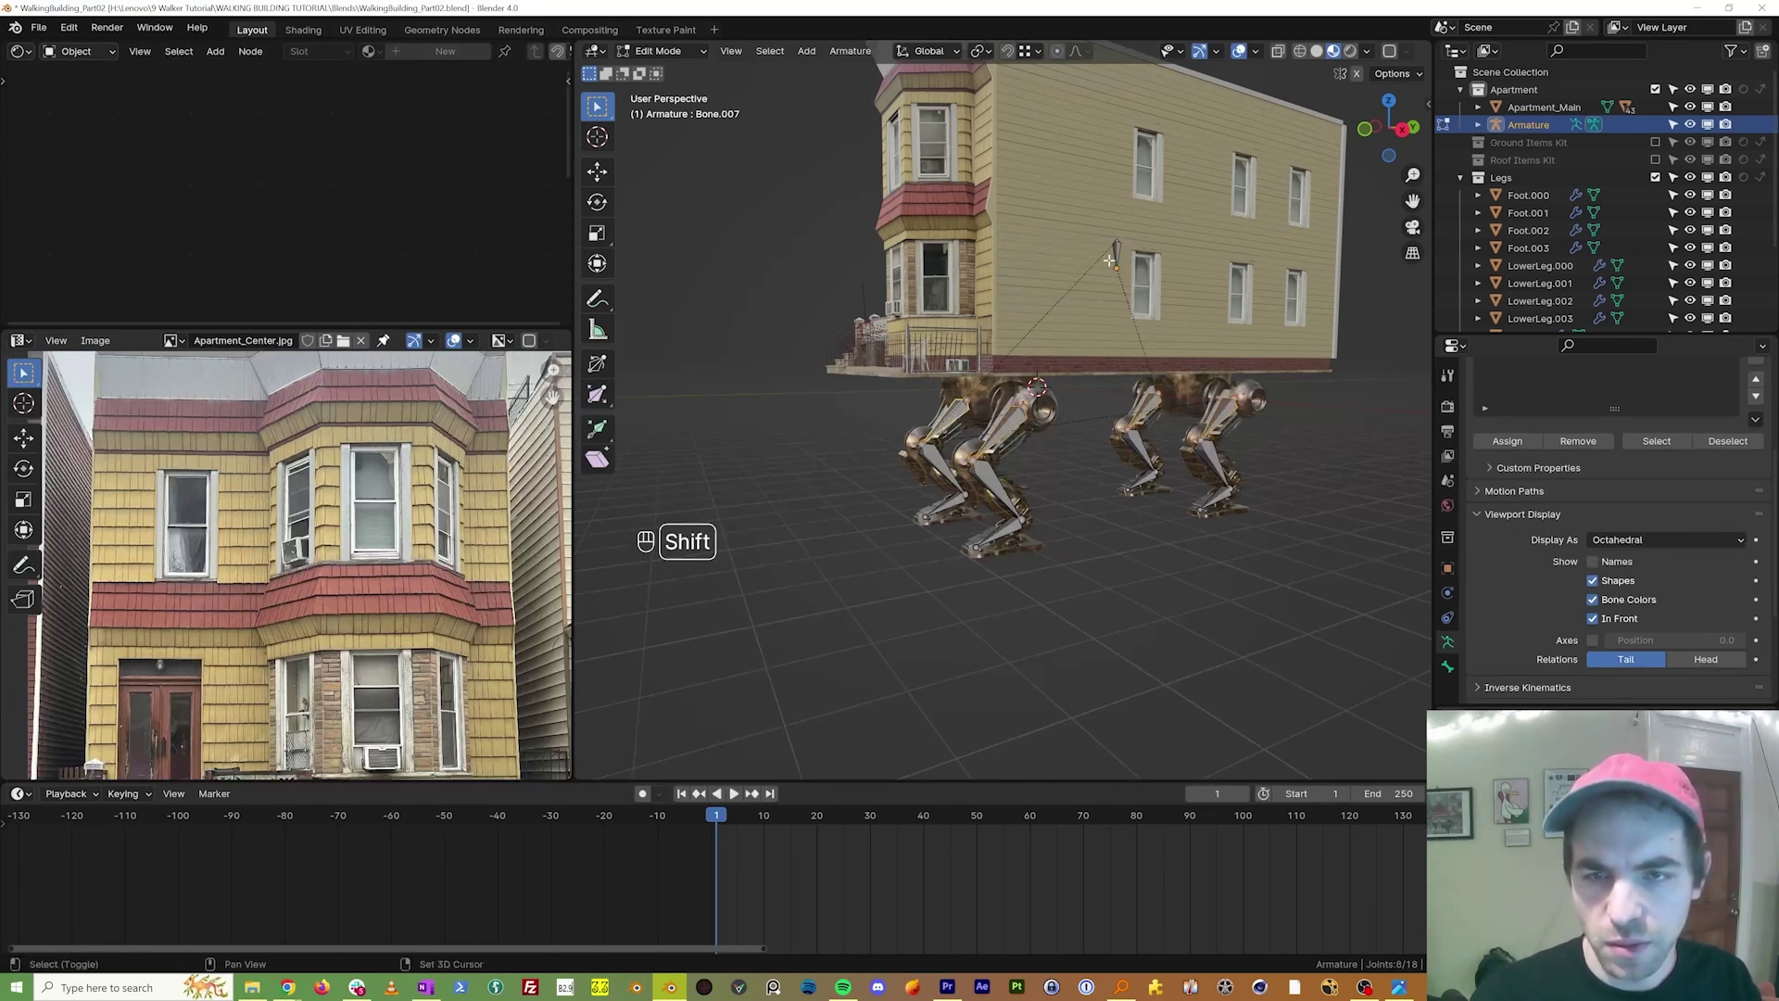
# Step: Parent the top leg bones to the root bone with Keep Offset
pyautogui.press('ctrl+p')
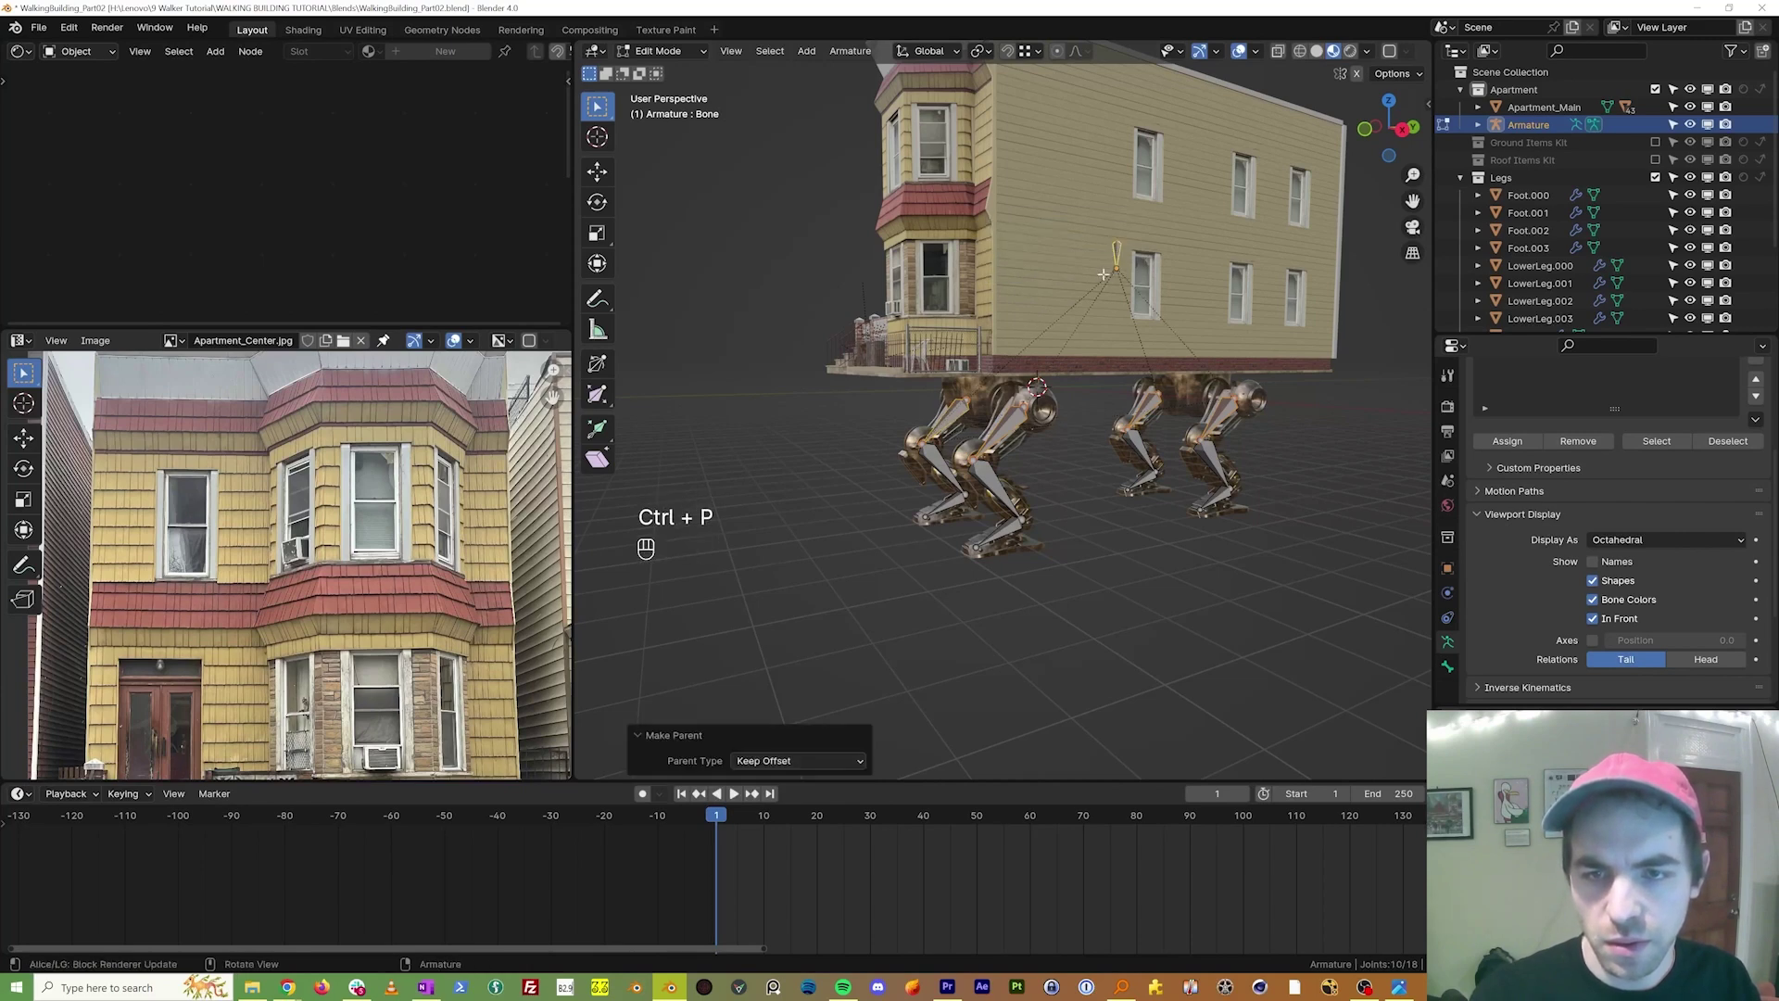
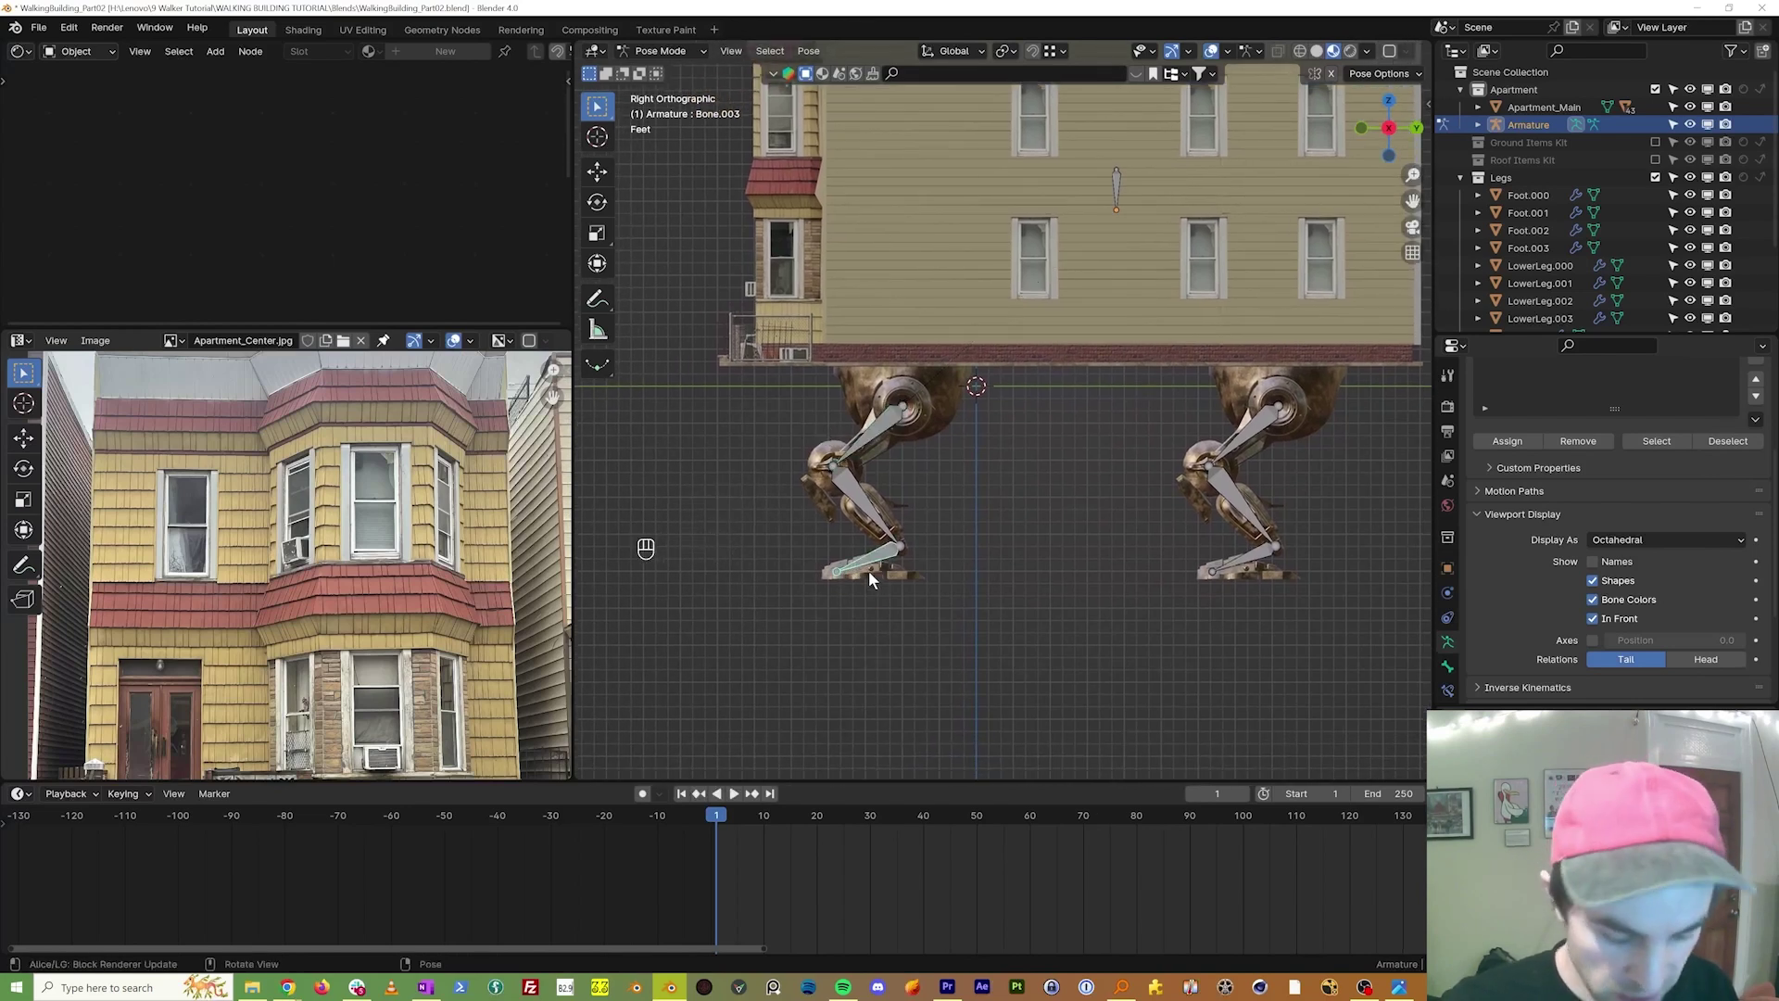
# Step: Test-rotate individual leg bones in Pose Mode and undo back to the original stance
pyautogui.press('g')
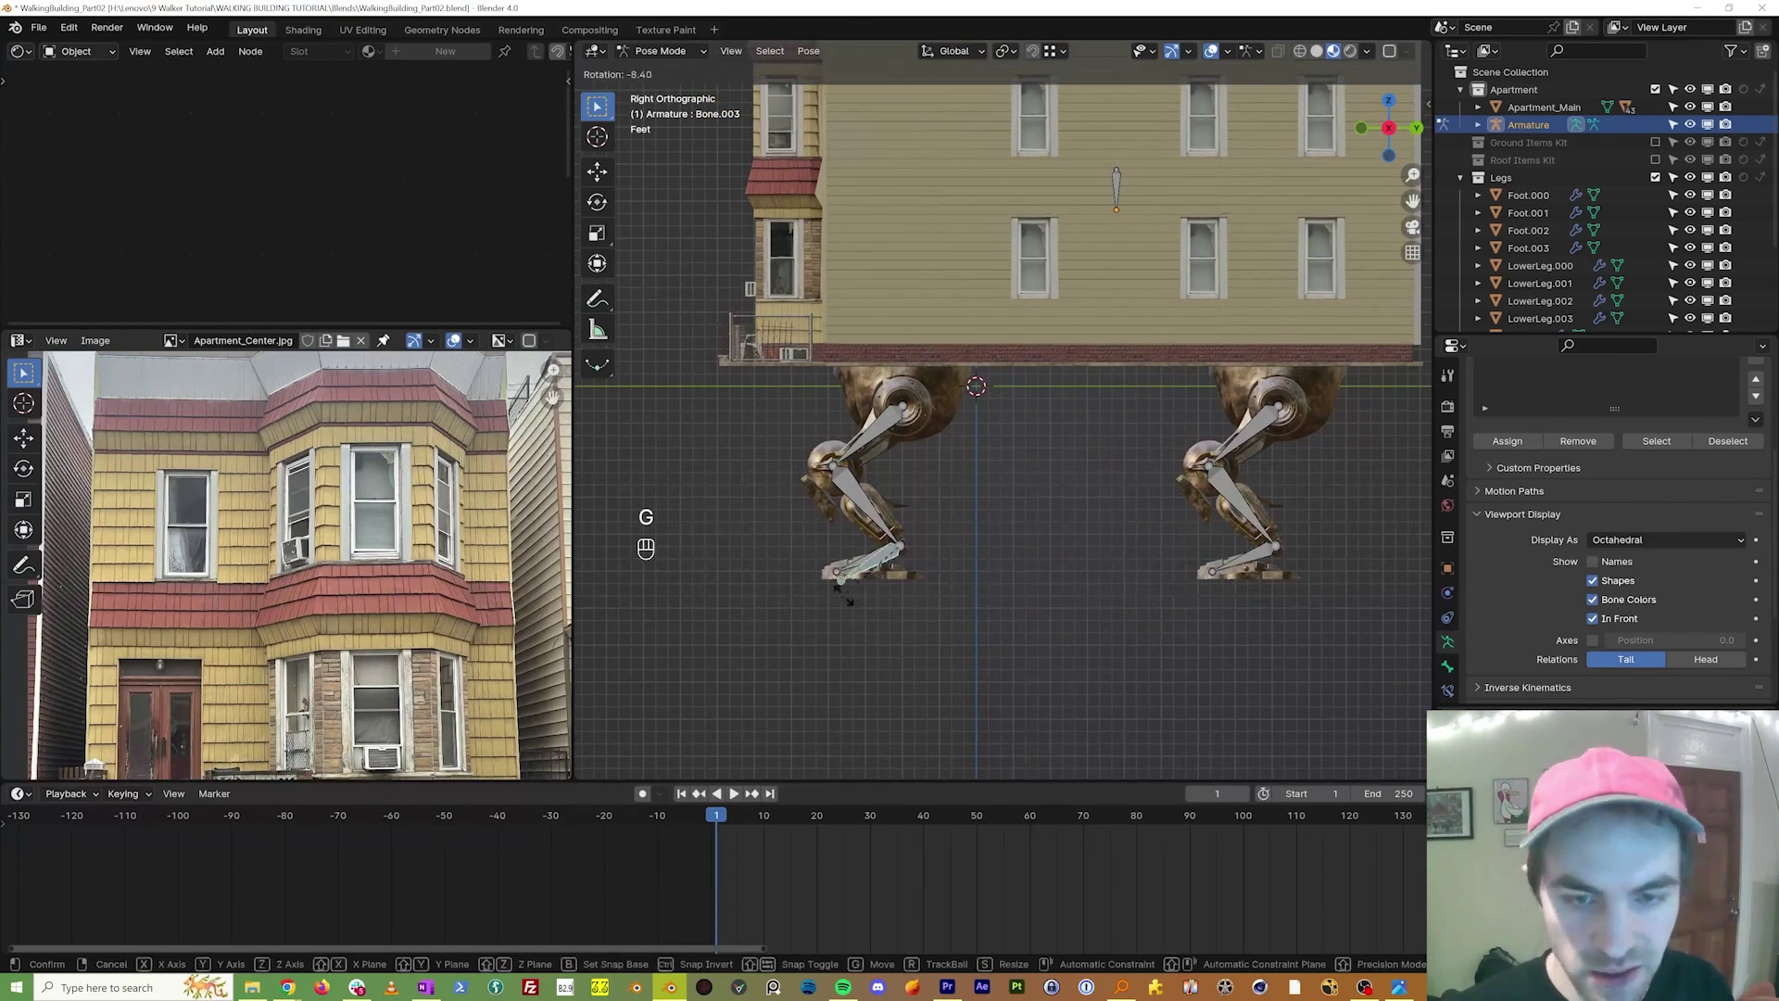
pyautogui.press('Escape')
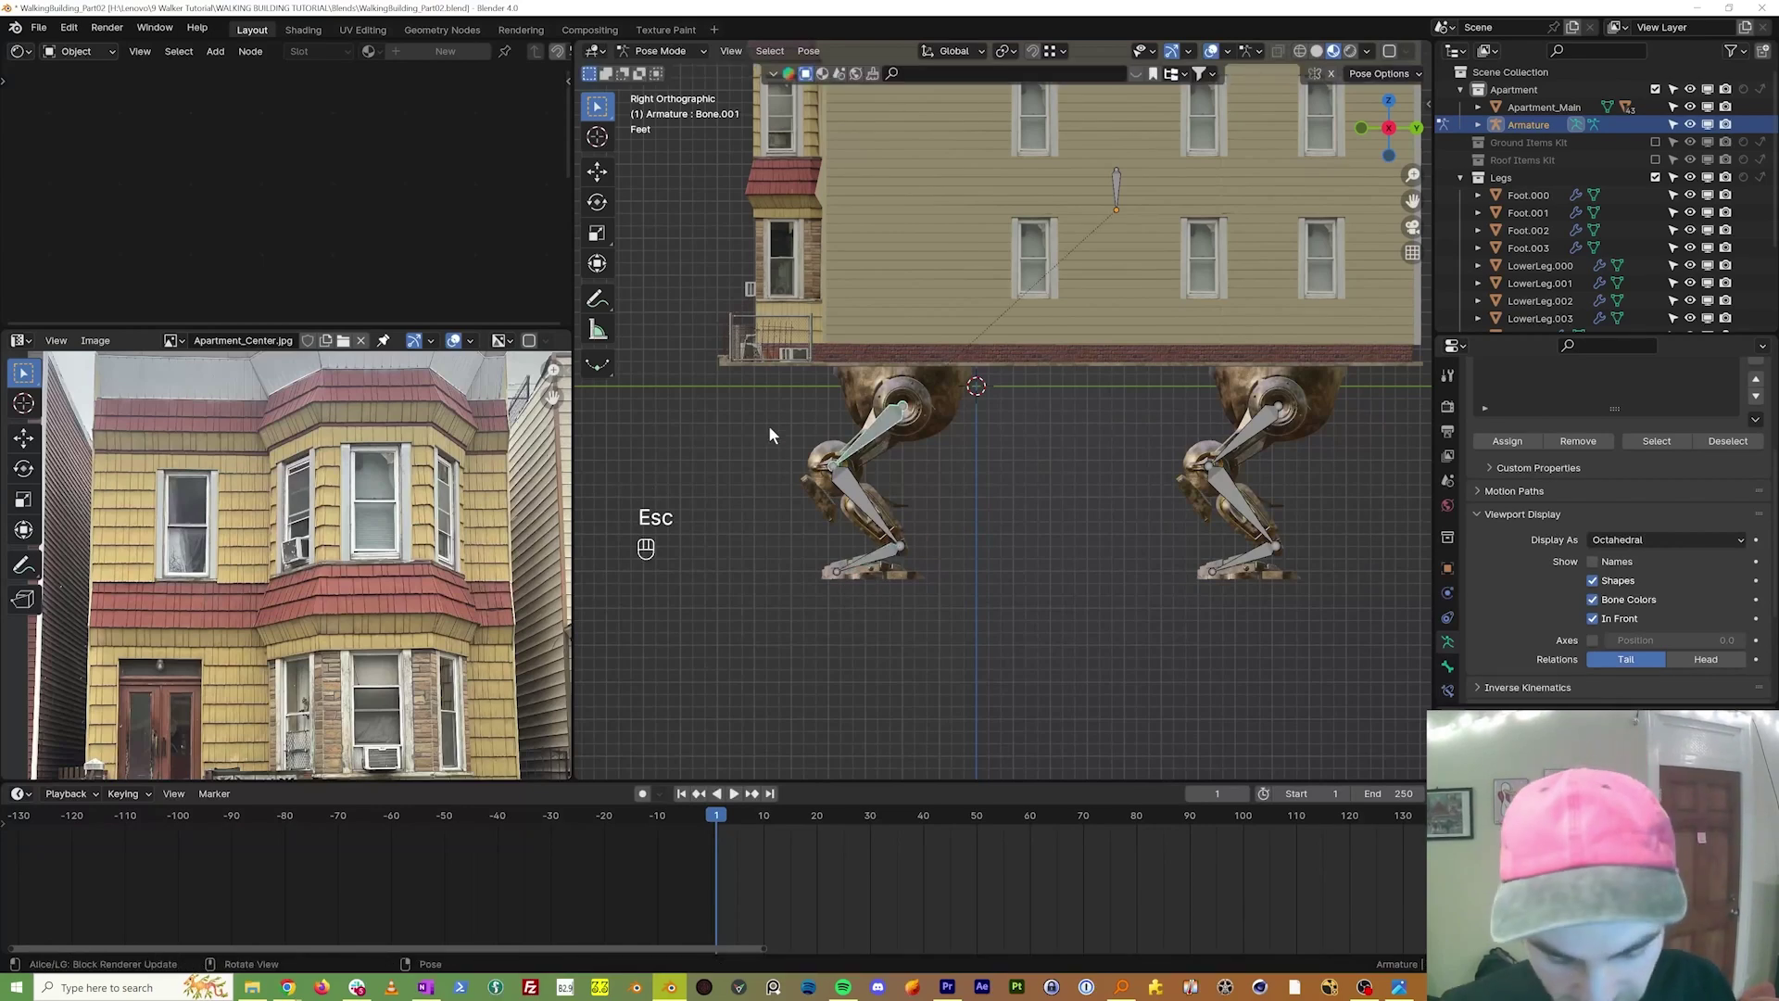
pyautogui.press('r')
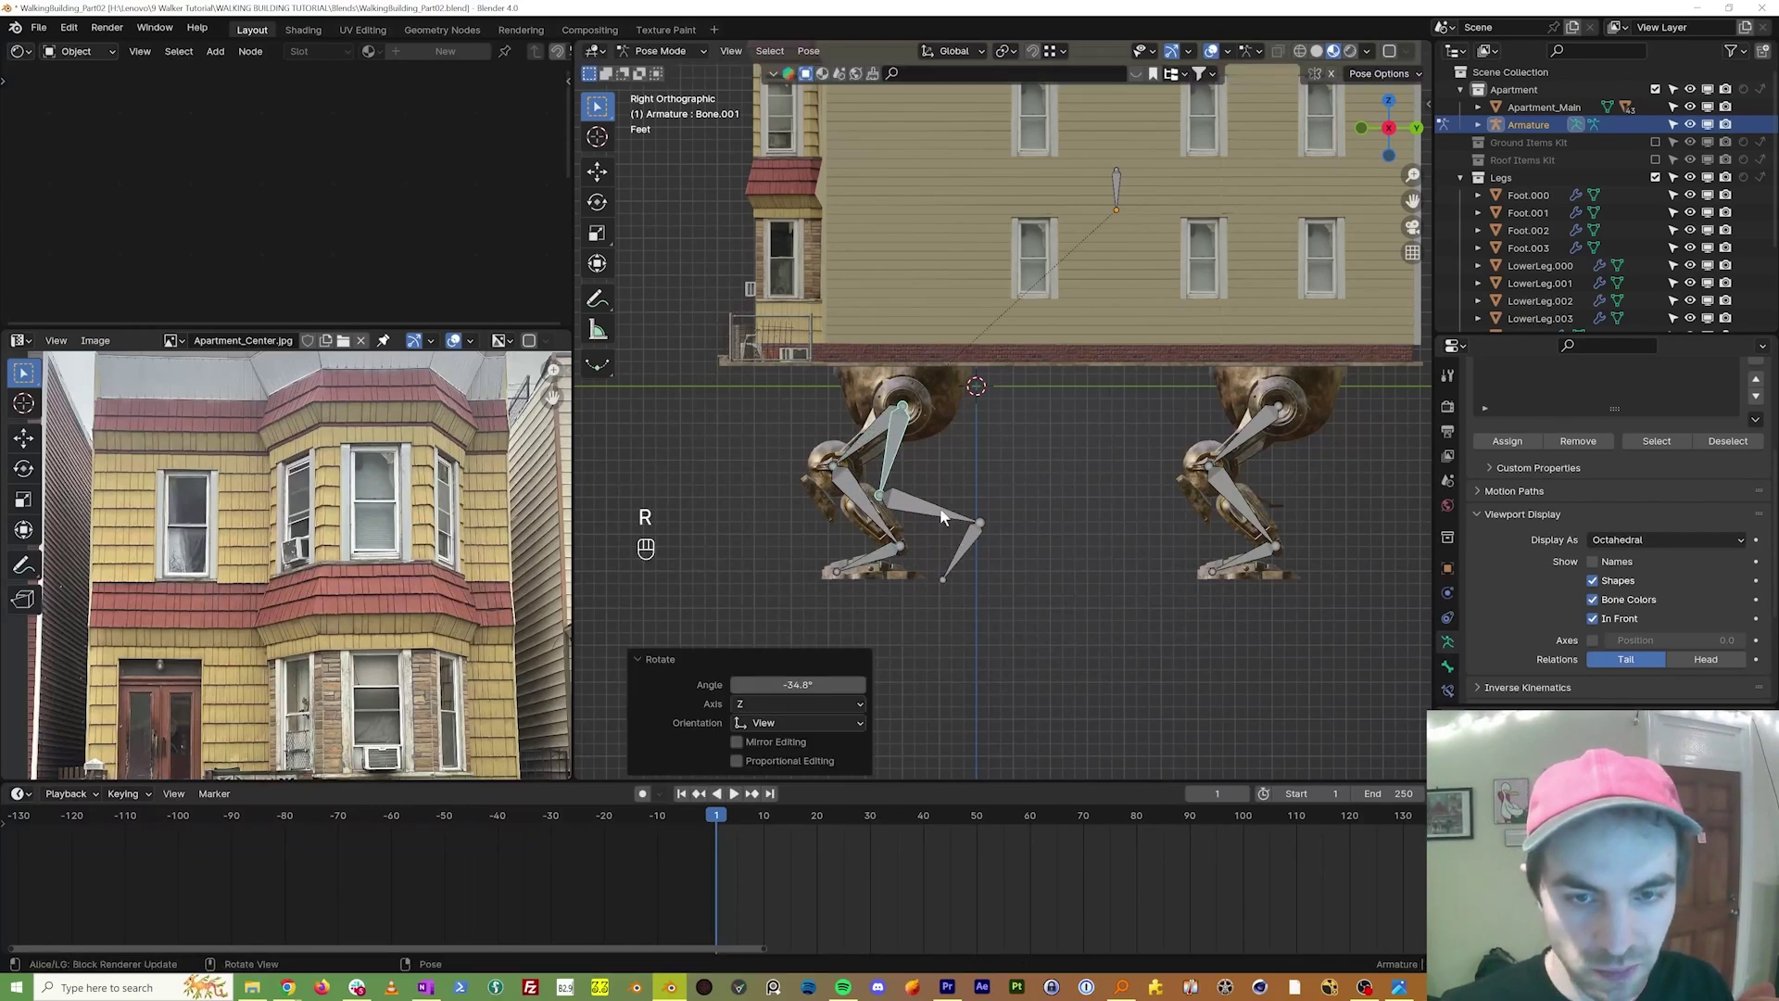
pyautogui.press('r')
pyautogui.moveTo(864, 555); pyautogui.dragTo(857, 597)
pyautogui.press('r')
pyautogui.click(859, 617)
pyautogui.press('ctrl+z')
pyautogui.press('ctrl+z')
pyautogui.press('ctrl+z')
pyautogui.press('ctrl+z')
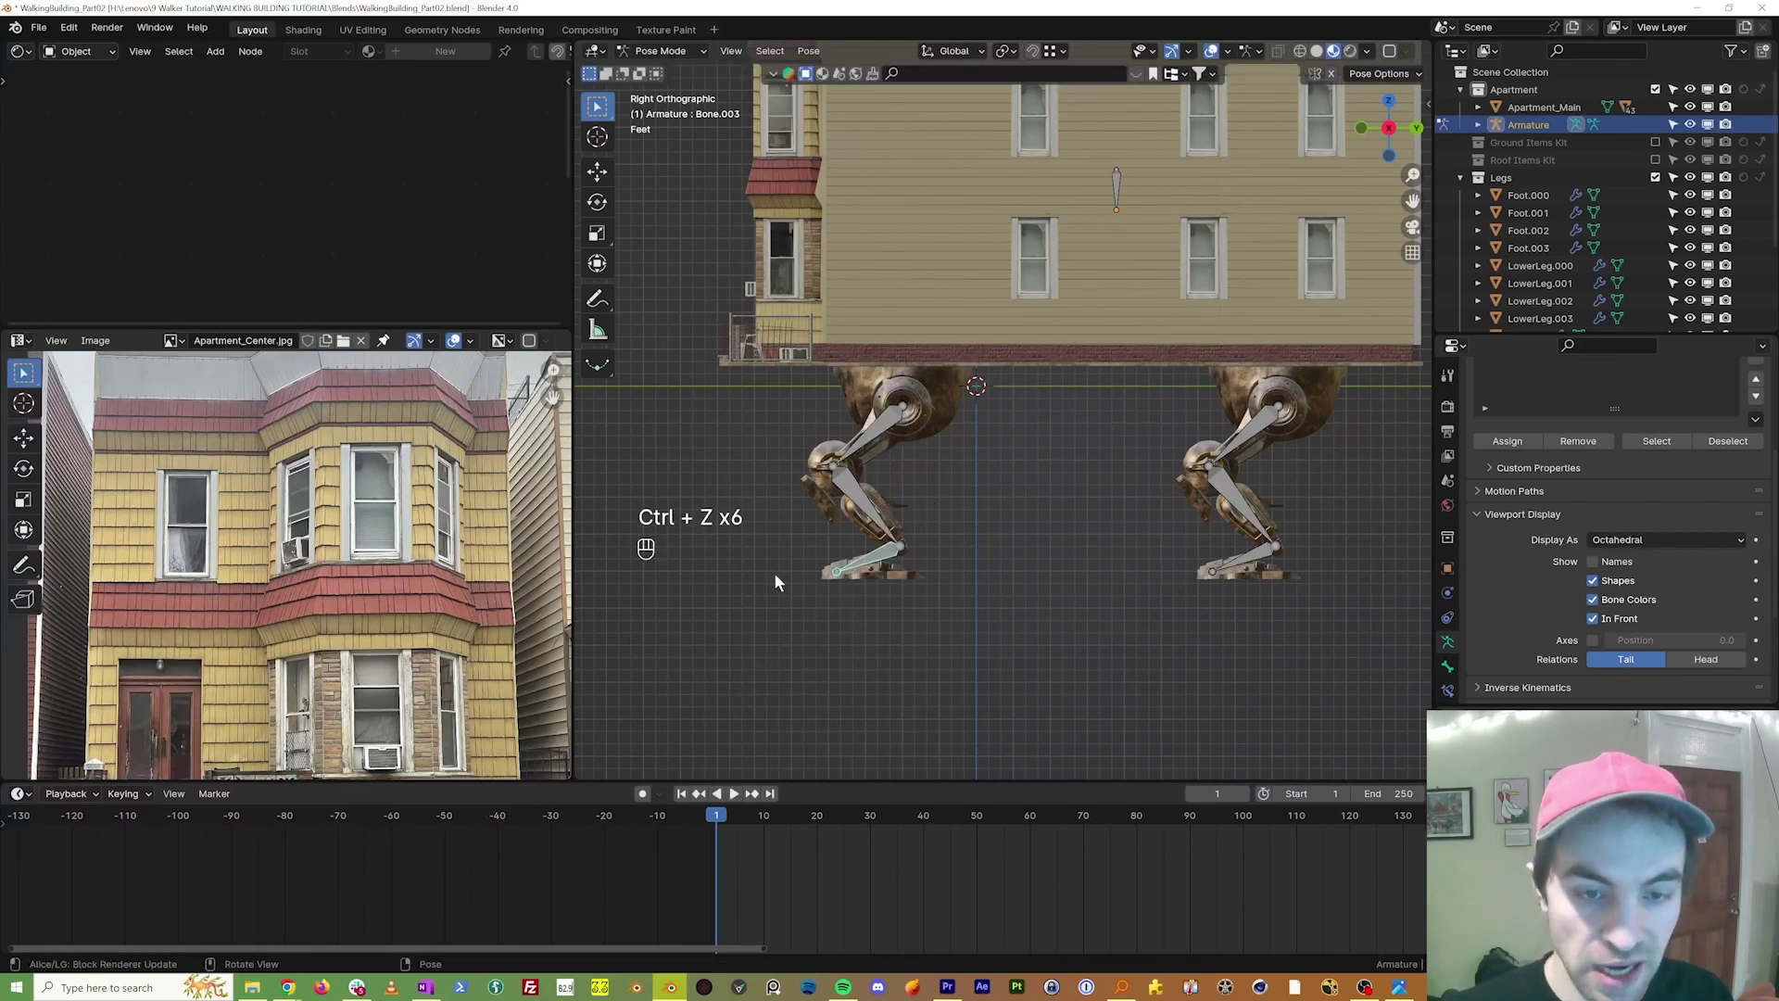
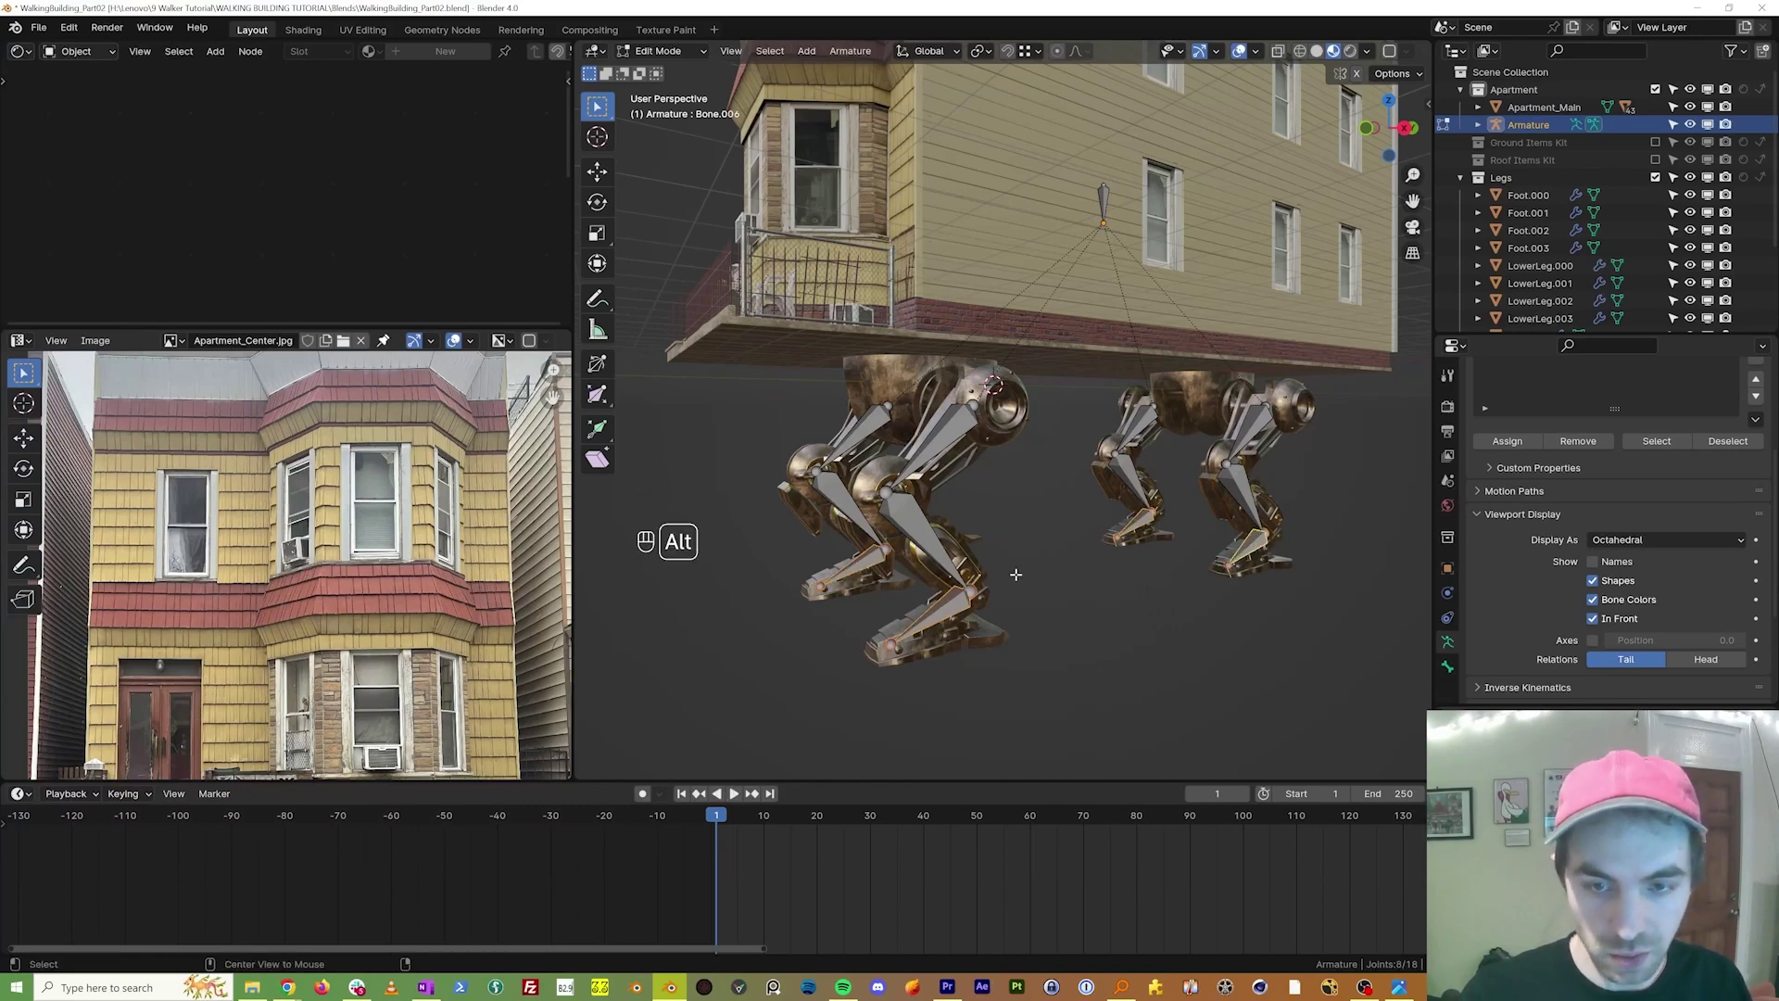
# Step: Unparent the foot bone, then add an IK constraint from the first shin bone targeting it and test by moving the foot
pyautogui.press('alt+p')
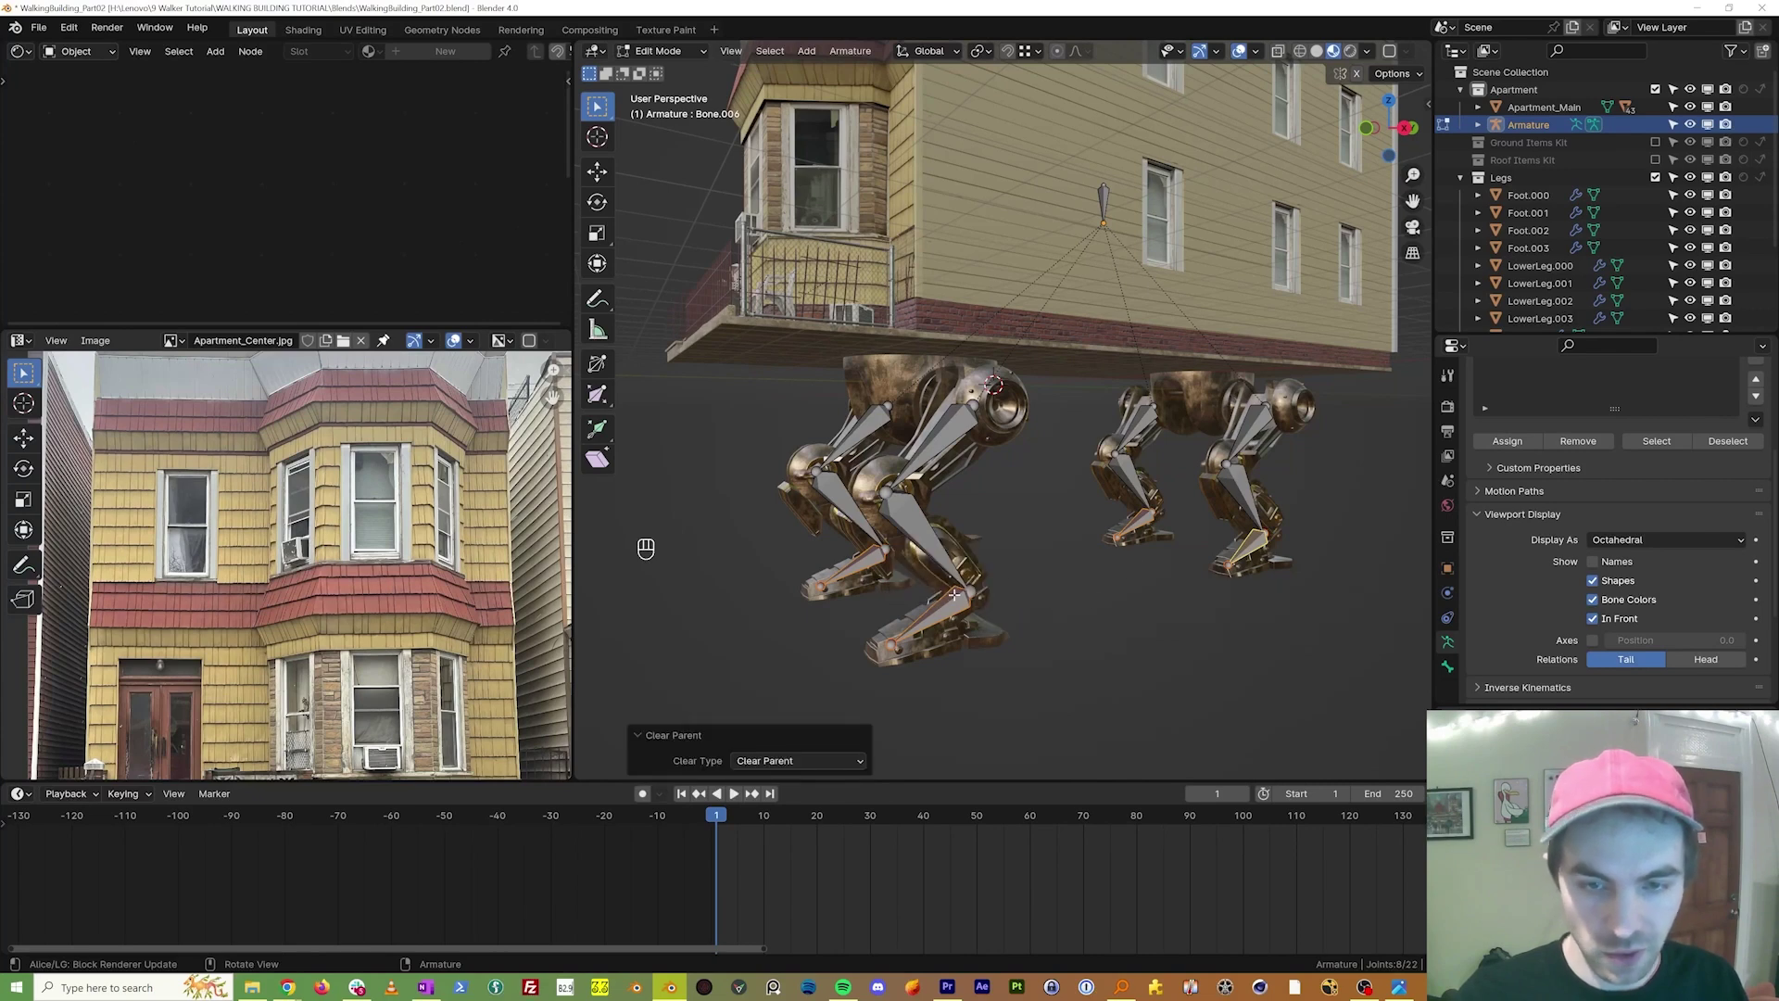
pyautogui.press('g')
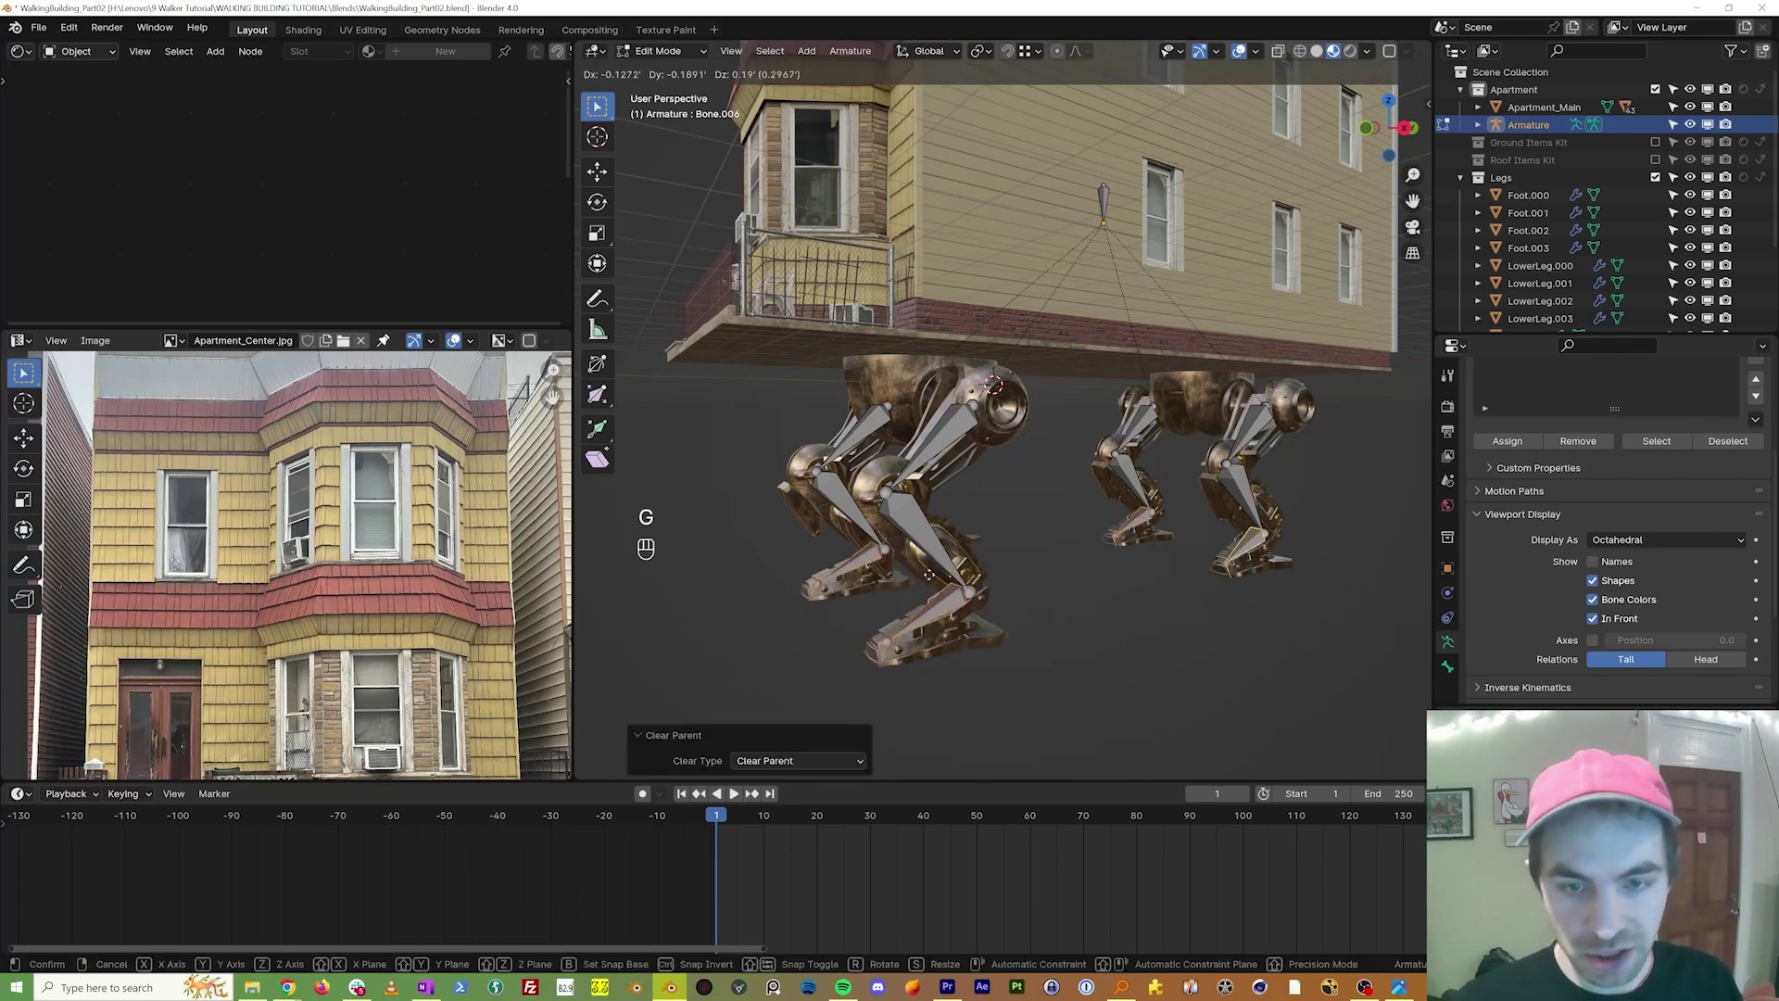
pyautogui.press('g')
pyautogui.moveTo(648, 53); pyautogui.dragTo(947, 531)
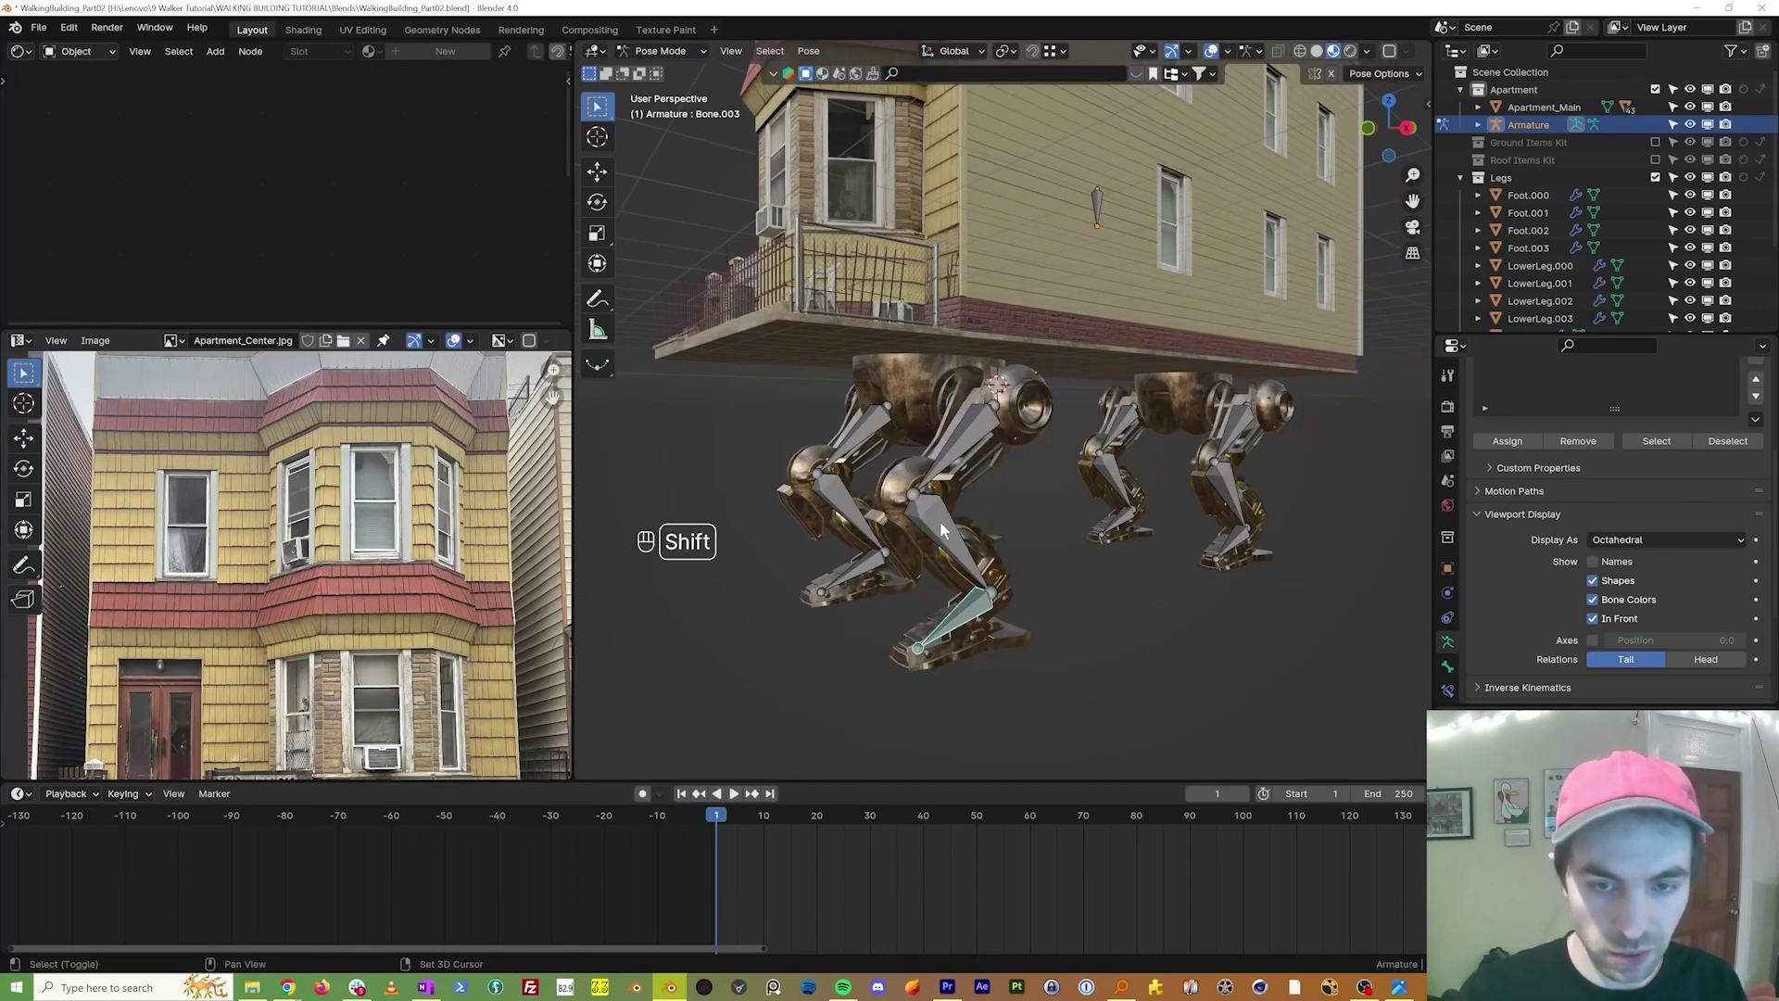
pyautogui.click(946, 528)
pyautogui.press('shift+i')
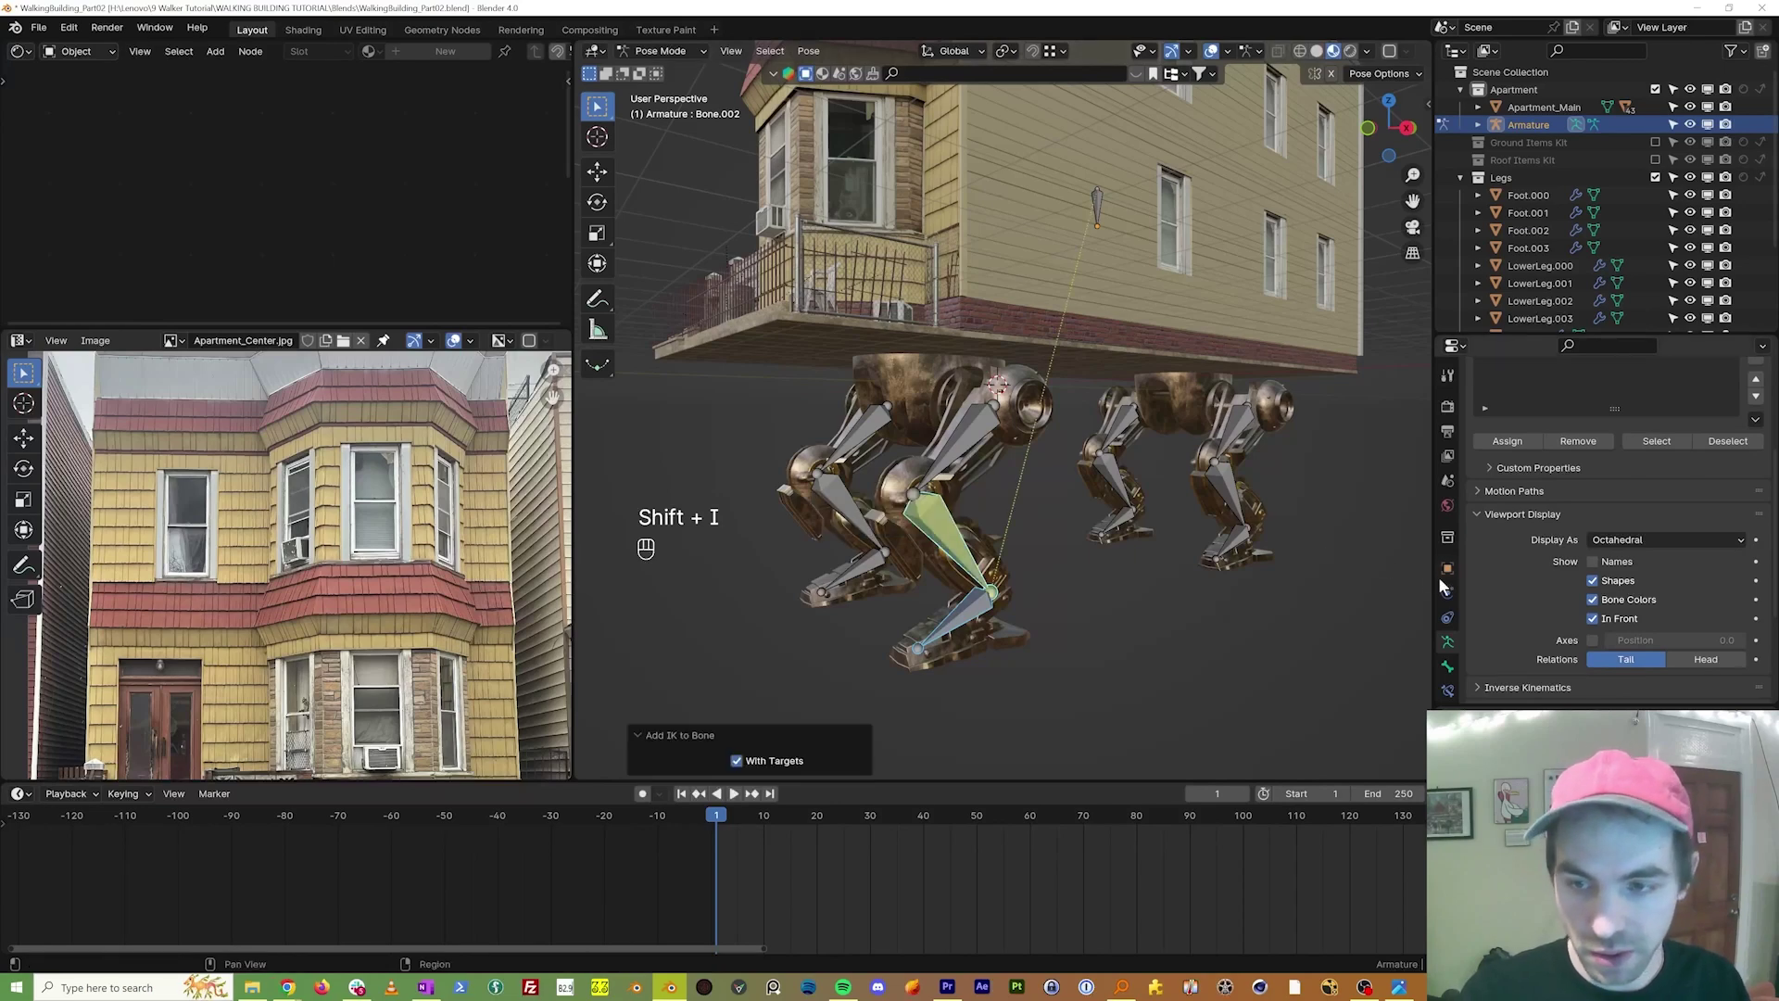
pyautogui.moveTo(932, 533); pyautogui.dragTo(922, 652)
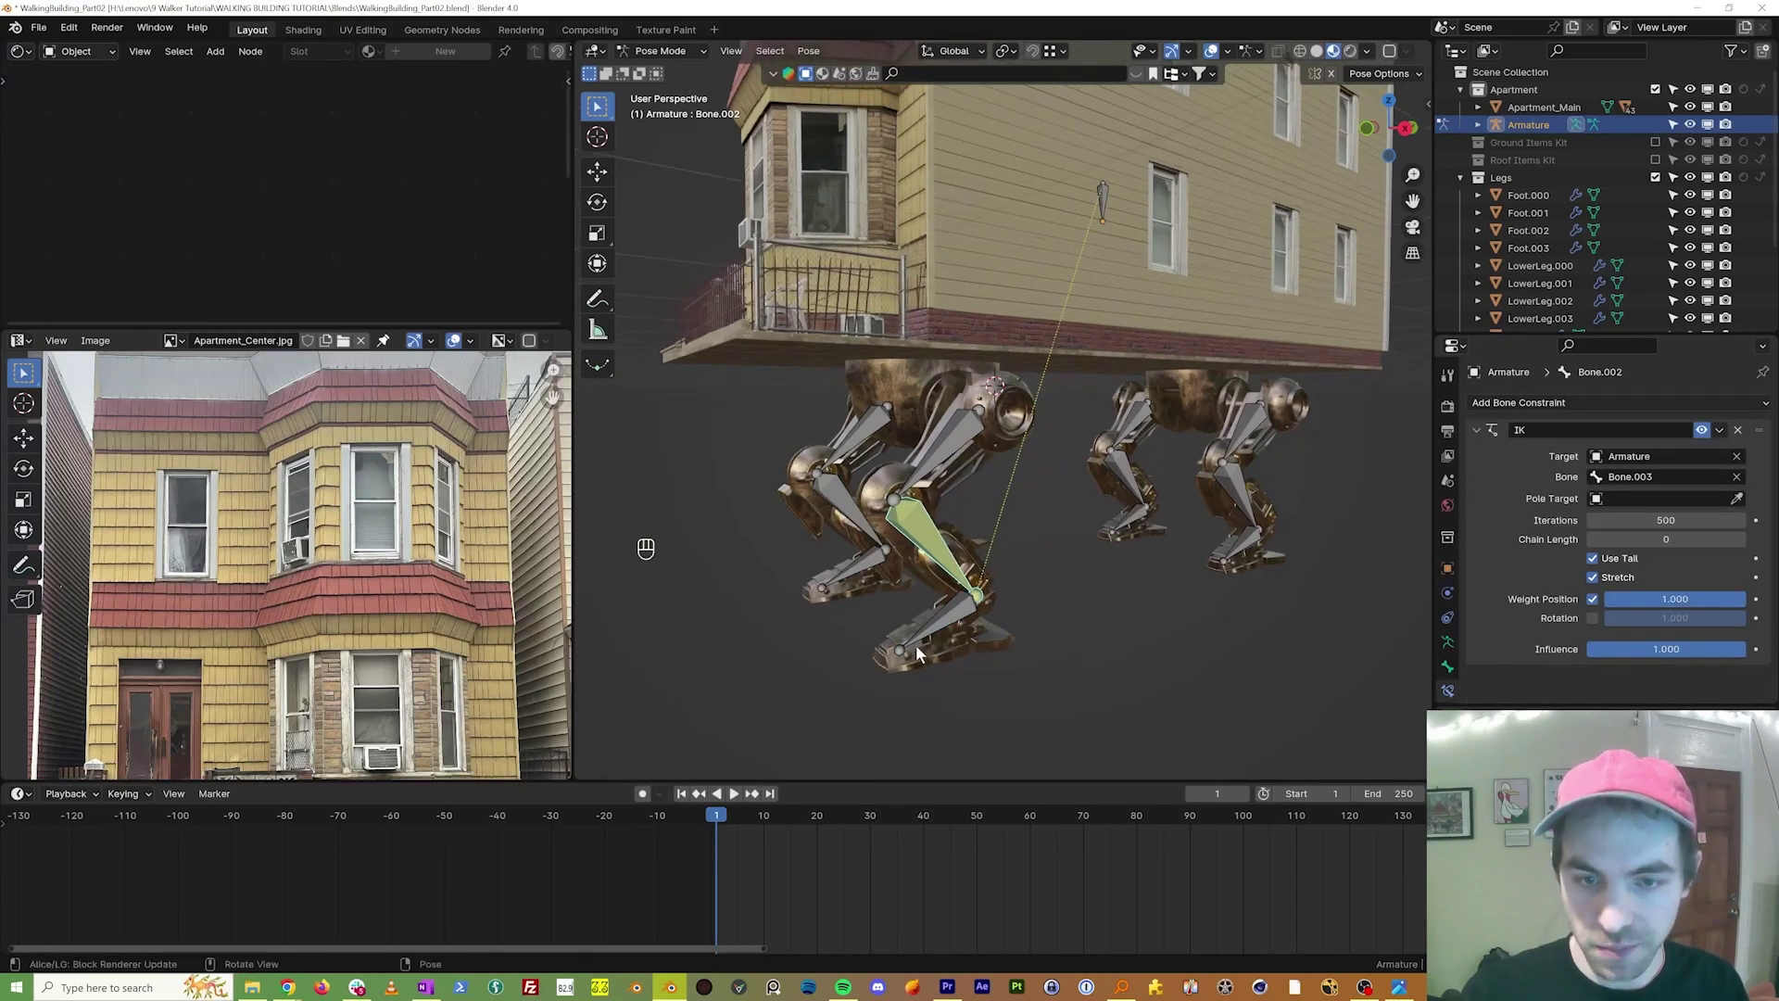
pyautogui.press('g')
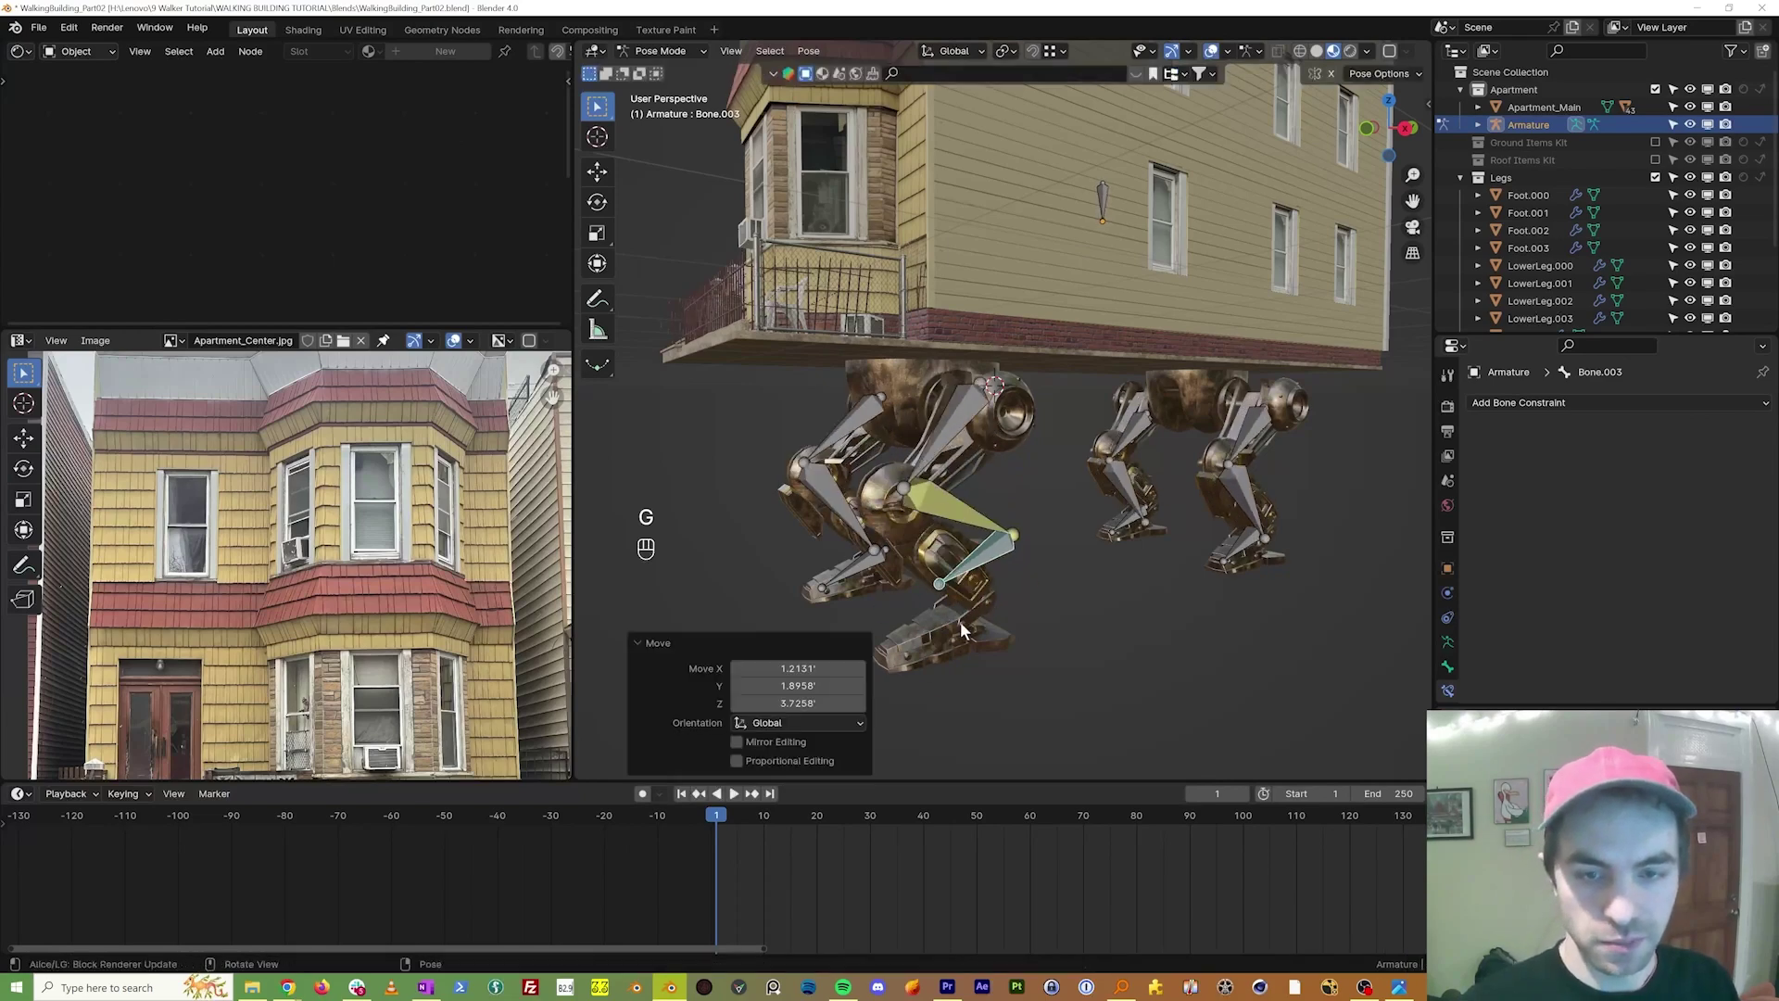
pyautogui.press('ctrl+z')
# Step: Add an IK constraint from the second leg's shin bone to its foot bone and move a foot to confirm the leg bends
pyautogui.middleClick(919, 624)
pyautogui.click(874, 572)
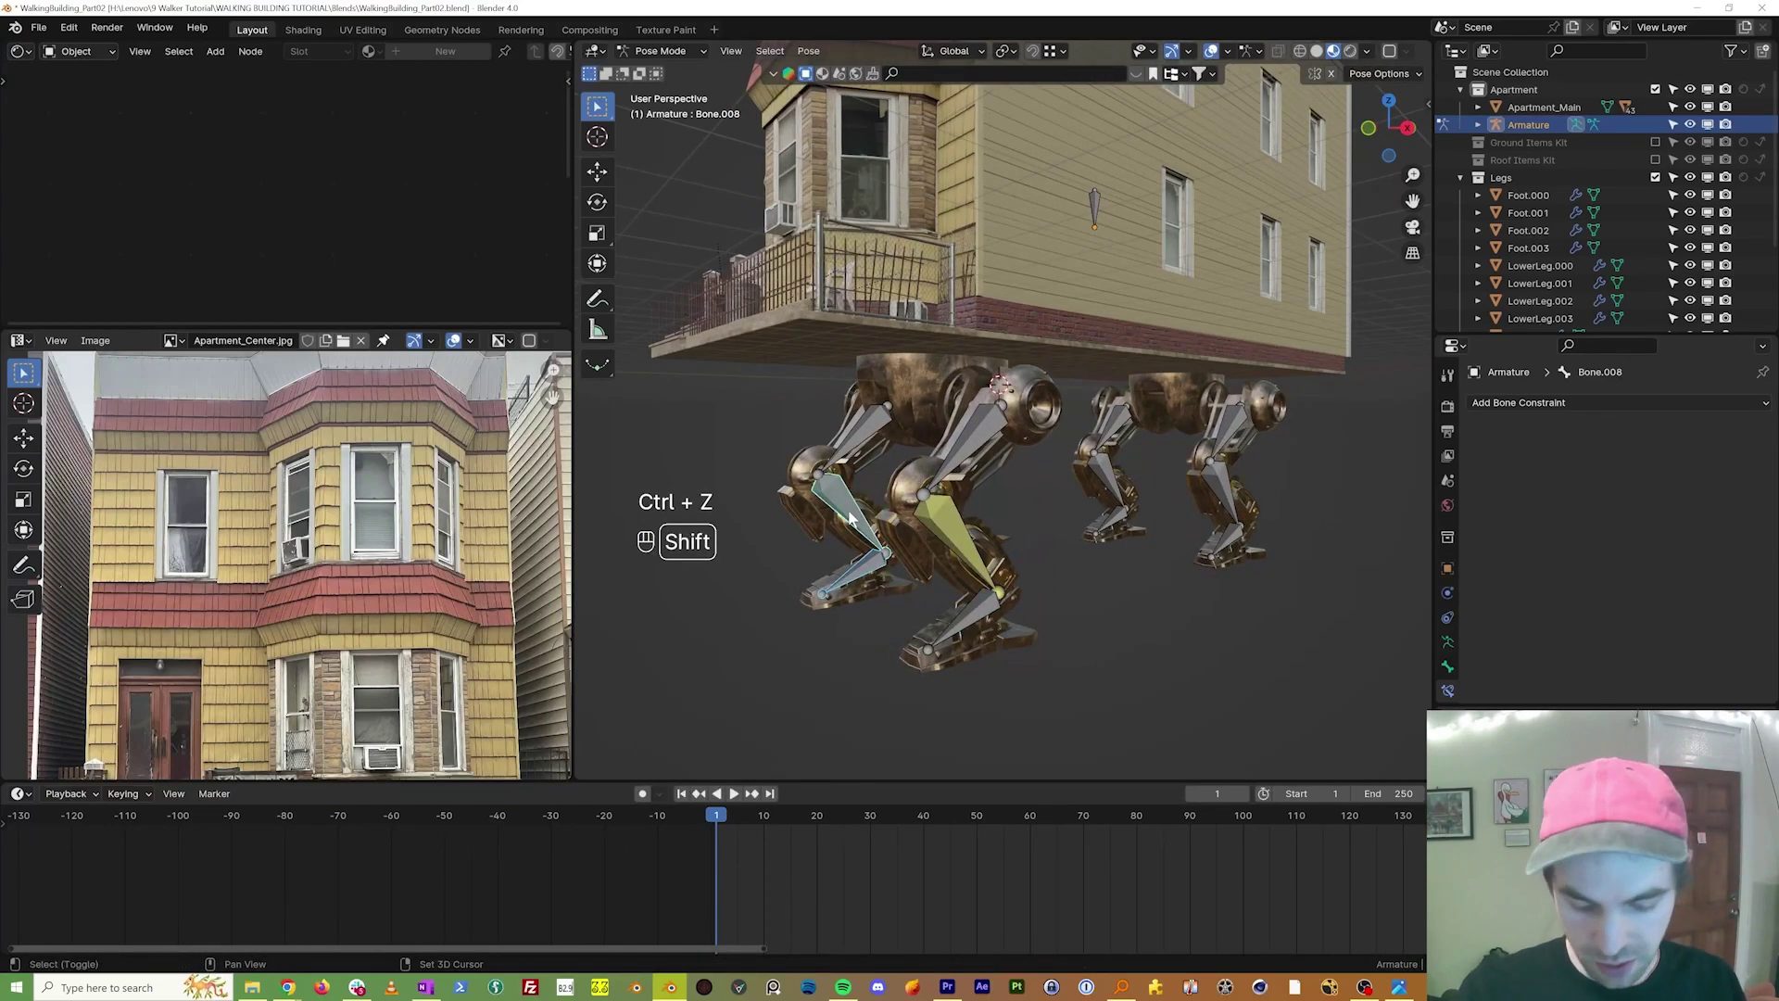
pyautogui.press('shift+i')
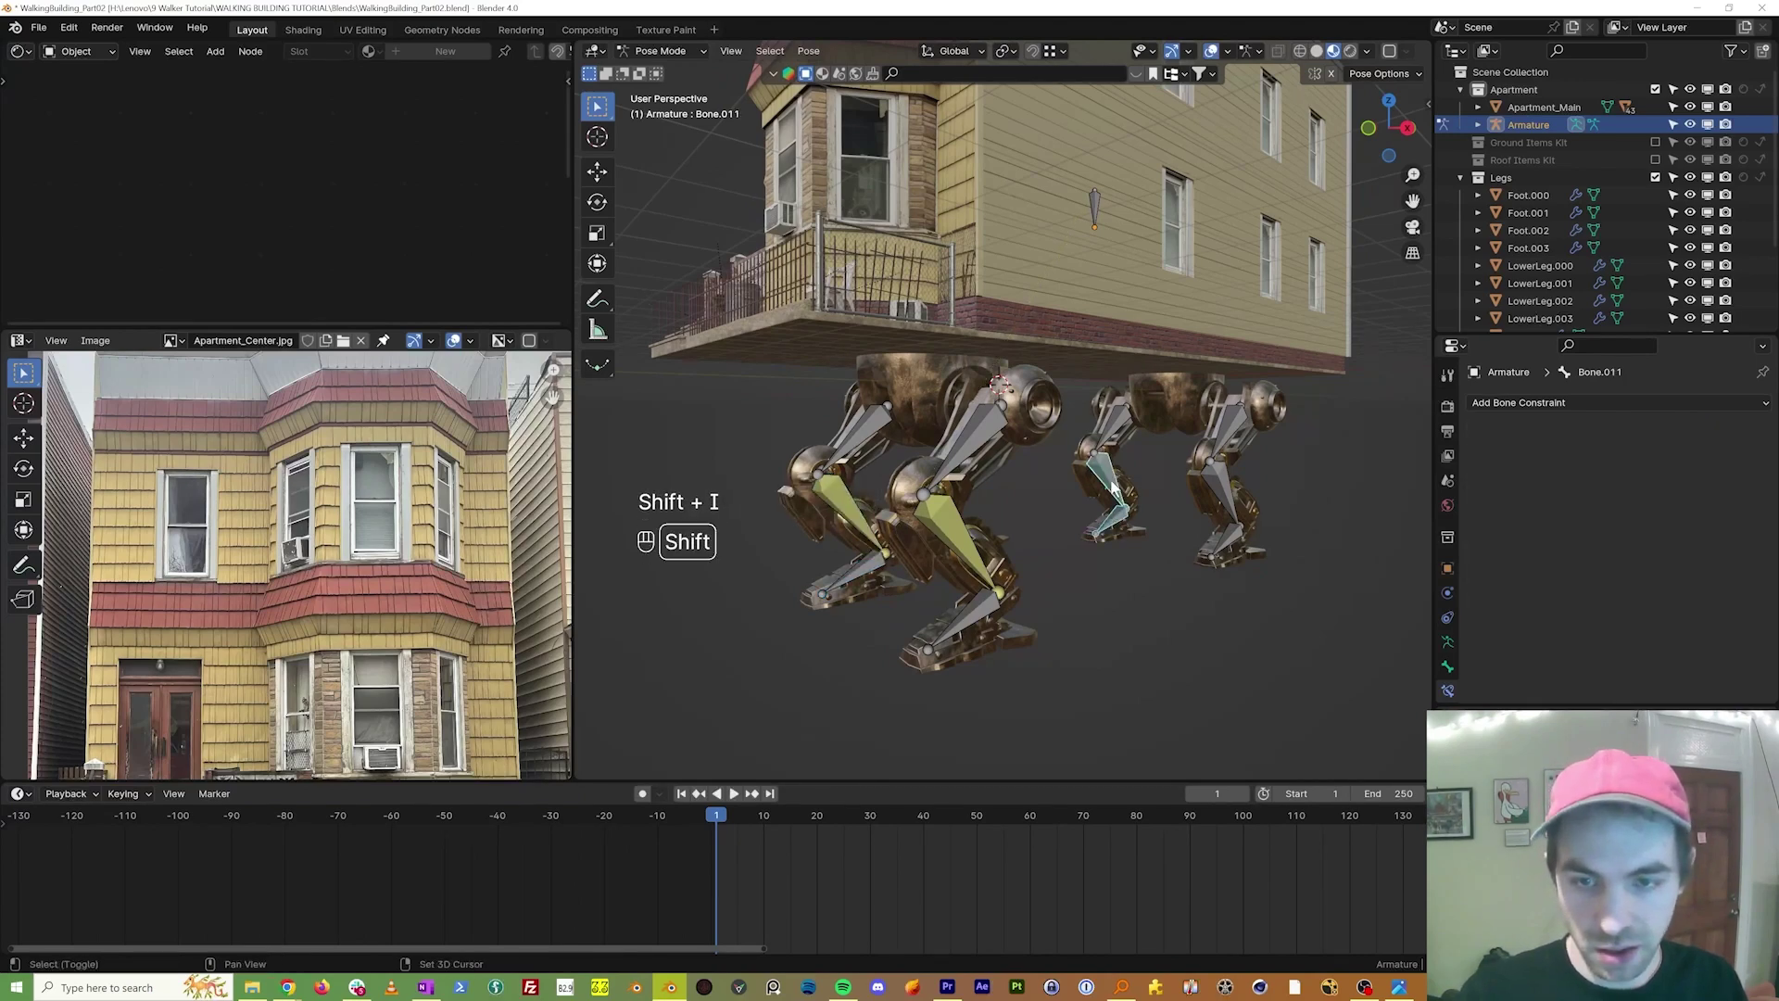
pyautogui.moveTo(1238, 537); pyautogui.dragTo(1232, 499)
pyautogui.click(1233, 490)
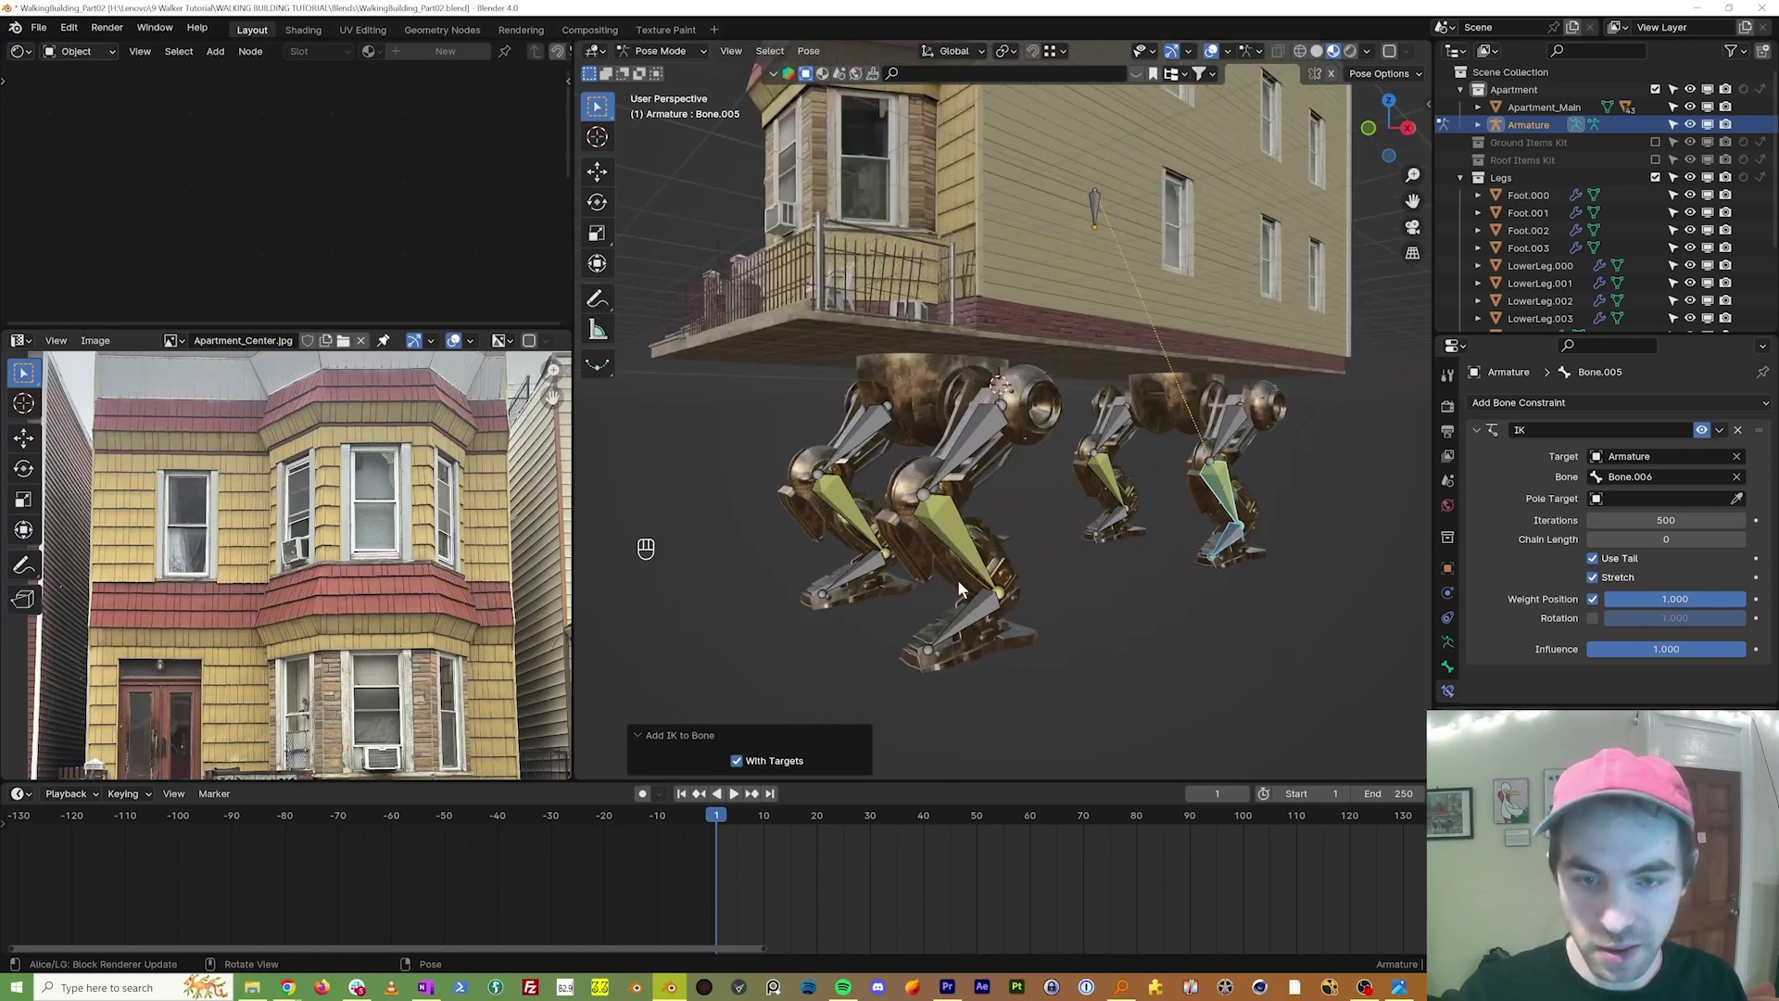
pyautogui.click(985, 662)
pyautogui.click(984, 663)
pyautogui.press('g')
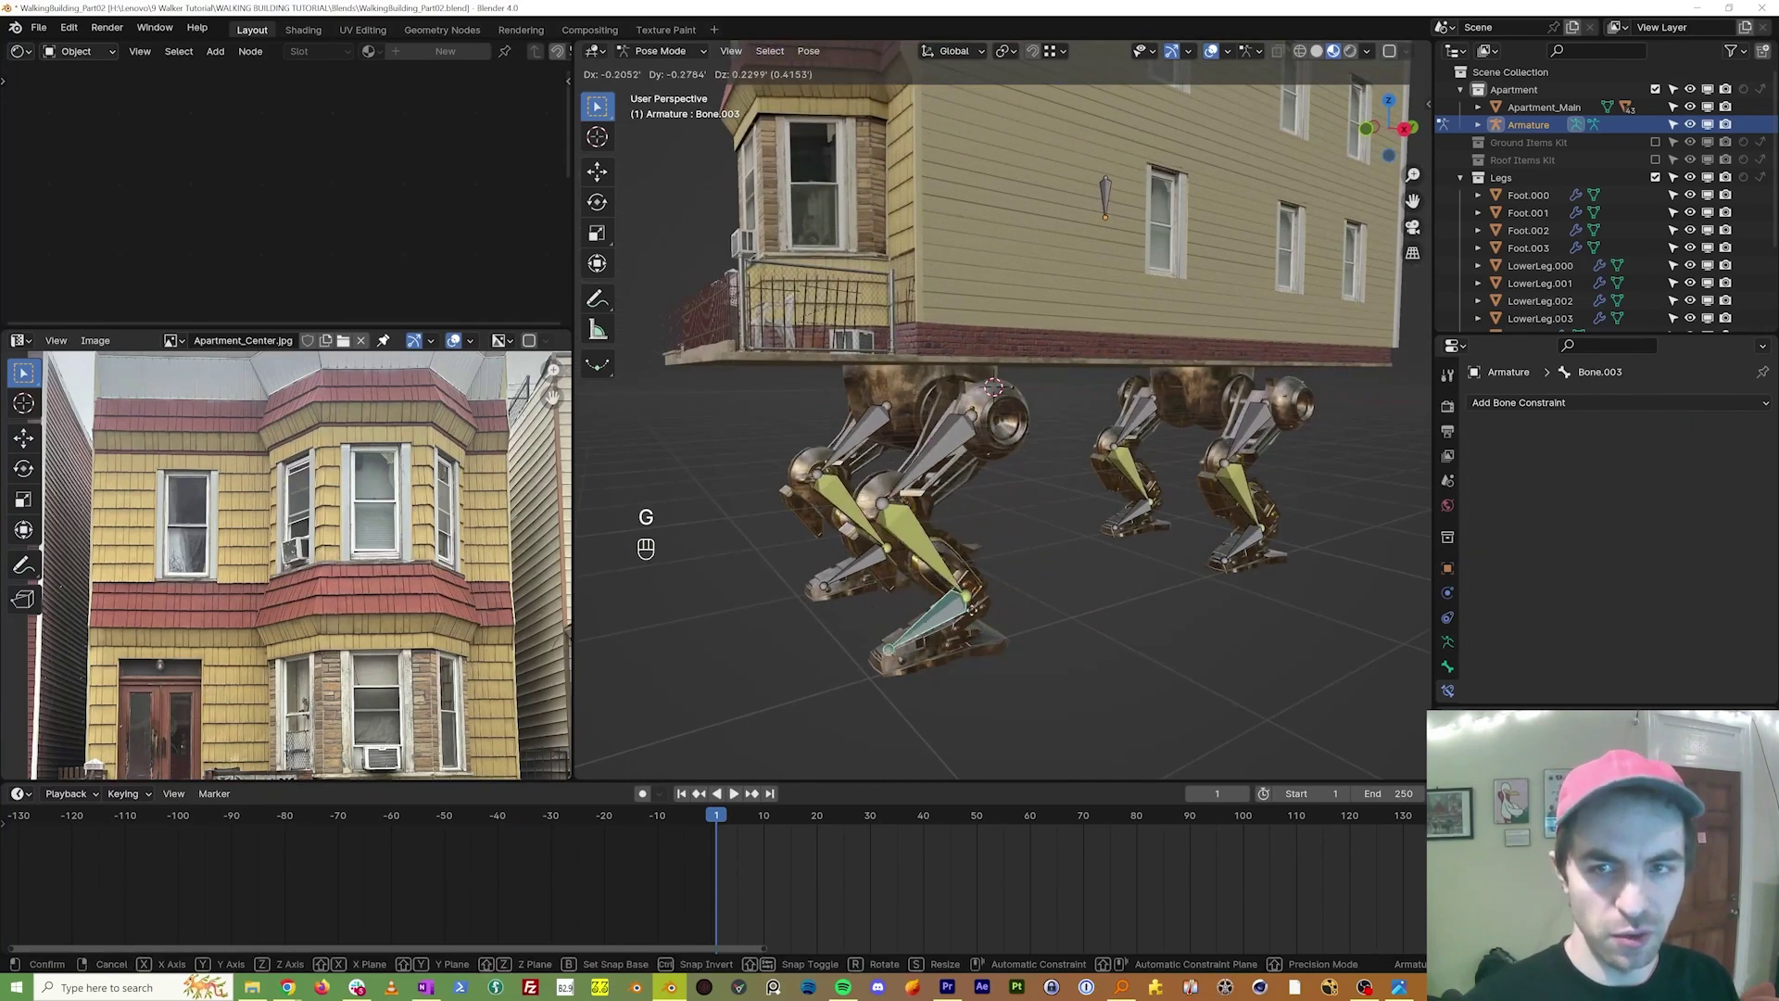
pyautogui.press('Escape')
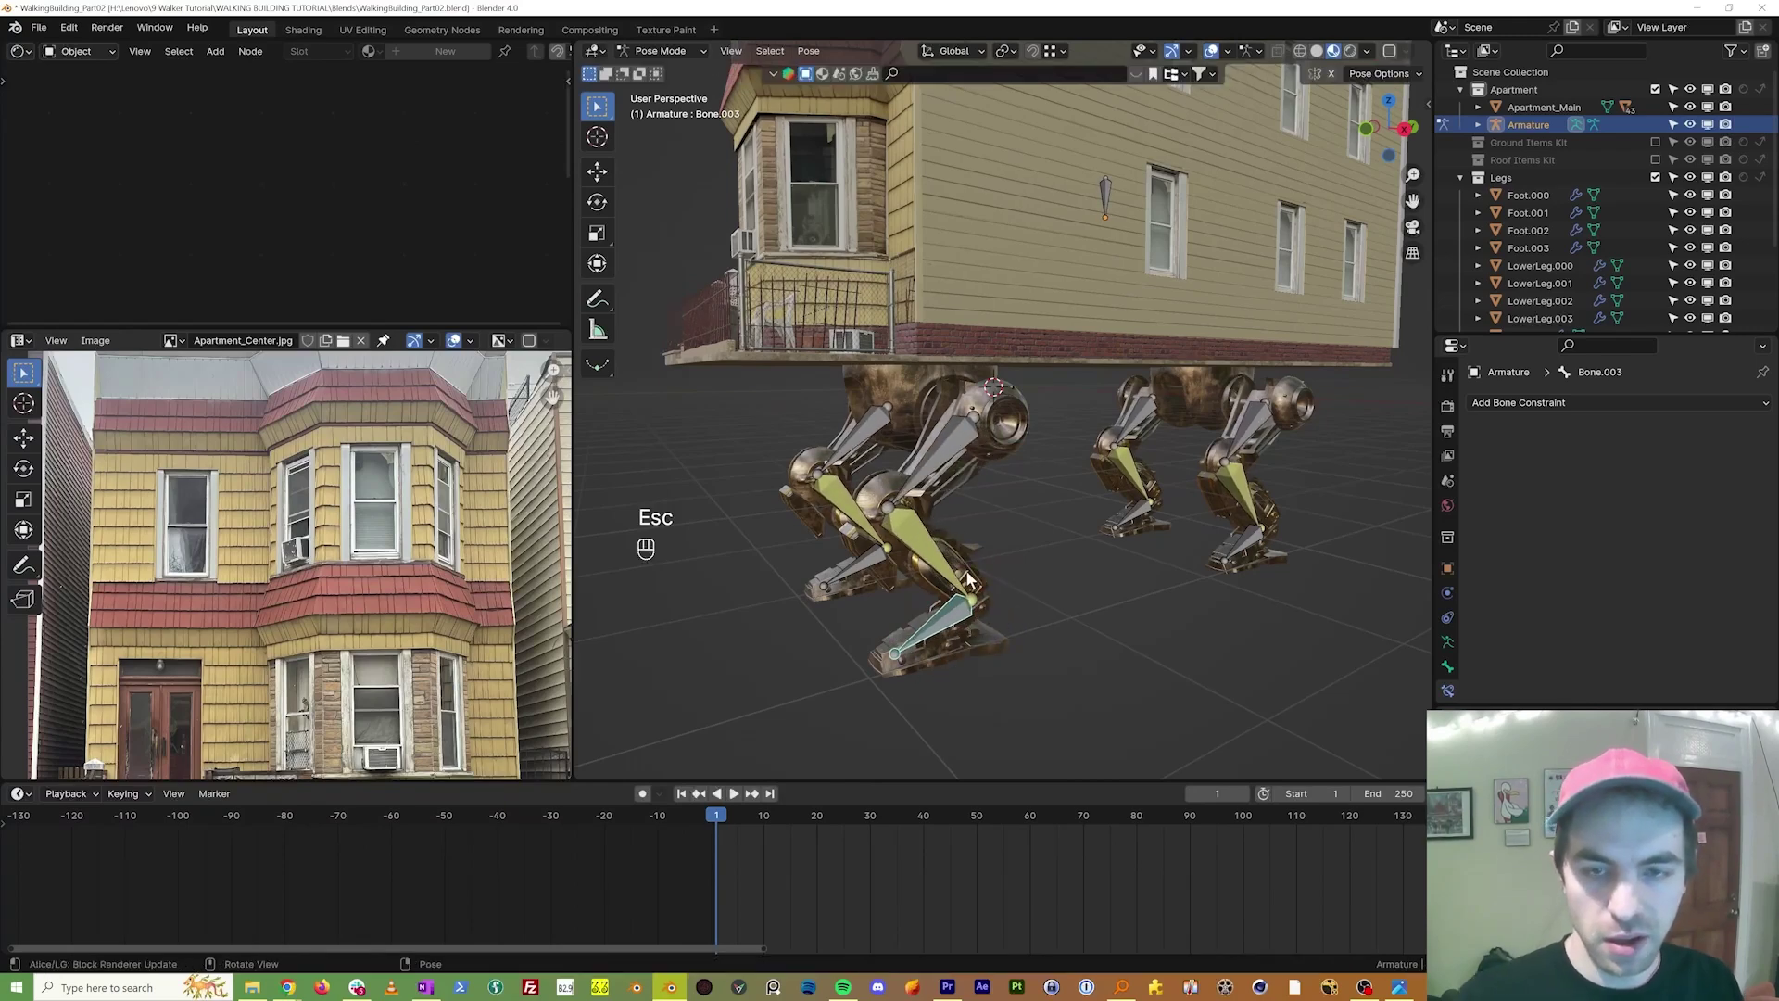
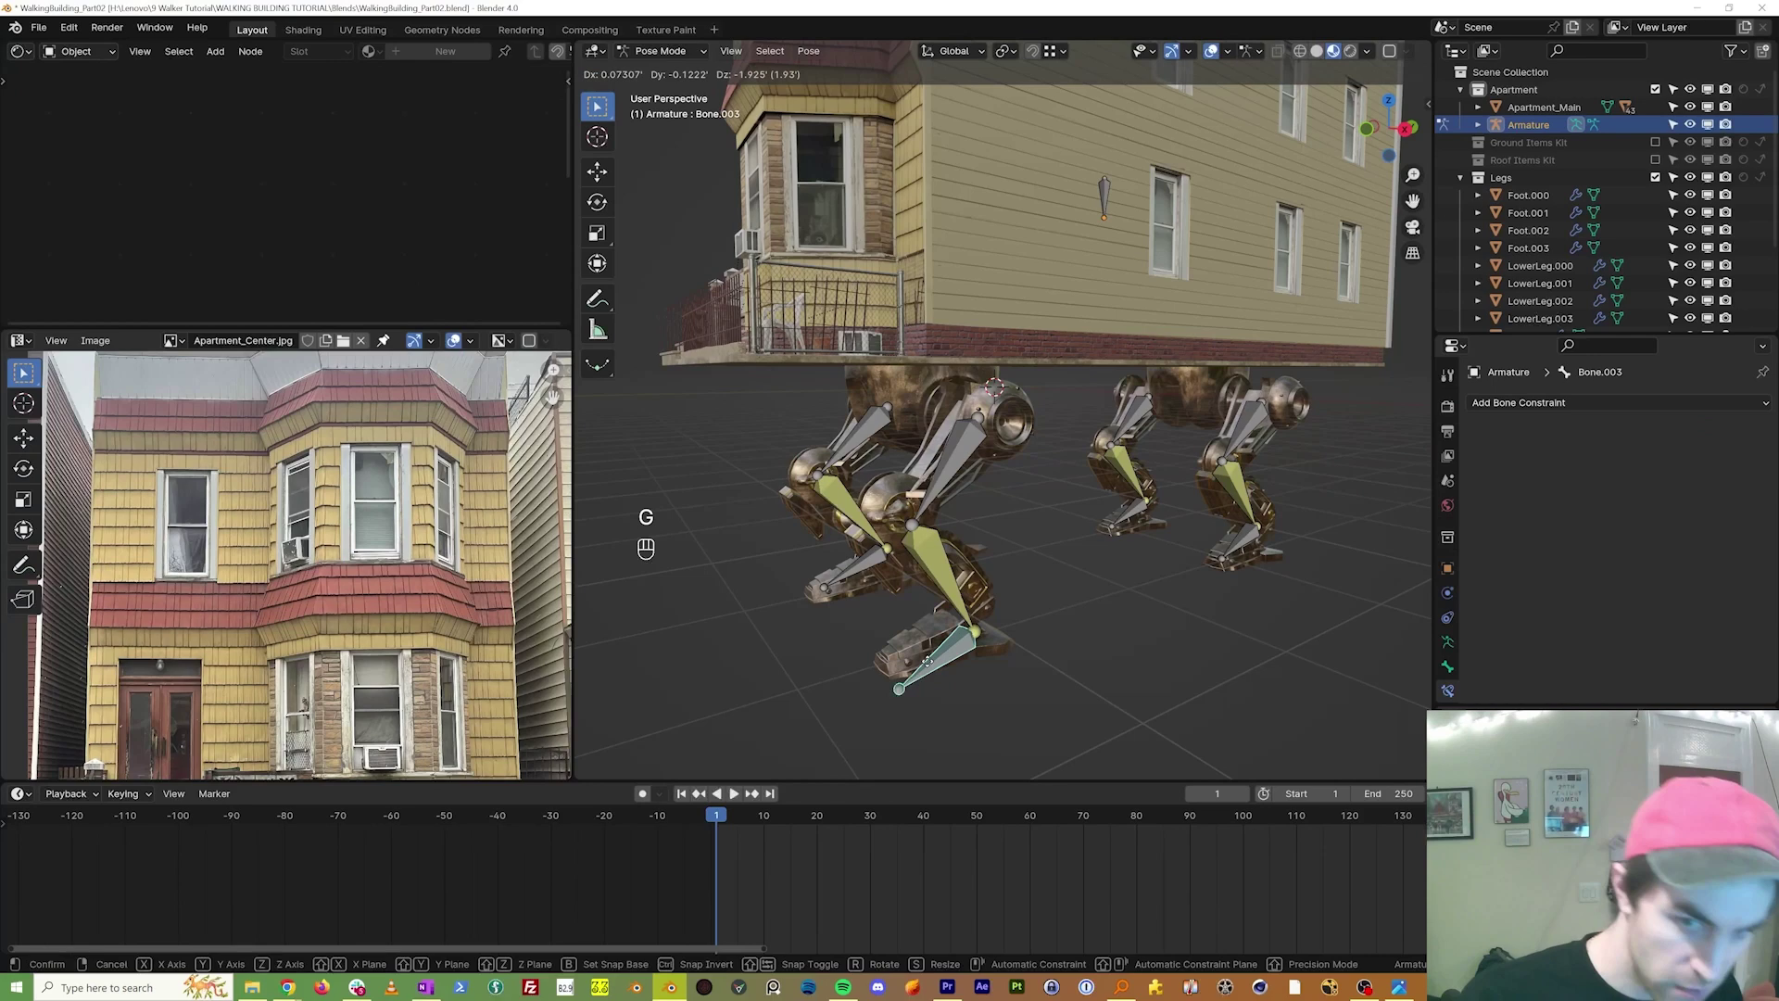
# Step: Move a foot bone to watch the IK leg fold, then switch to a straight side view of the legs
pyautogui.press('Escape')
pyautogui.click(869, 567)
pyautogui.press('g')
pyautogui.press('Escape')
pyautogui.moveTo(966, 570); pyautogui.dragTo(927, 558)
pyautogui.moveTo(917, 543); pyautogui.dragTo(883, 540)
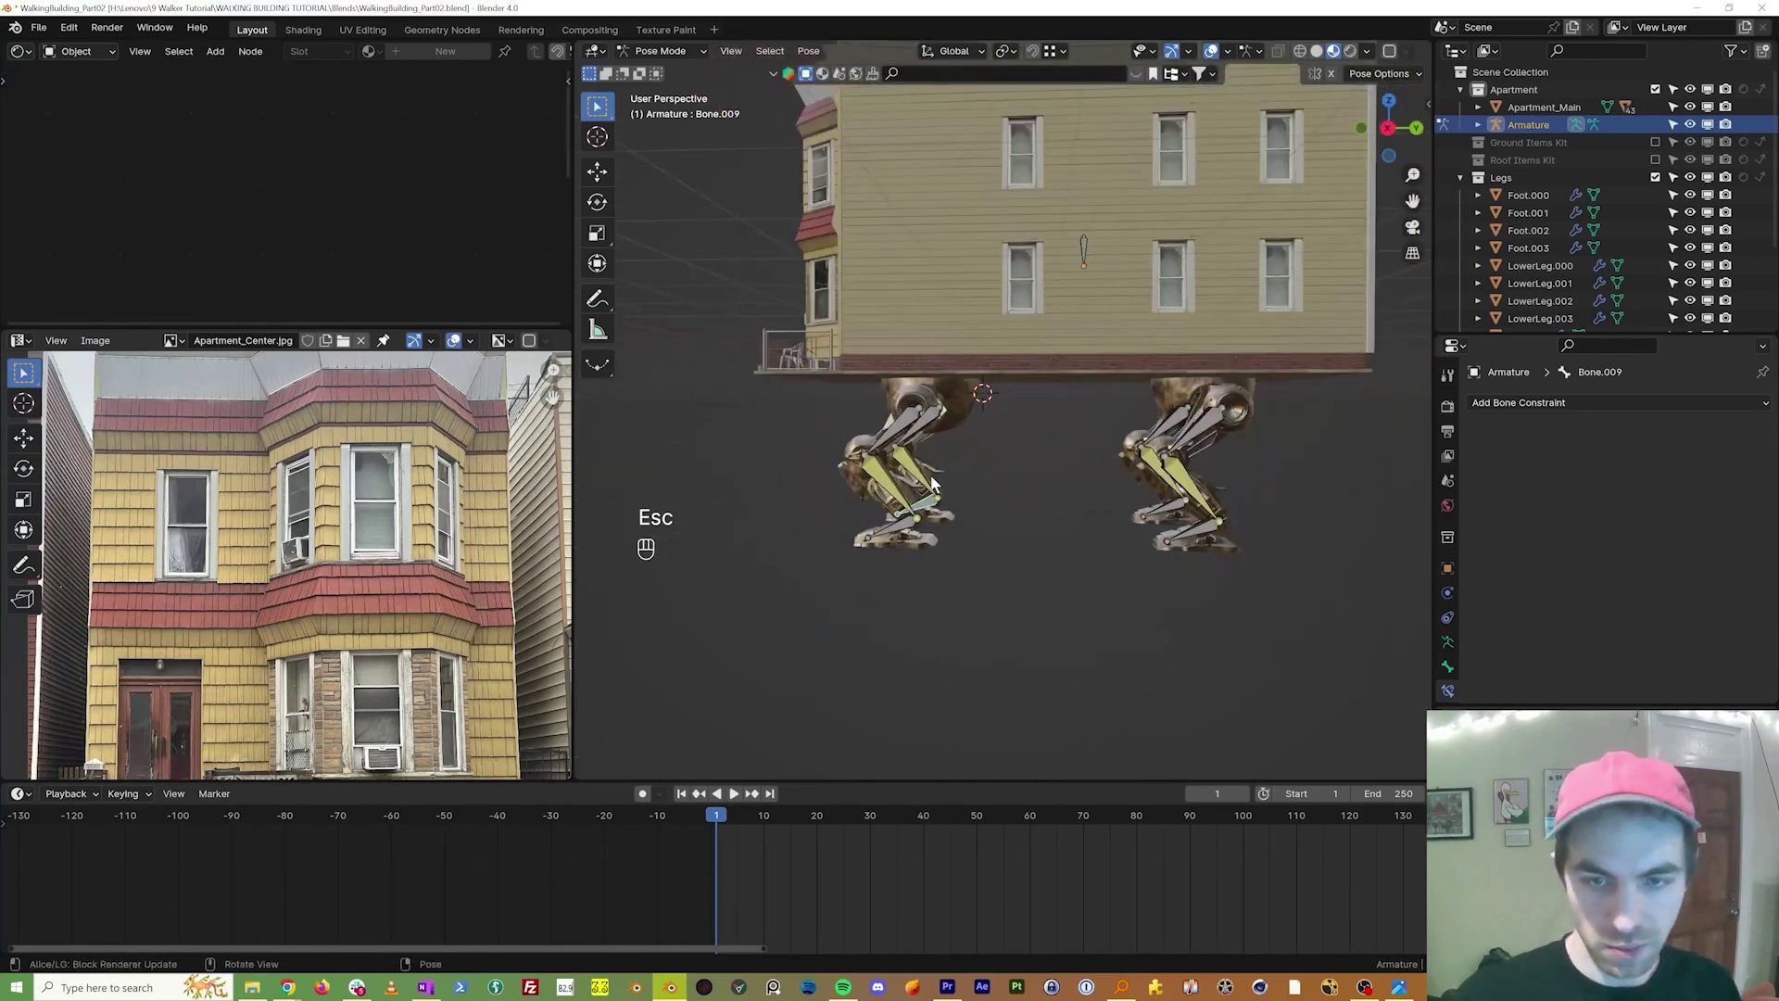
pyautogui.press('KP_3')
# Step: Move the body control bone inside the building so both IK legs crouch and bend beneath it
pyautogui.click(1083, 257)
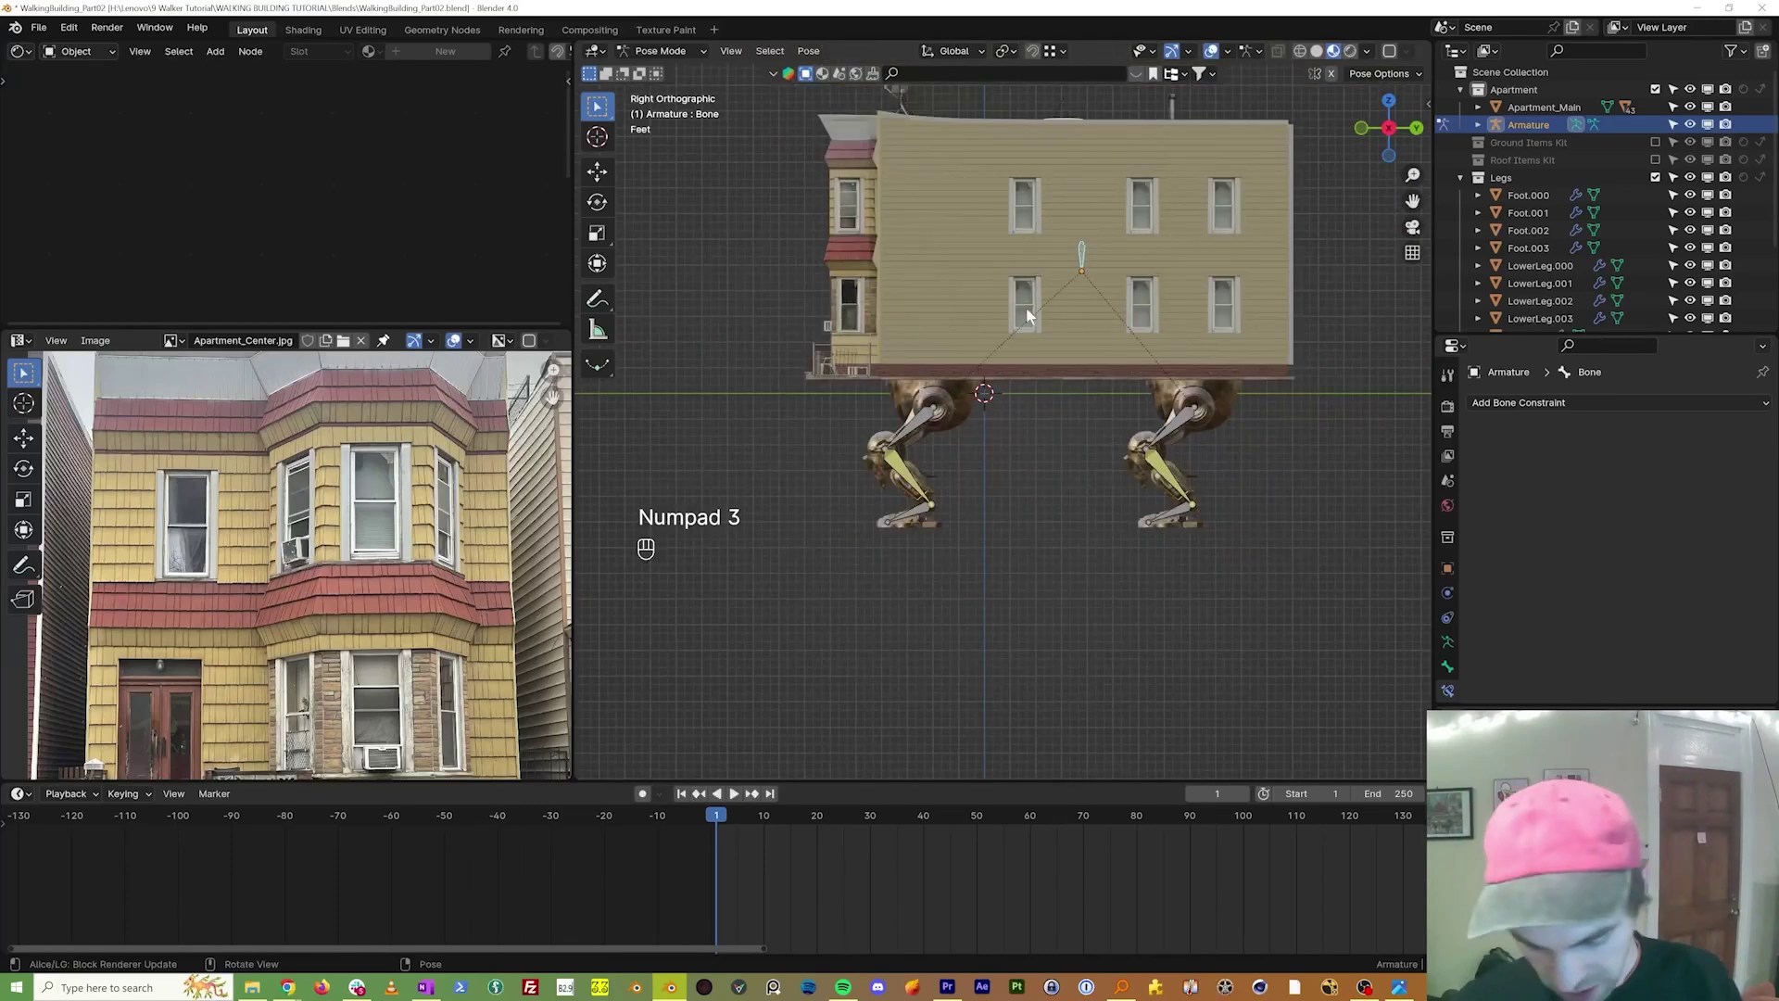
pyautogui.press('g')
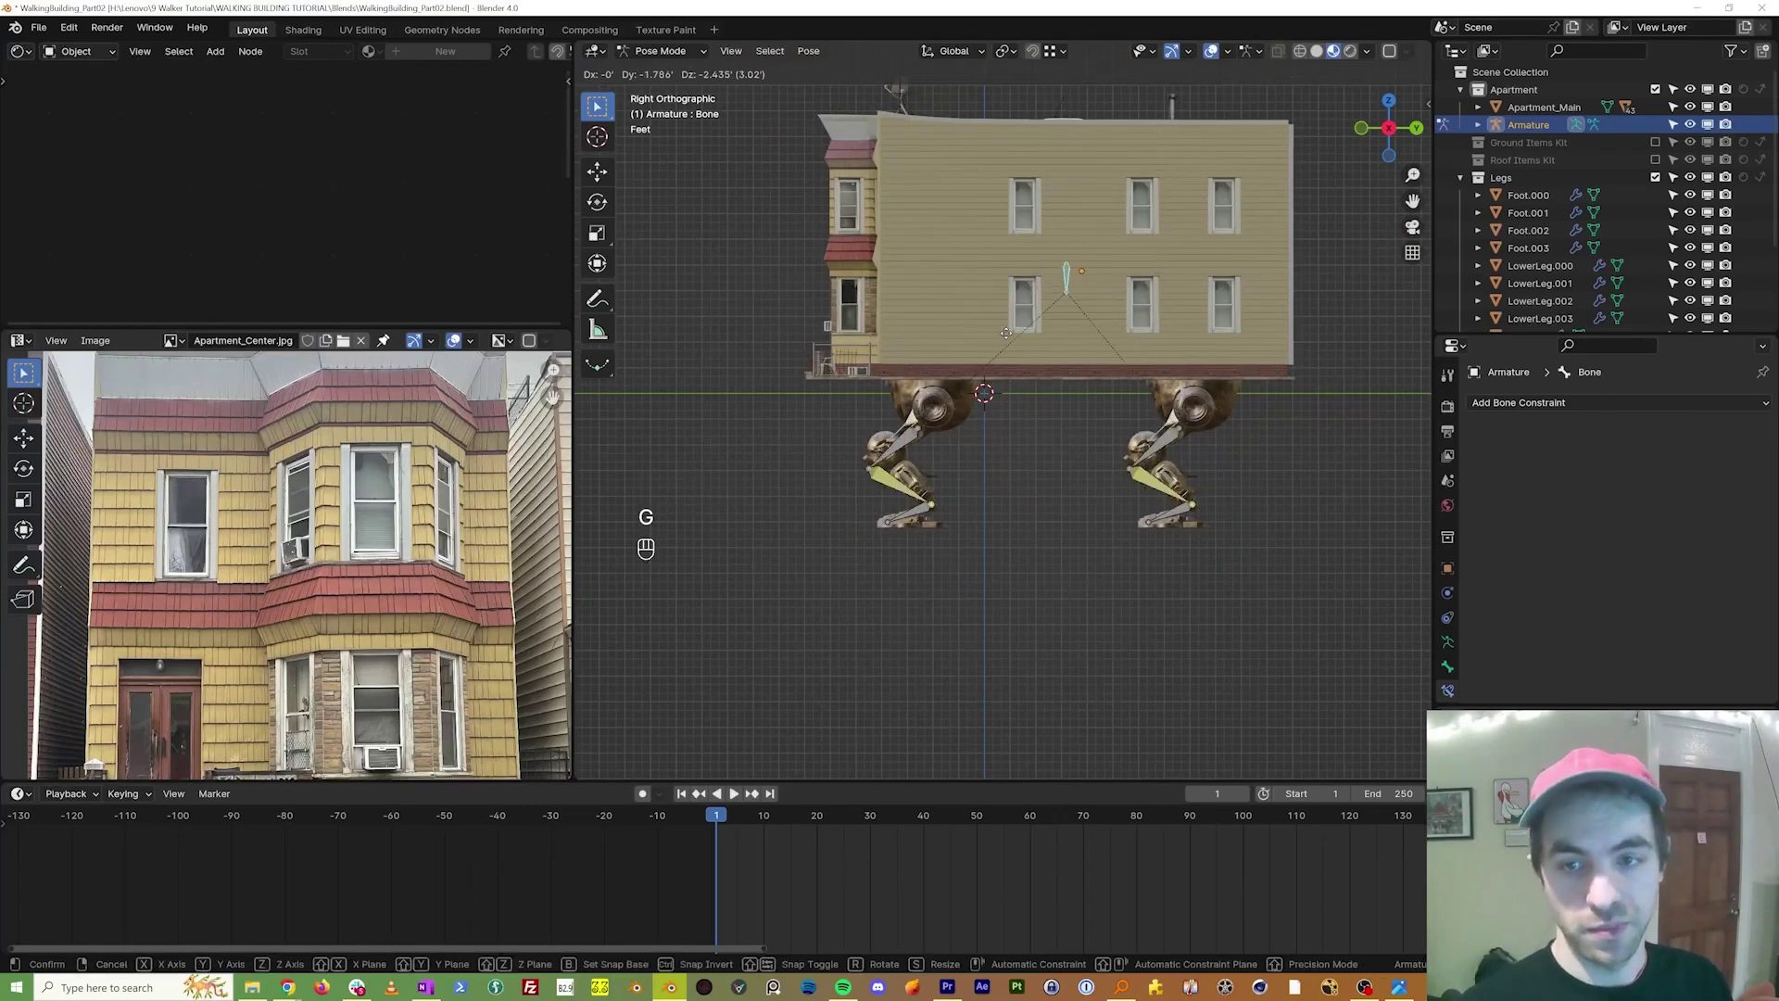
pyautogui.press('Escape')
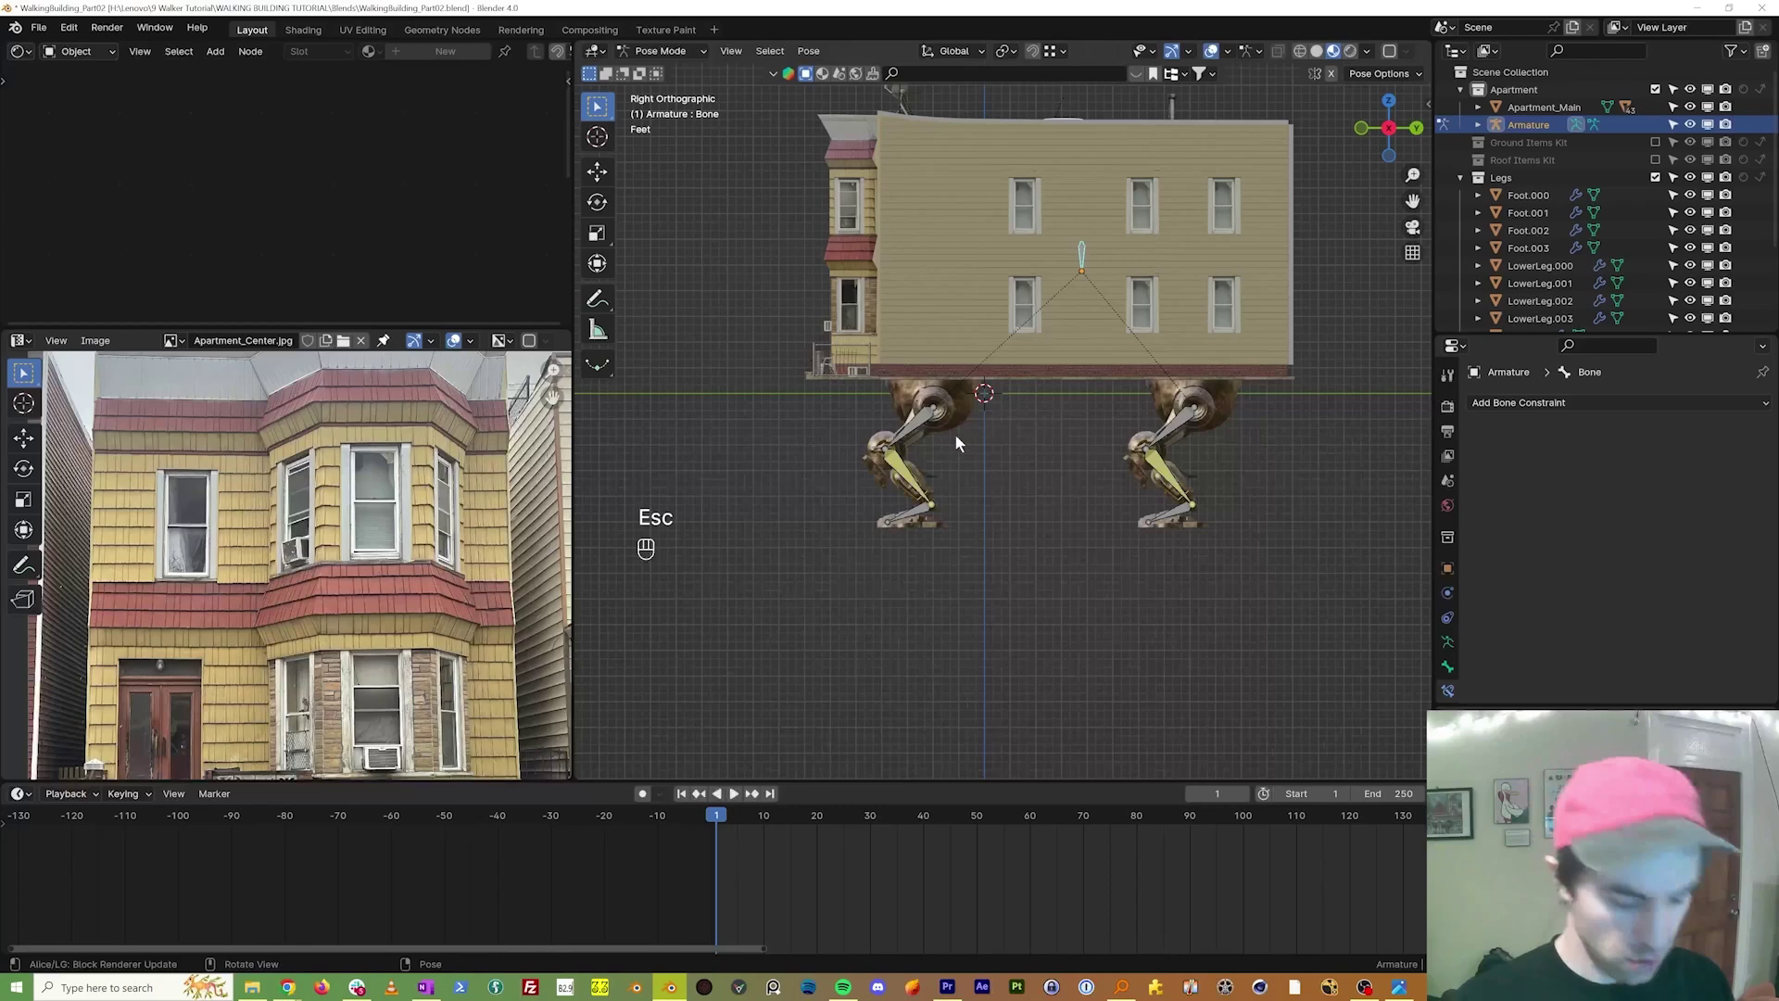
pyautogui.press('g')
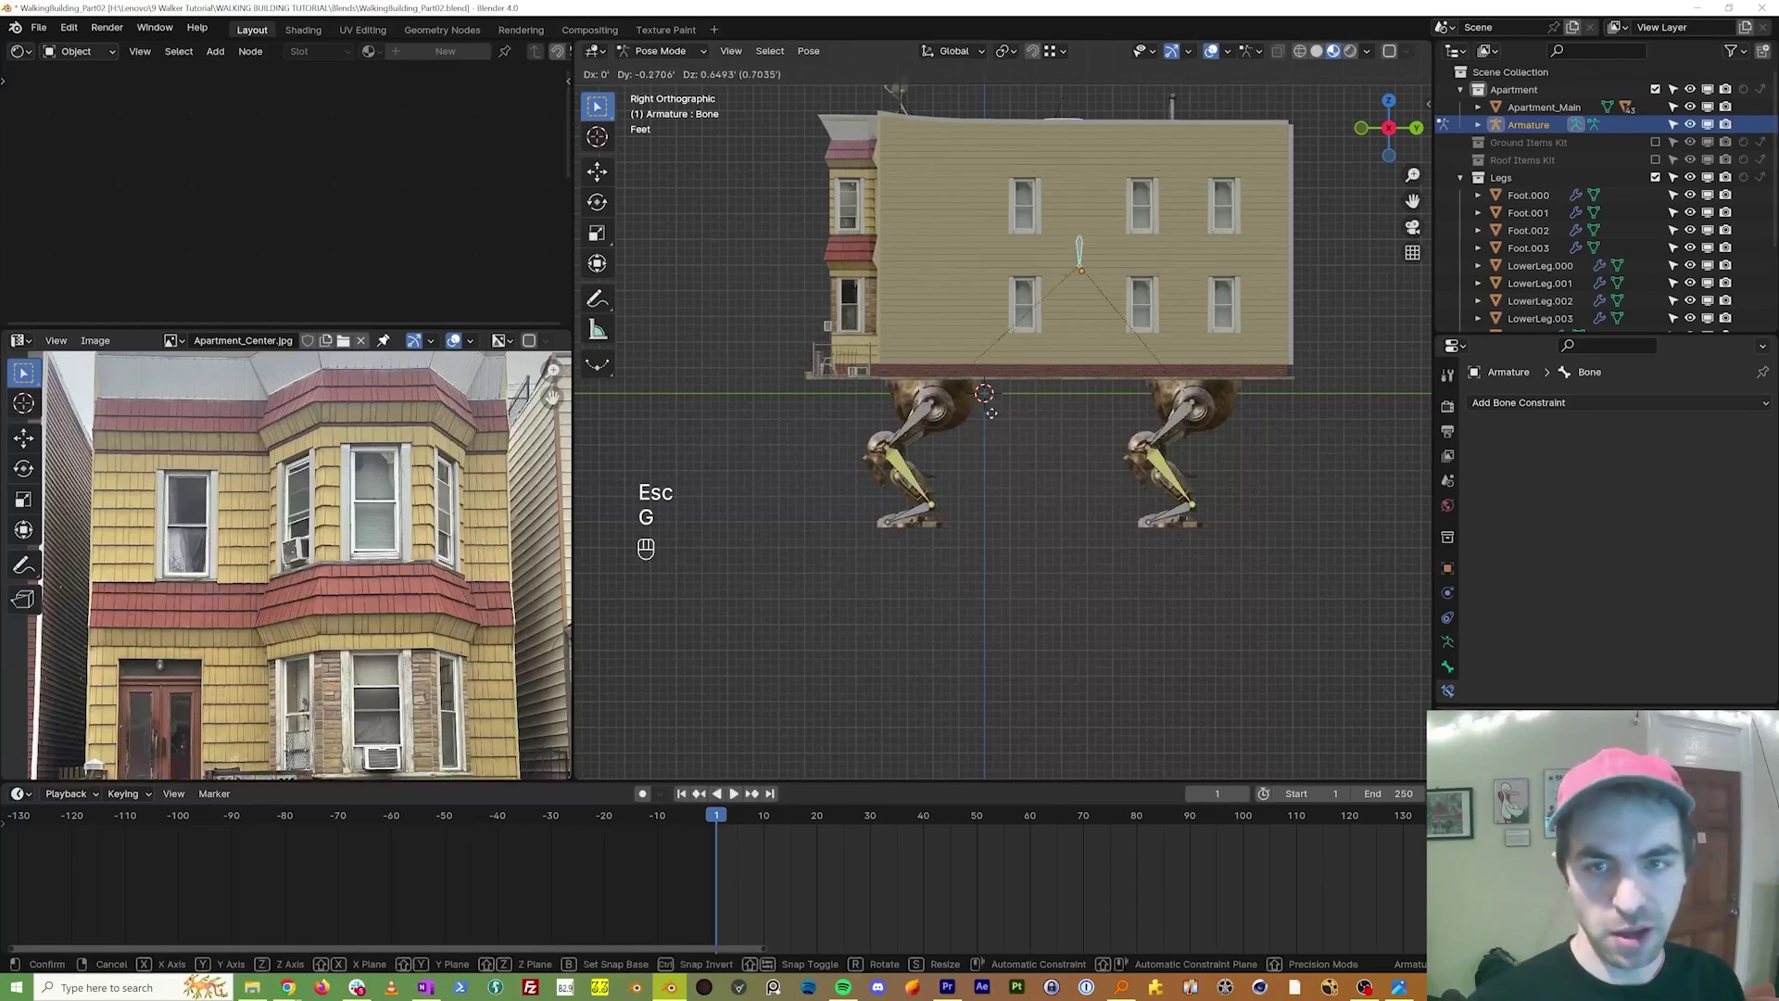
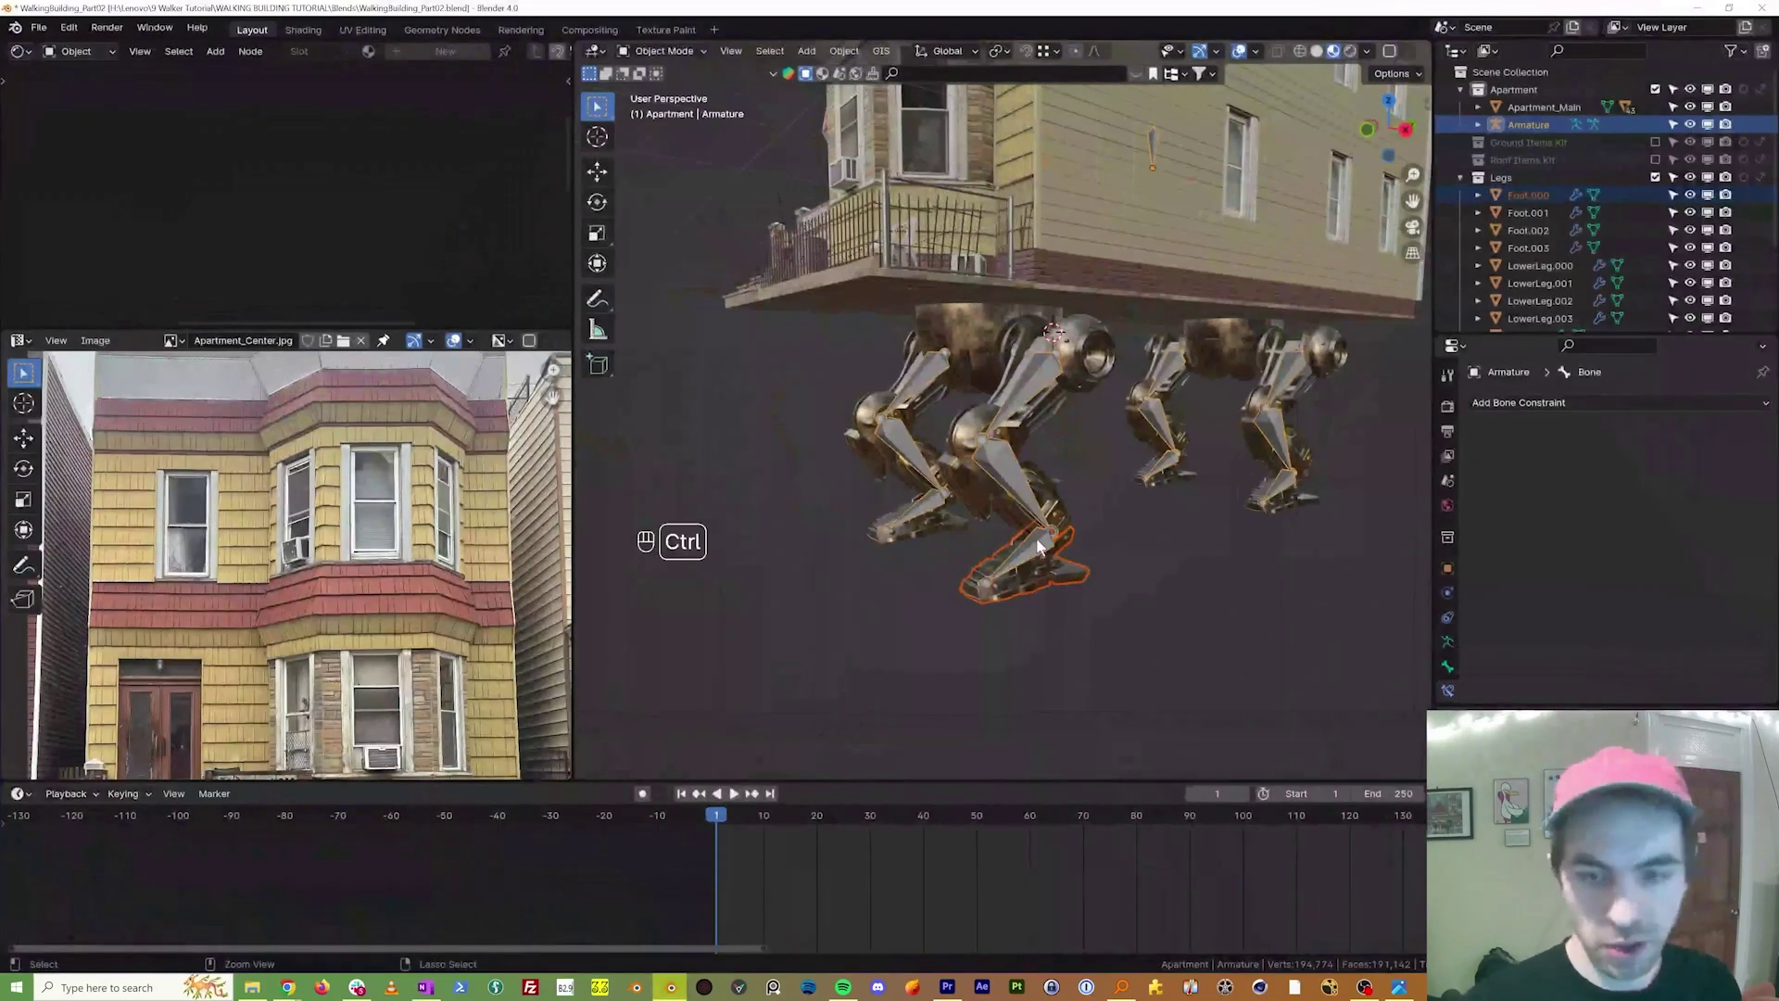
# Step: Parent the Foot.000 mesh to the first leg's foot bone so it follows that bone, then return to Object Mode
pyautogui.press('ctrl+Tab')
pyautogui.click(1043, 545)
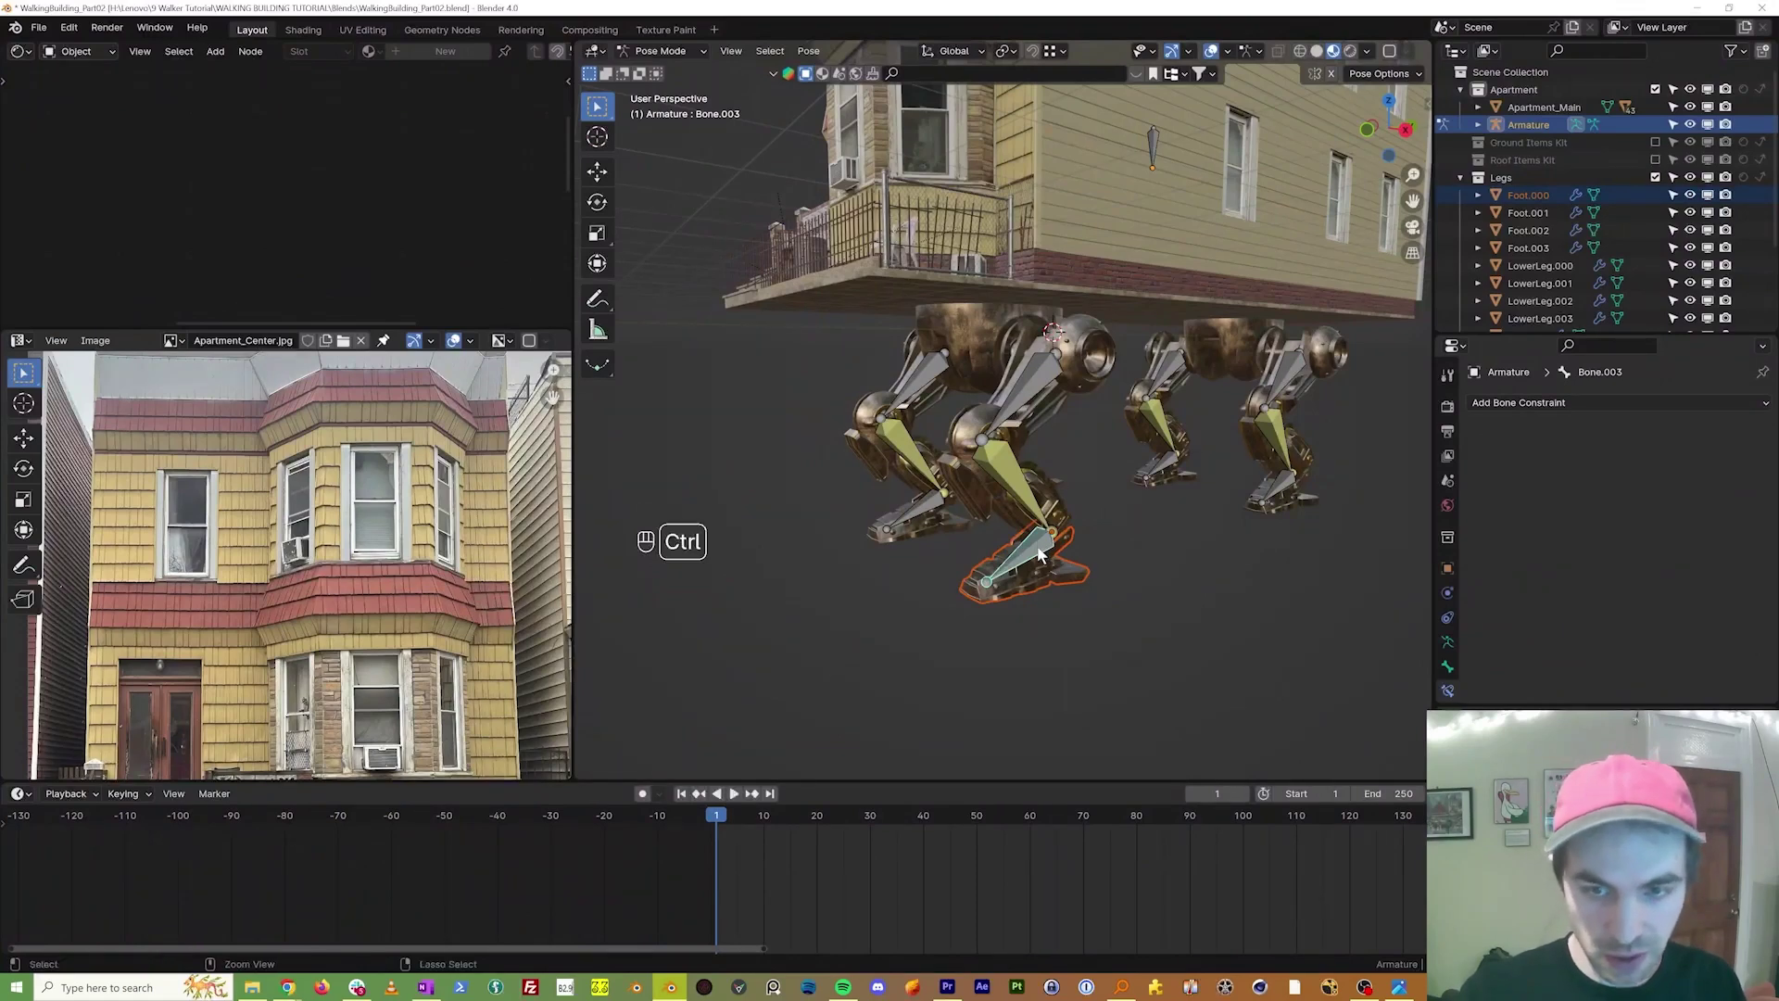
pyautogui.press('ctrl+p')
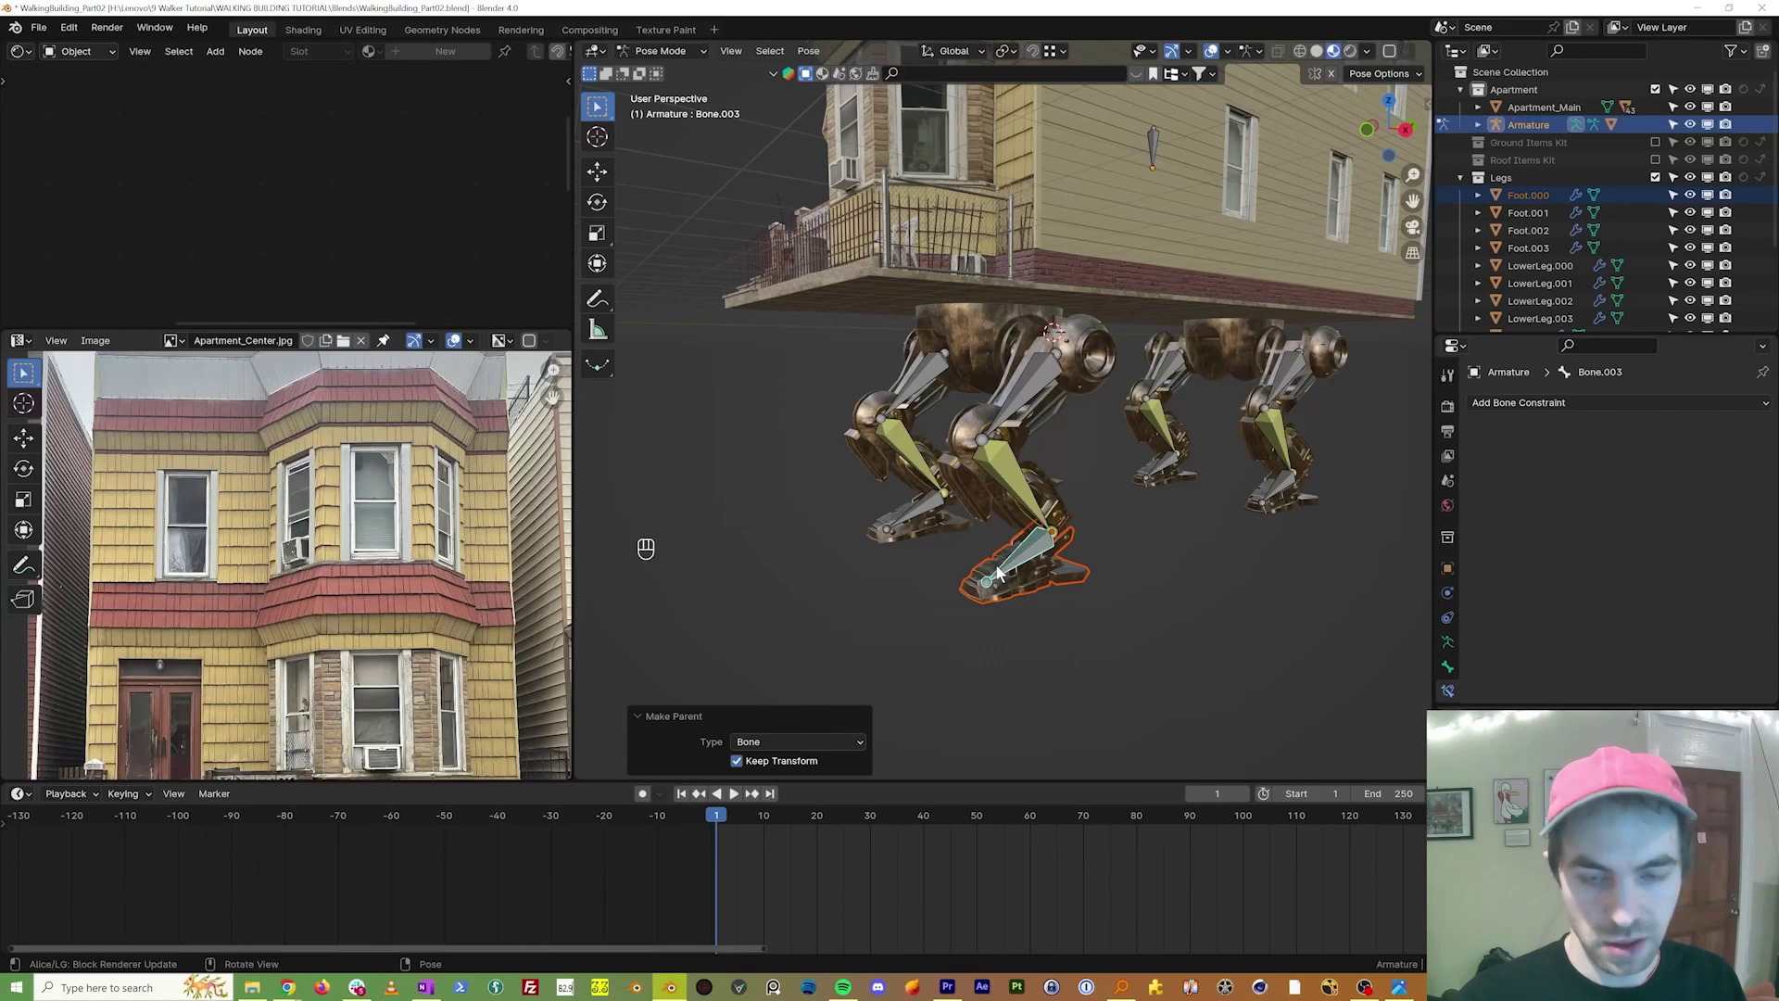
pyautogui.moveTo(977, 537); pyautogui.dragTo(1001, 540)
pyautogui.press('ctrl+Tab')
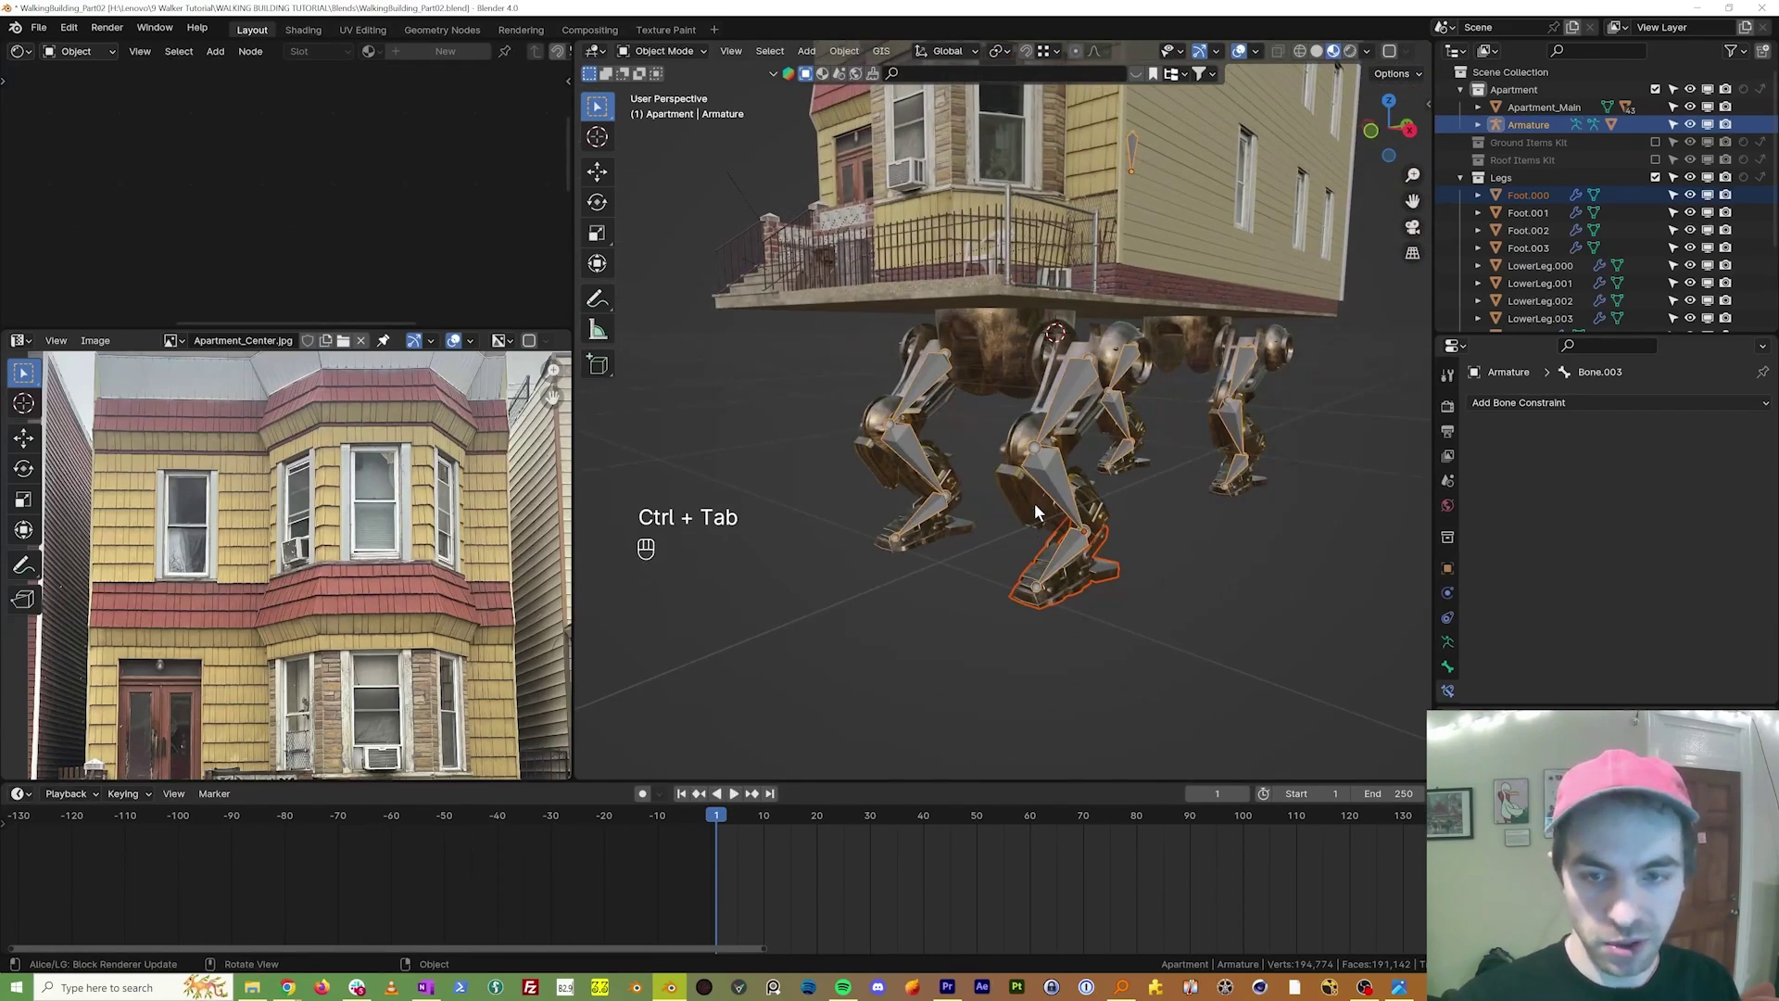
# Step: Repeat the bone-parenting for the remaining leg pieces, switching between Pose and Object Mode for each one
pyautogui.press('ctrl+p')
pyautogui.press('ctrl+Tab')
pyautogui.press('ctrl+Tab')
pyautogui.click(1079, 391)
pyautogui.press('ctrl+p')
pyautogui.press('ctrl+Tab')
pyautogui.press('ctrl+Tab')
pyautogui.press('ctrl+p')
pyautogui.press('ctrl+Tab')
pyautogui.press('ctrl+Tab')
pyautogui.press('ctrl+p')
pyautogui.press('ctrl+Tab')
pyautogui.press('ctrl+Tab')
pyautogui.press('ctrl+p')
pyautogui.press('ctrl+Tab')
pyautogui.press('ctrl+p')
pyautogui.press('ctrl+Tab')
pyautogui.press('ctrl+Tab')
pyautogui.press('ctrl+p')
pyautogui.press('ctrl+Tab')
pyautogui.press('ctrl+p')
pyautogui.press('ctrl+Tab')
pyautogui.press('ctrl+Tab')
pyautogui.press('ctrl+p')
pyautogui.press('ctrl+Tab')
pyautogui.press('ctrl+Tab')
pyautogui.press('ctrl+p')
pyautogui.press('ctrl+Tab')
pyautogui.press('ctrl+Tab')
pyautogui.press('ctrl+p')
pyautogui.press('ctrl+Tab')
pyautogui.moveTo(884, 553); pyautogui.dragTo(940, 621)
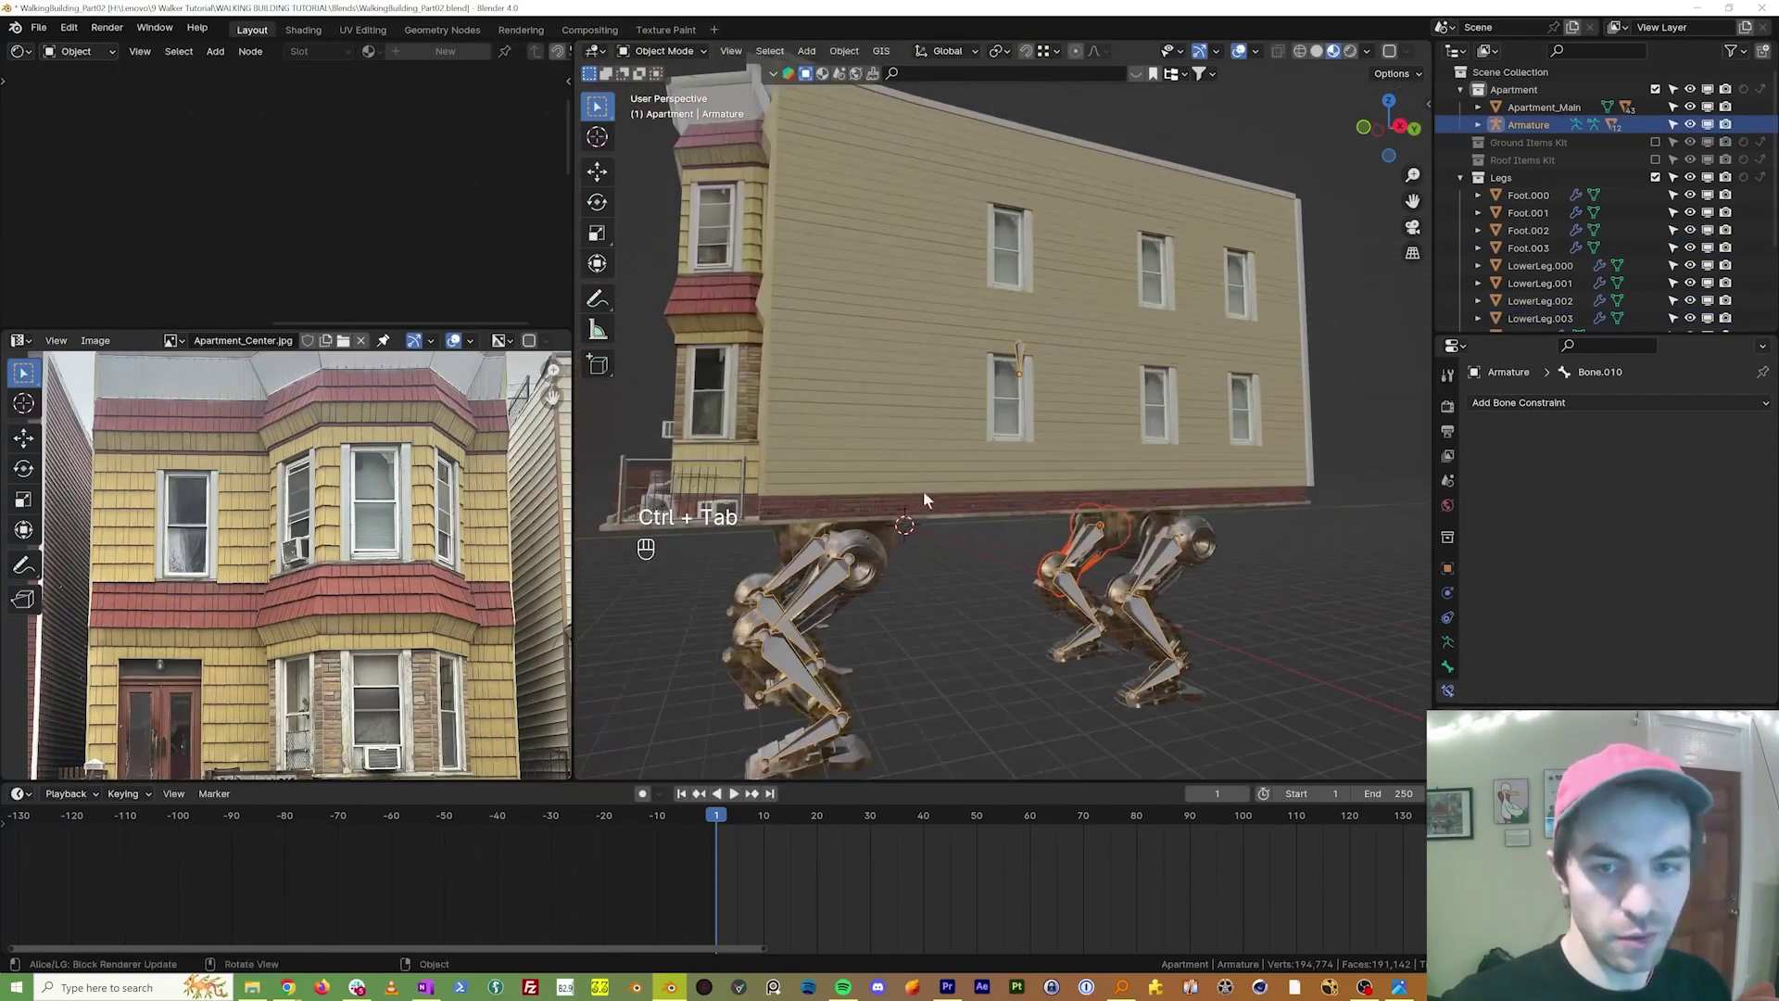
pyautogui.click(945, 342)
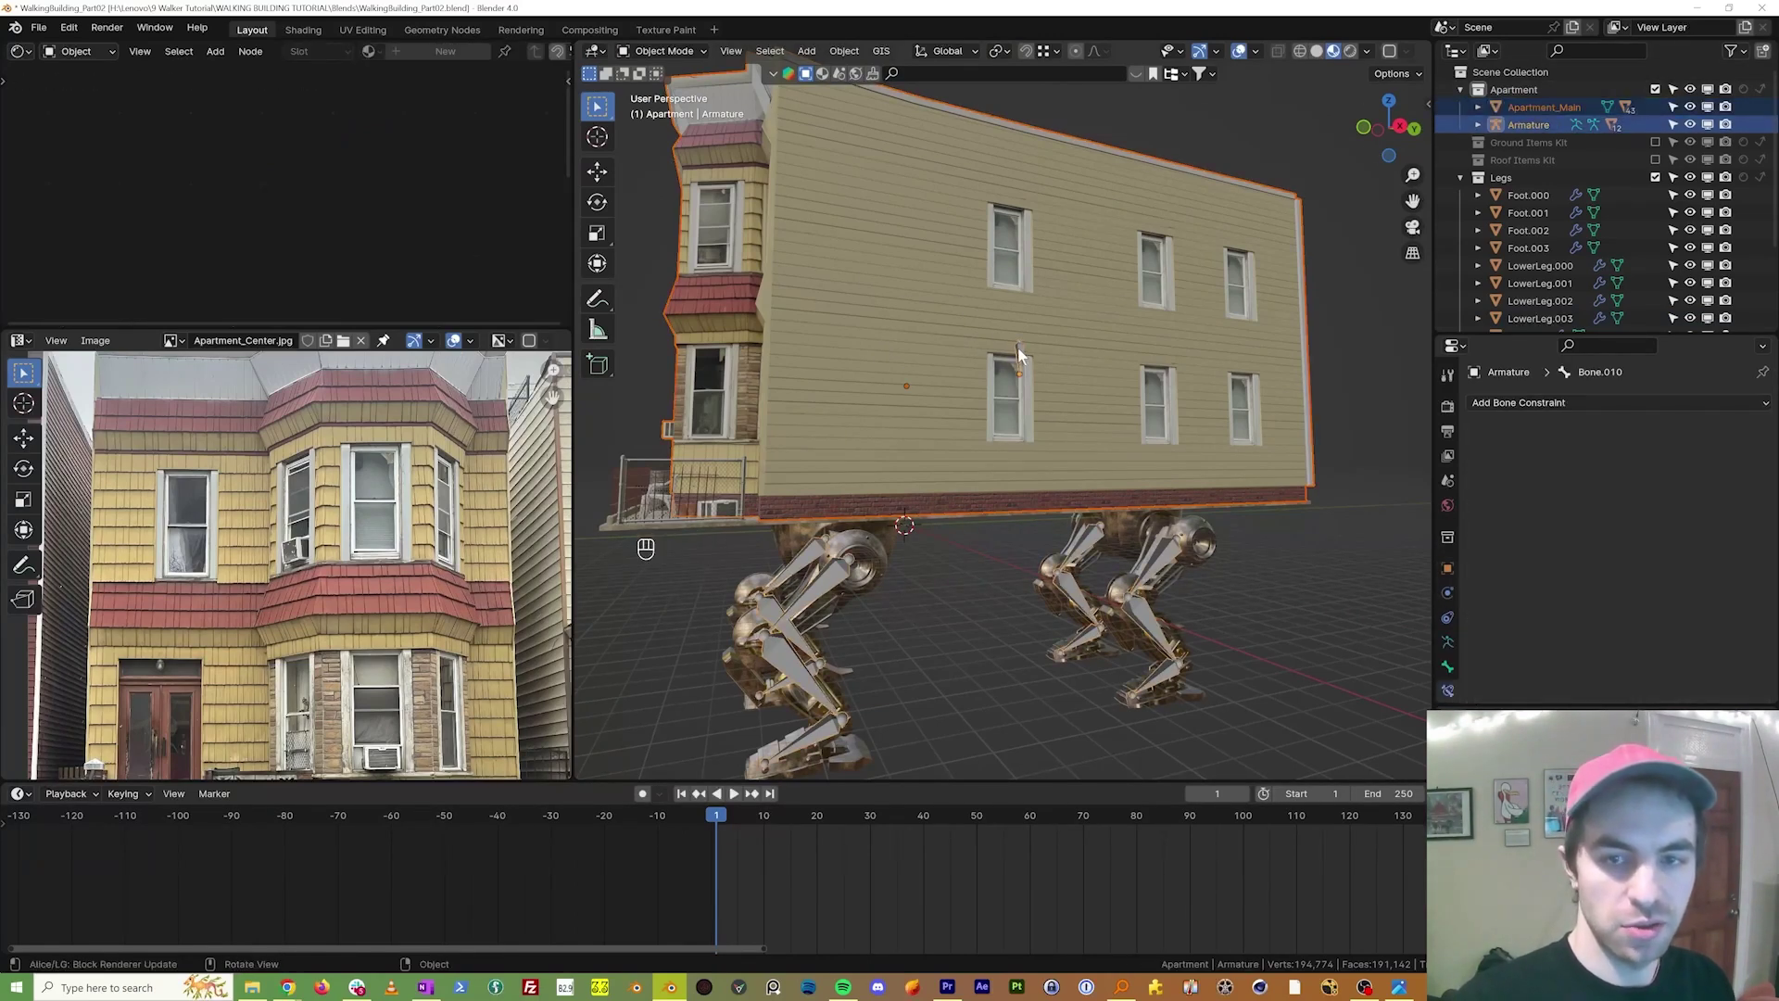
pyautogui.press('ctrl+Tab')
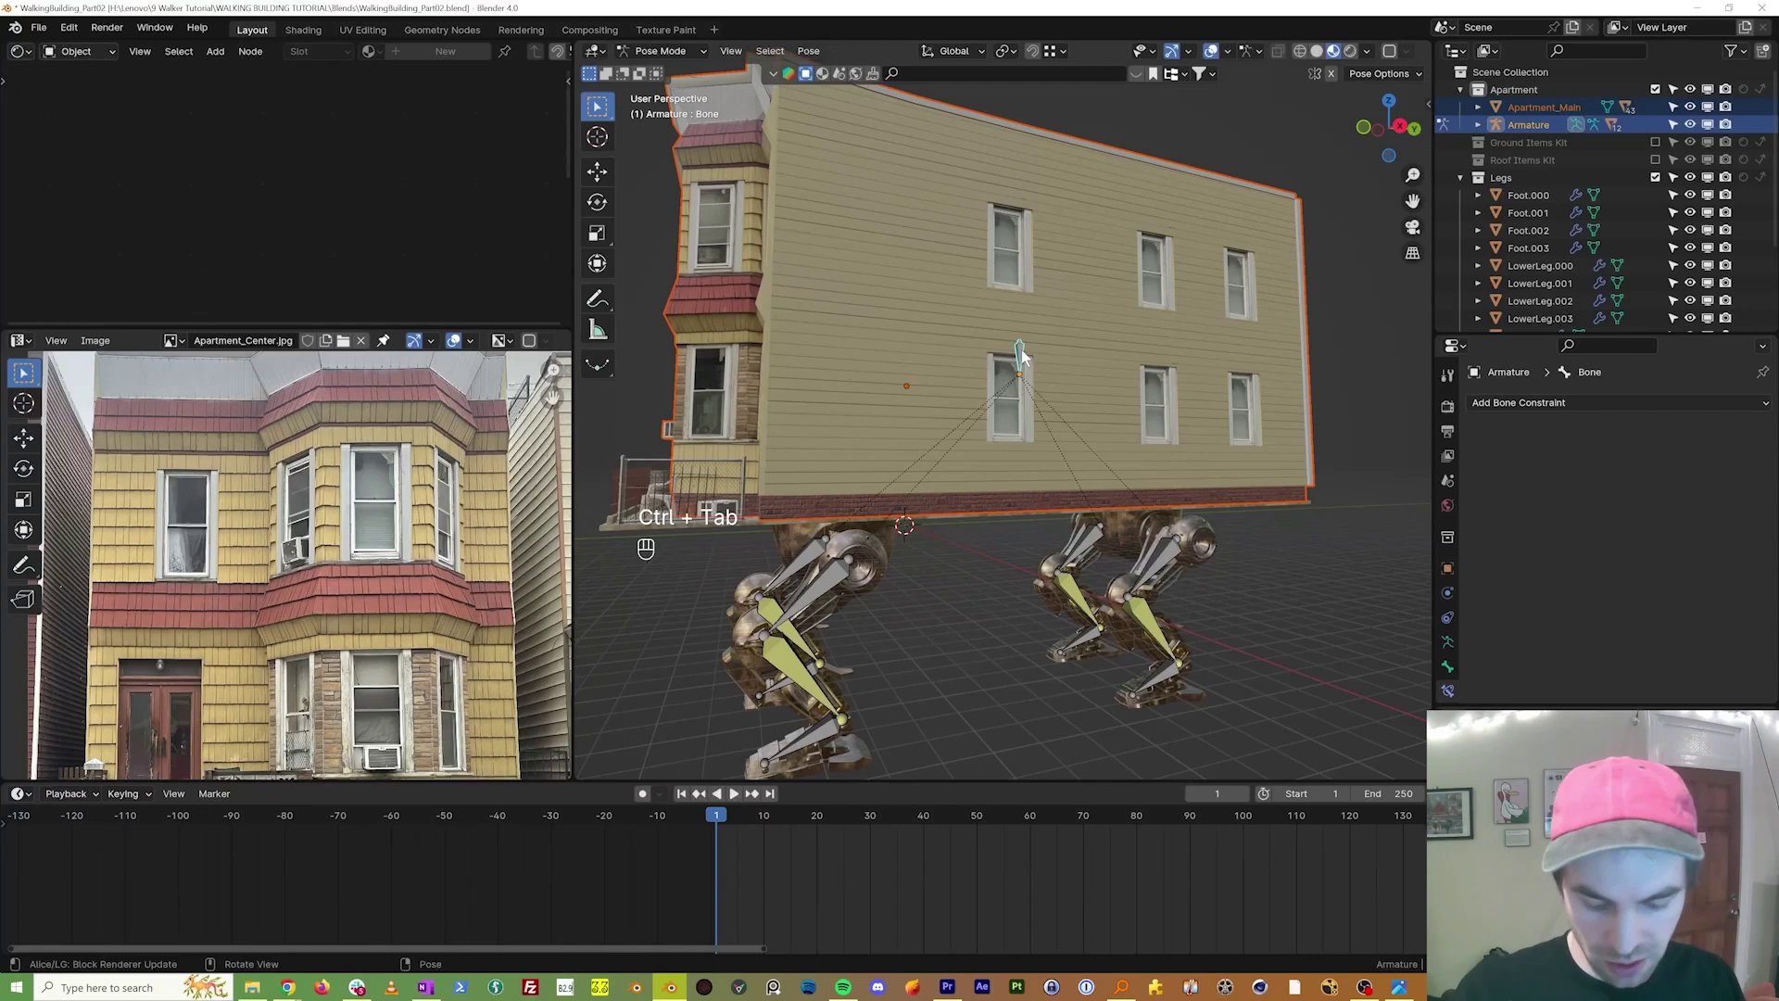
pyautogui.press('ctrl+p')
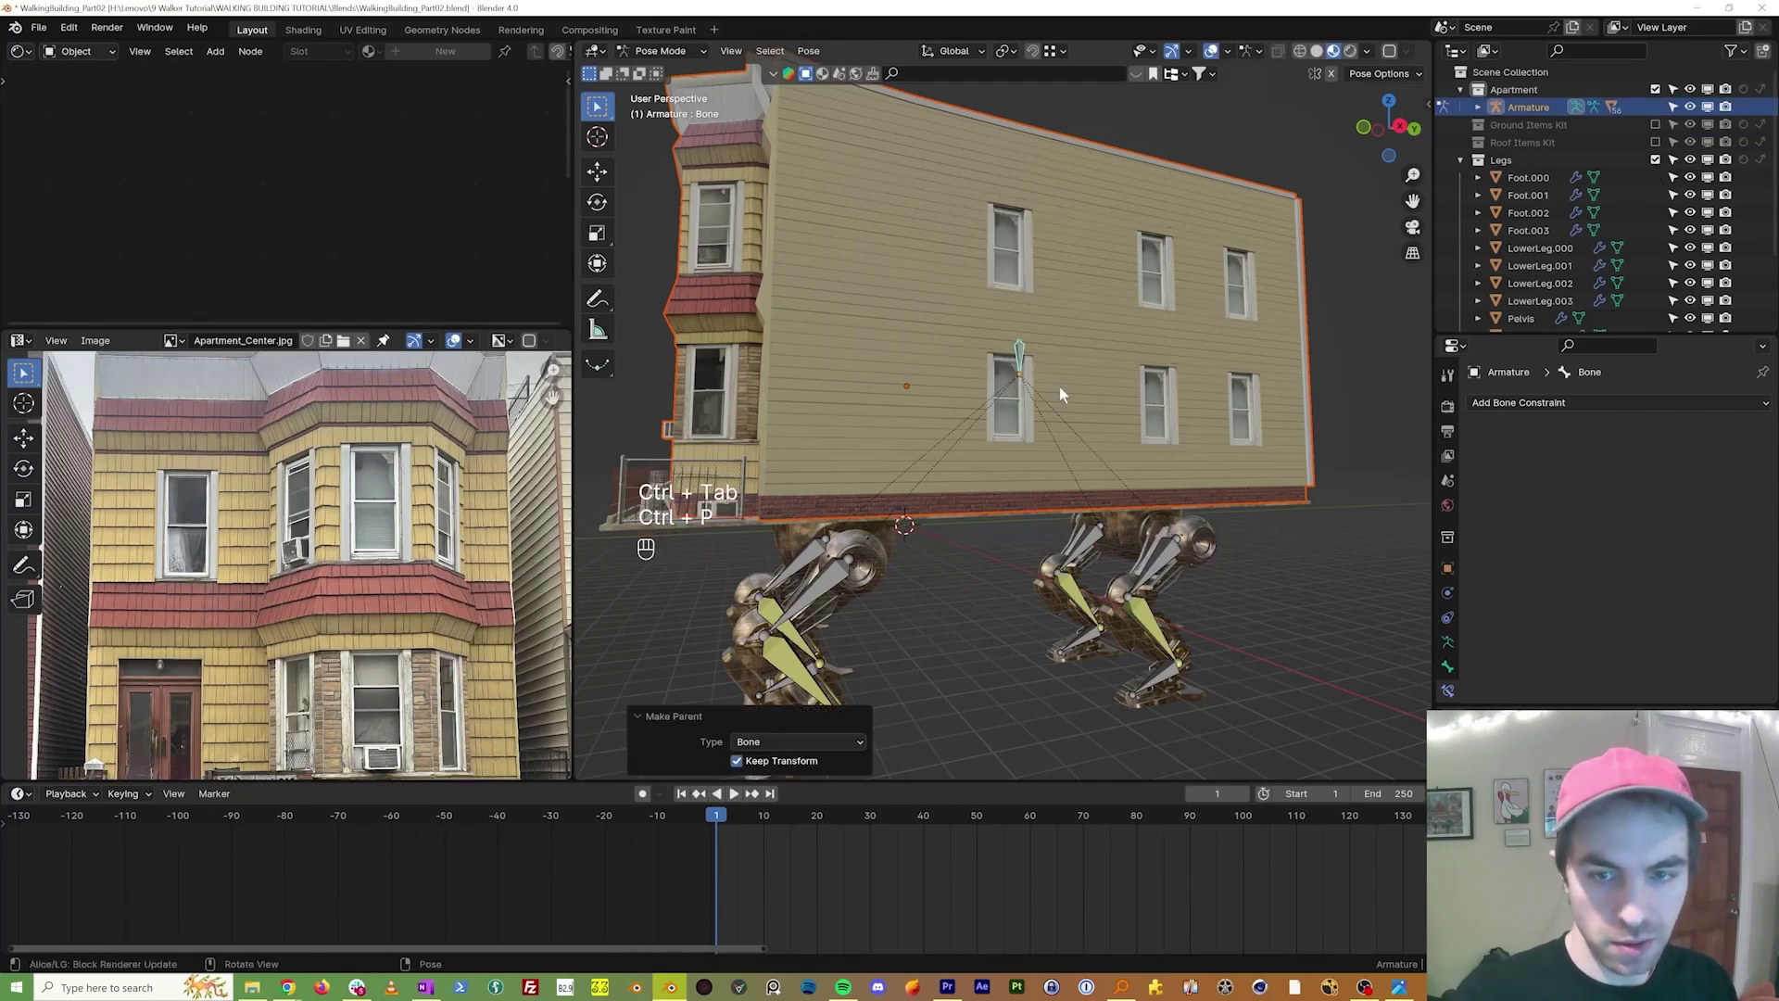
pyautogui.moveTo(1069, 402); pyautogui.dragTo(1025, 409)
pyautogui.press('KP_3')
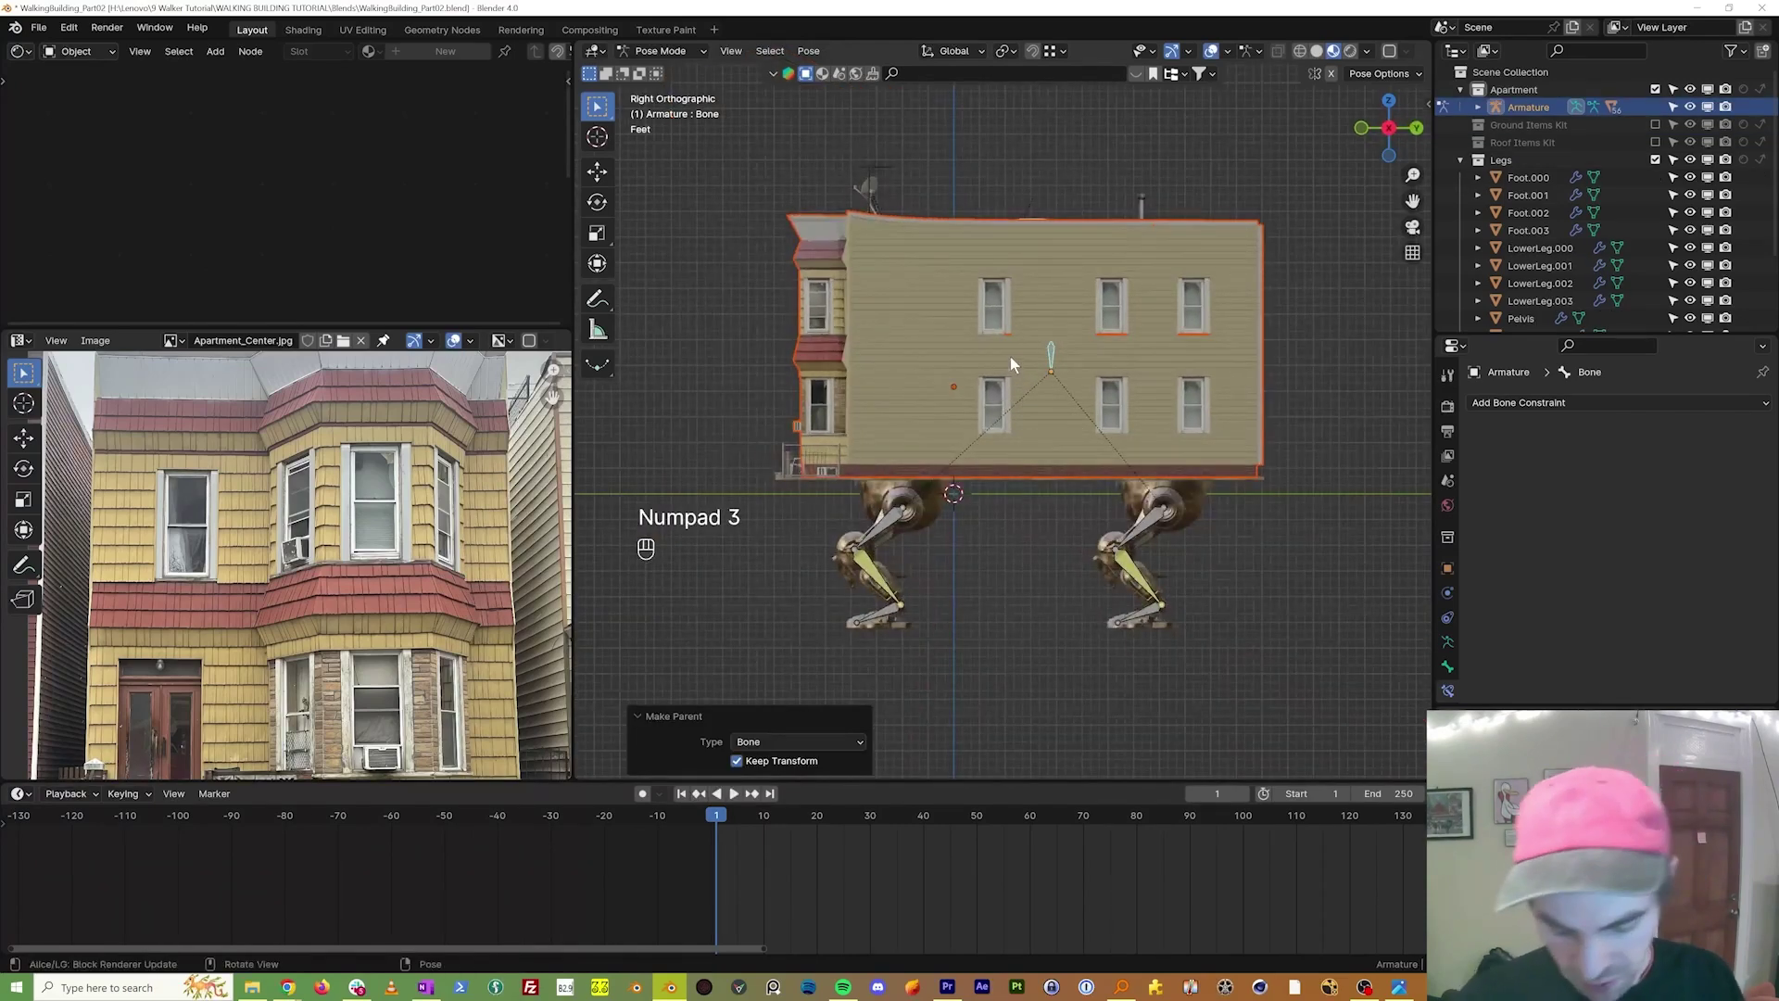
pyautogui.press('g')
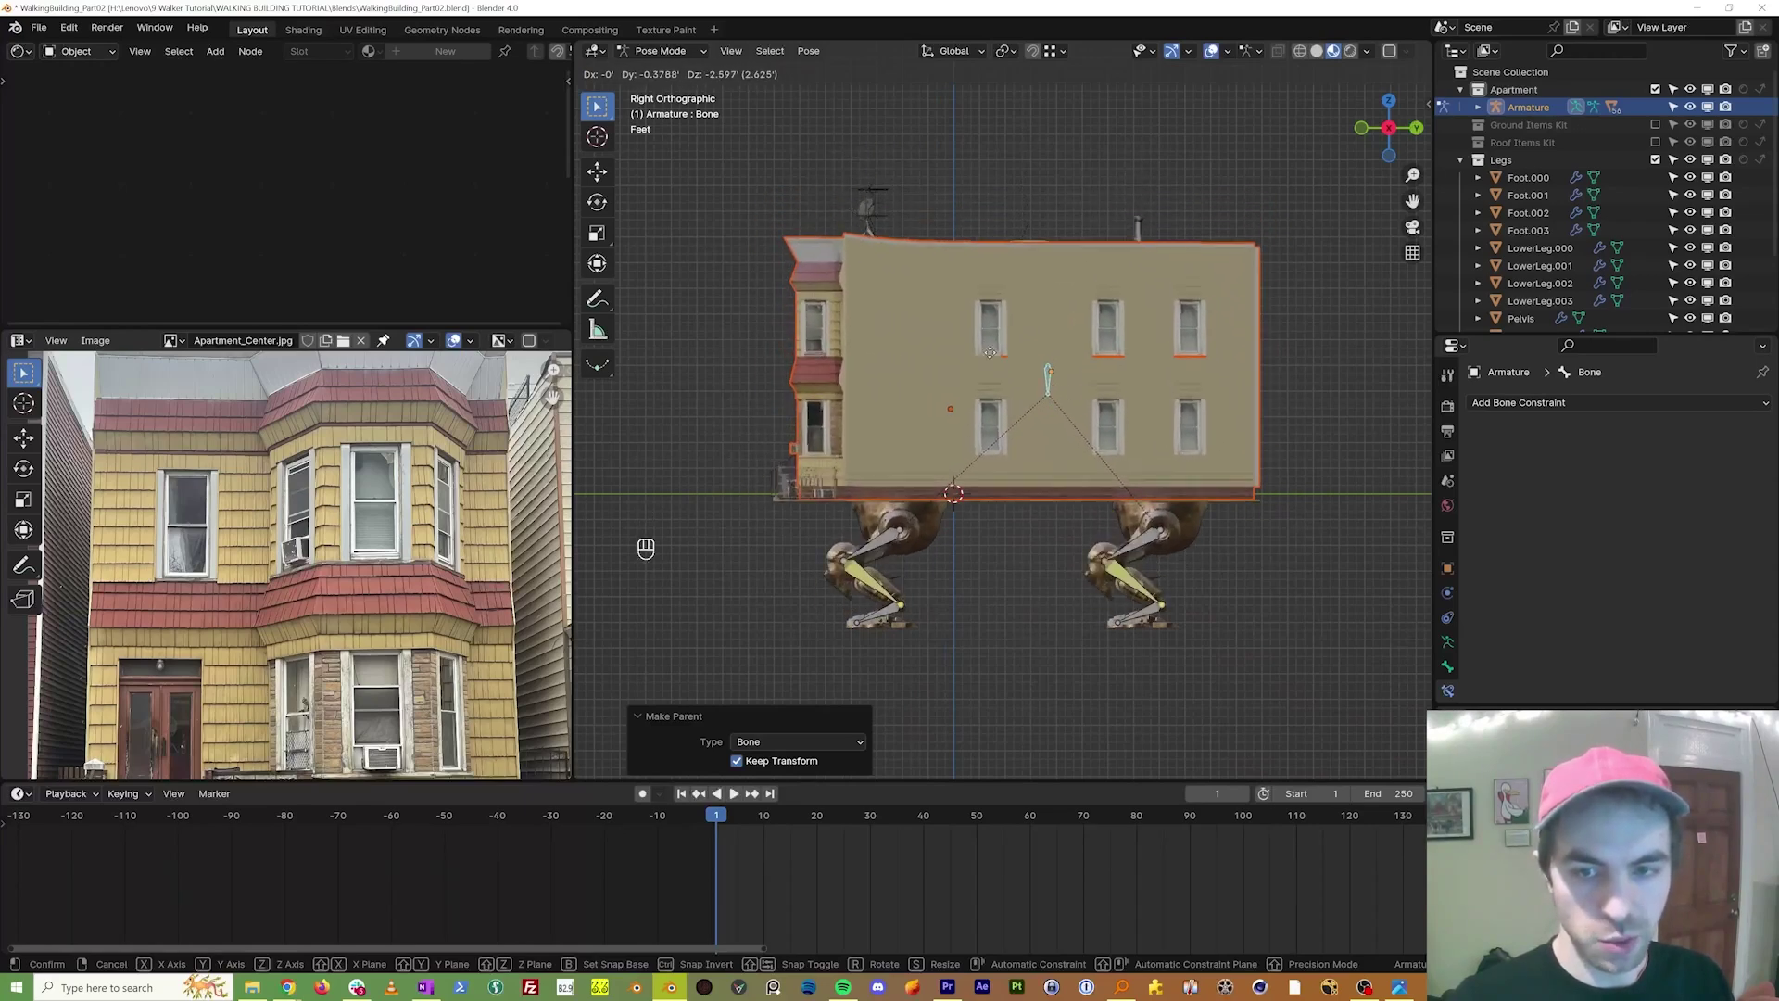
pyautogui.moveTo(868, 454); pyautogui.dragTo(834, 449)
pyautogui.middleClick(834, 447)
pyautogui.press('KP_3')
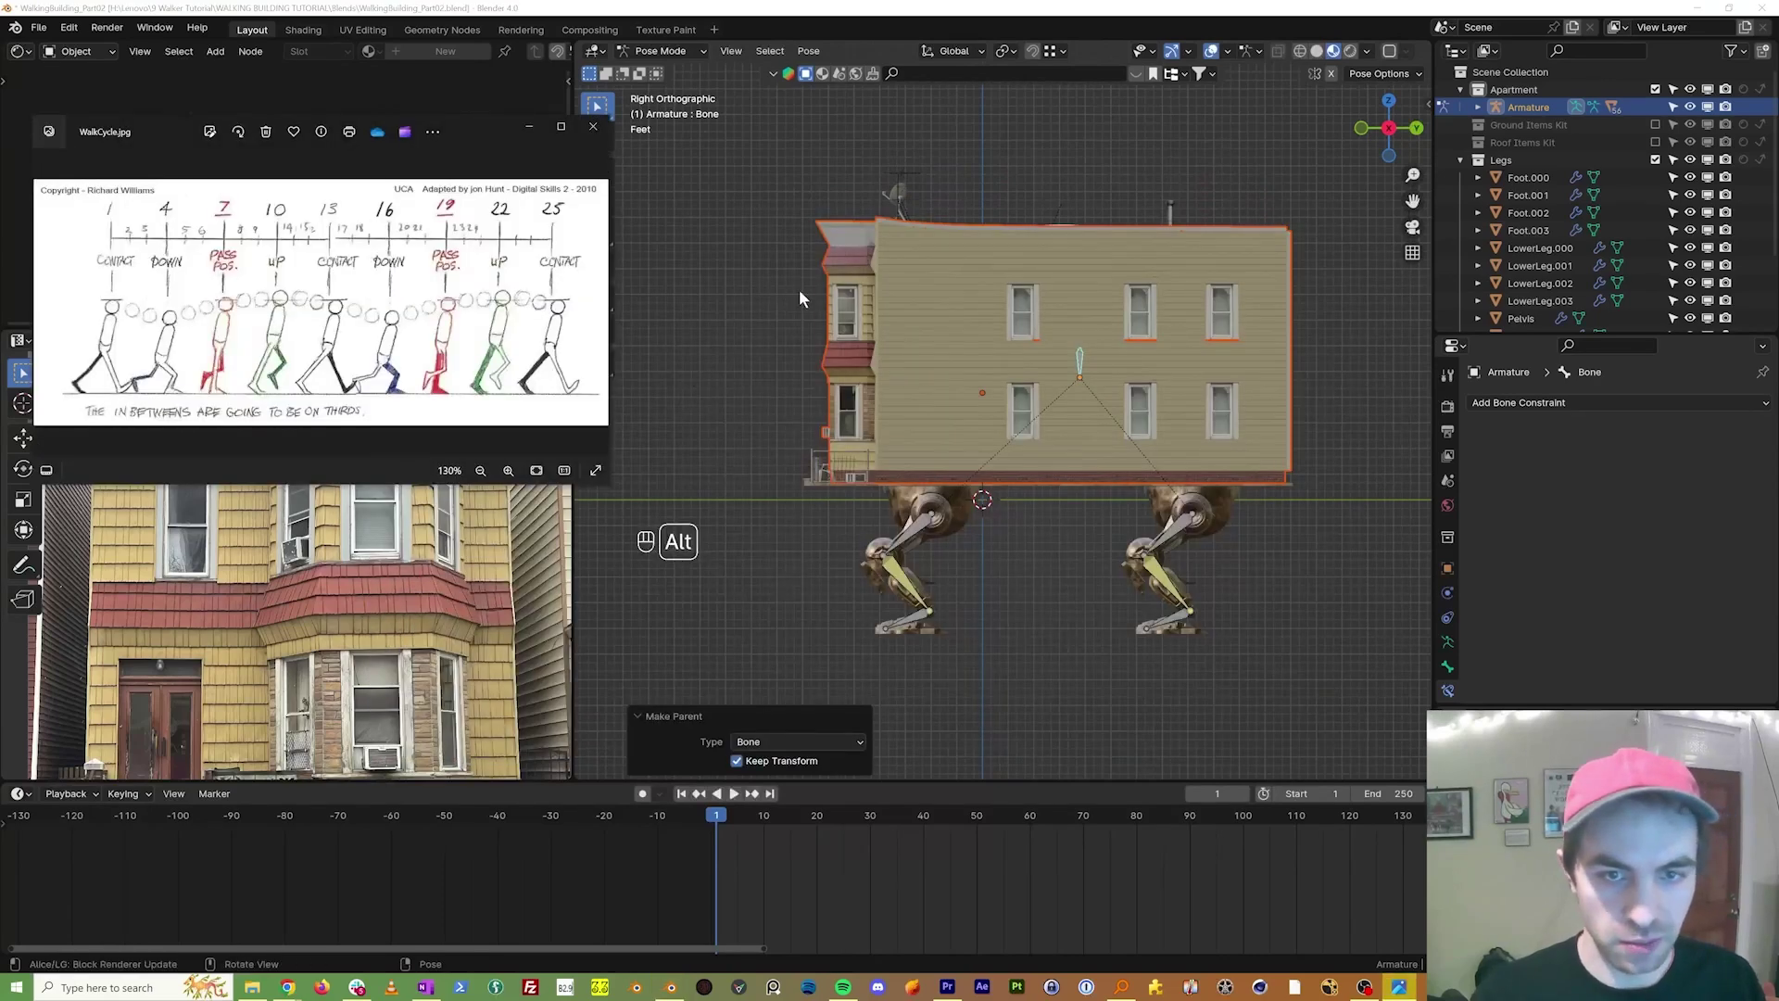
# Step: View the walker from its left side in ortho and enlarge the WalkCycle.jpg reference chart beside it
pyautogui.moveTo(937, 289); pyautogui.dragTo(901, 286)
pyautogui.press('KP_3')
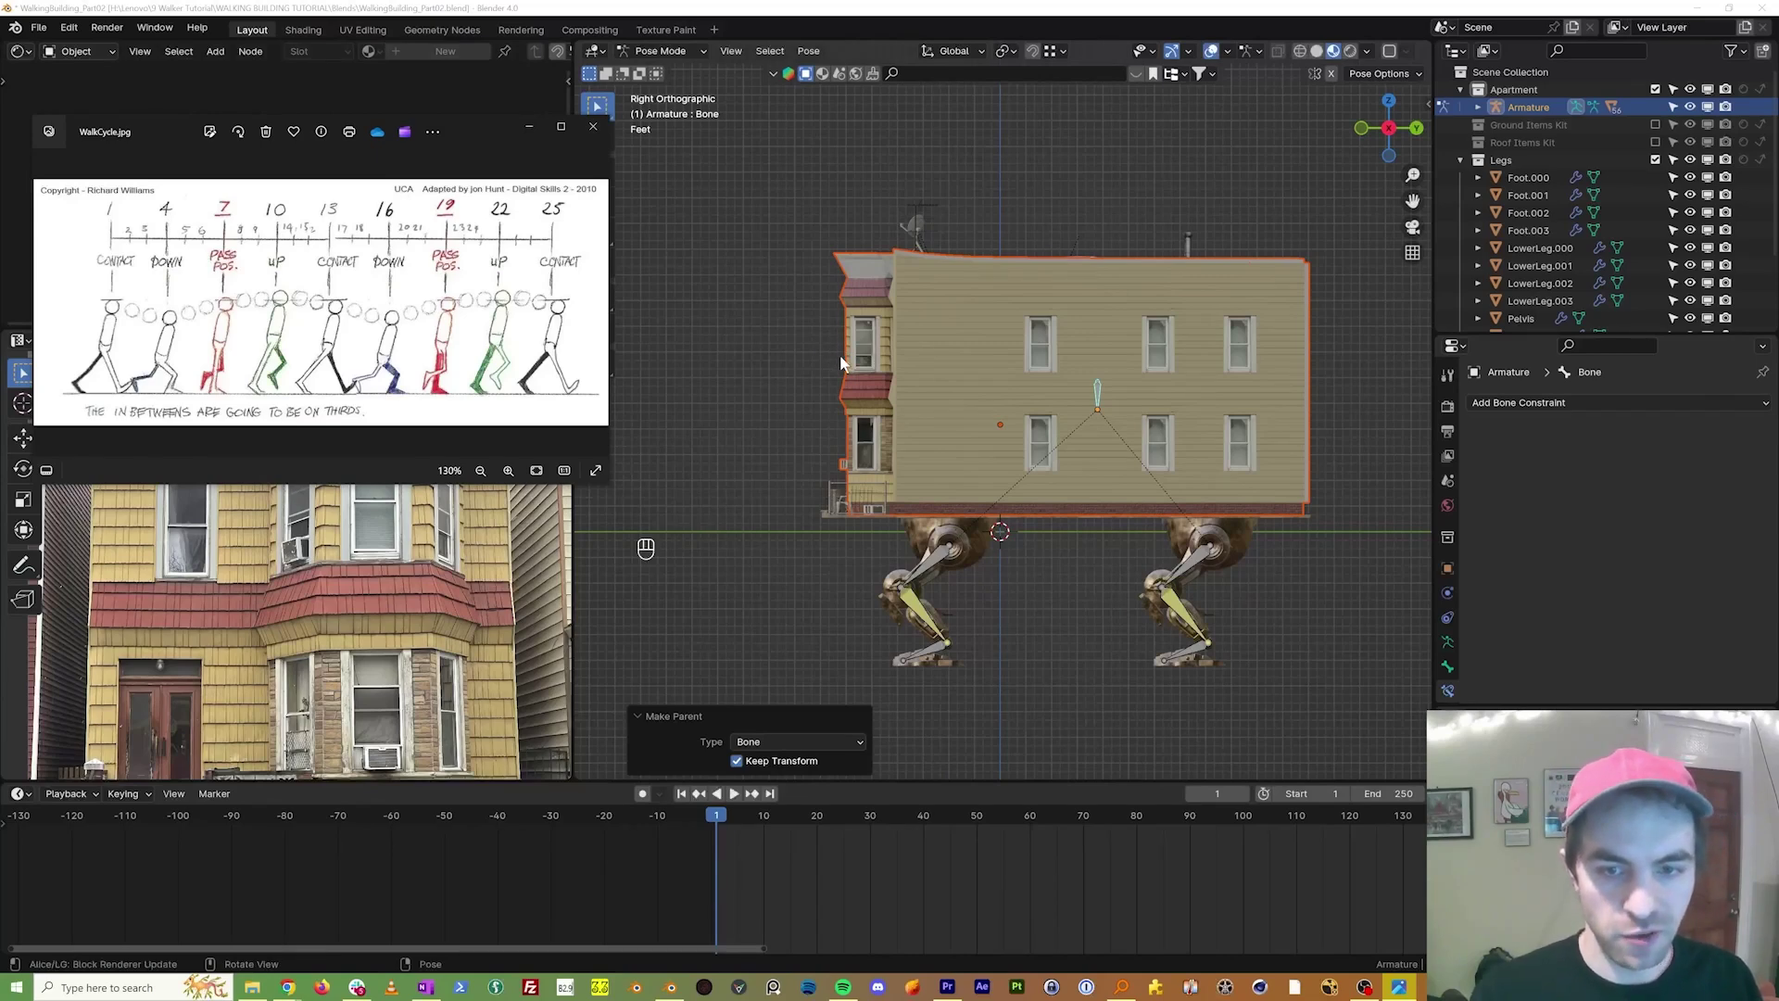
pyautogui.middleClick(892, 423)
pyautogui.press('KP_9')
pyautogui.press('KP_1')
pyautogui.press('KP_3')
pyautogui.press('KP_9')
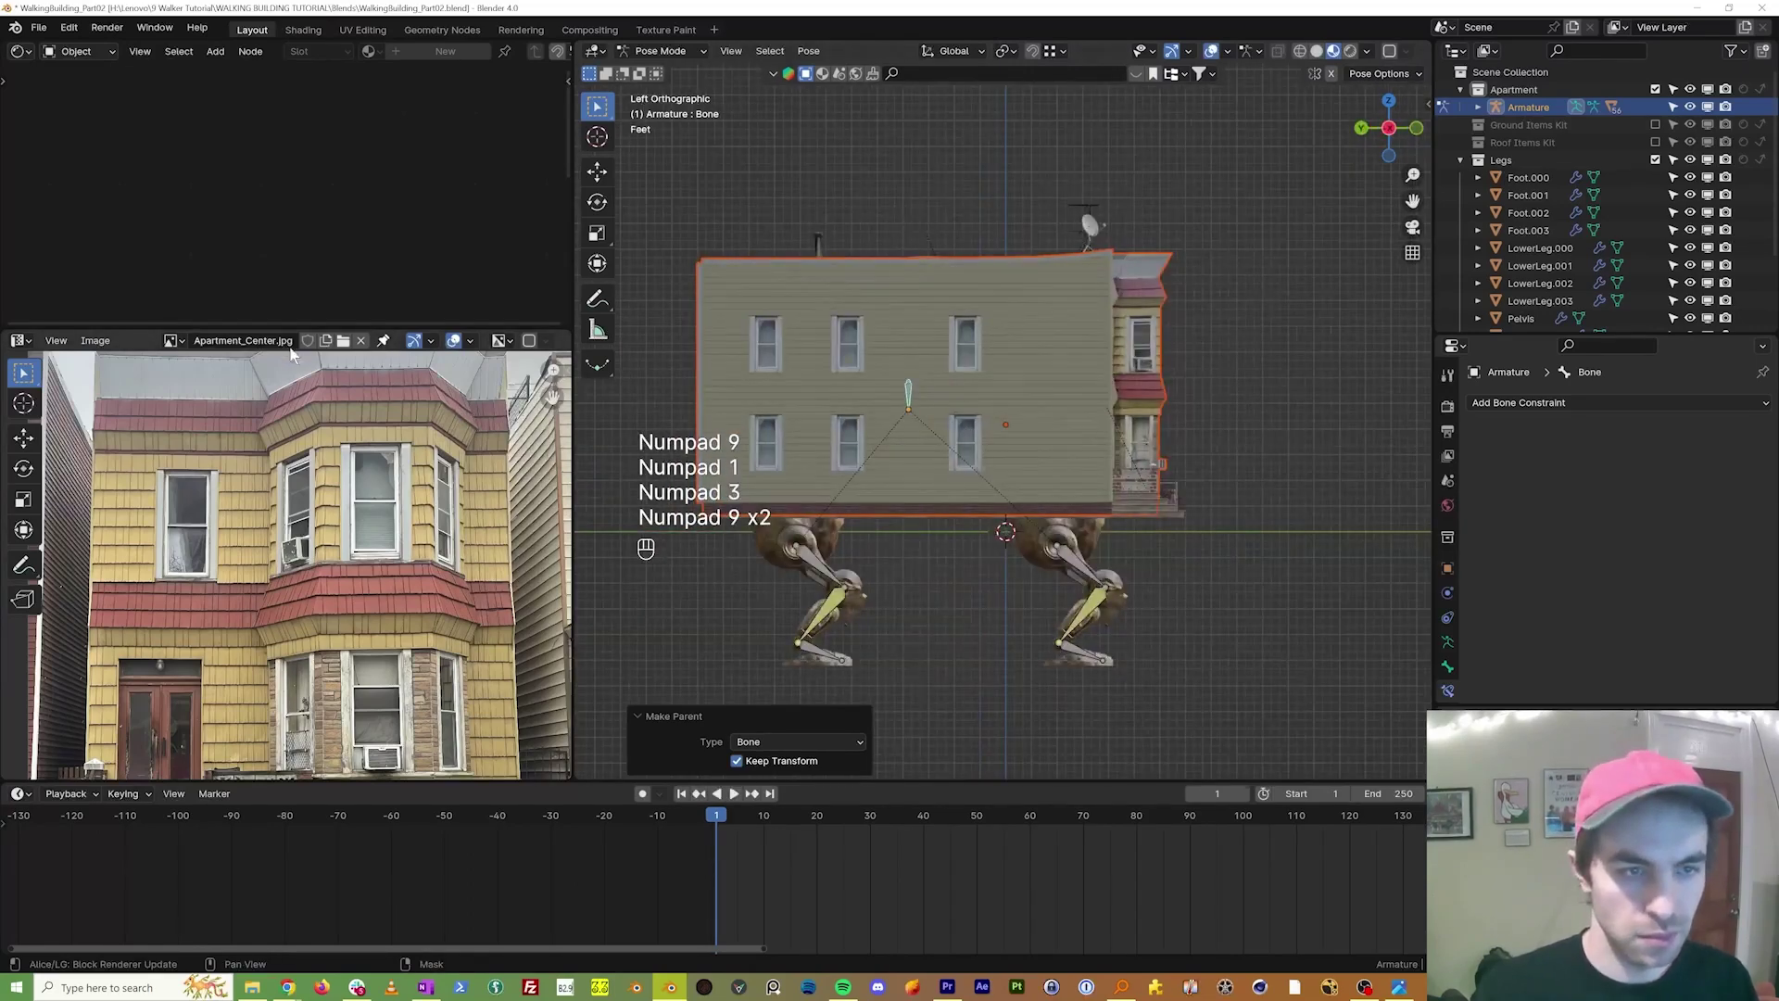
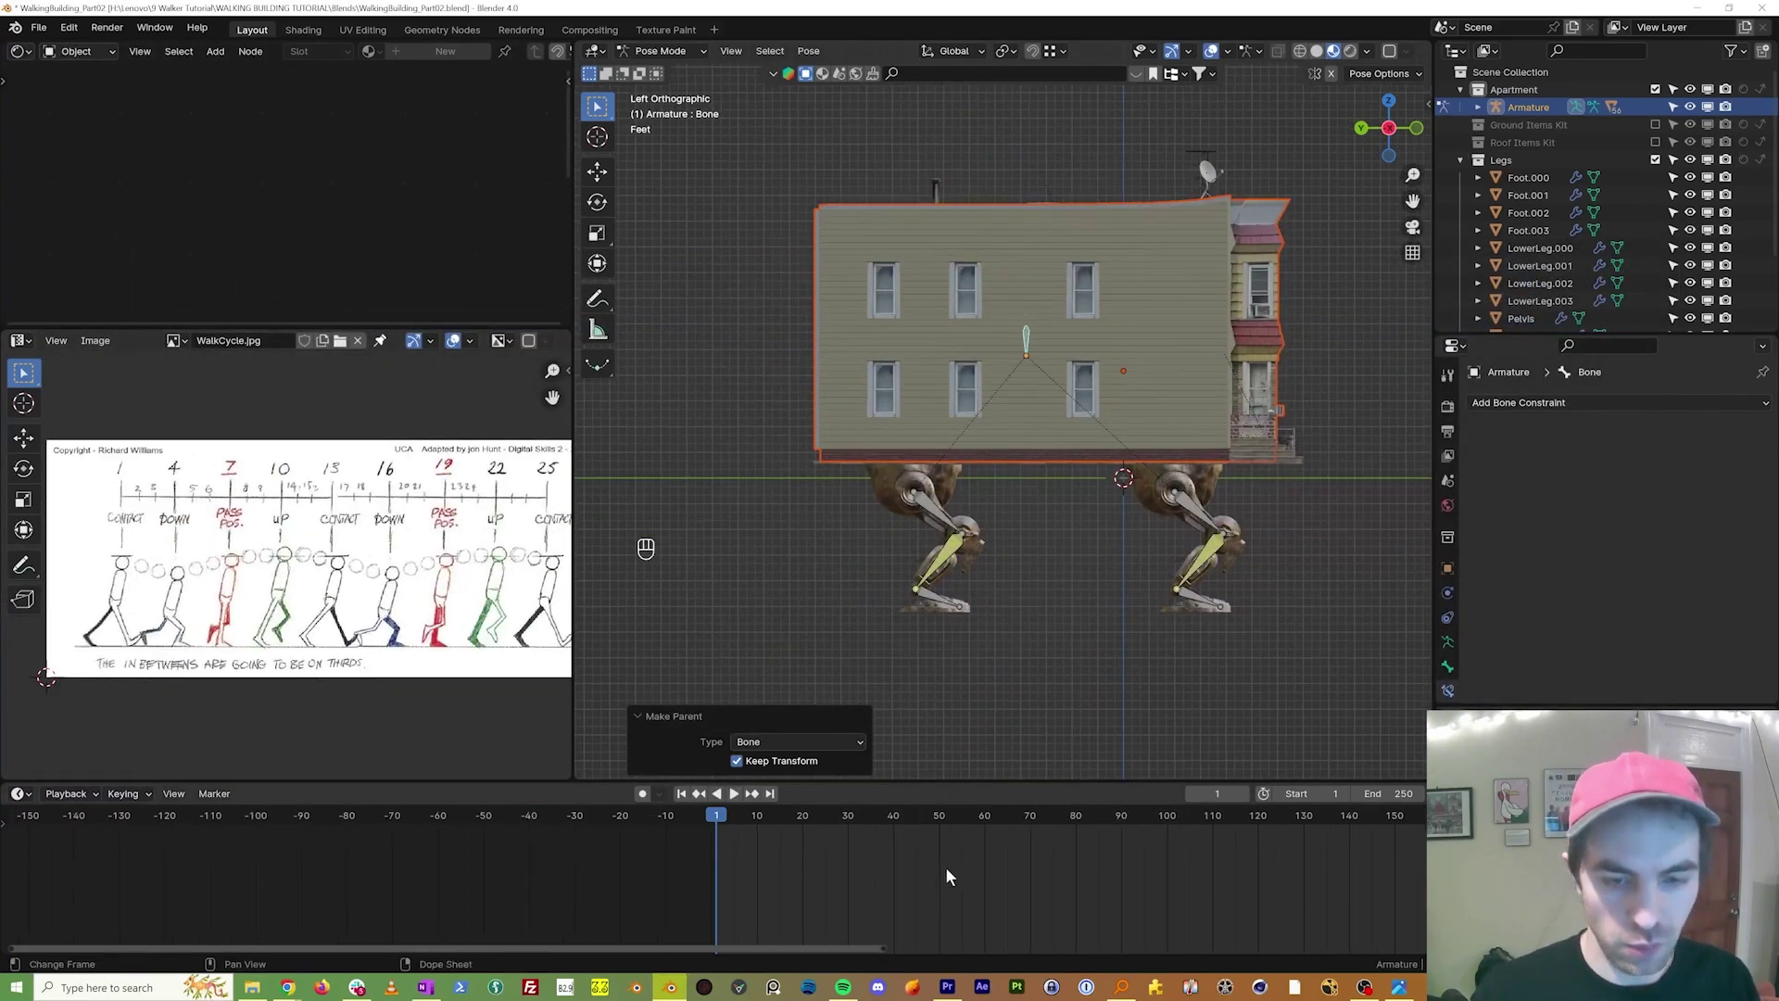
pyautogui.moveTo(951, 868); pyautogui.dragTo(1208, 588)
pyautogui.moveTo(1176, 574); pyautogui.dragTo(1086, 522)
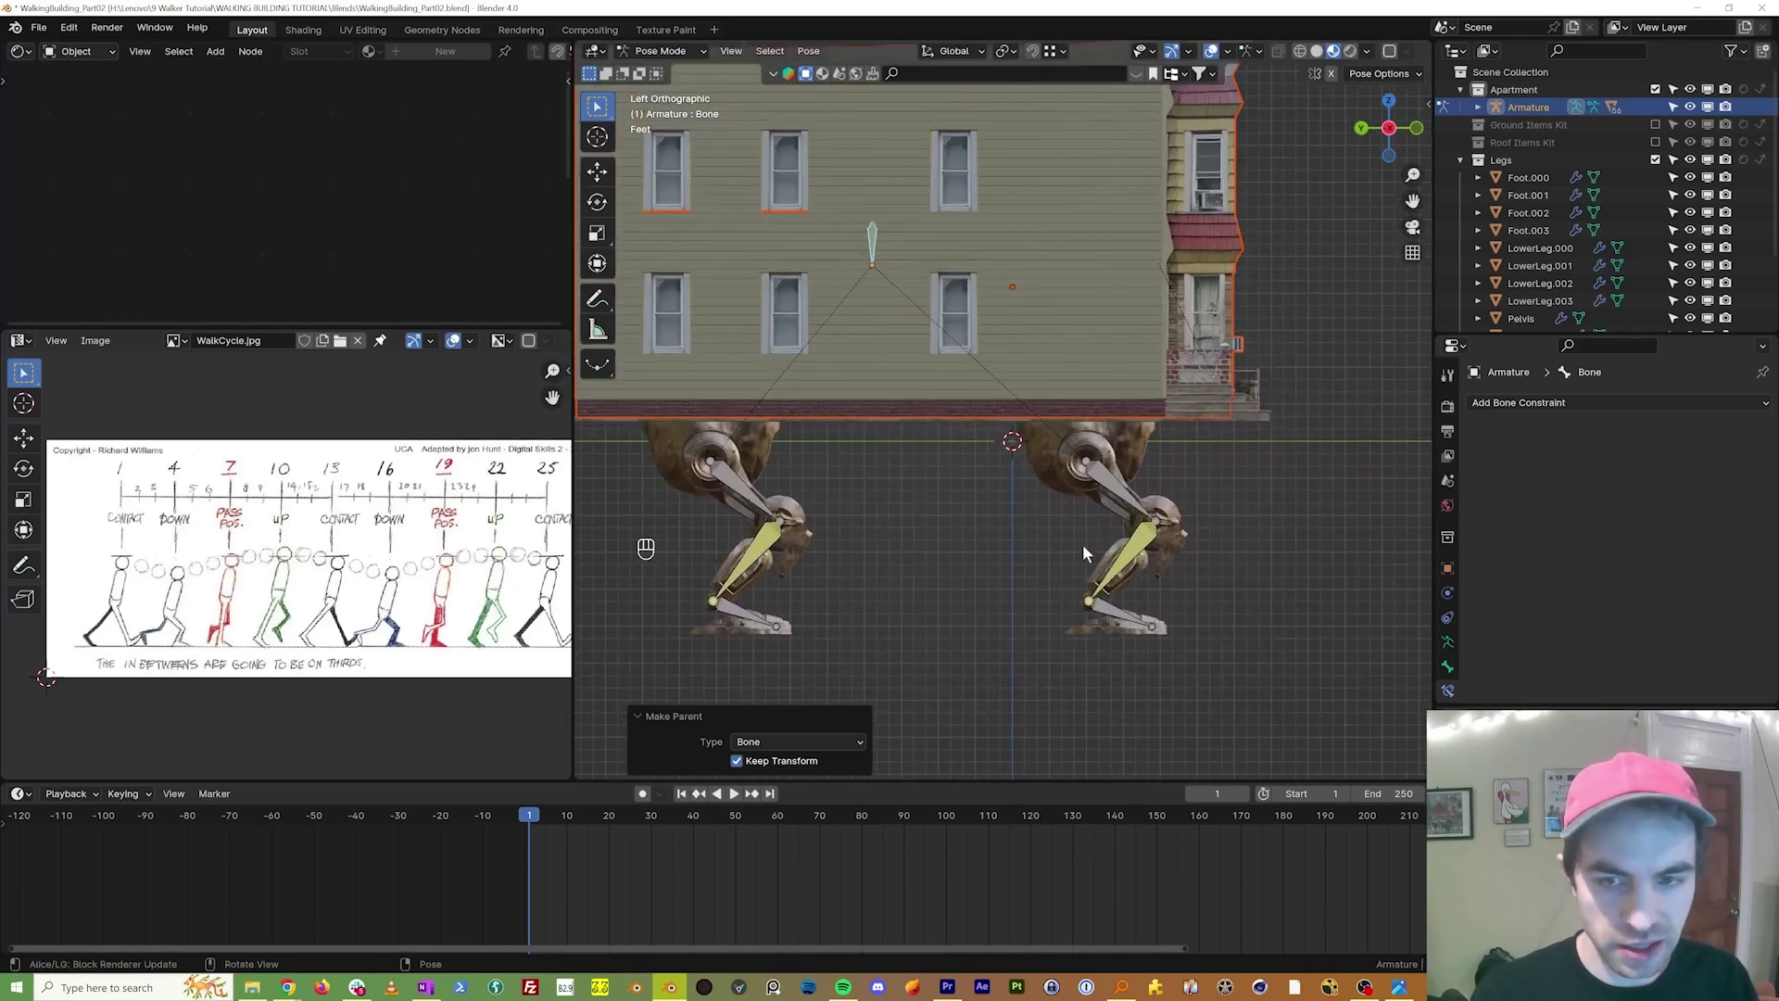
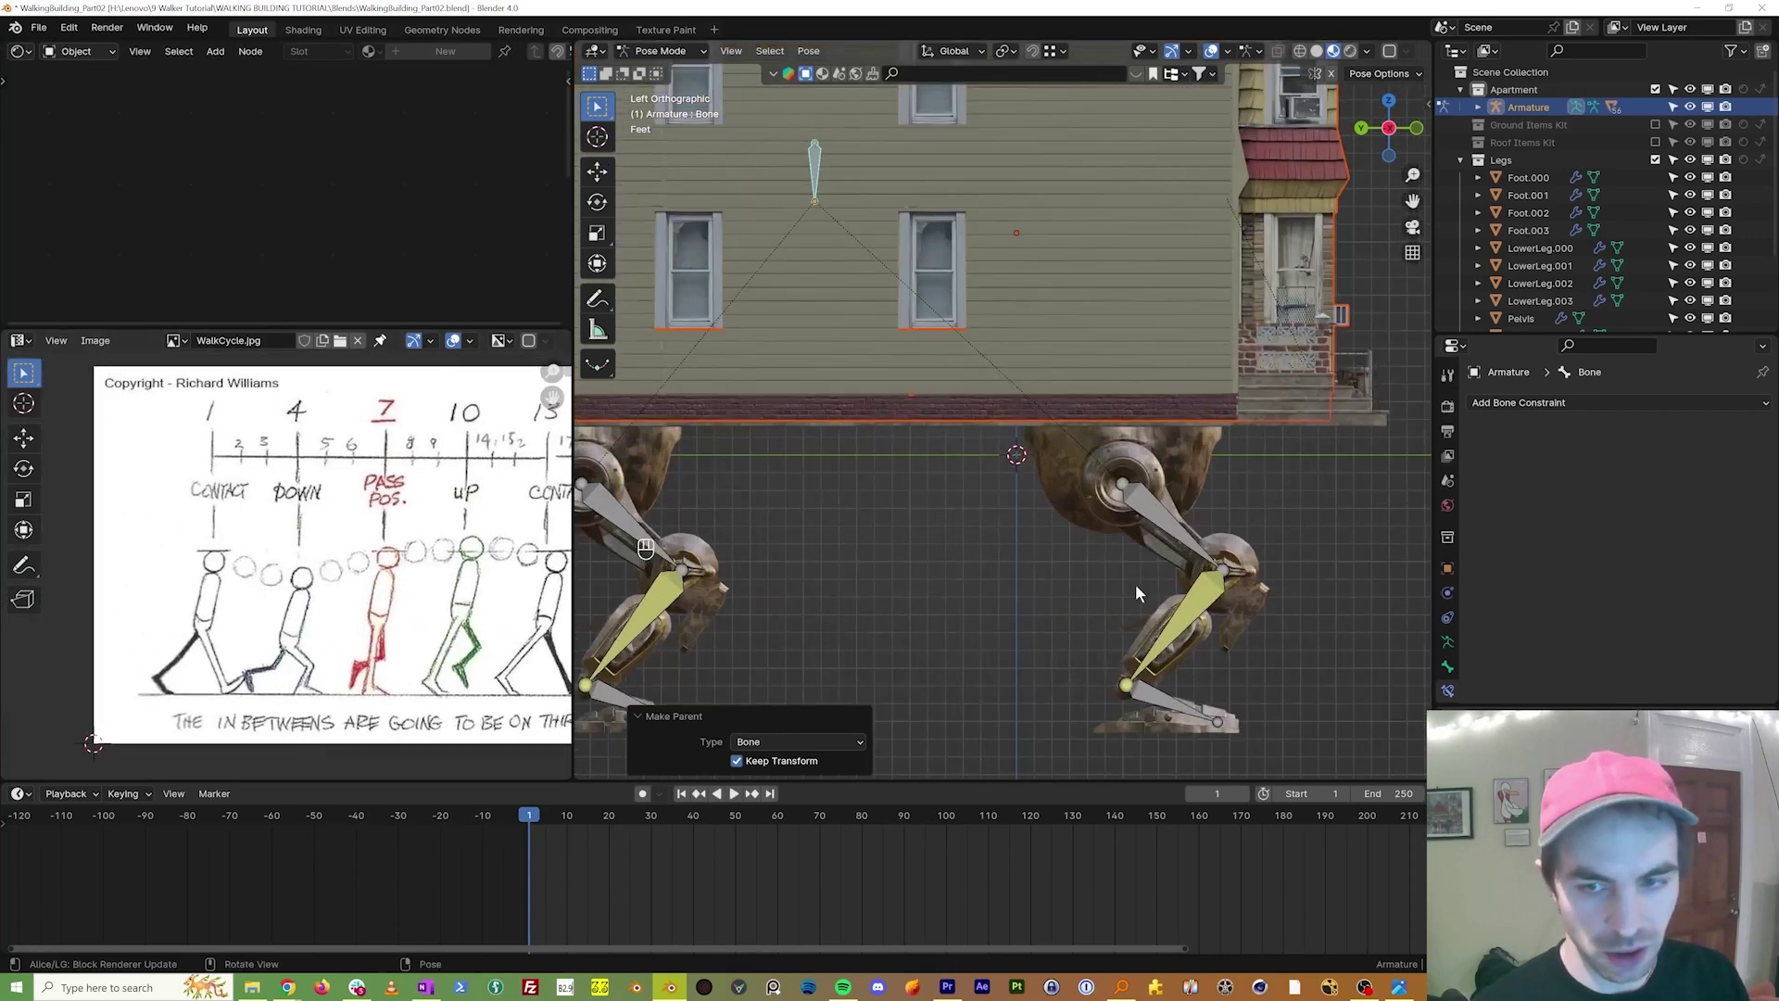
pyautogui.moveTo(1154, 583); pyautogui.dragTo(1039, 493)
pyautogui.moveTo(1039, 493); pyautogui.dragTo(1050, 610)
pyautogui.press('ctrl+z')
# Step: Frame the legs next to the chart, select the armature and enter Pose Mode for keying
pyautogui.press('g')
pyautogui.press('z')
pyautogui.moveTo(899, 350); pyautogui.dragTo(1039, 399)
pyautogui.moveTo(1030, 538); pyautogui.dragTo(975, 516)
pyautogui.moveTo(1019, 602); pyautogui.dragTo(953, 584)
pyautogui.middleClick(652, 802)
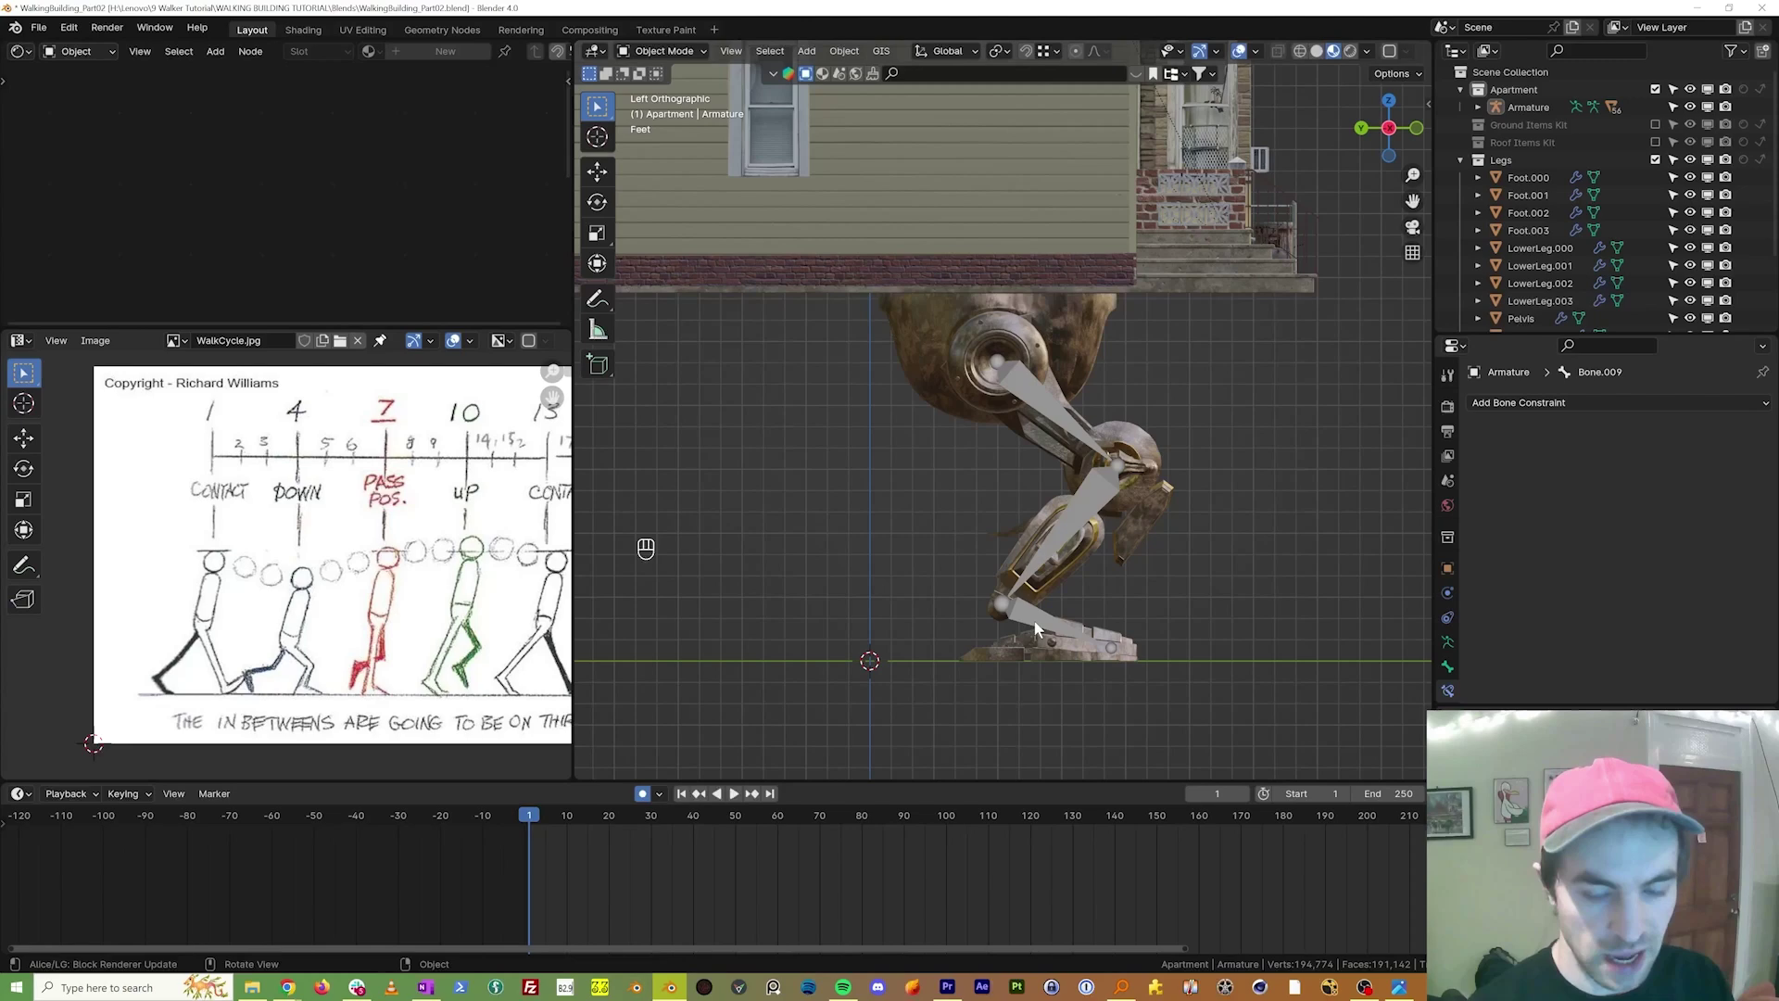
pyautogui.click(1040, 623)
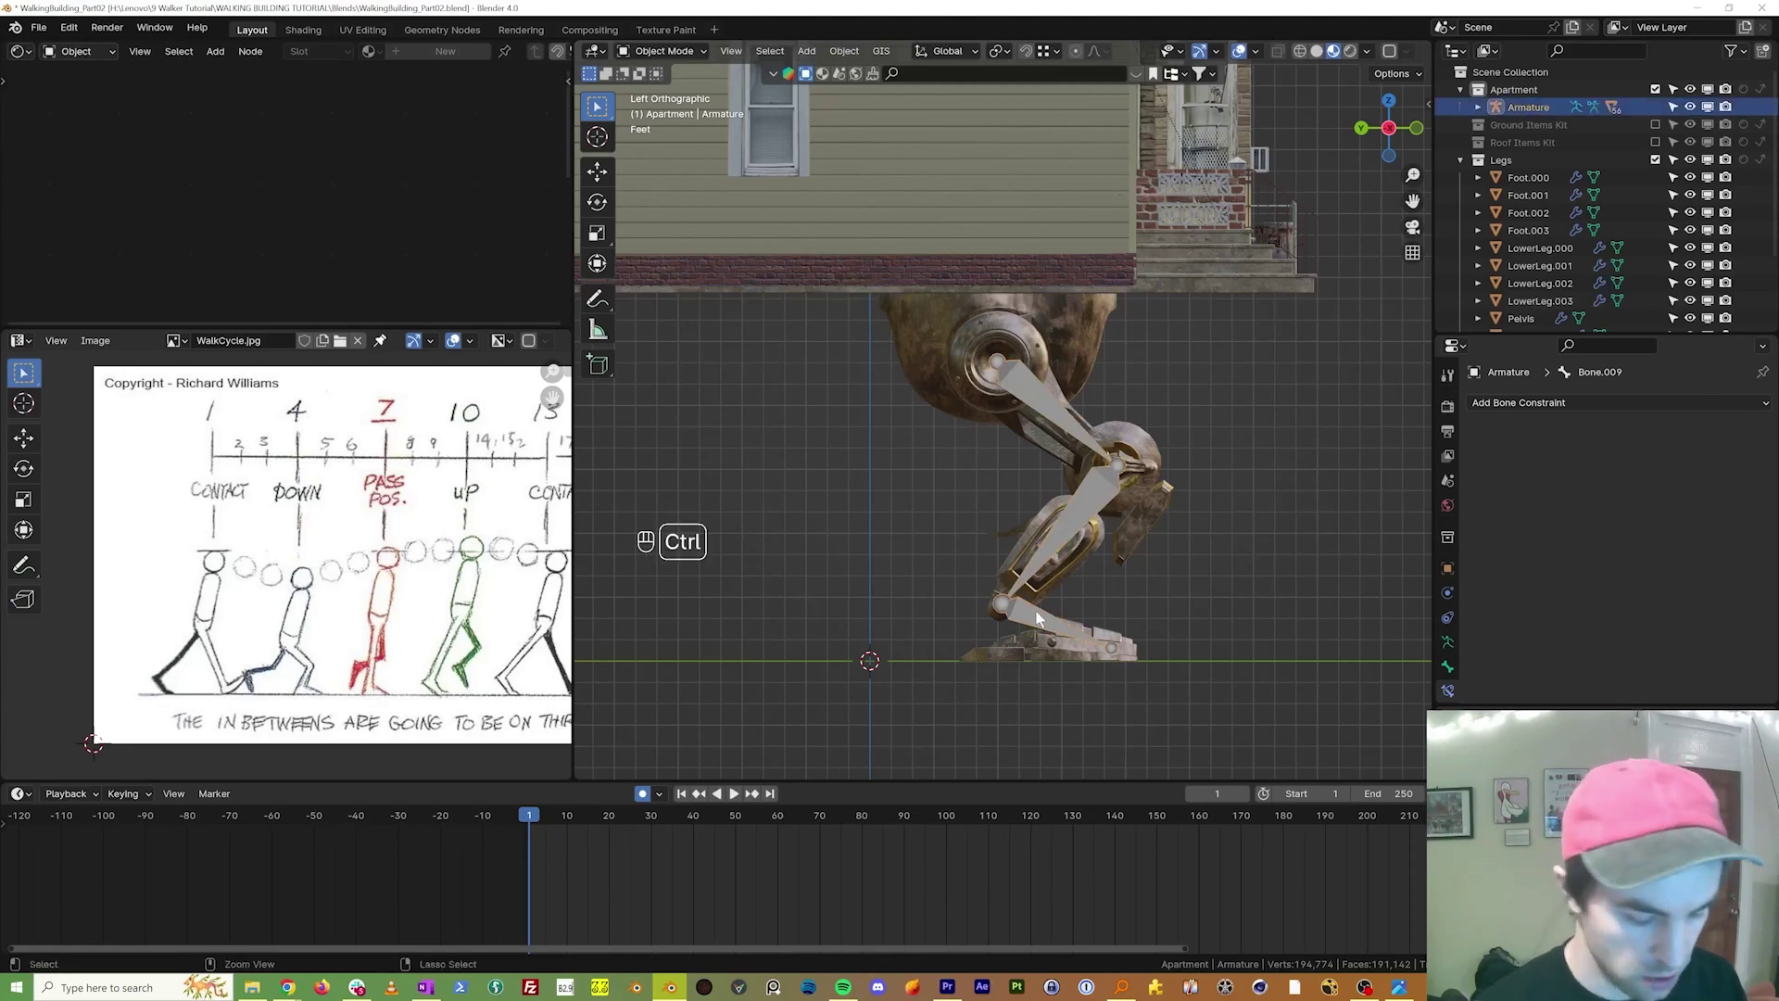
pyautogui.press('ctrl+Tab')
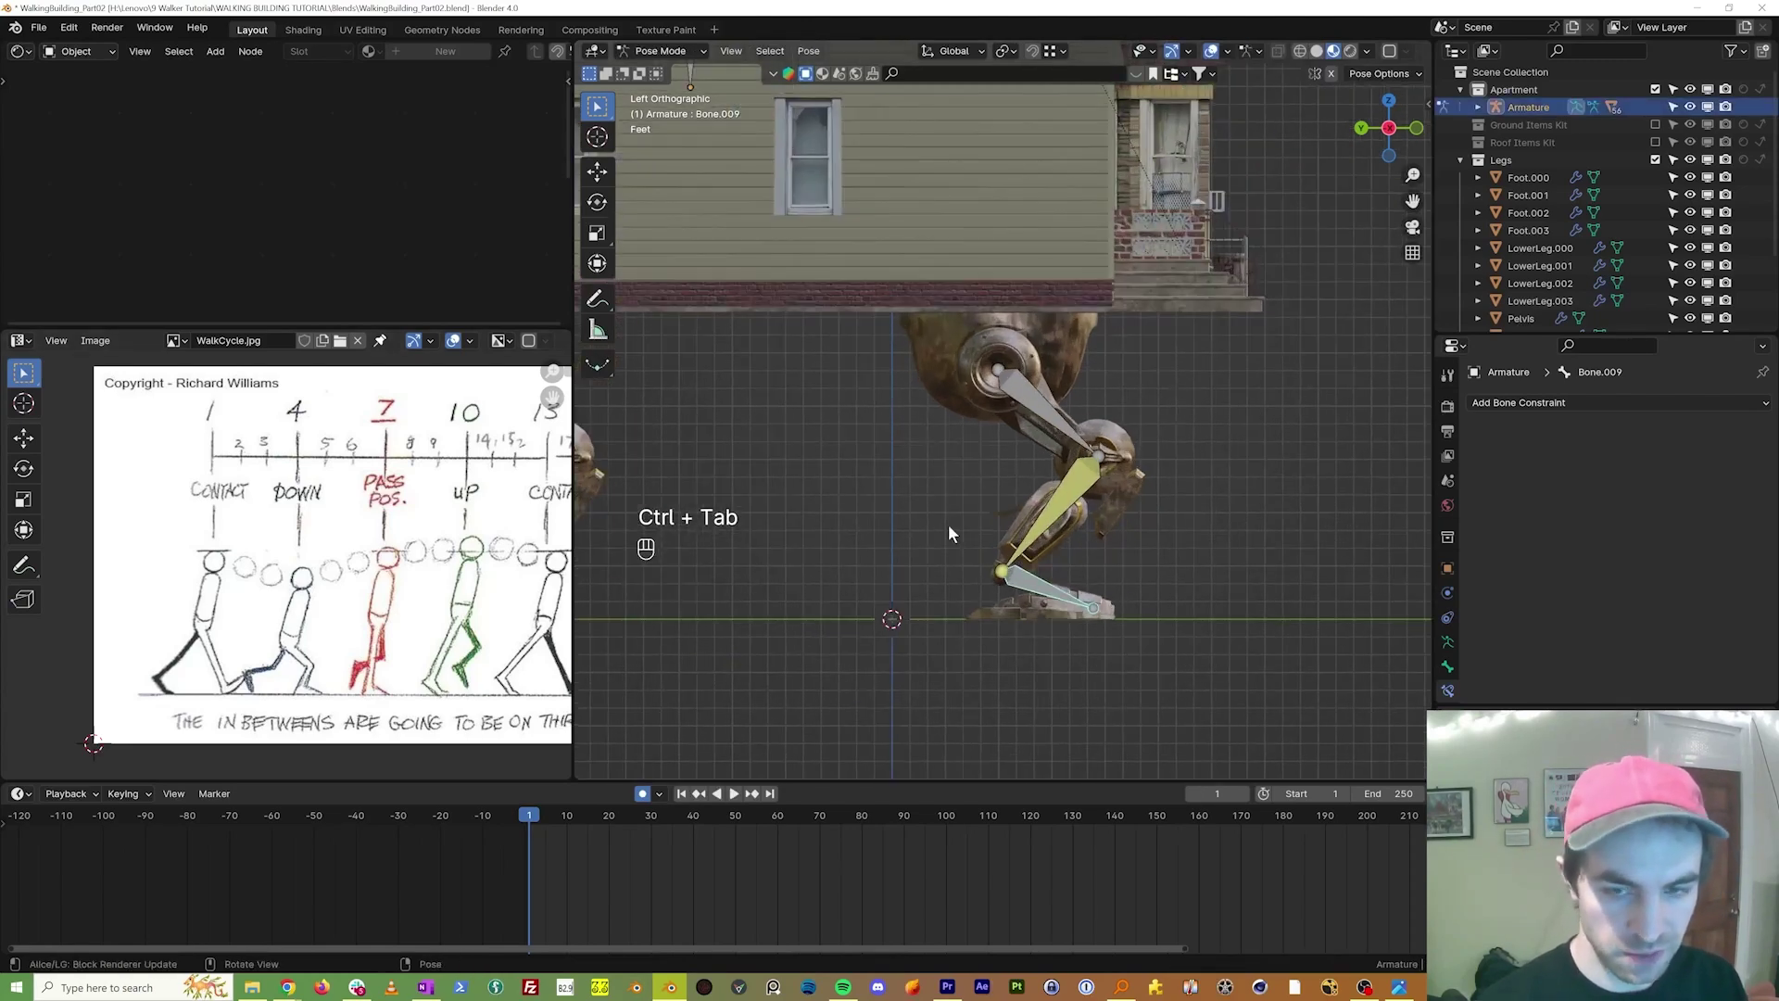
# Step: Move and tilt the front and rear foot bones into the frame-1 contact pose from the walk-cycle chart
pyautogui.press('g')
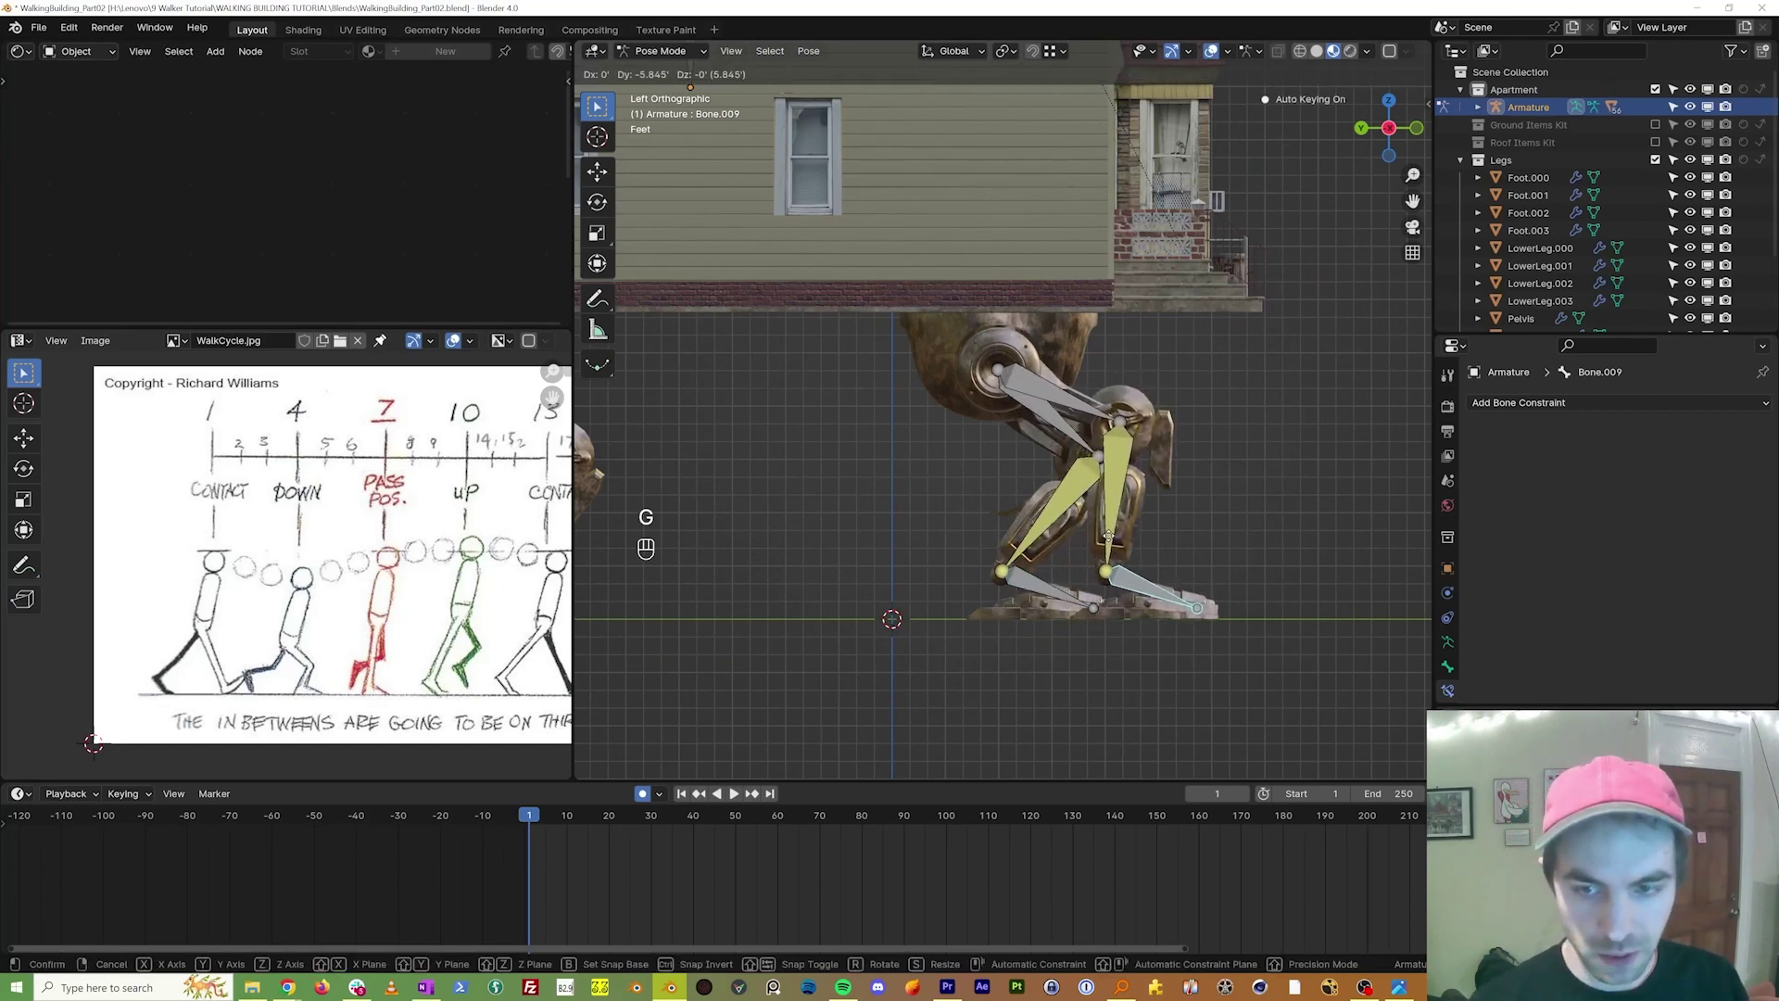
pyautogui.press('g')
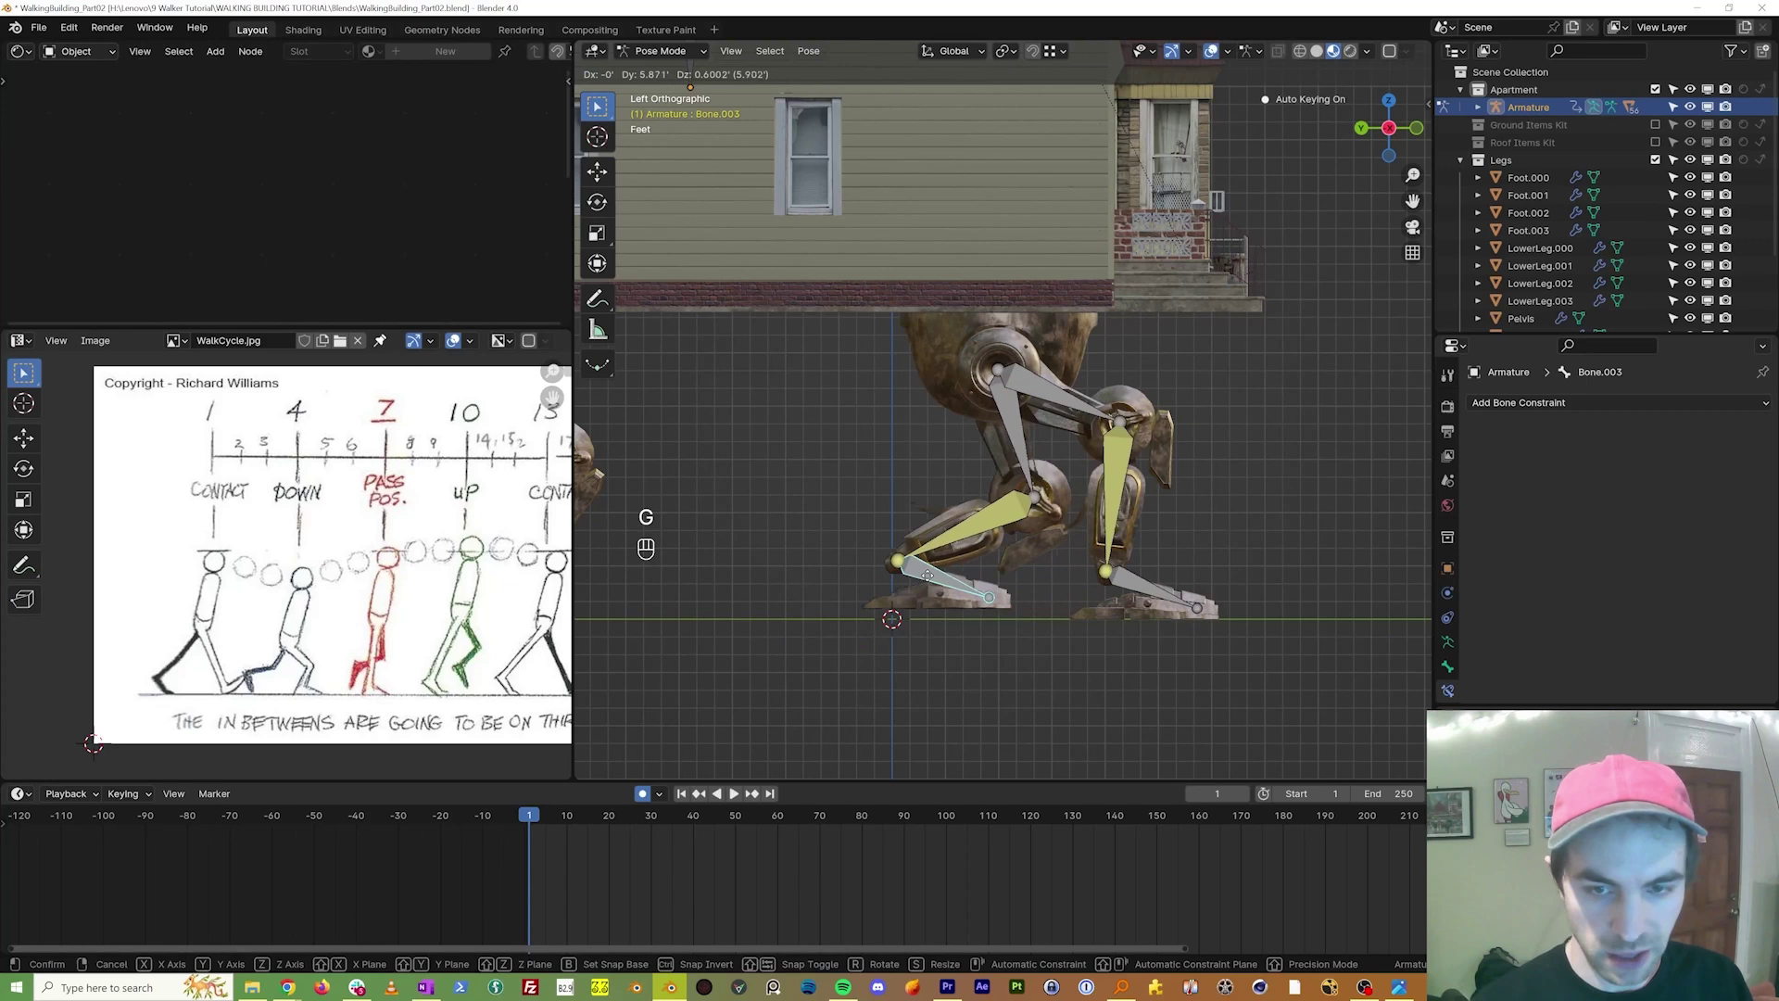
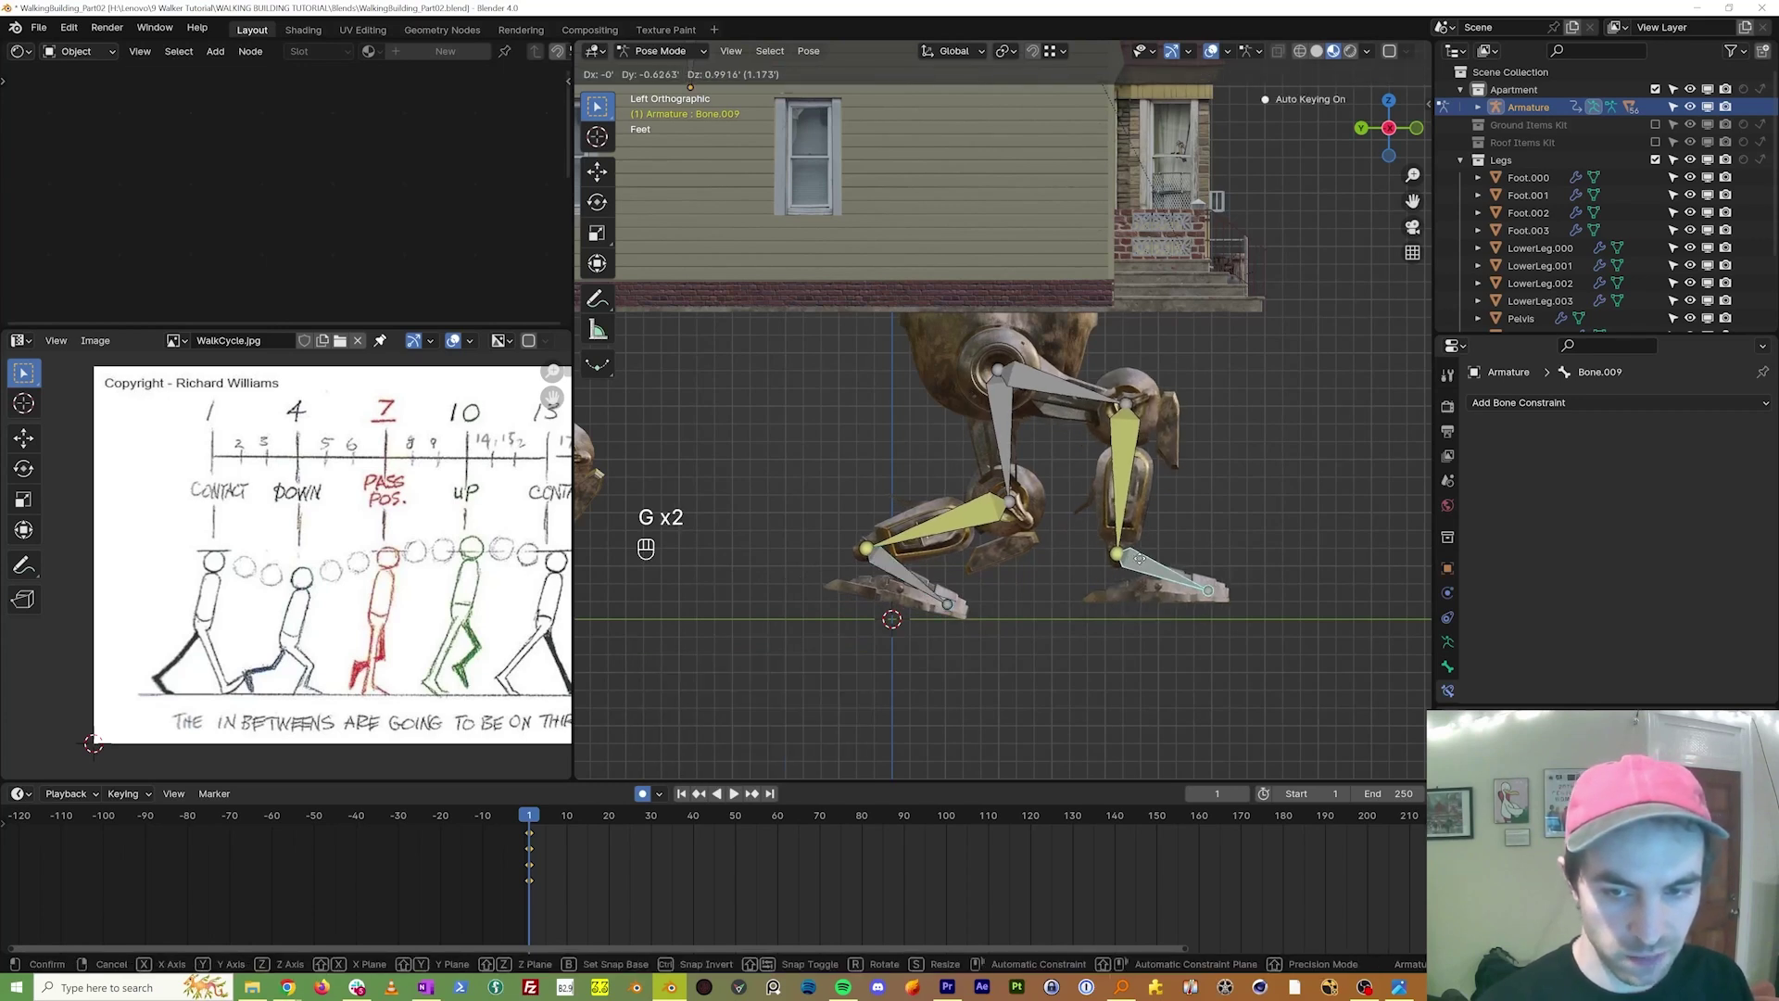
pyautogui.press('r')
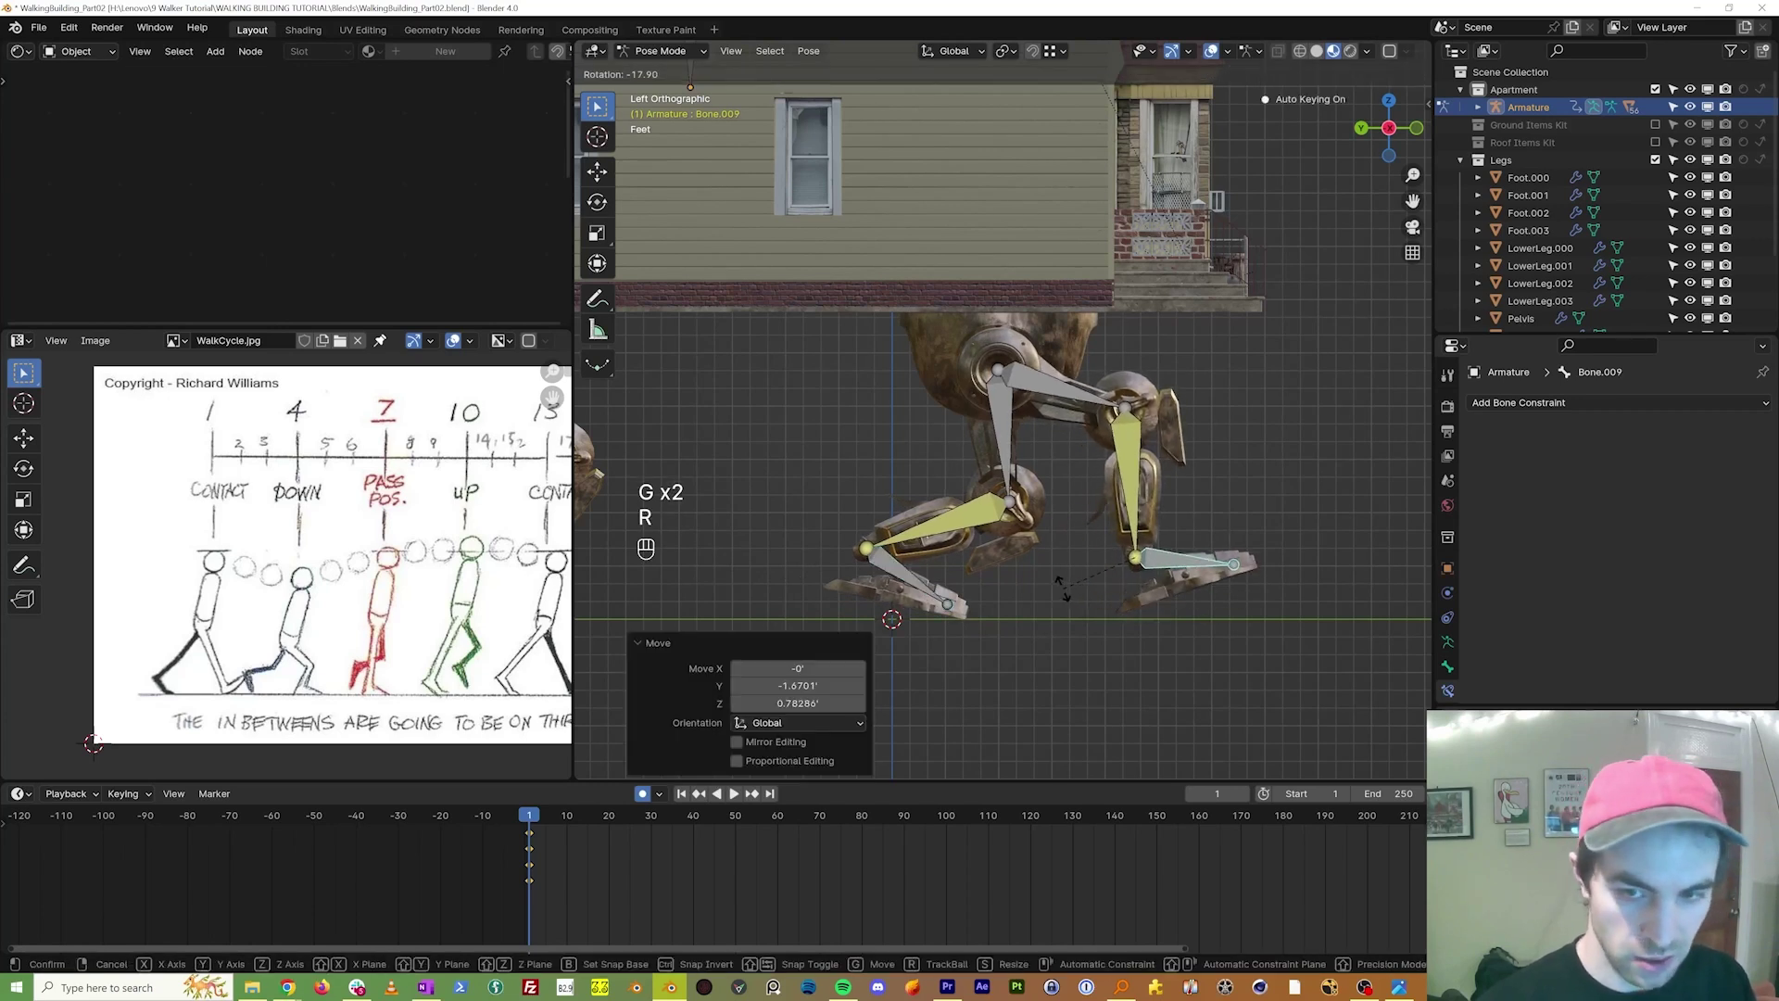
pyautogui.press('g')
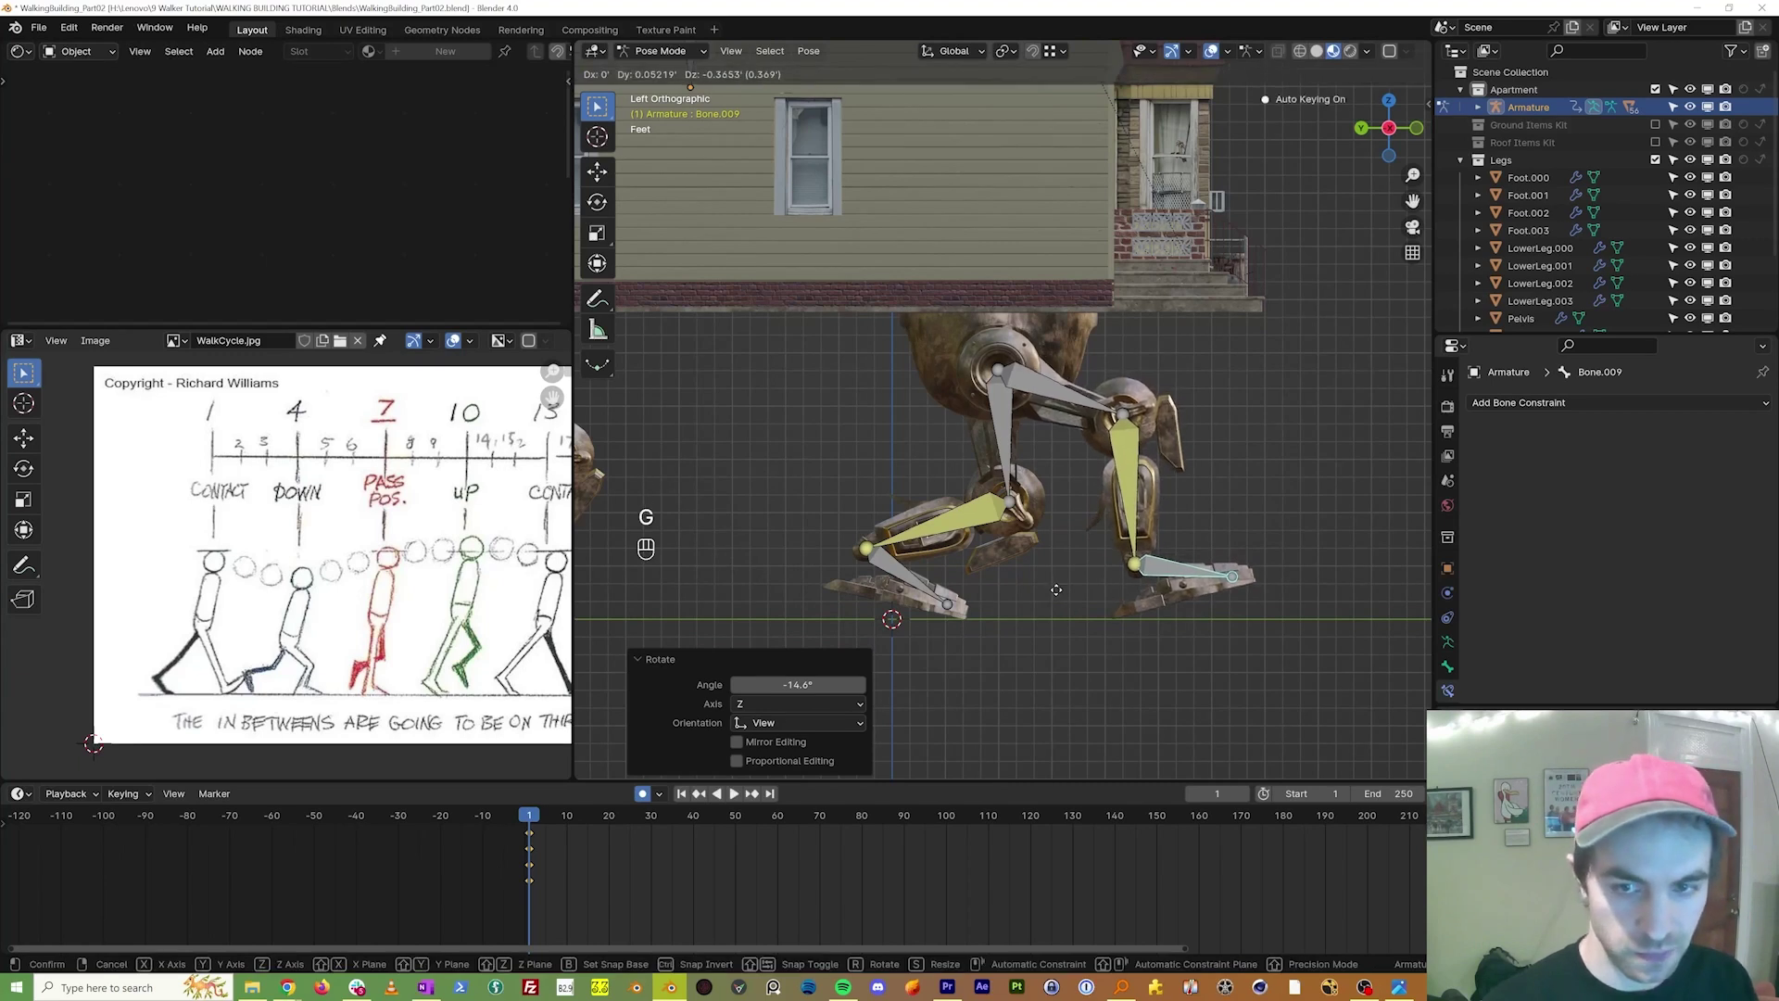
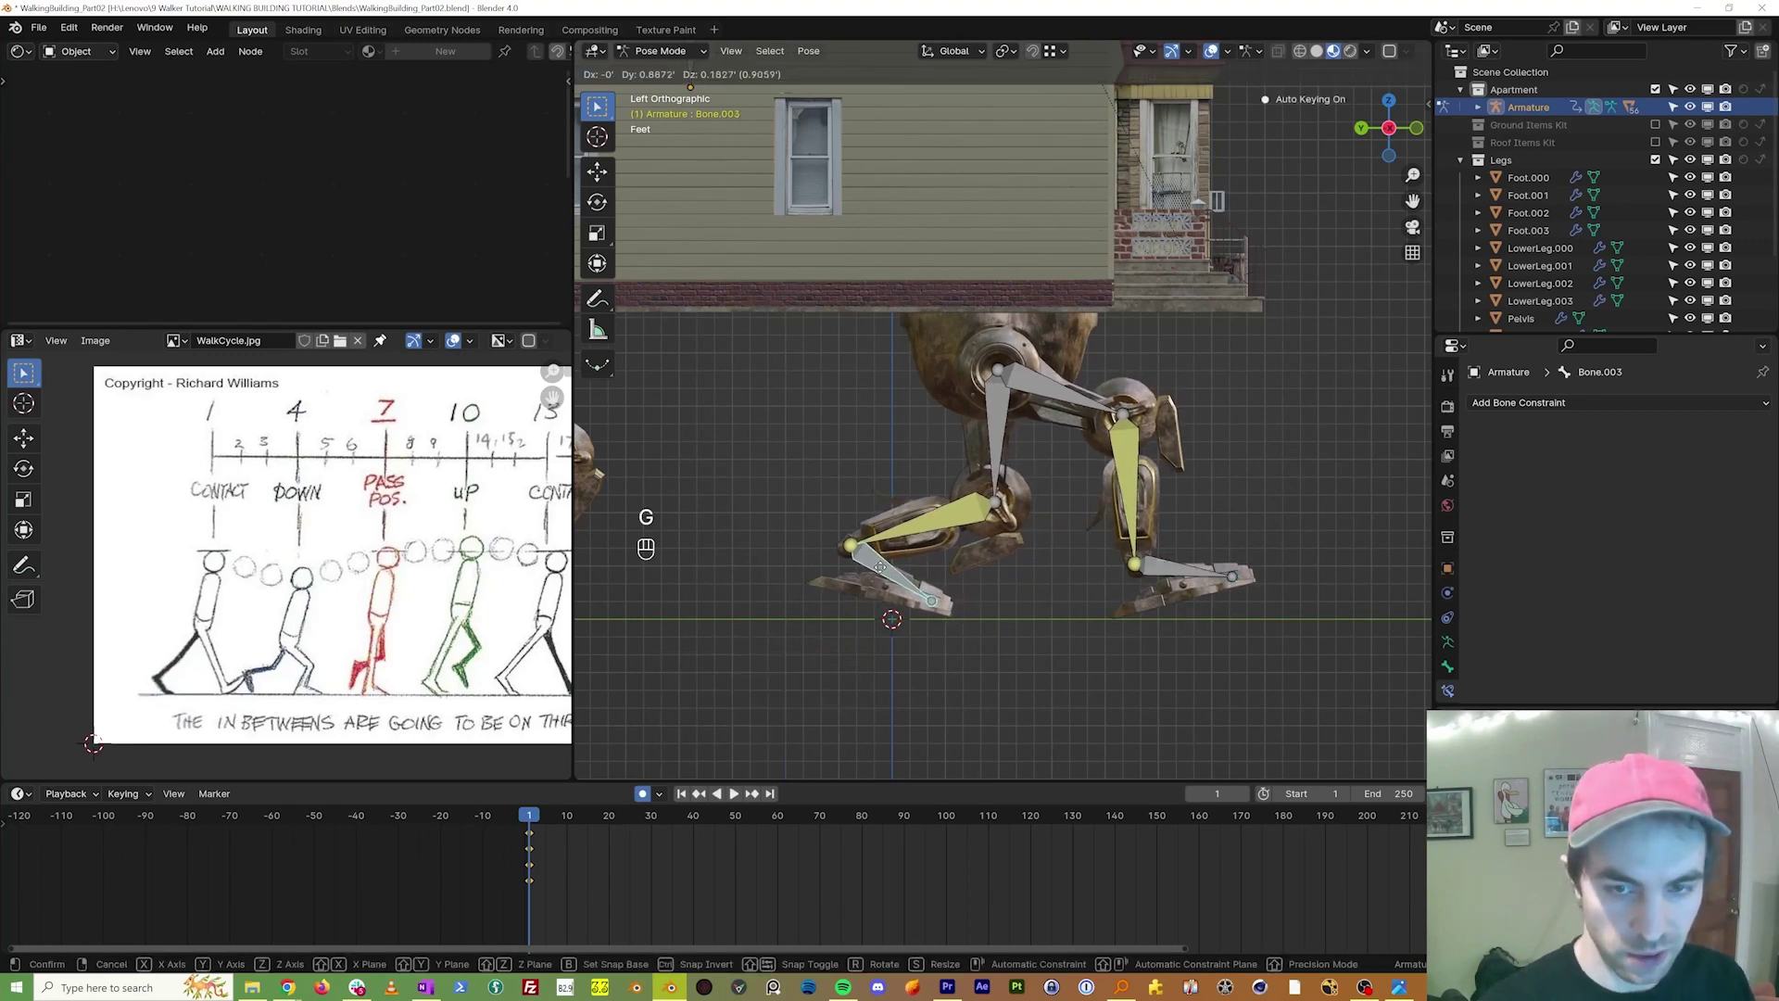
pyautogui.press('r')
pyautogui.press('g')
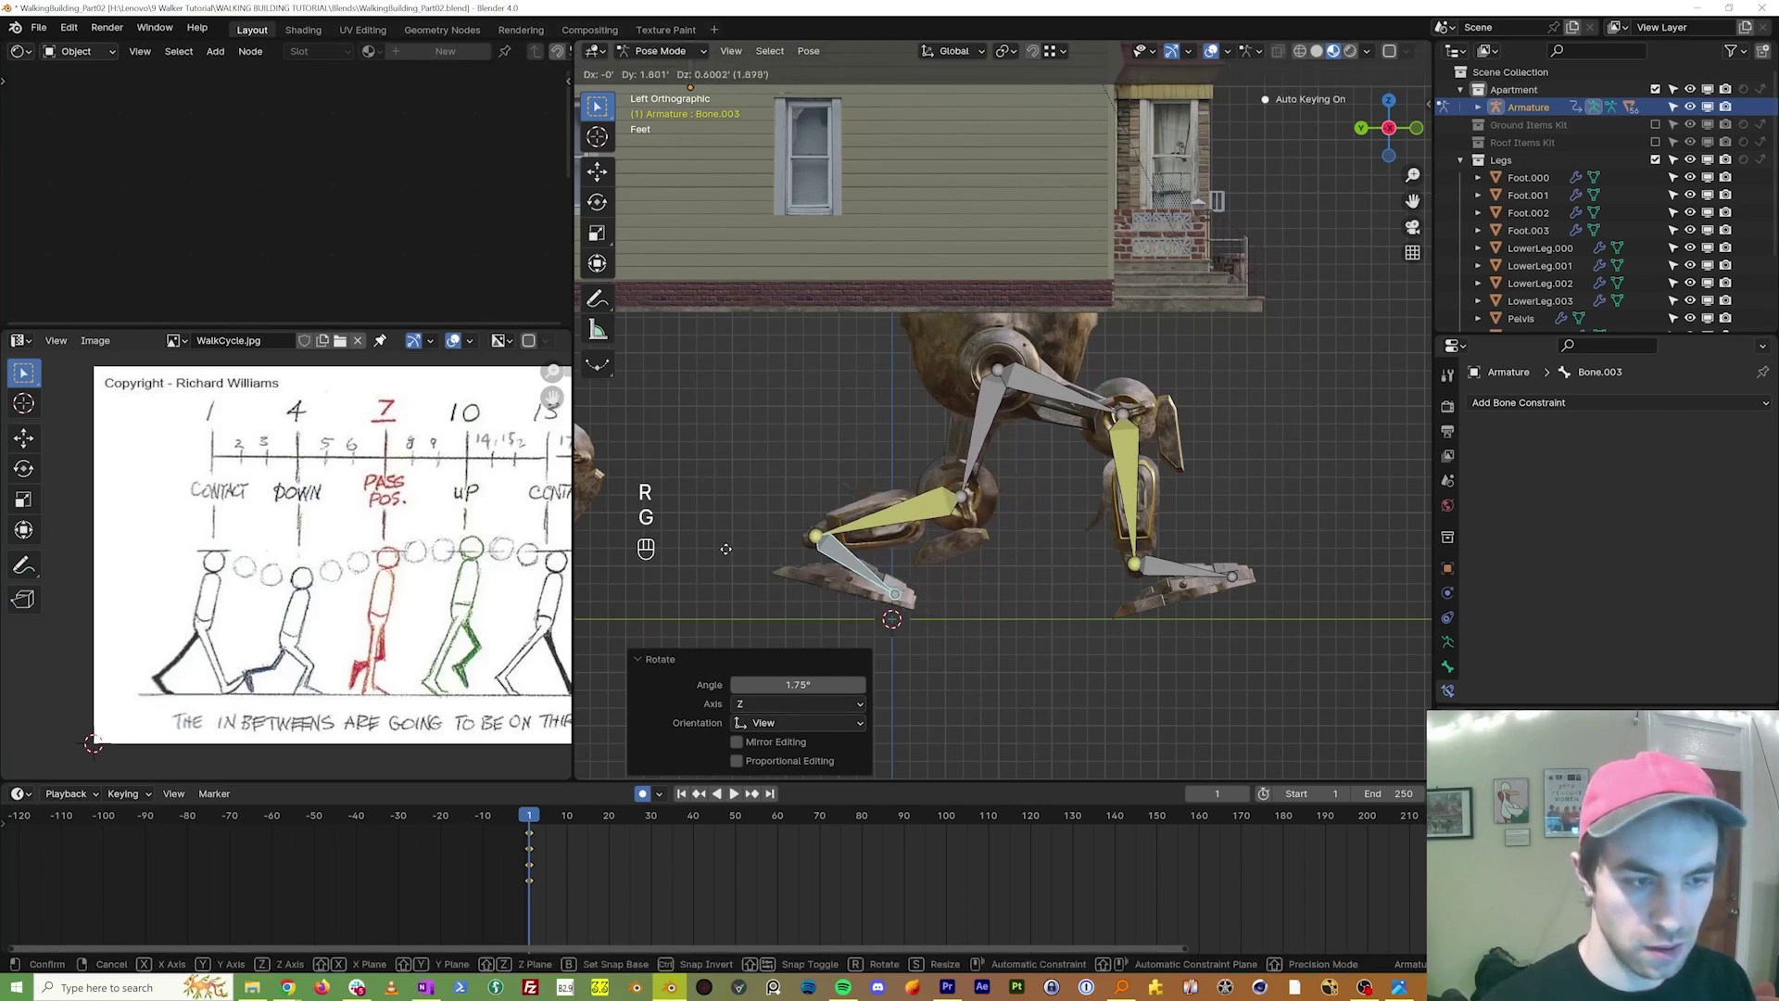
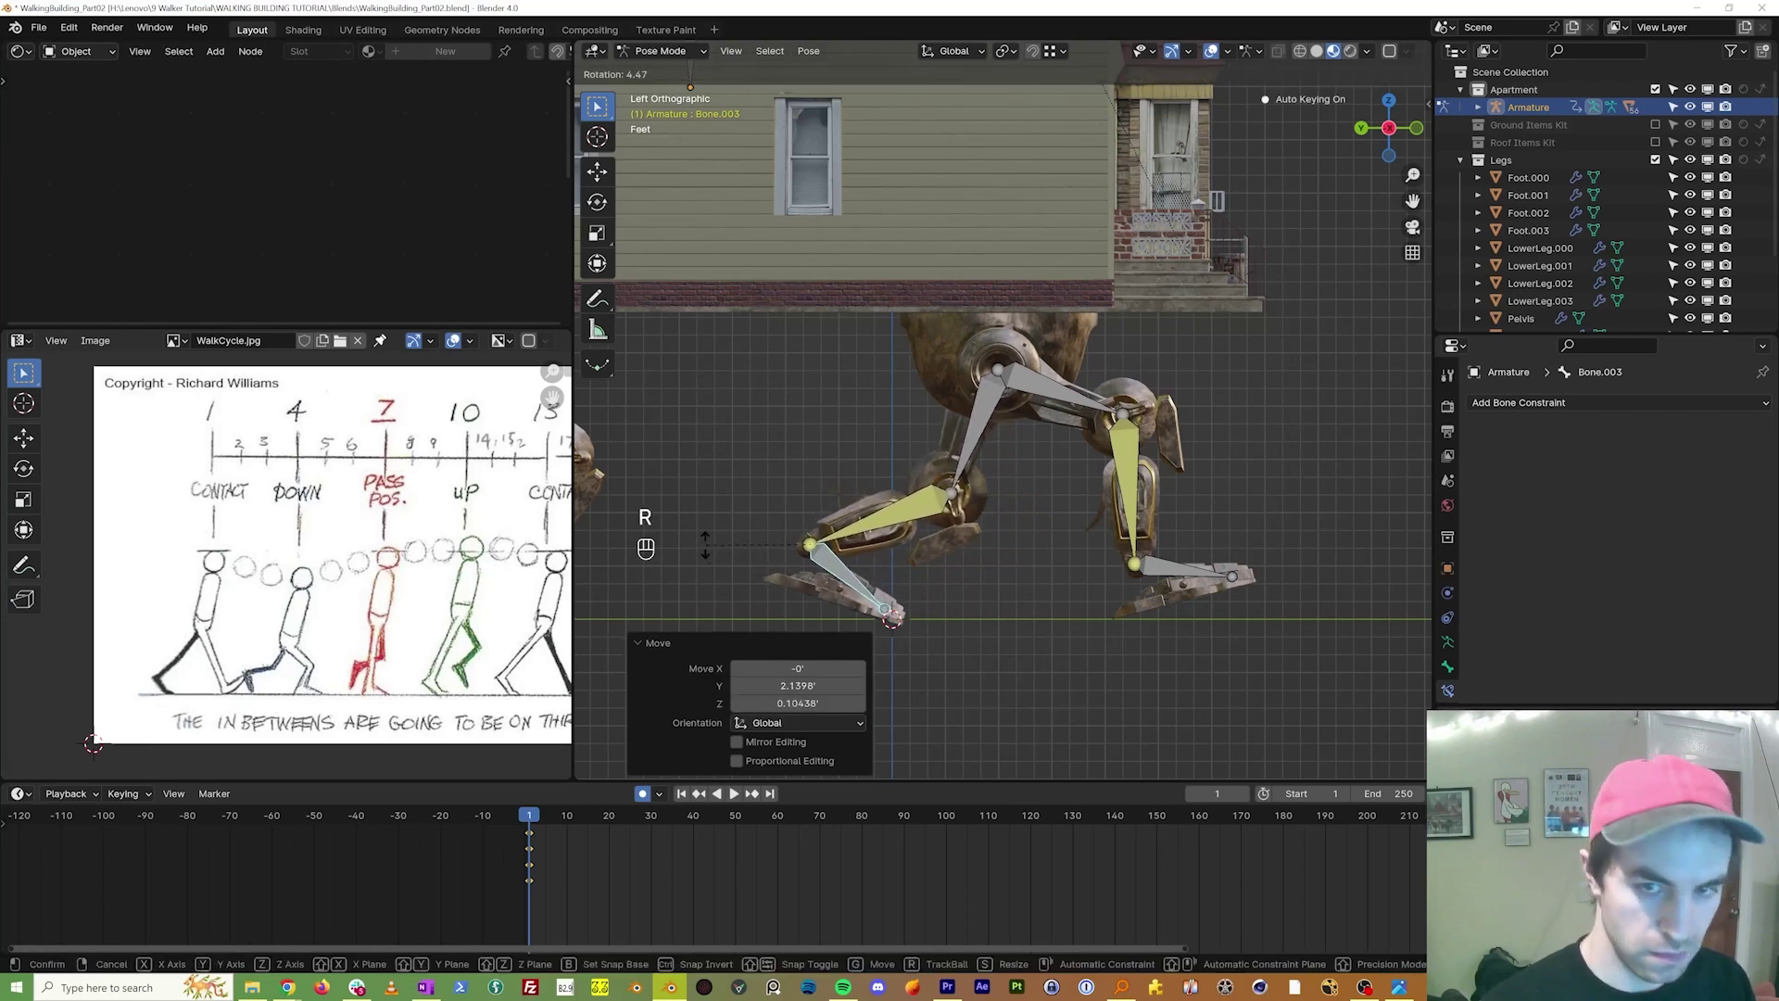
pyautogui.press('g')
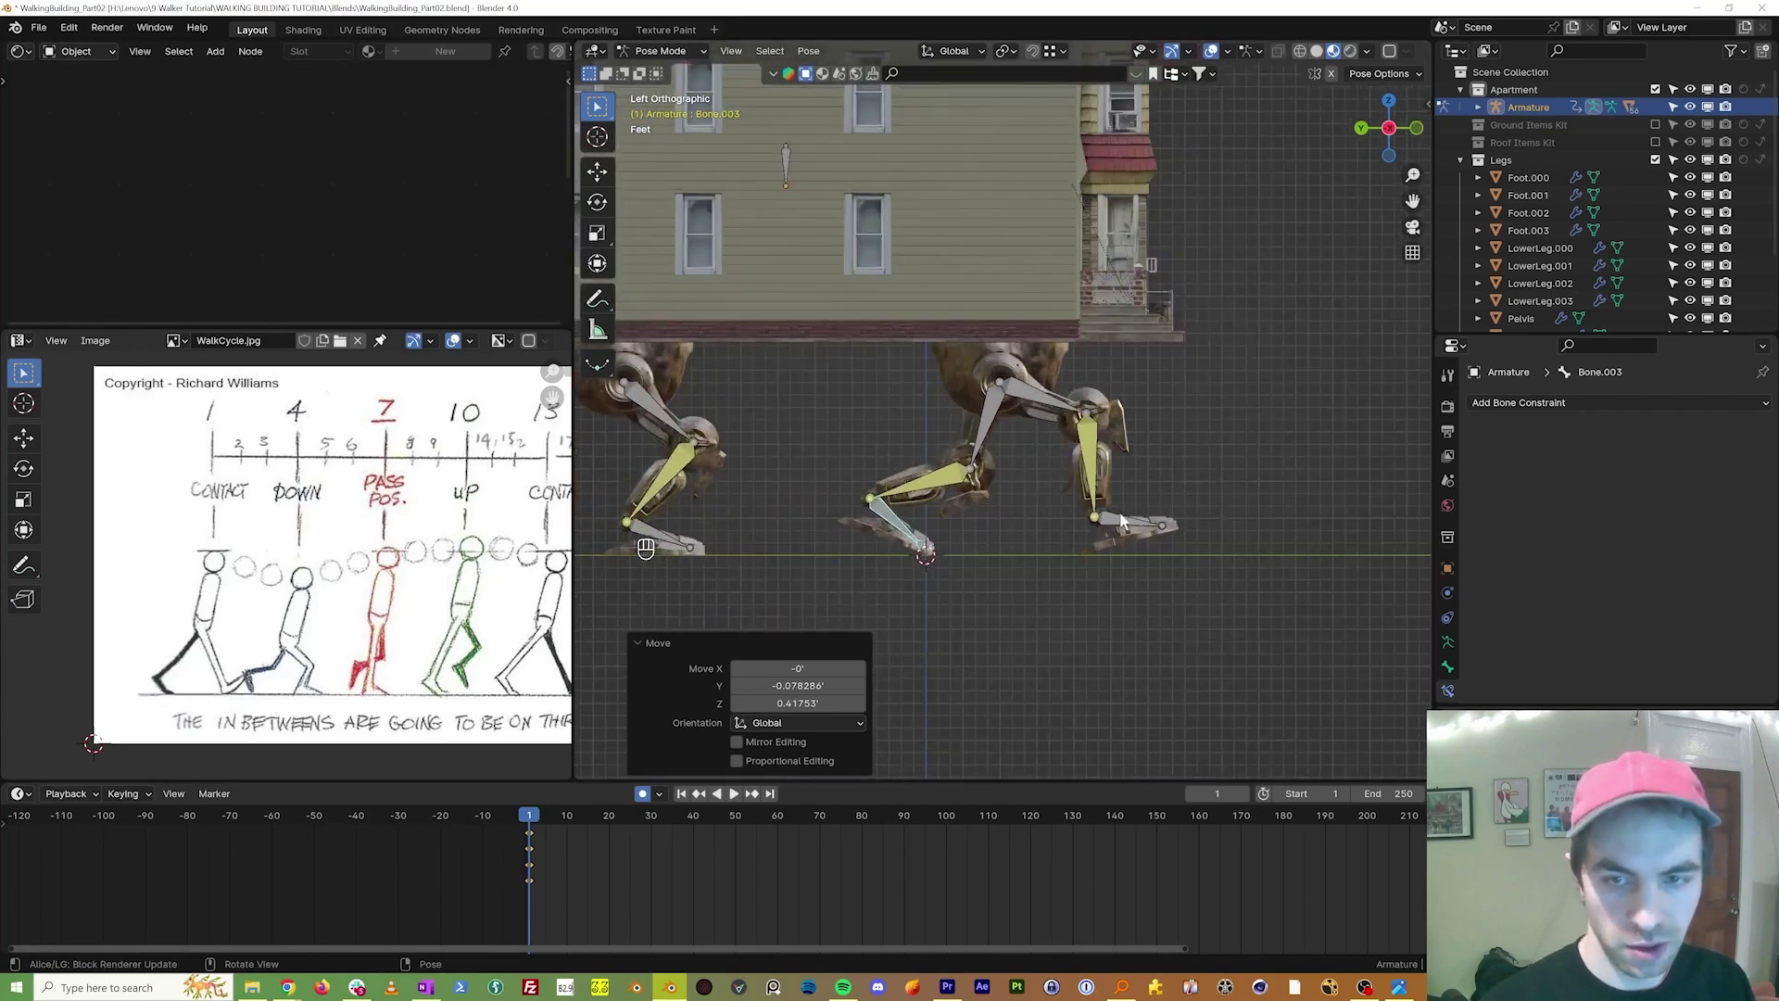
pyautogui.click(1122, 524)
pyautogui.press('g')
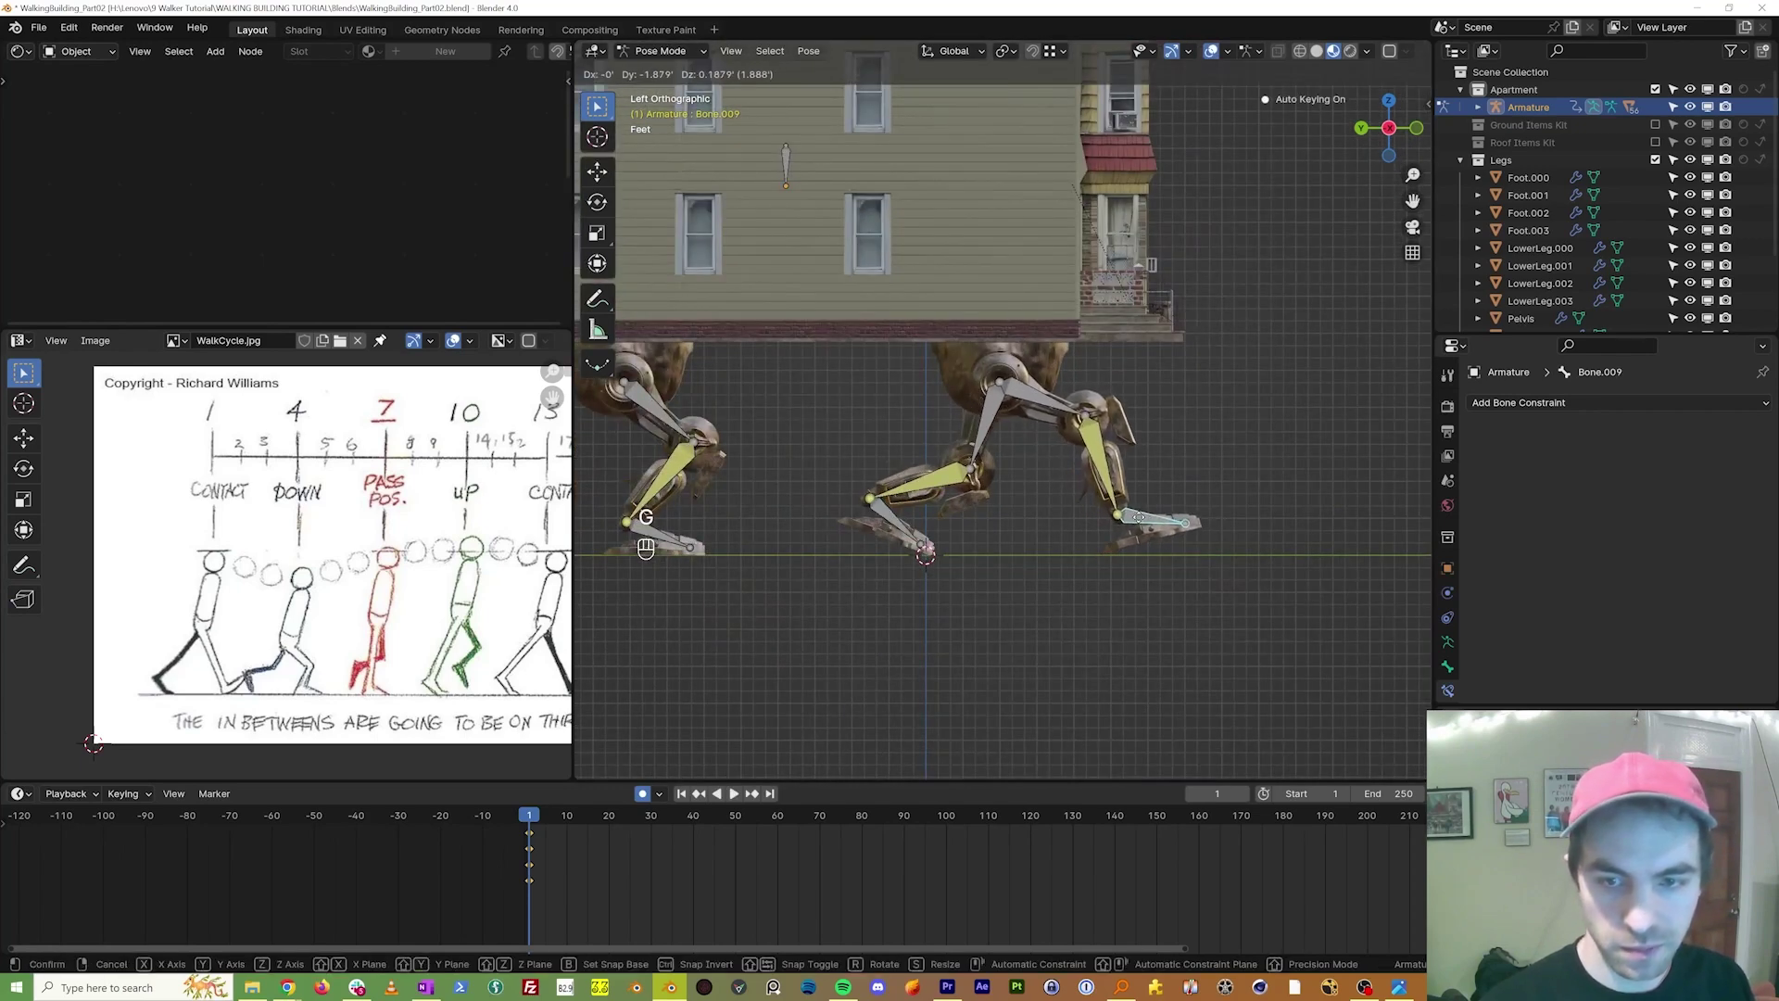
# Step: Orbit around the building to check the pose, then return to the left side view
pyautogui.moveTo(1142, 524); pyautogui.dragTo(1139, 550)
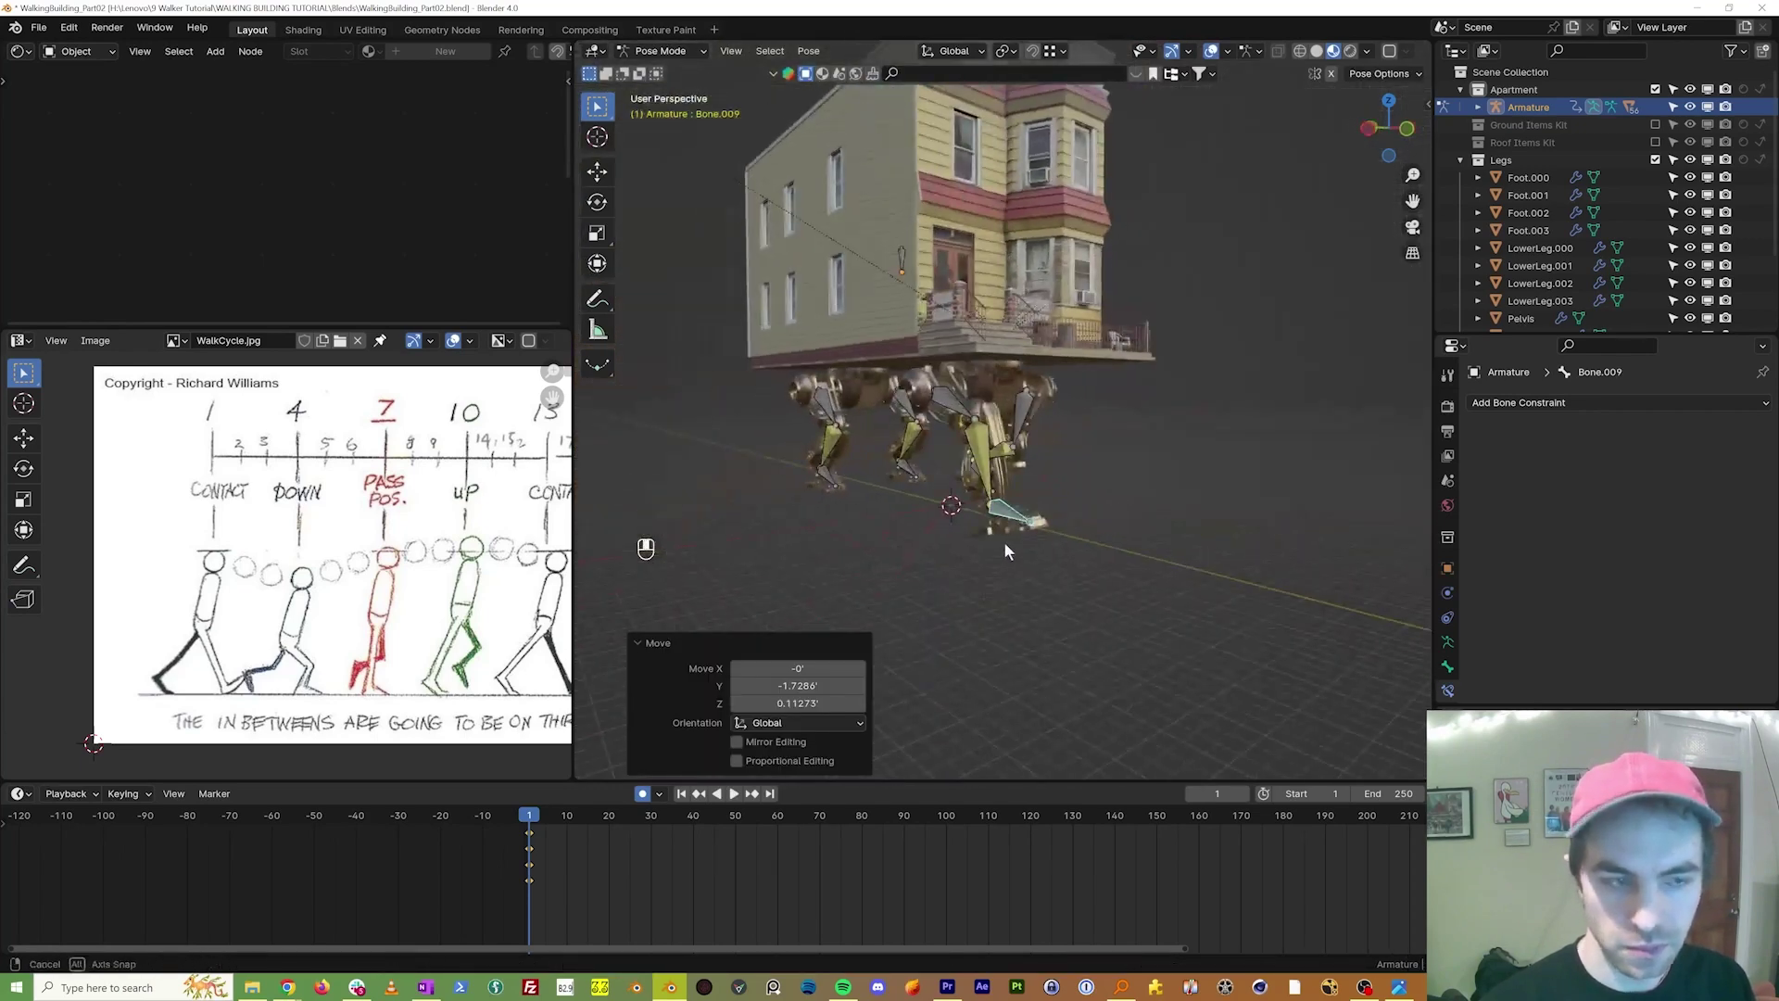
pyautogui.moveTo(1141, 554); pyautogui.dragTo(1026, 445)
pyautogui.press('KP_3')
pyautogui.press('KP_1')
pyautogui.press('KP_3')
pyautogui.press('KP_9')
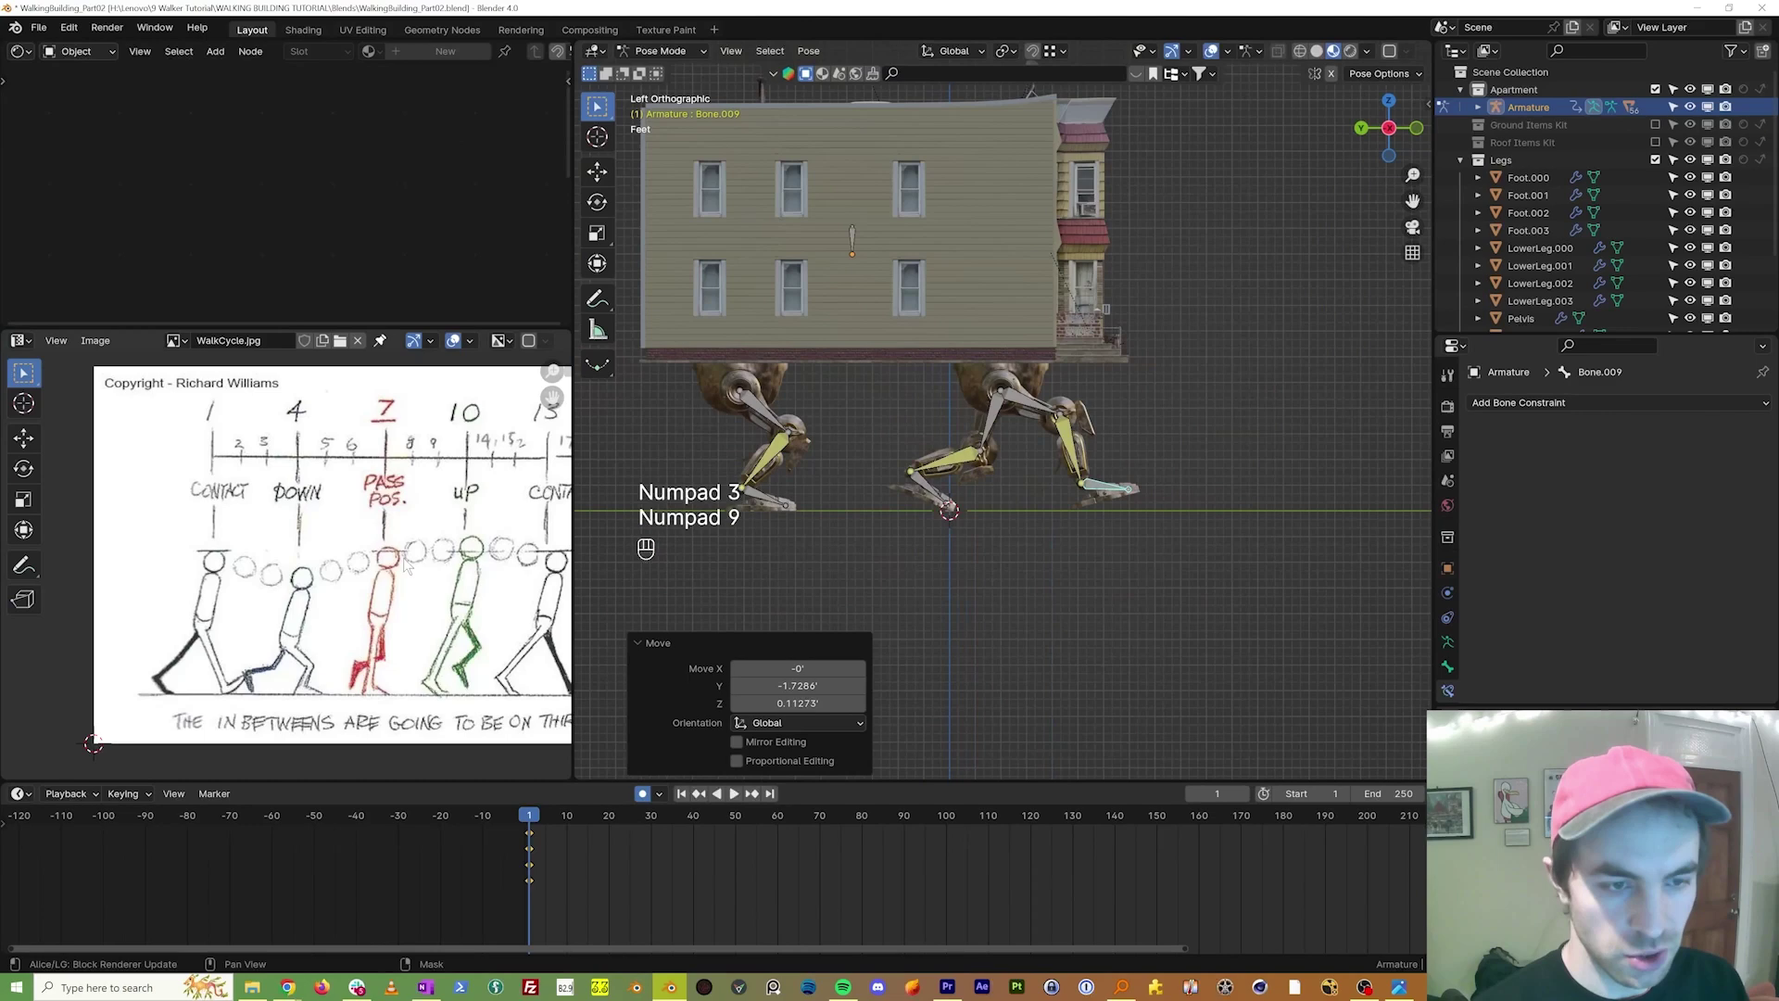
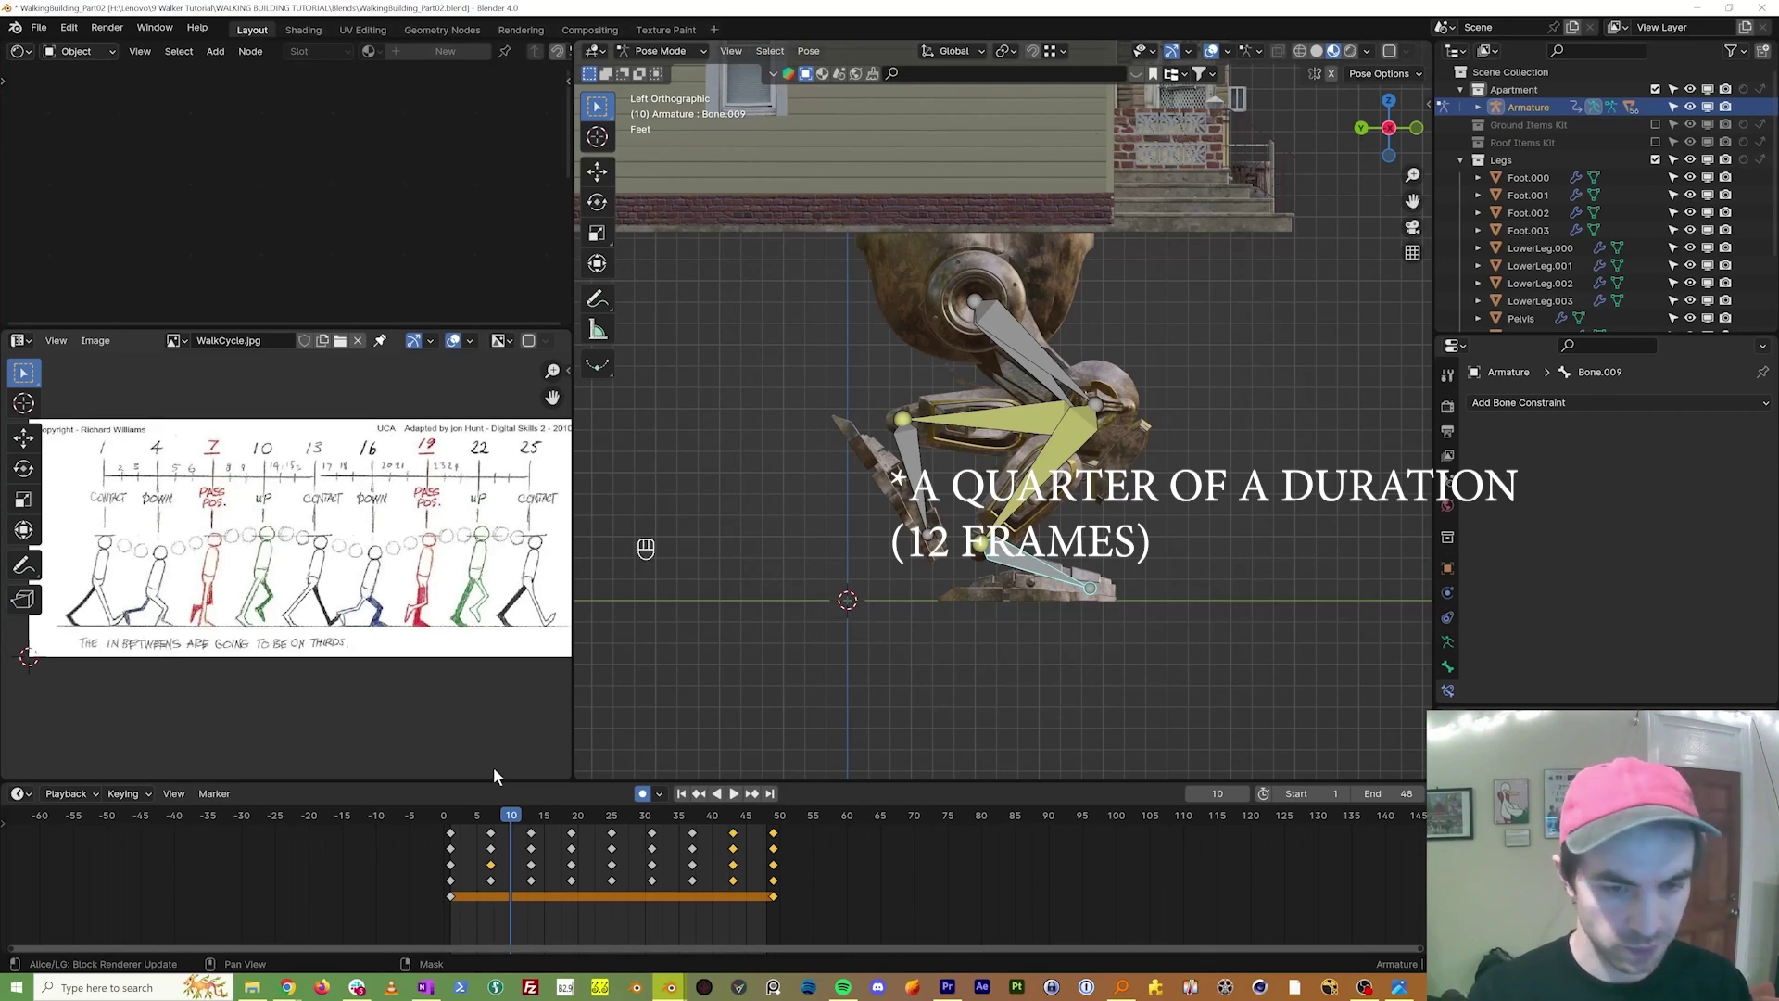
# Step: Copy the selected foot keyframes, key and paste the pose at a later frame, then play back the cycle
pyautogui.moveTo(895, 472); pyautogui.dragTo(1032, 543)
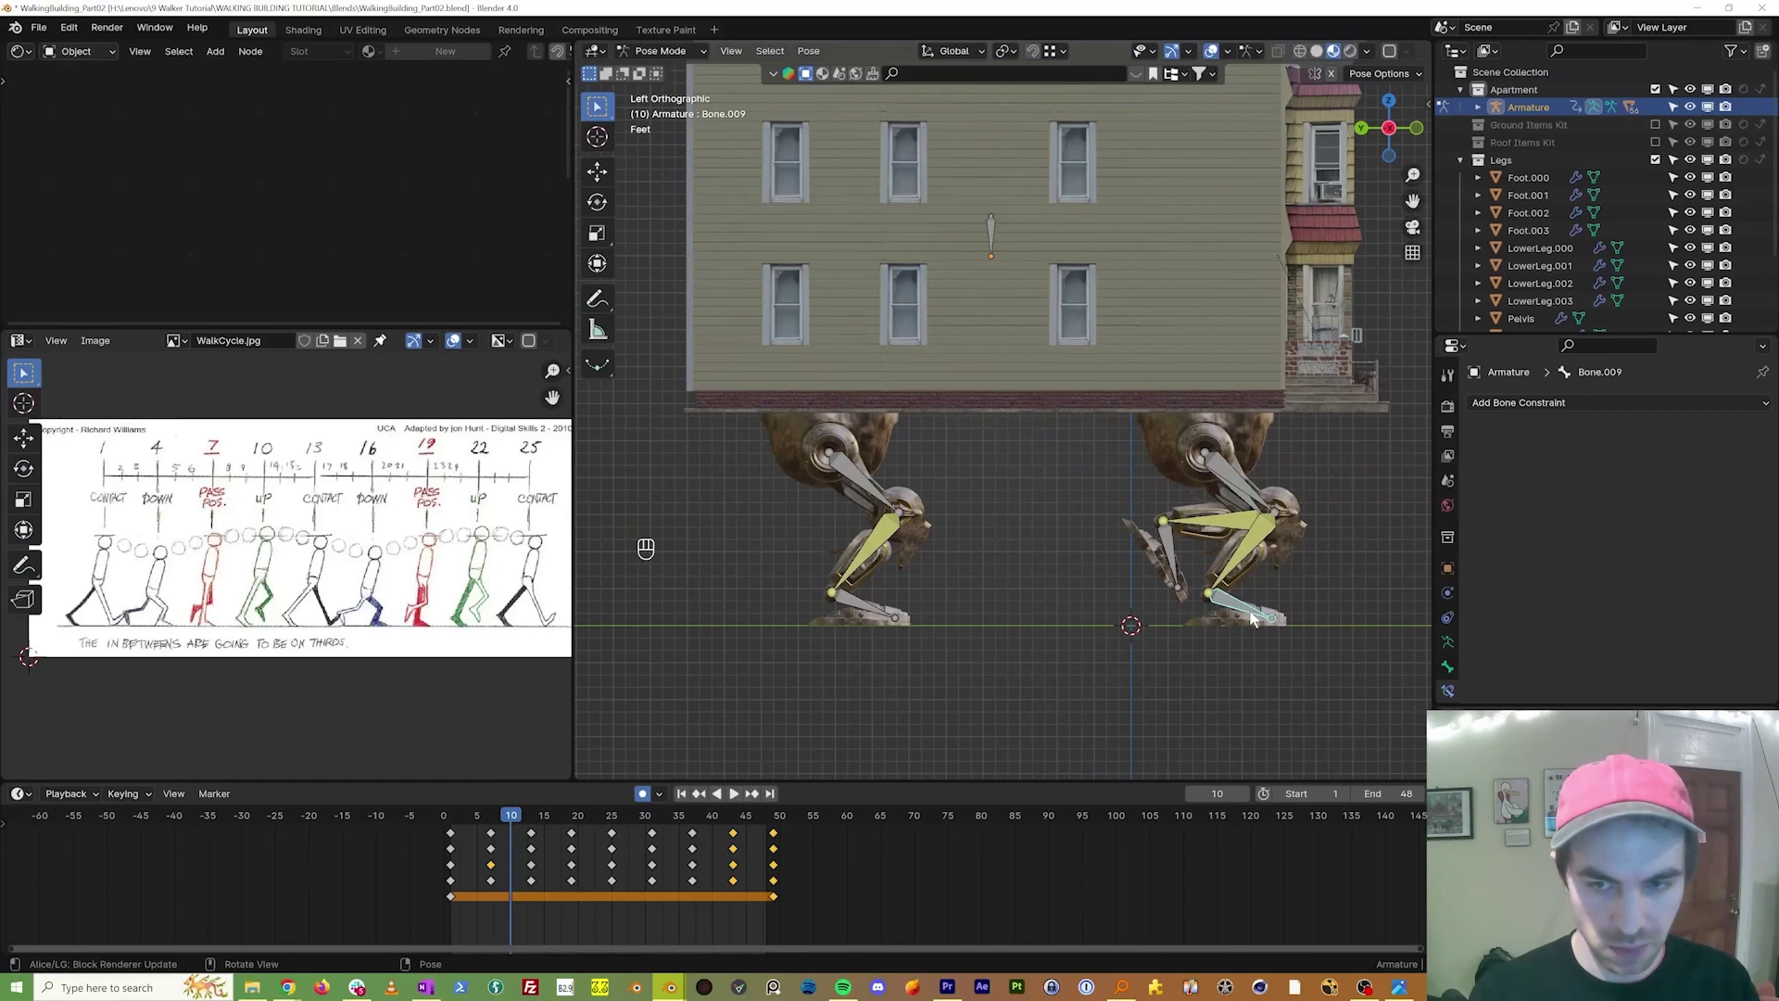
pyautogui.press('a')
pyautogui.press('ctrl+c')
pyautogui.press('i')
pyautogui.press('ctrl+v')
pyautogui.press('space')
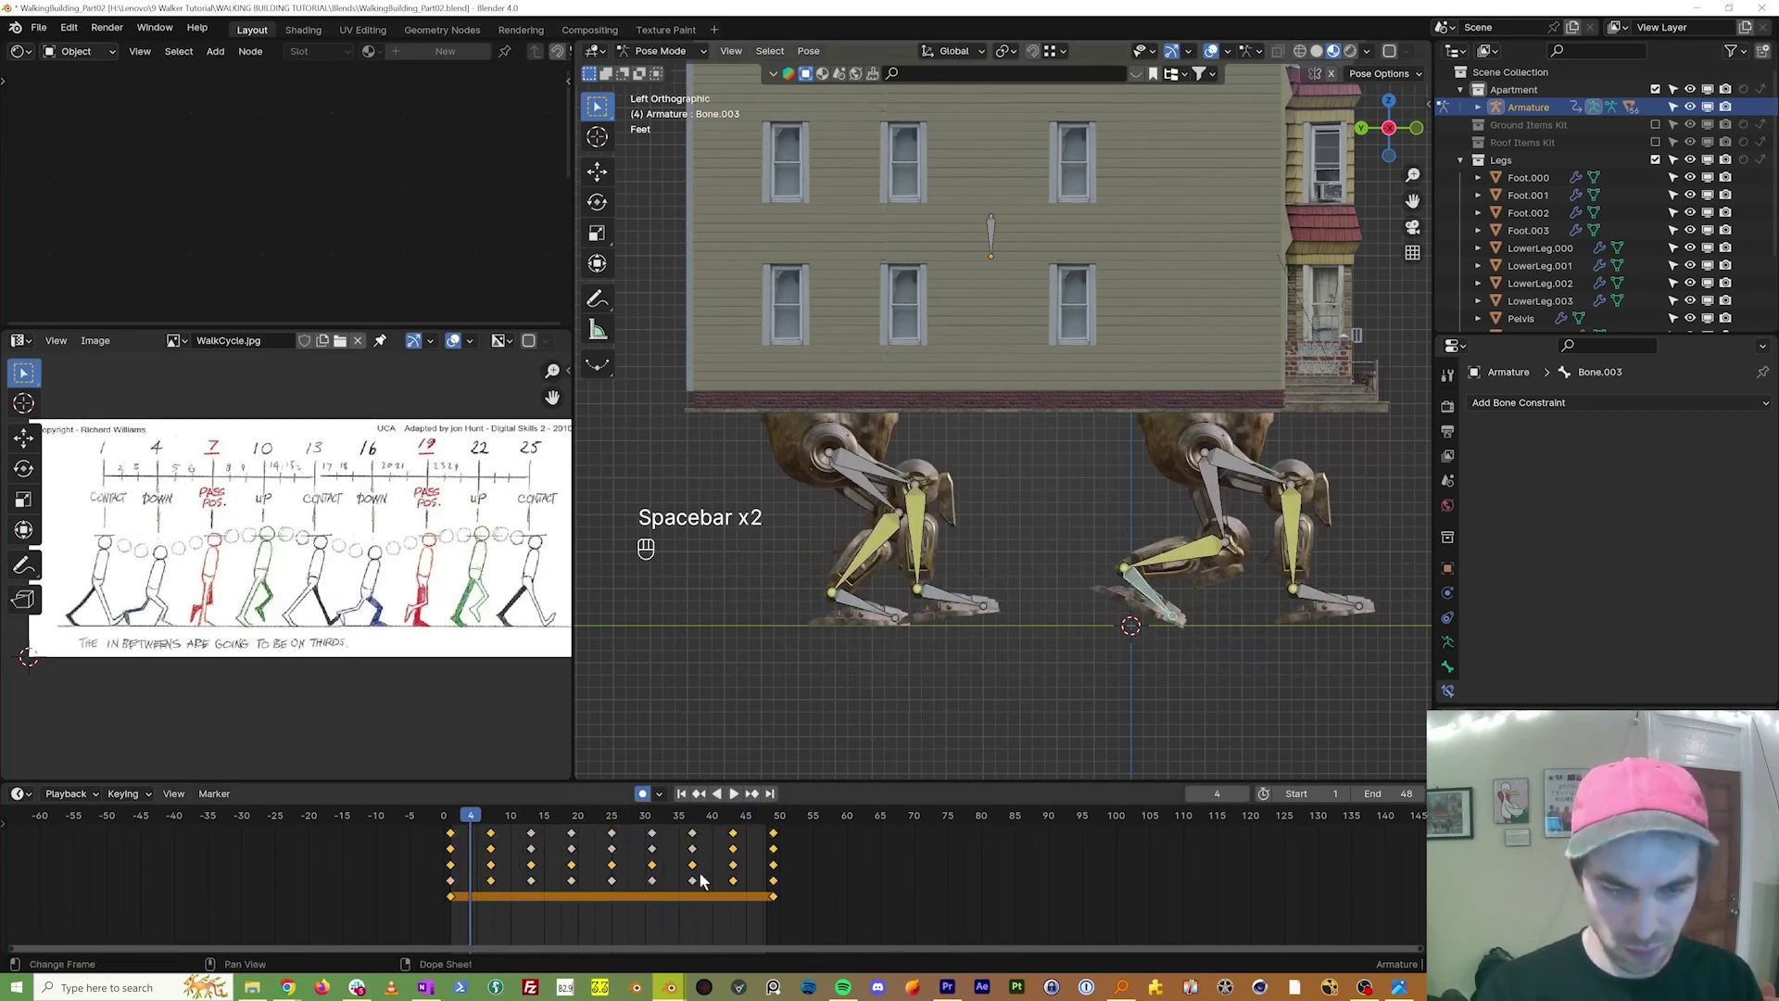
# Step: Copy all walk-cycle keyframes and paste them after frame 48 so the cycle repeats, playing back to check
pyautogui.press('a')
pyautogui.press('ctrl+c')
pyautogui.click(456, 821)
pyautogui.click(878, 611)
pyautogui.press('ctrl+v')
pyautogui.press('i')
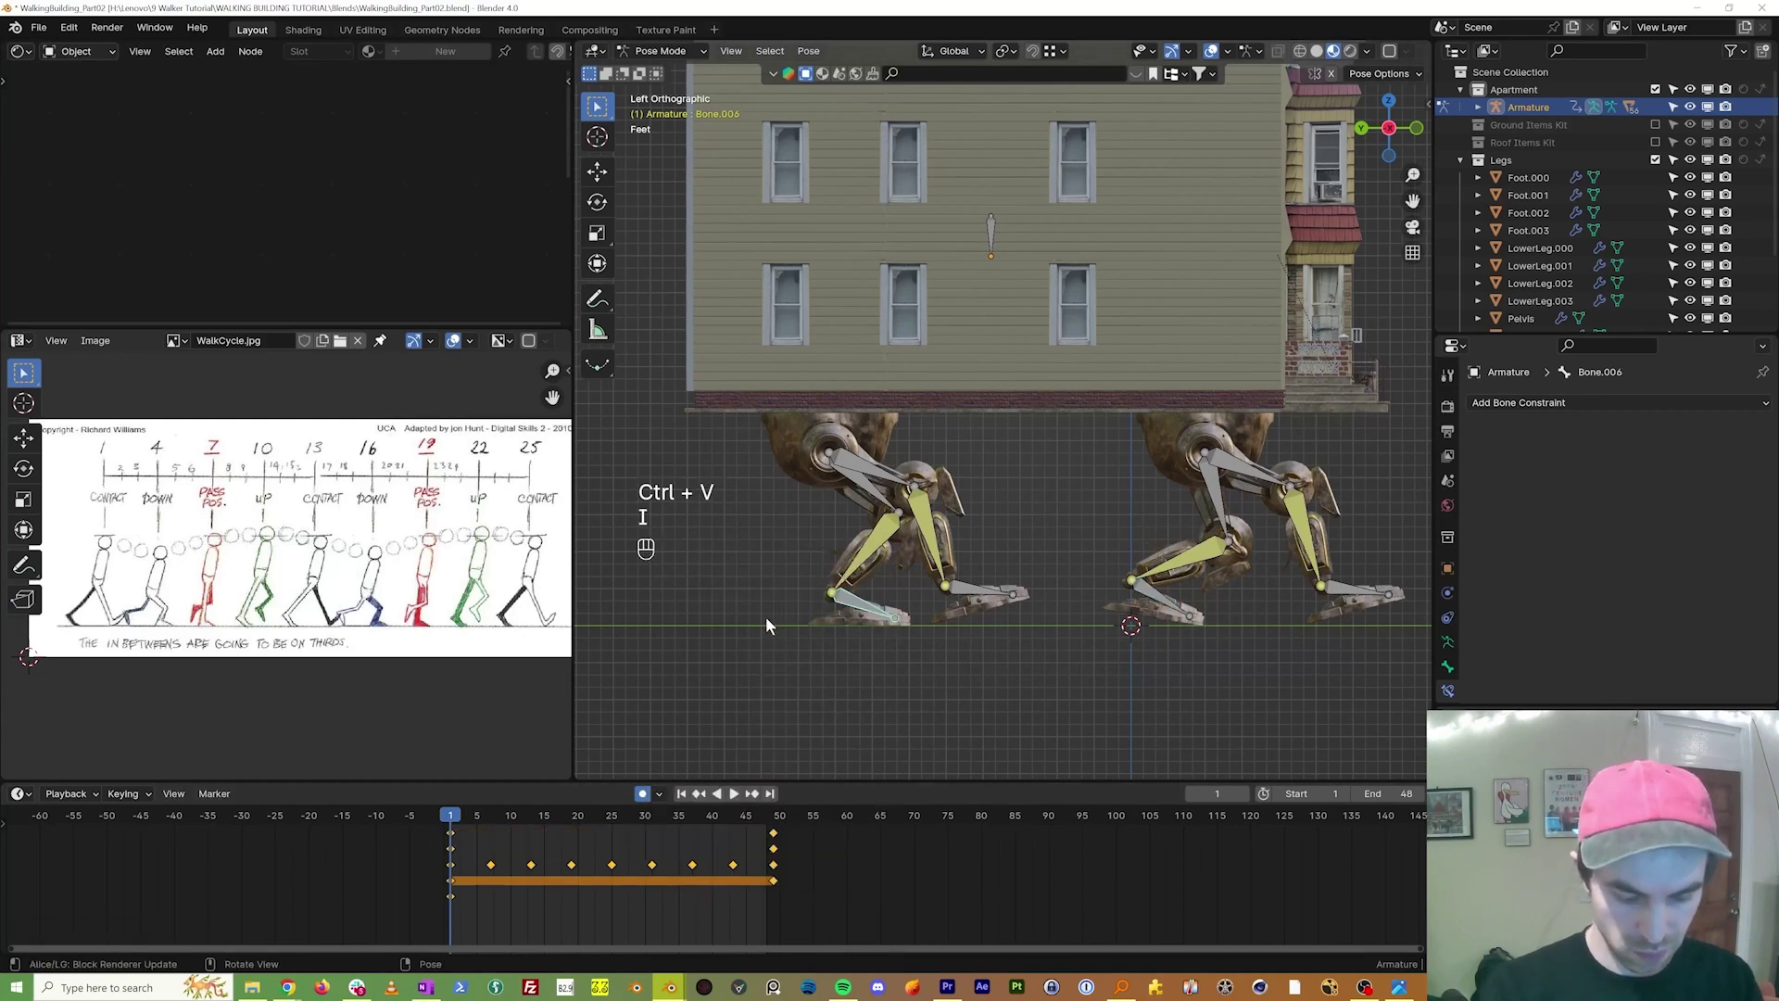
pyautogui.press('ctrl+v')
pyautogui.press('ctrl+z')
pyautogui.press('ctrl+v')
pyautogui.press('space')
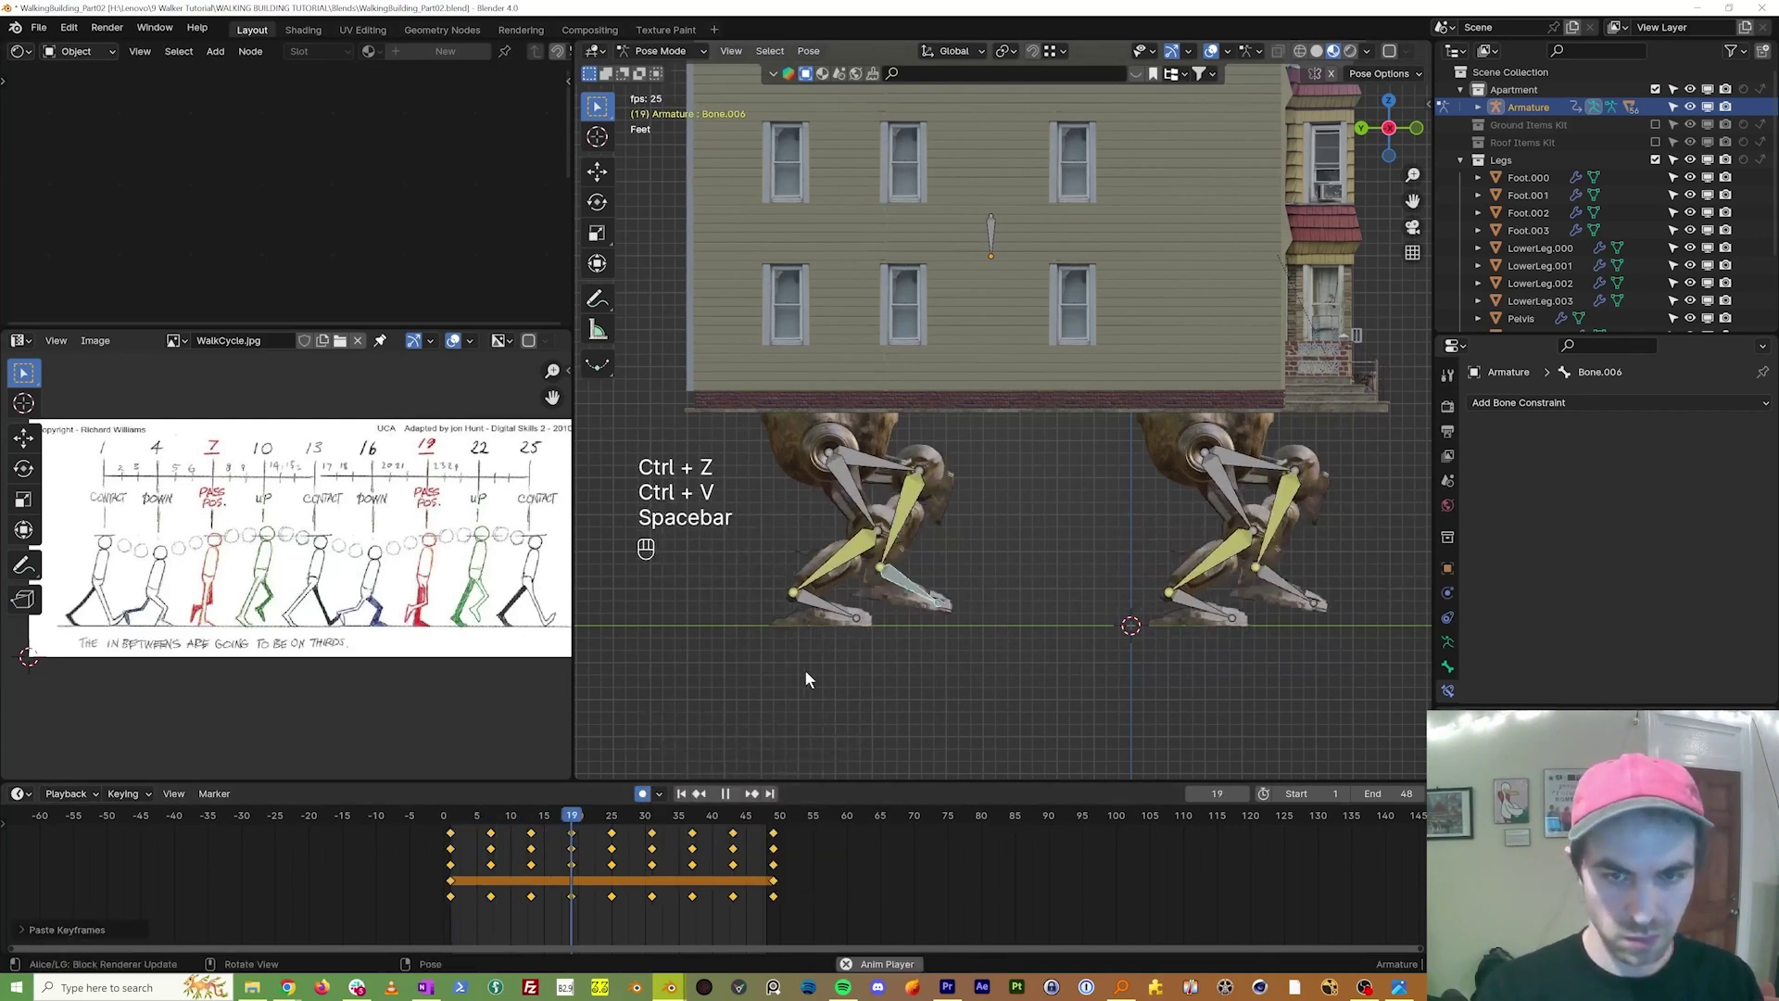
pyautogui.press('space')
pyautogui.press('ctrl+v')
pyautogui.press('a')
pyautogui.press('ctrl+z')
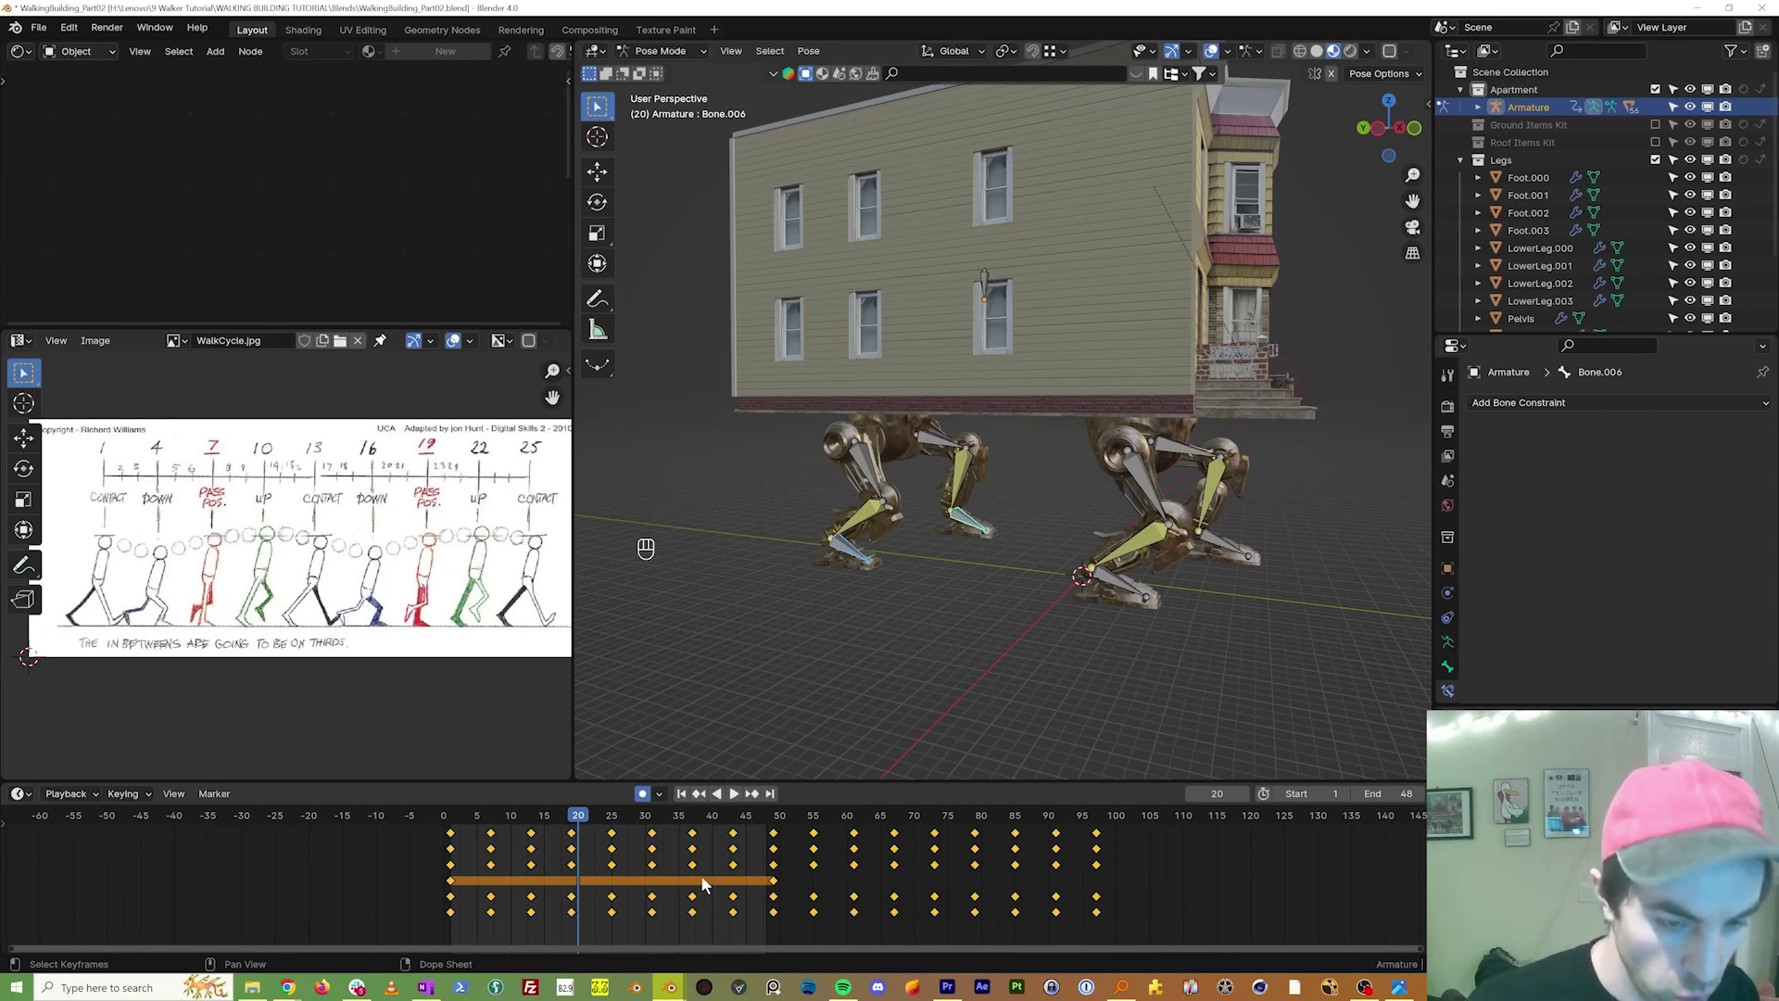
# Step: From the side view, shift all the keyframes 12 frames earlier along the timeline and play the stride
pyautogui.press('KP_3')
pyautogui.press('KP_9')
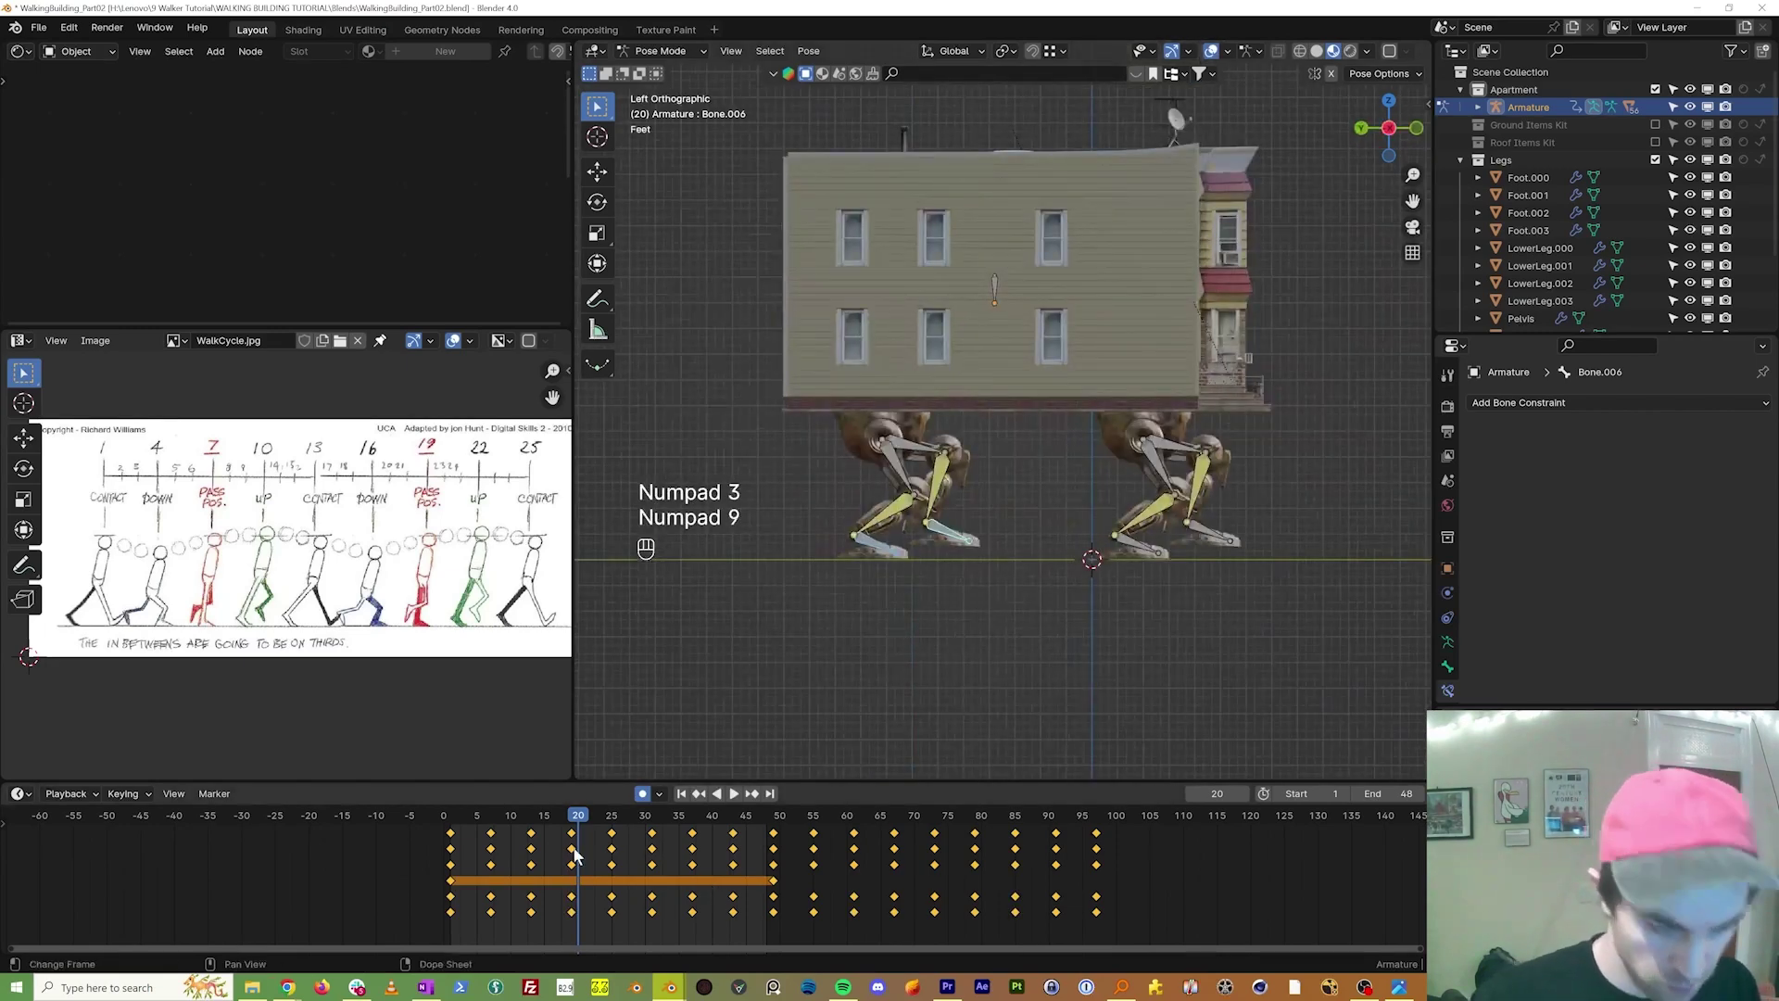
pyautogui.click(520, 821)
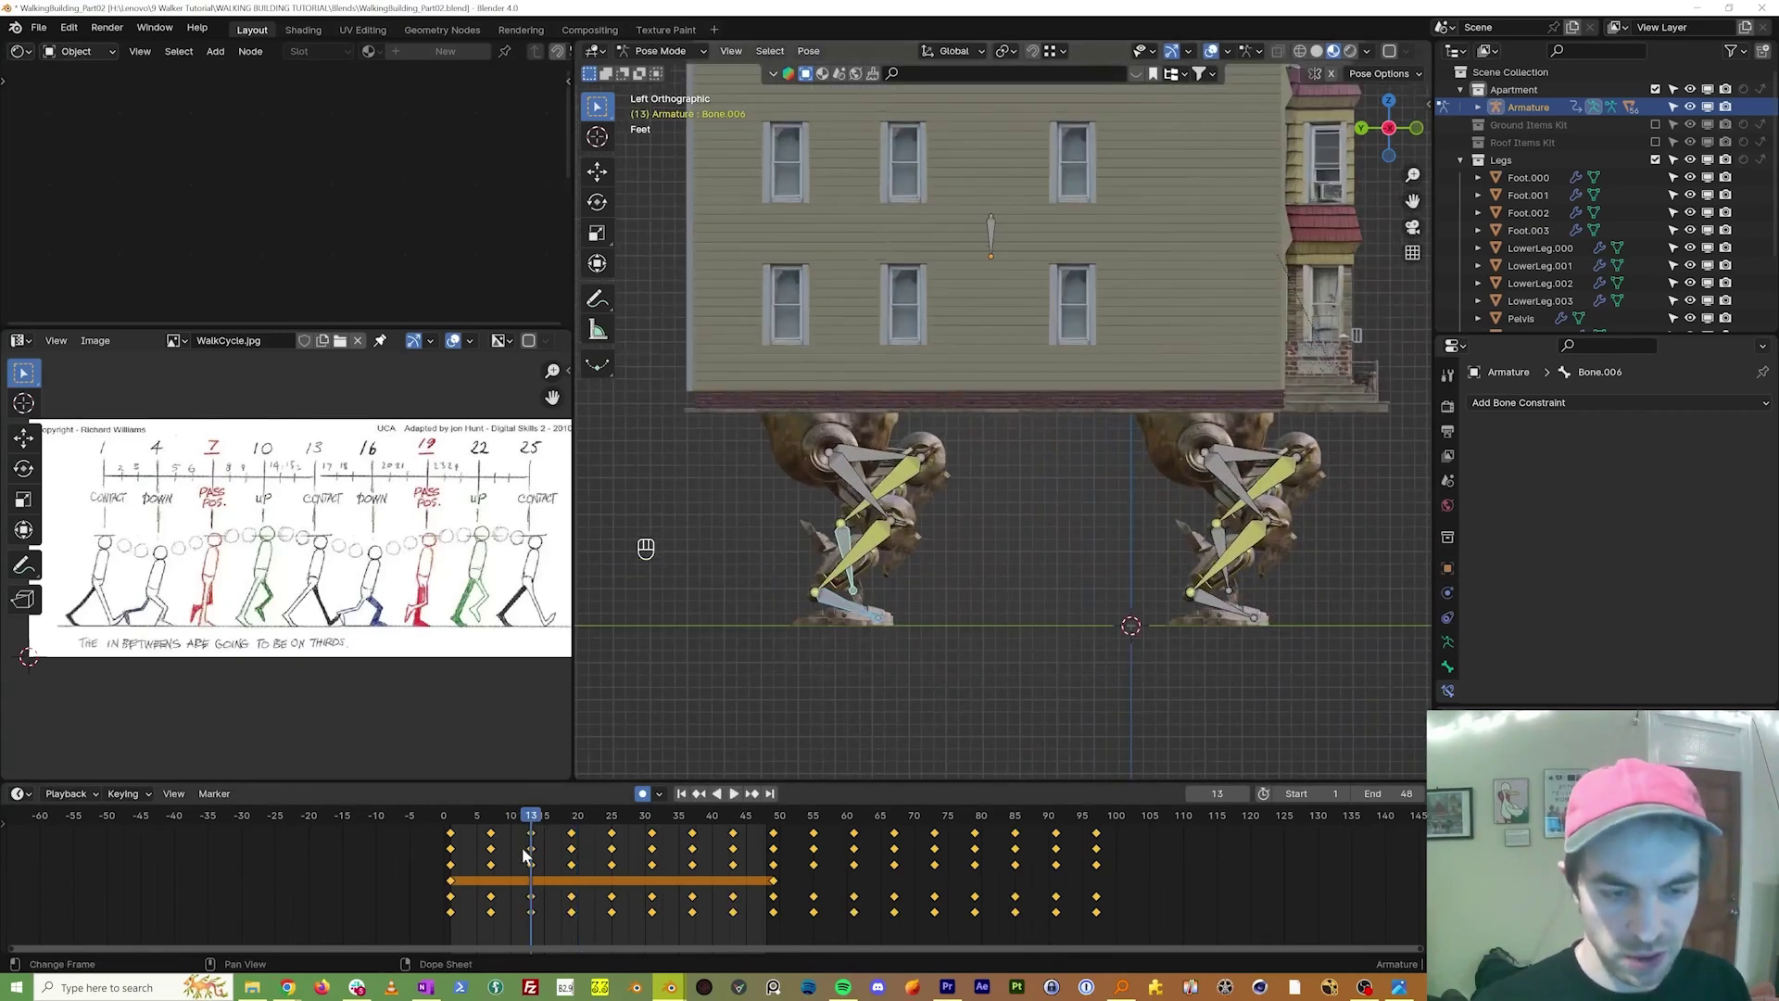
pyautogui.press('g')
pyautogui.press('x')
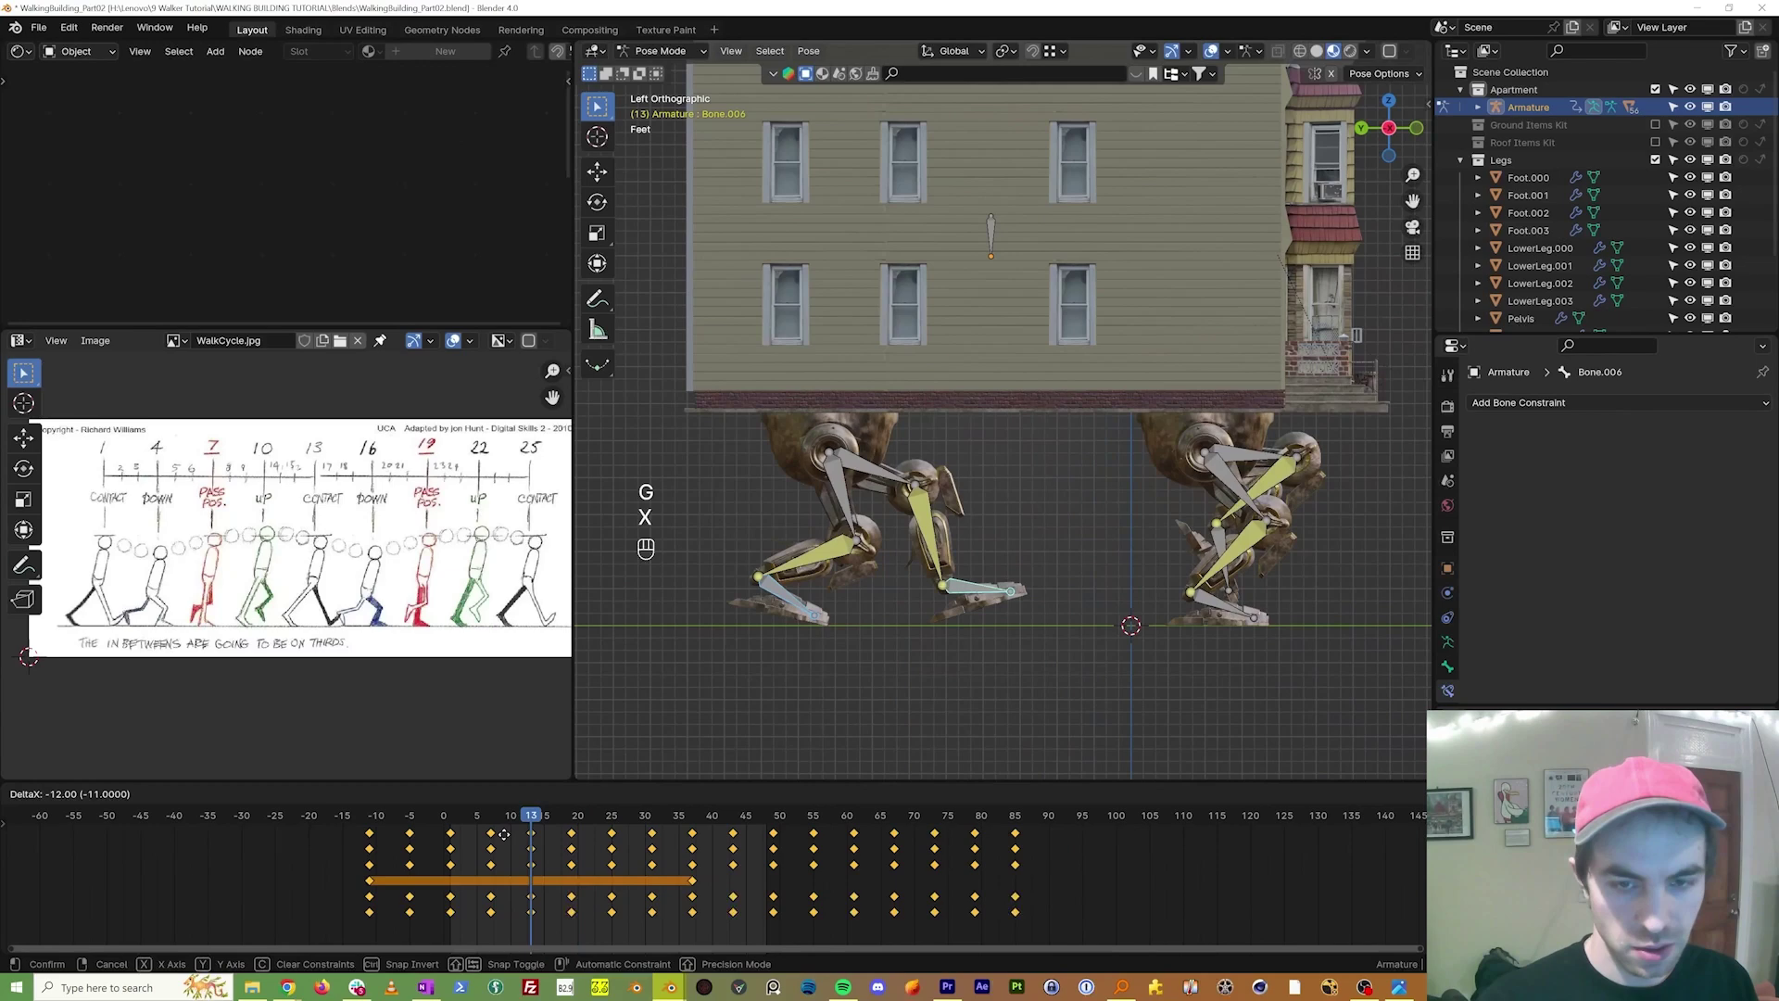
pyautogui.moveTo(509, 841); pyautogui.dragTo(814, 577)
pyautogui.press('space')
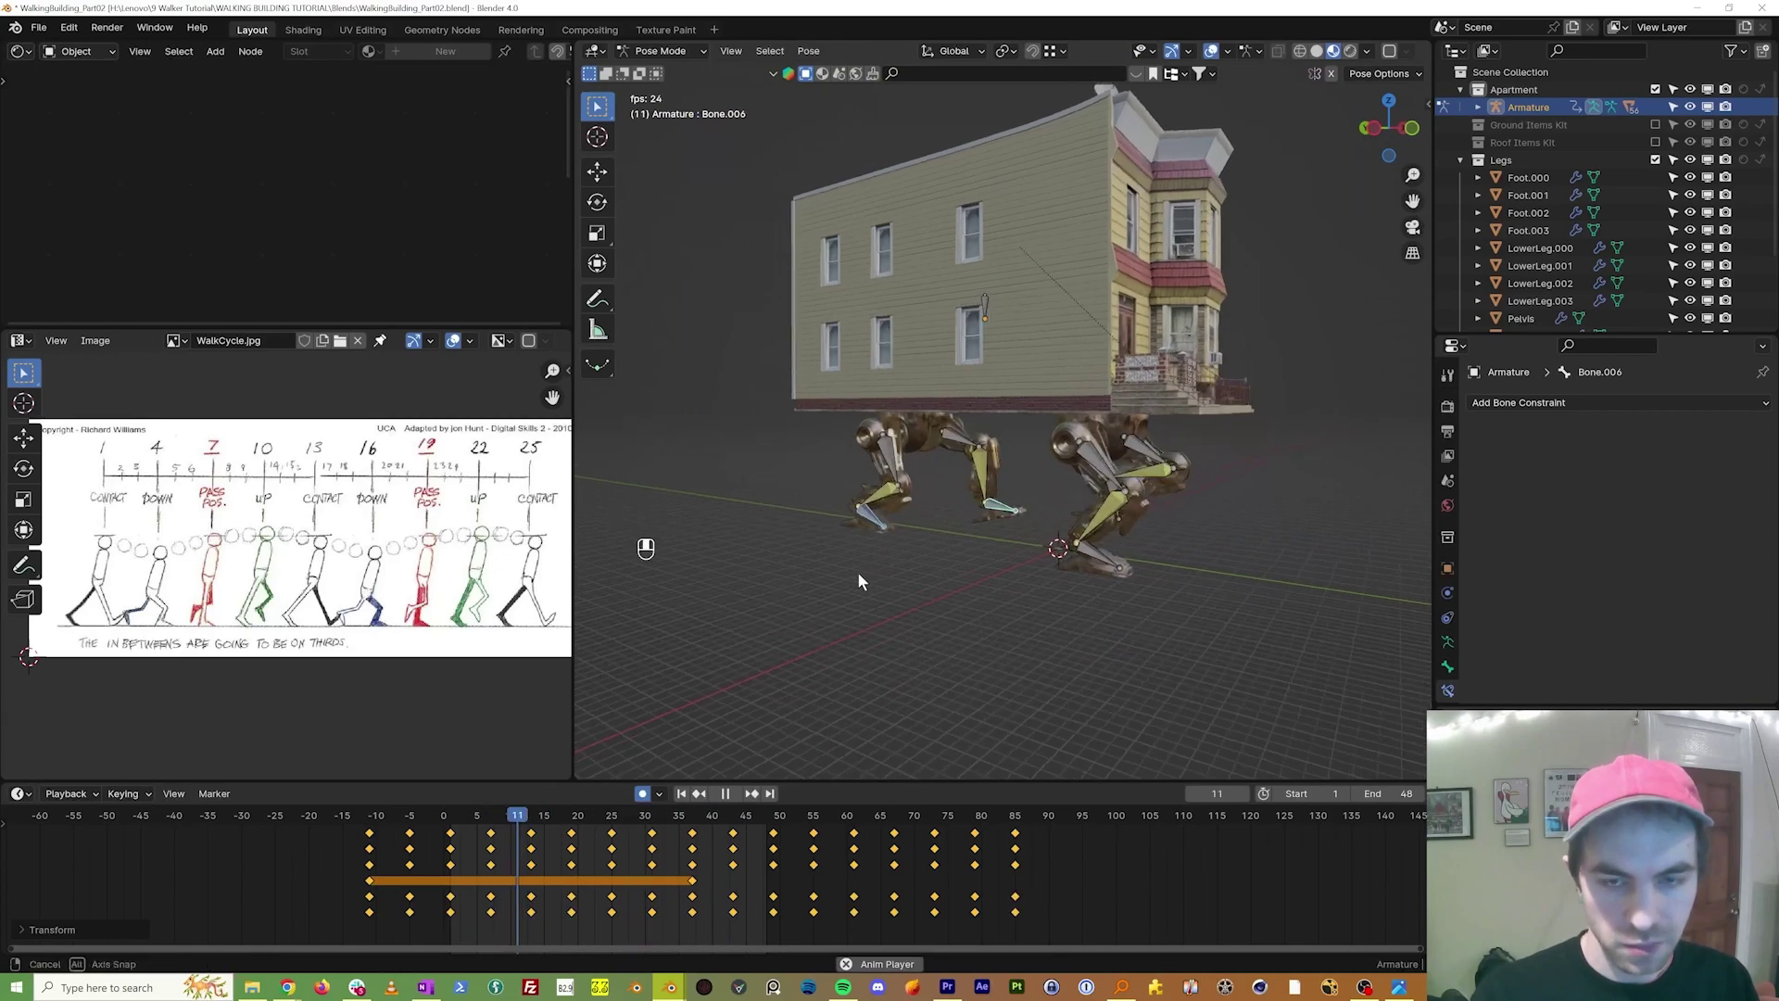
# Step: Leave Pose Mode for Object Mode and orbit the building in perspective
pyautogui.press('ctrl+Tab')
pyautogui.moveTo(652, 540); pyautogui.dragTo(937, 368)
pyautogui.press('ctrl+Tab')
# Step: Select the building's armature and key its location at frame 1, viewed from the side
pyautogui.click(942, 331)
pyautogui.press('space')
pyautogui.press('shift+Left')
pyautogui.press('KP_3')
pyautogui.press('KP_9')
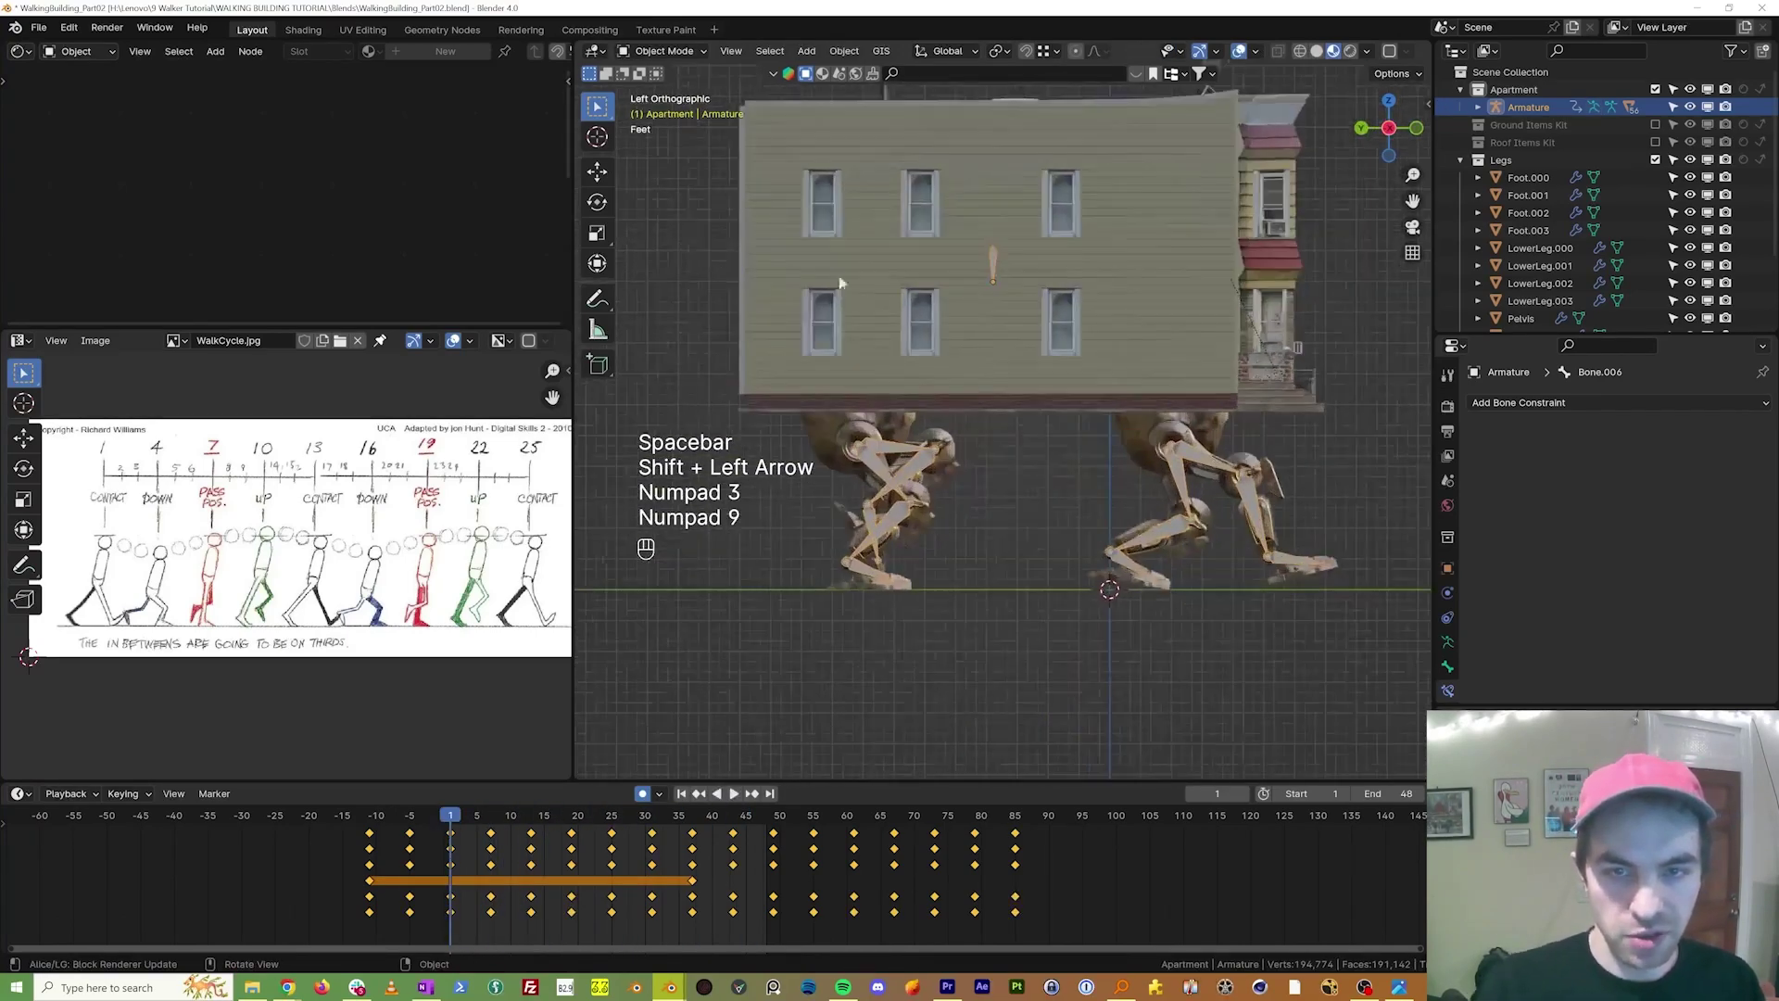
pyautogui.click(998, 263)
pyautogui.press('shift+Left')
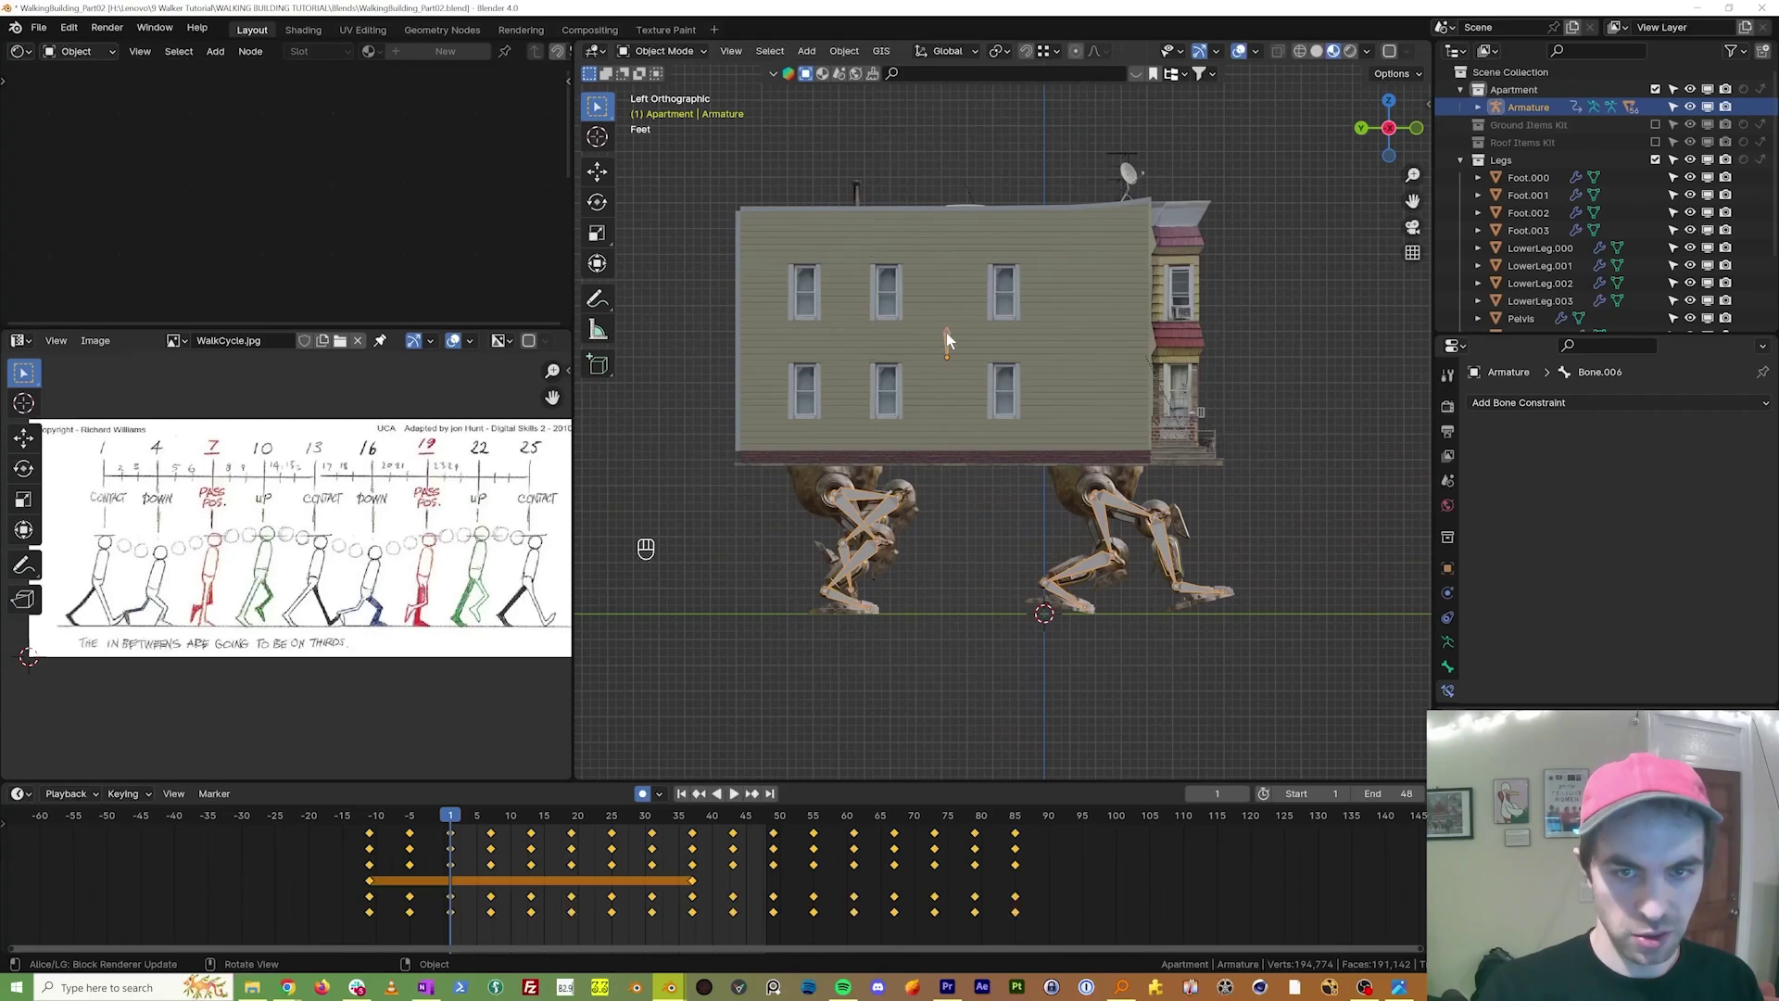
pyautogui.press('i')
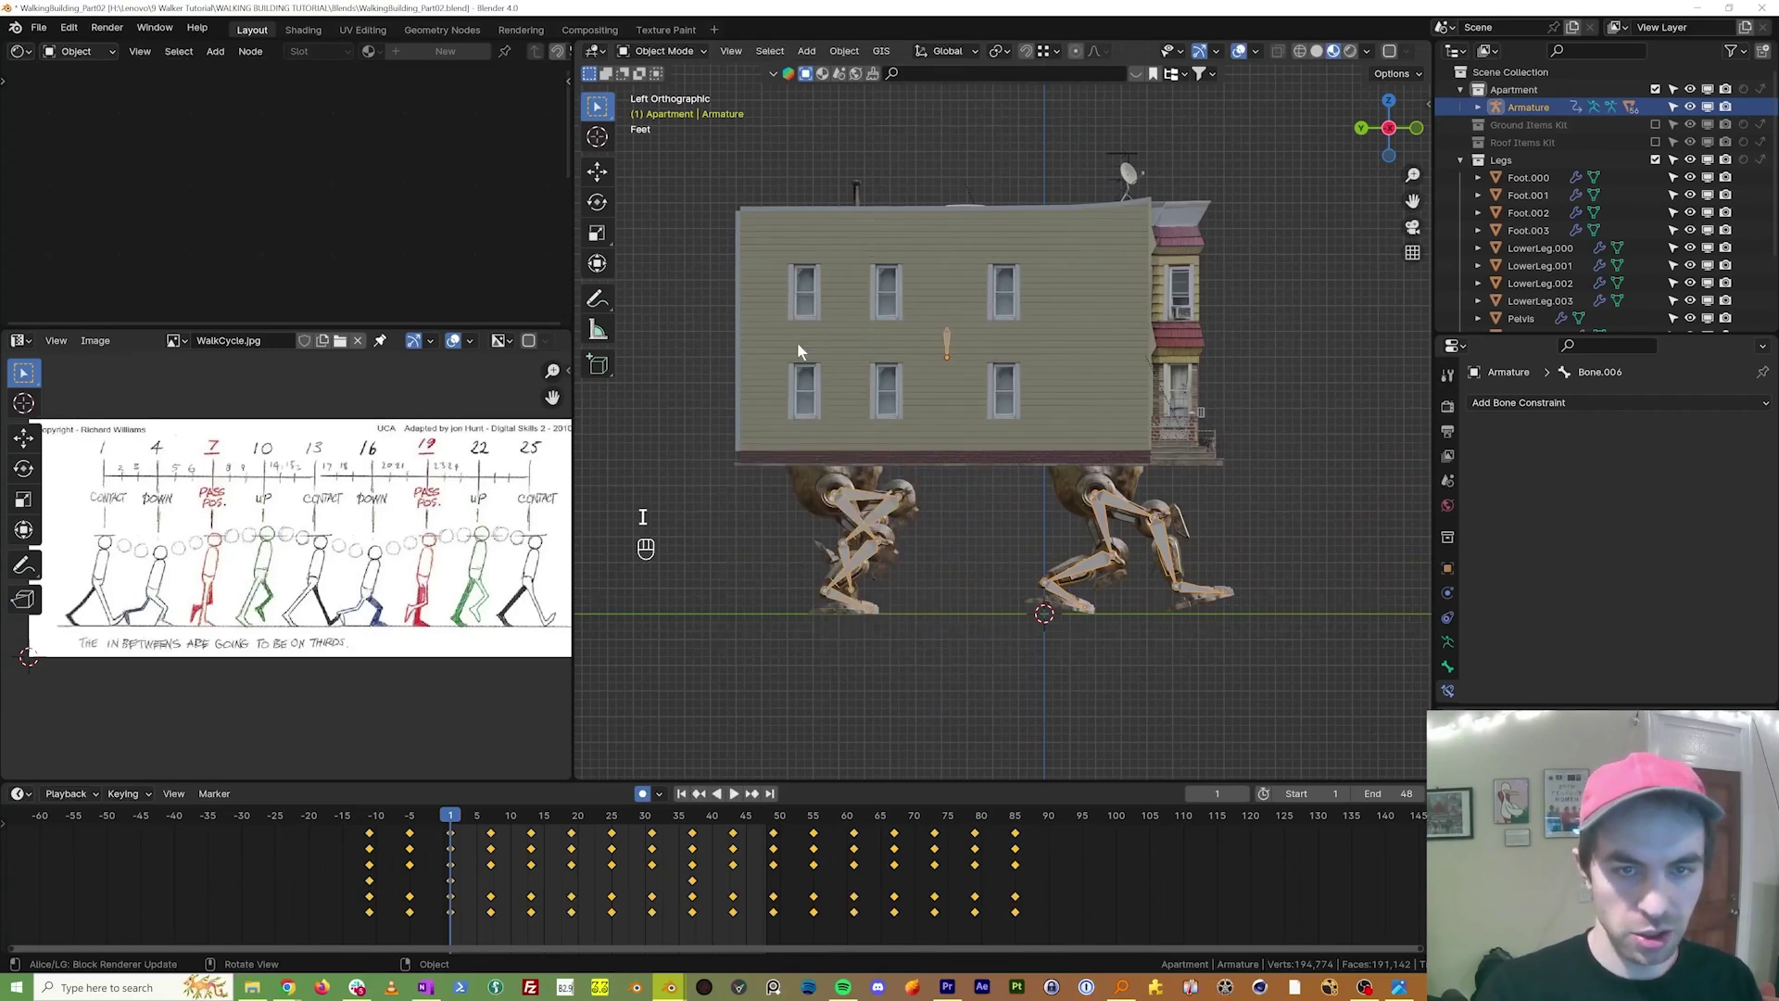
# Step: At frame 48, move the armature -16.441 along Y and key its location there
pyautogui.press('shift+Right')
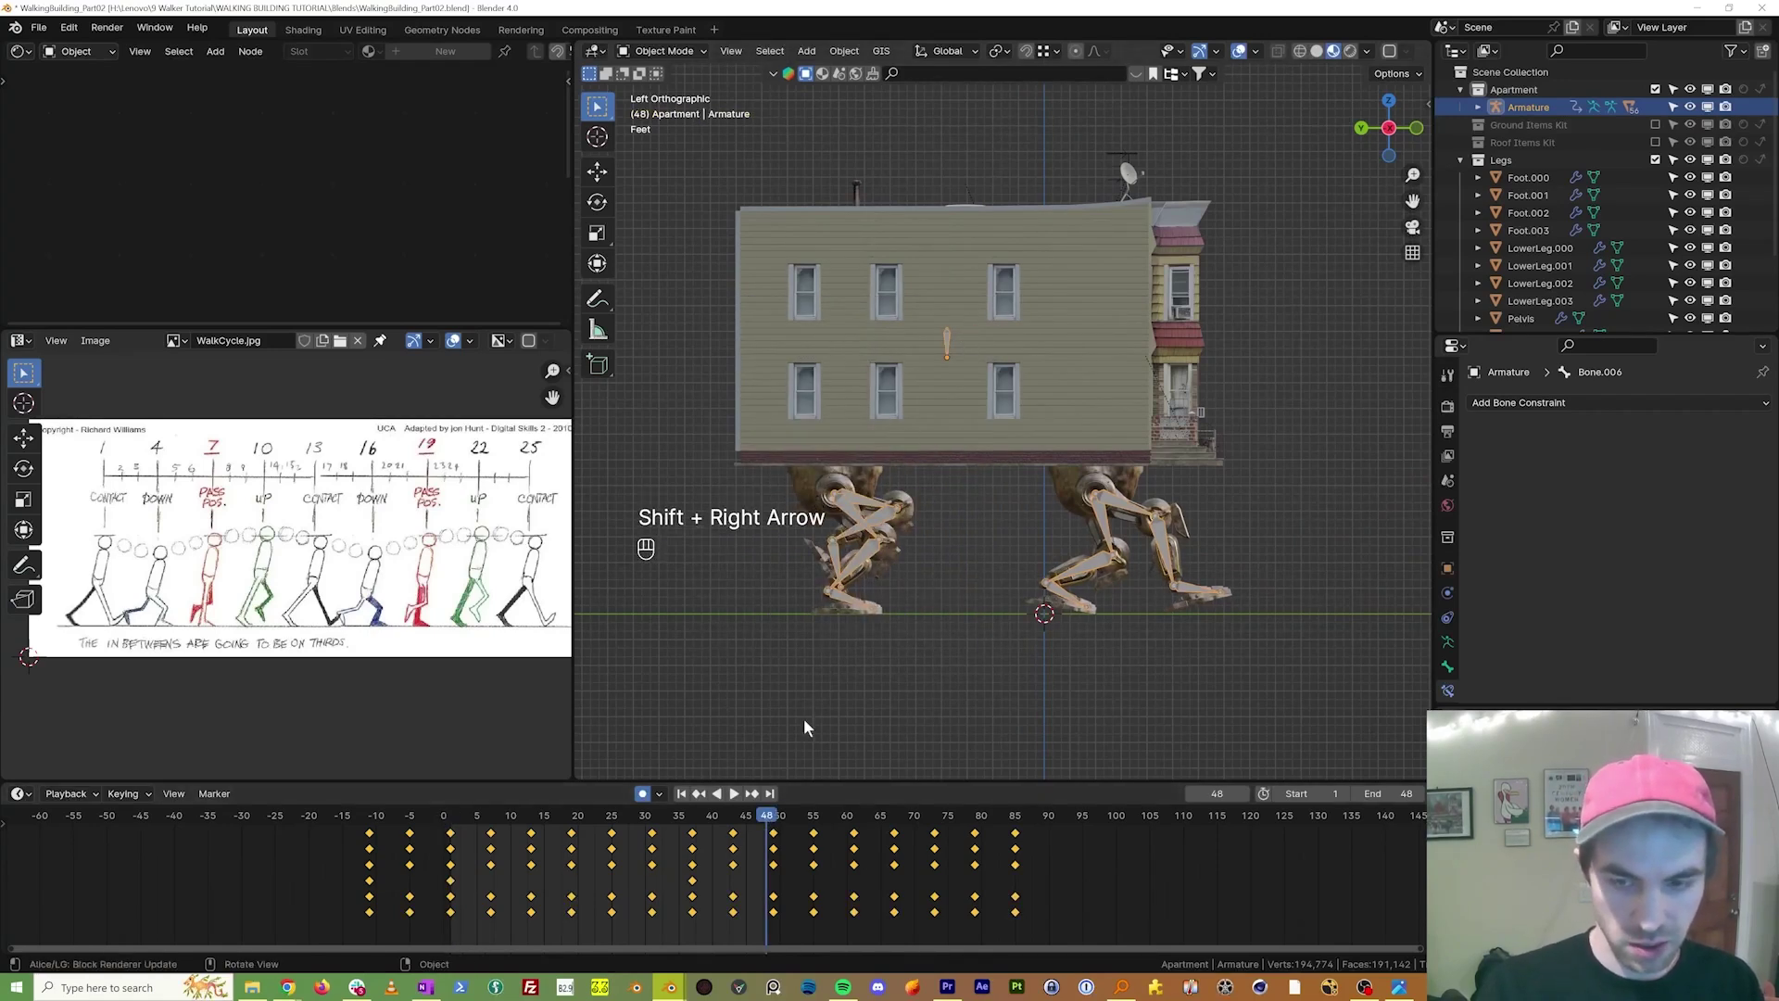
pyautogui.press('i')
pyautogui.press('i')
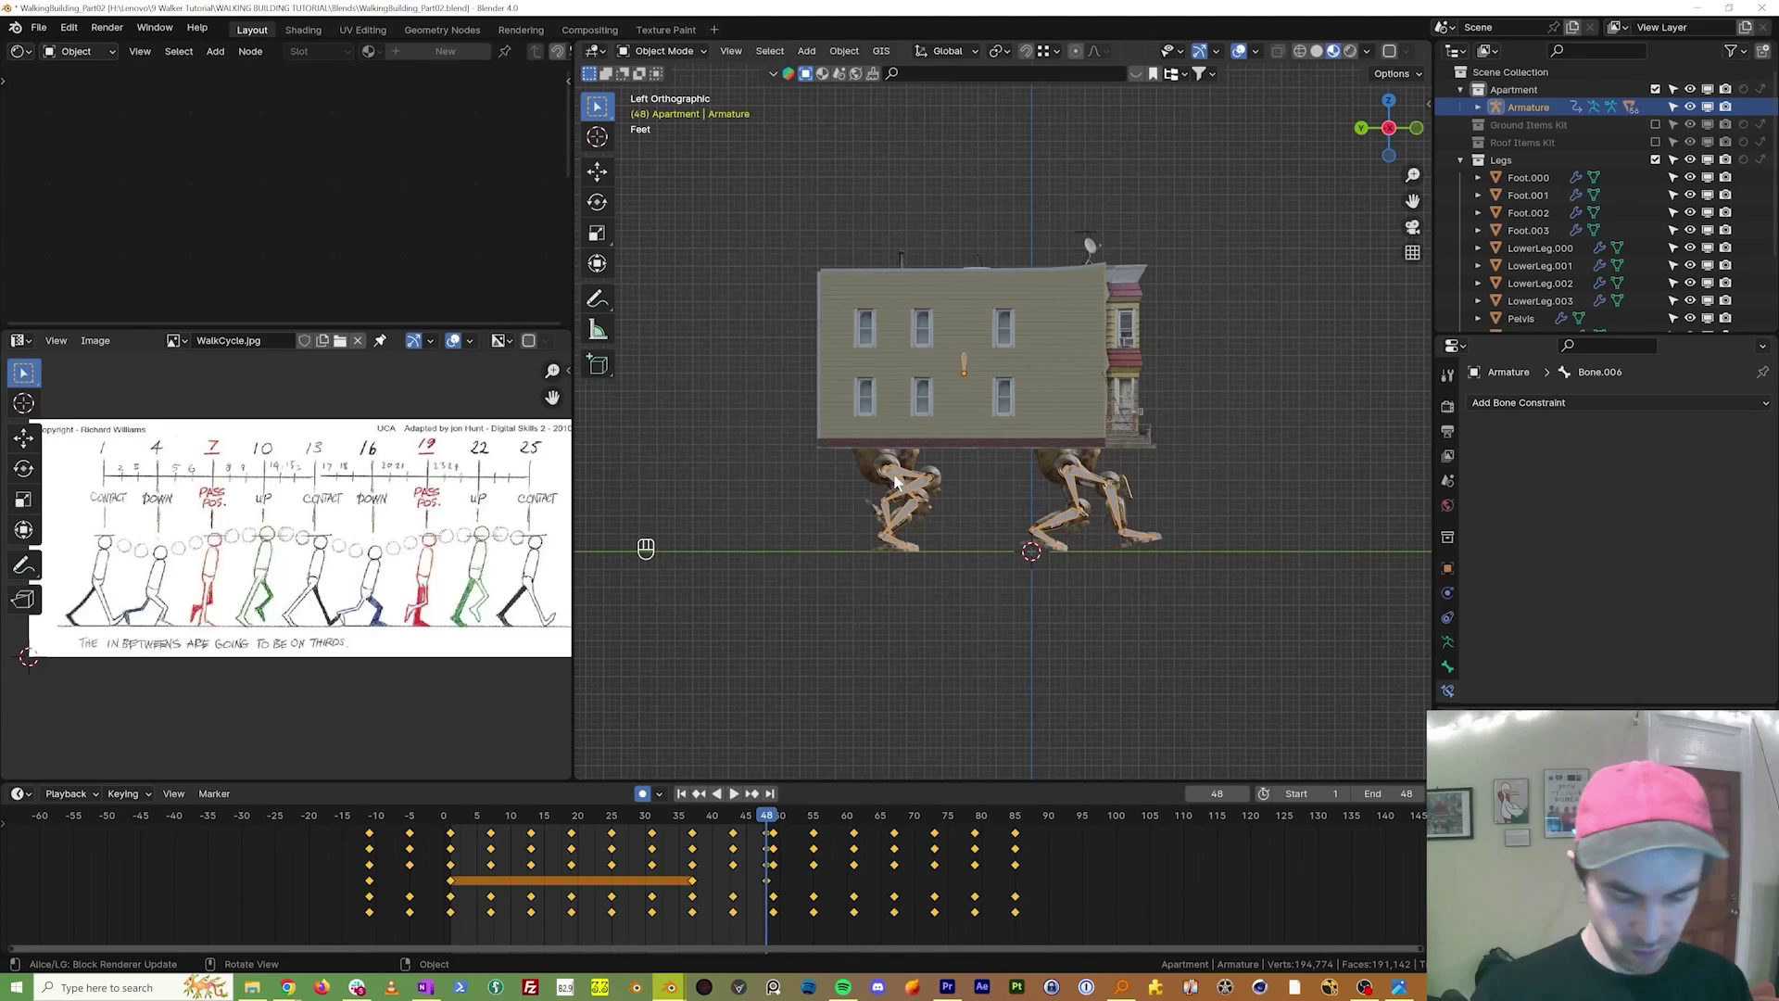
pyautogui.press('g')
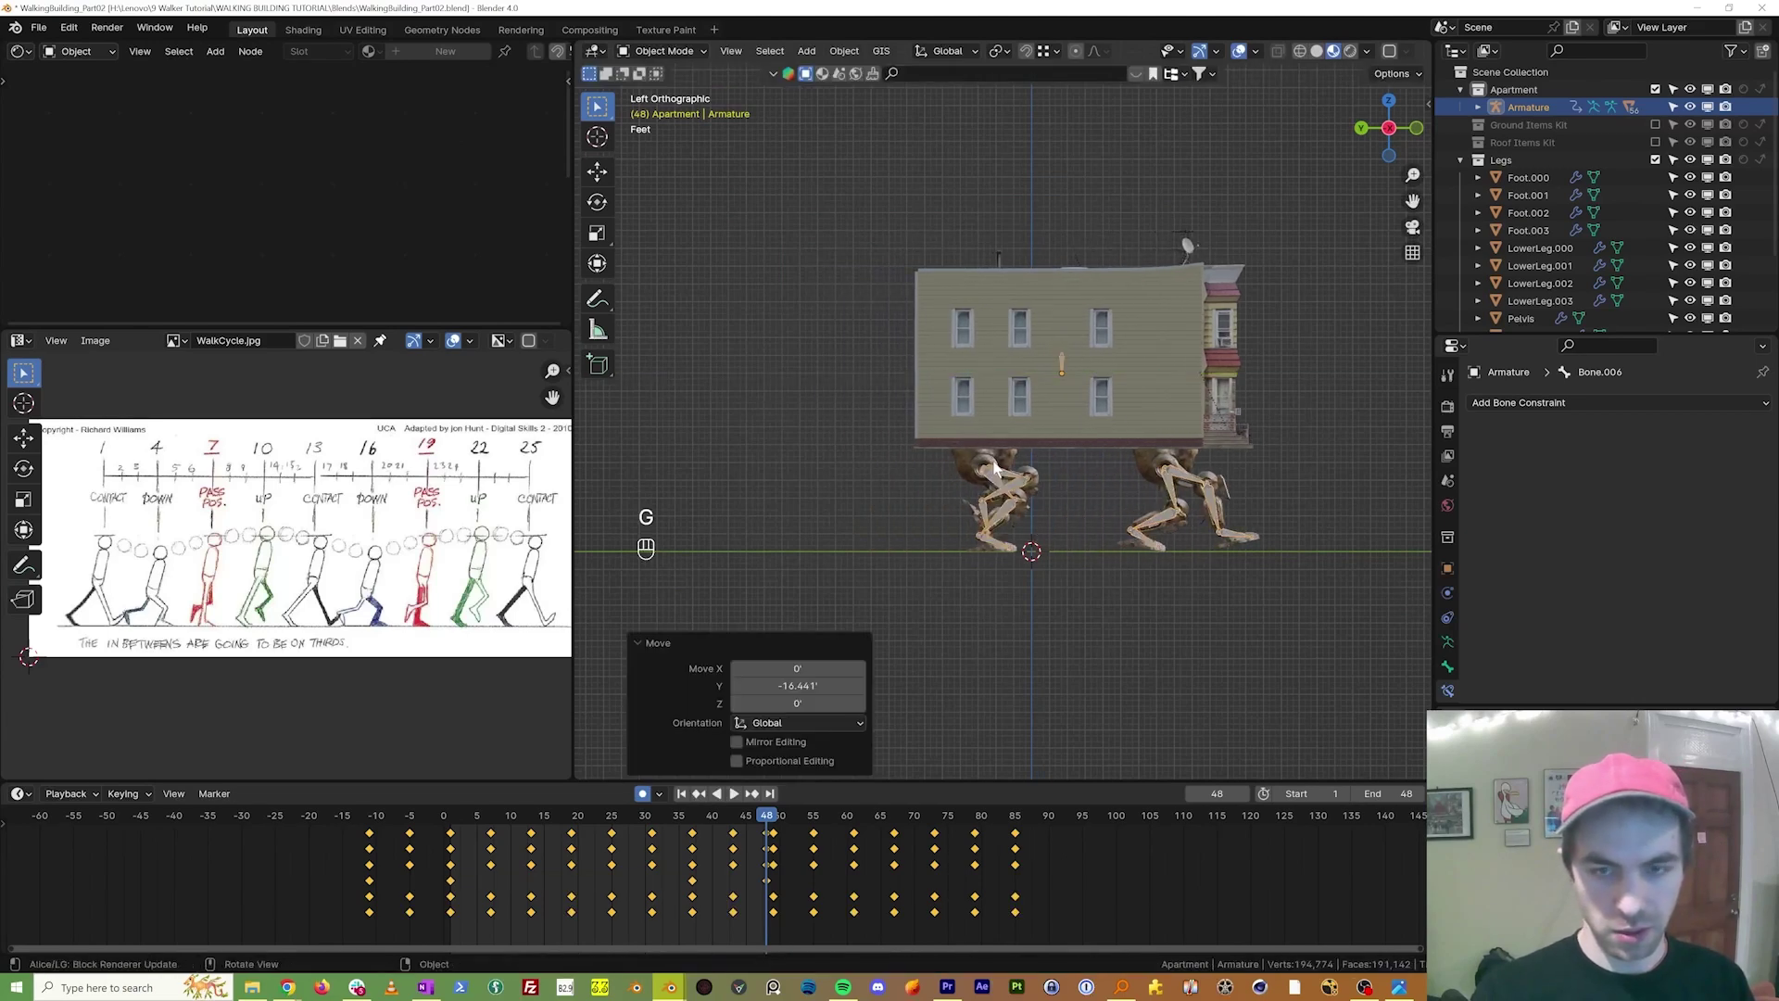
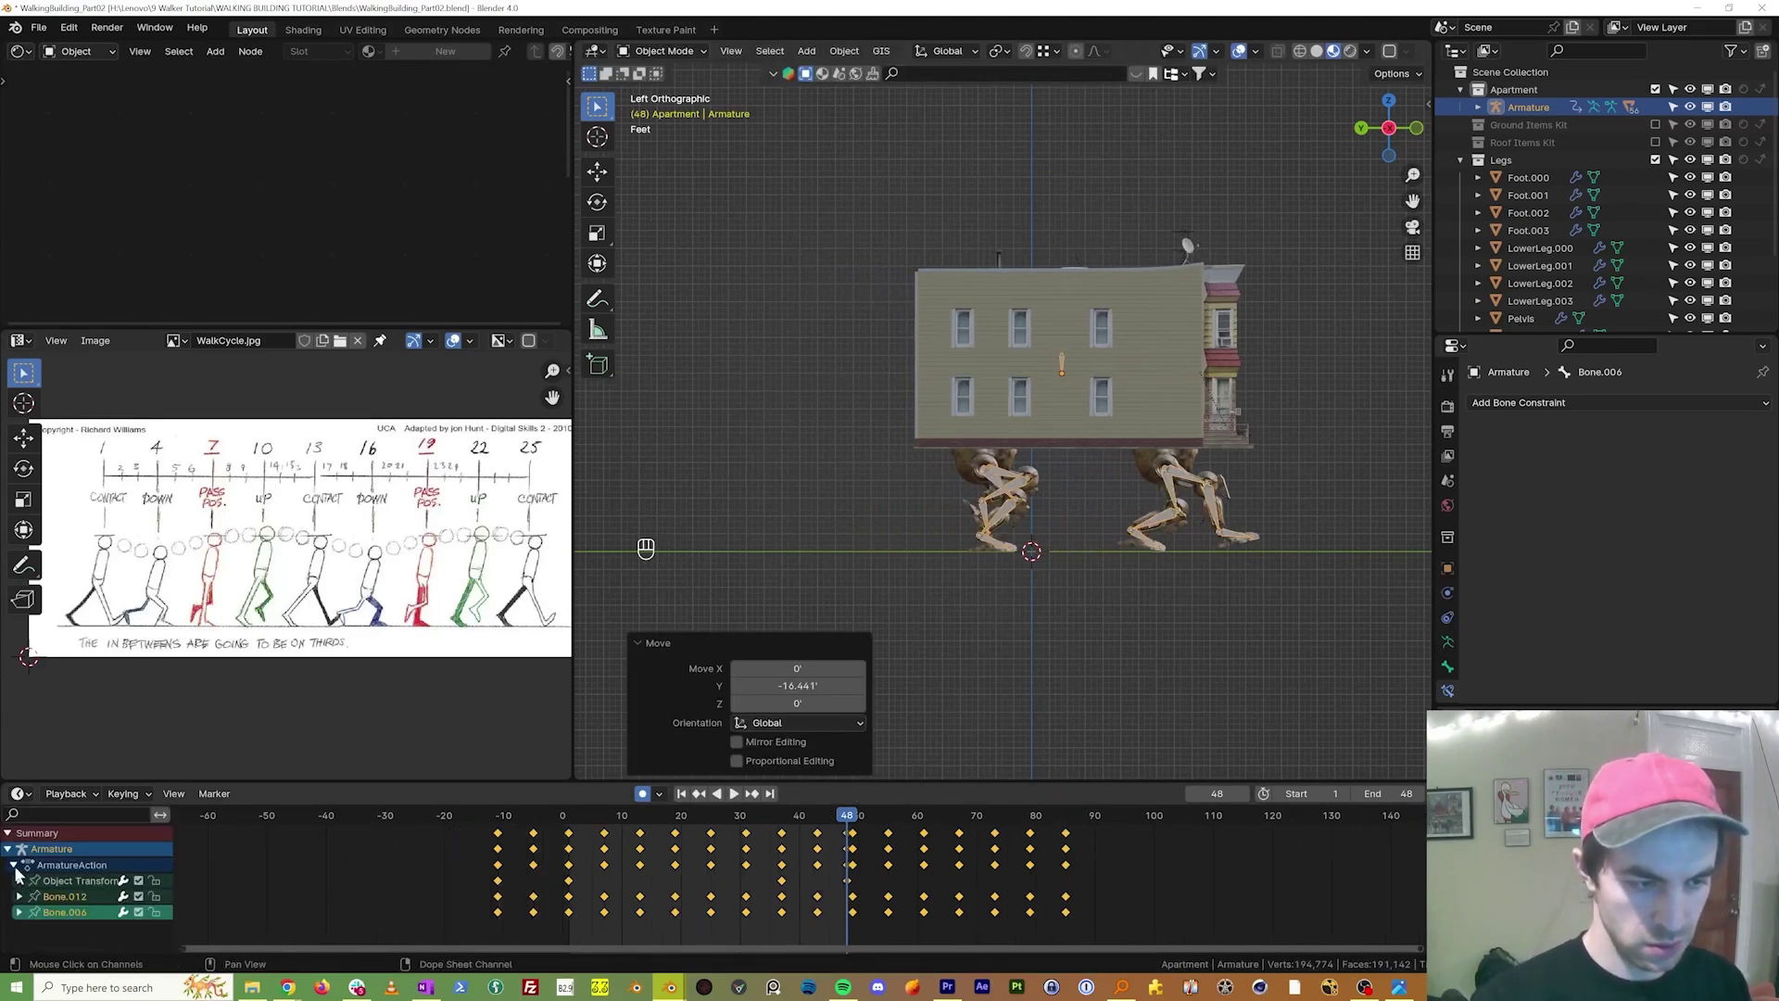
# Step: In the Graph Editor, give the armature's object transform curves linear extrapolation and check the motion
pyautogui.press('ctrl+Tab')
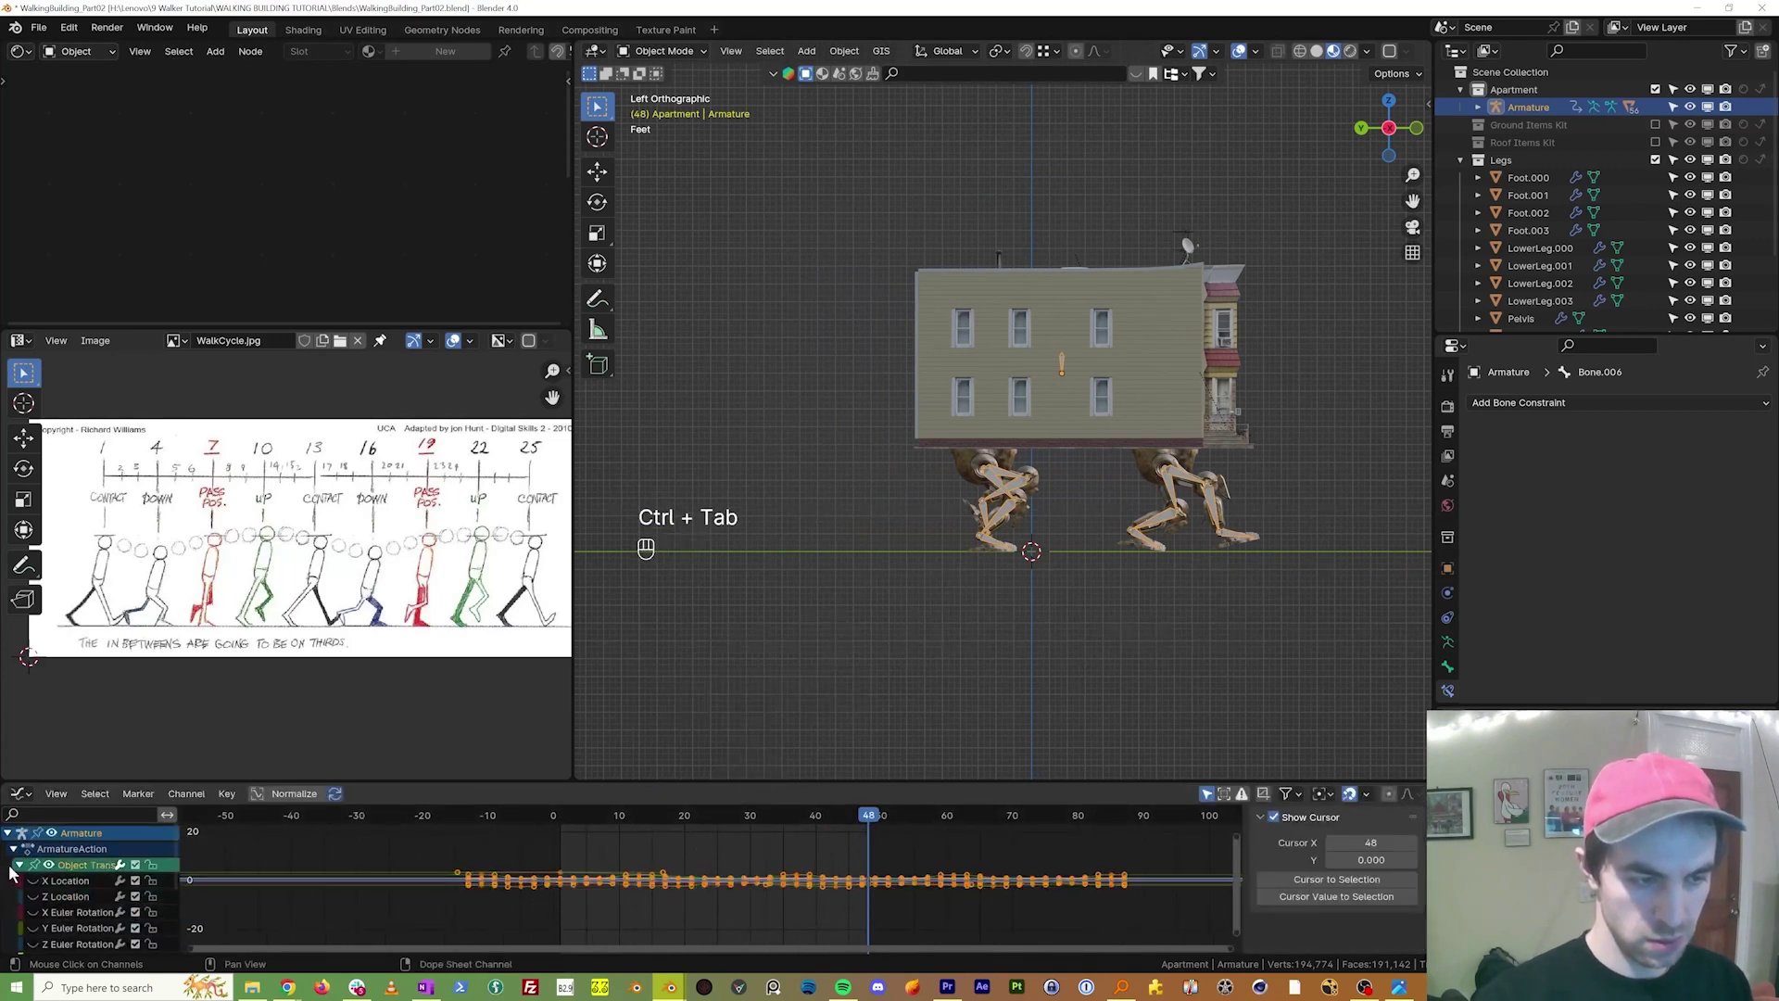
pyautogui.click(20, 869)
pyautogui.click(54, 889)
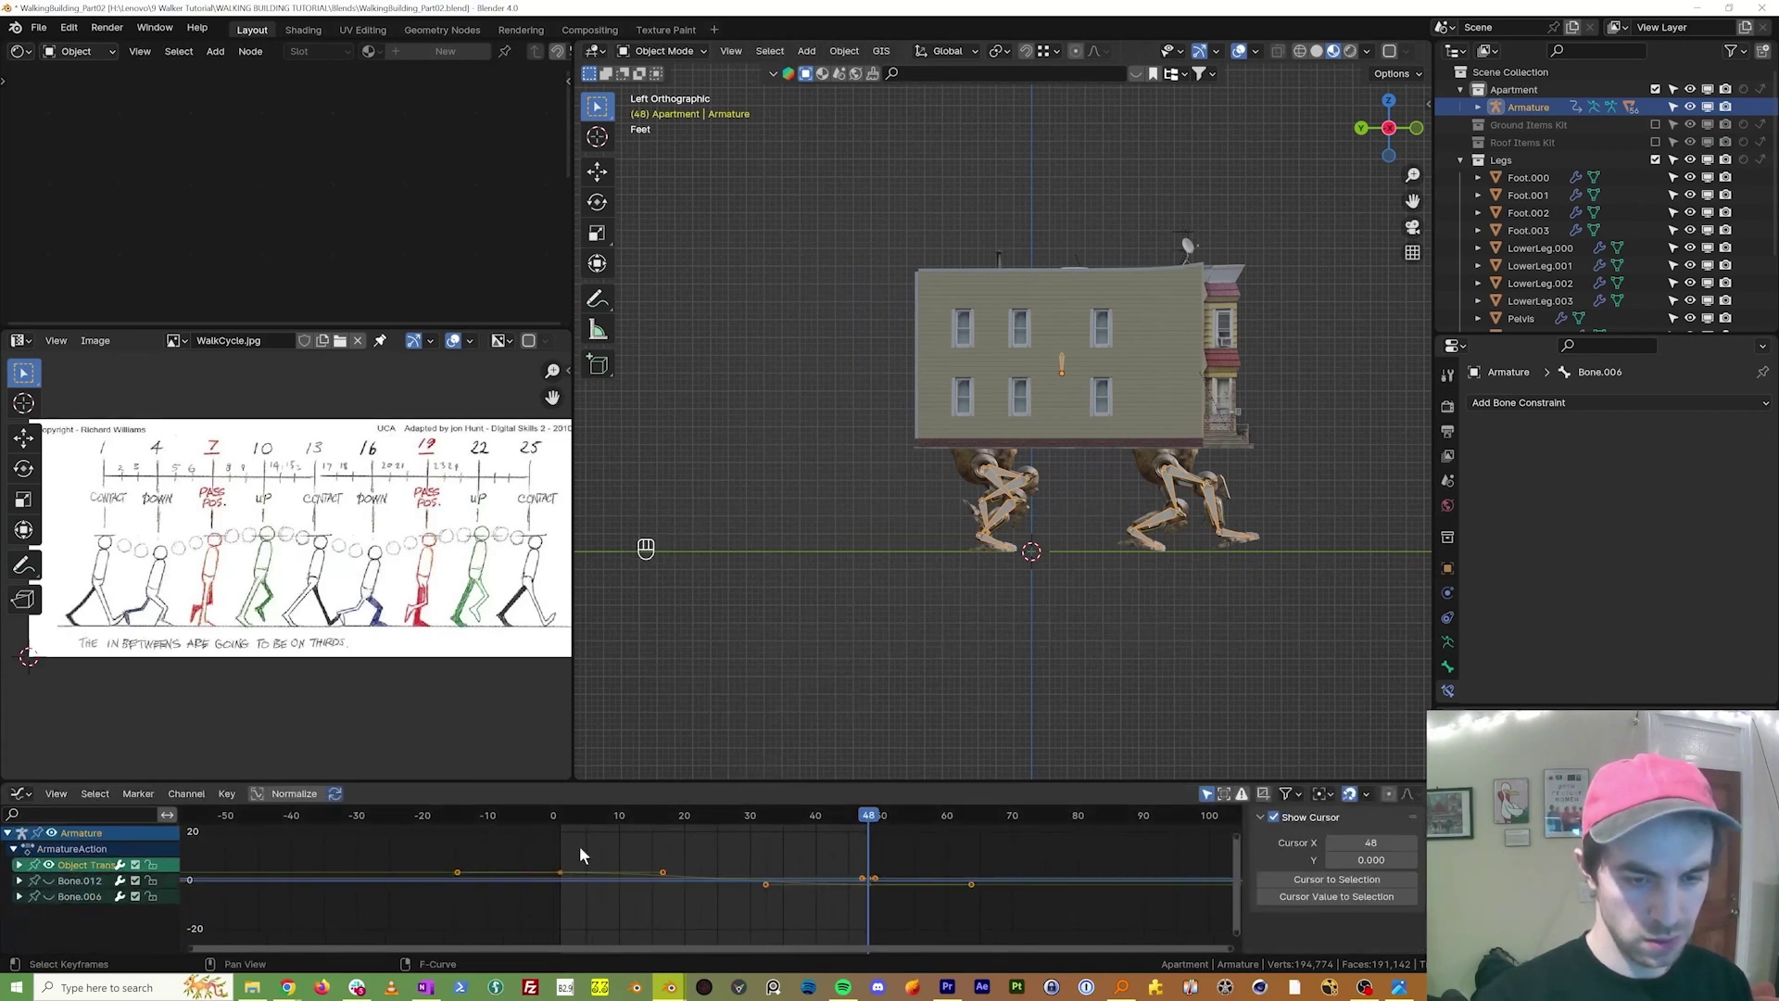
pyautogui.press('shift+e')
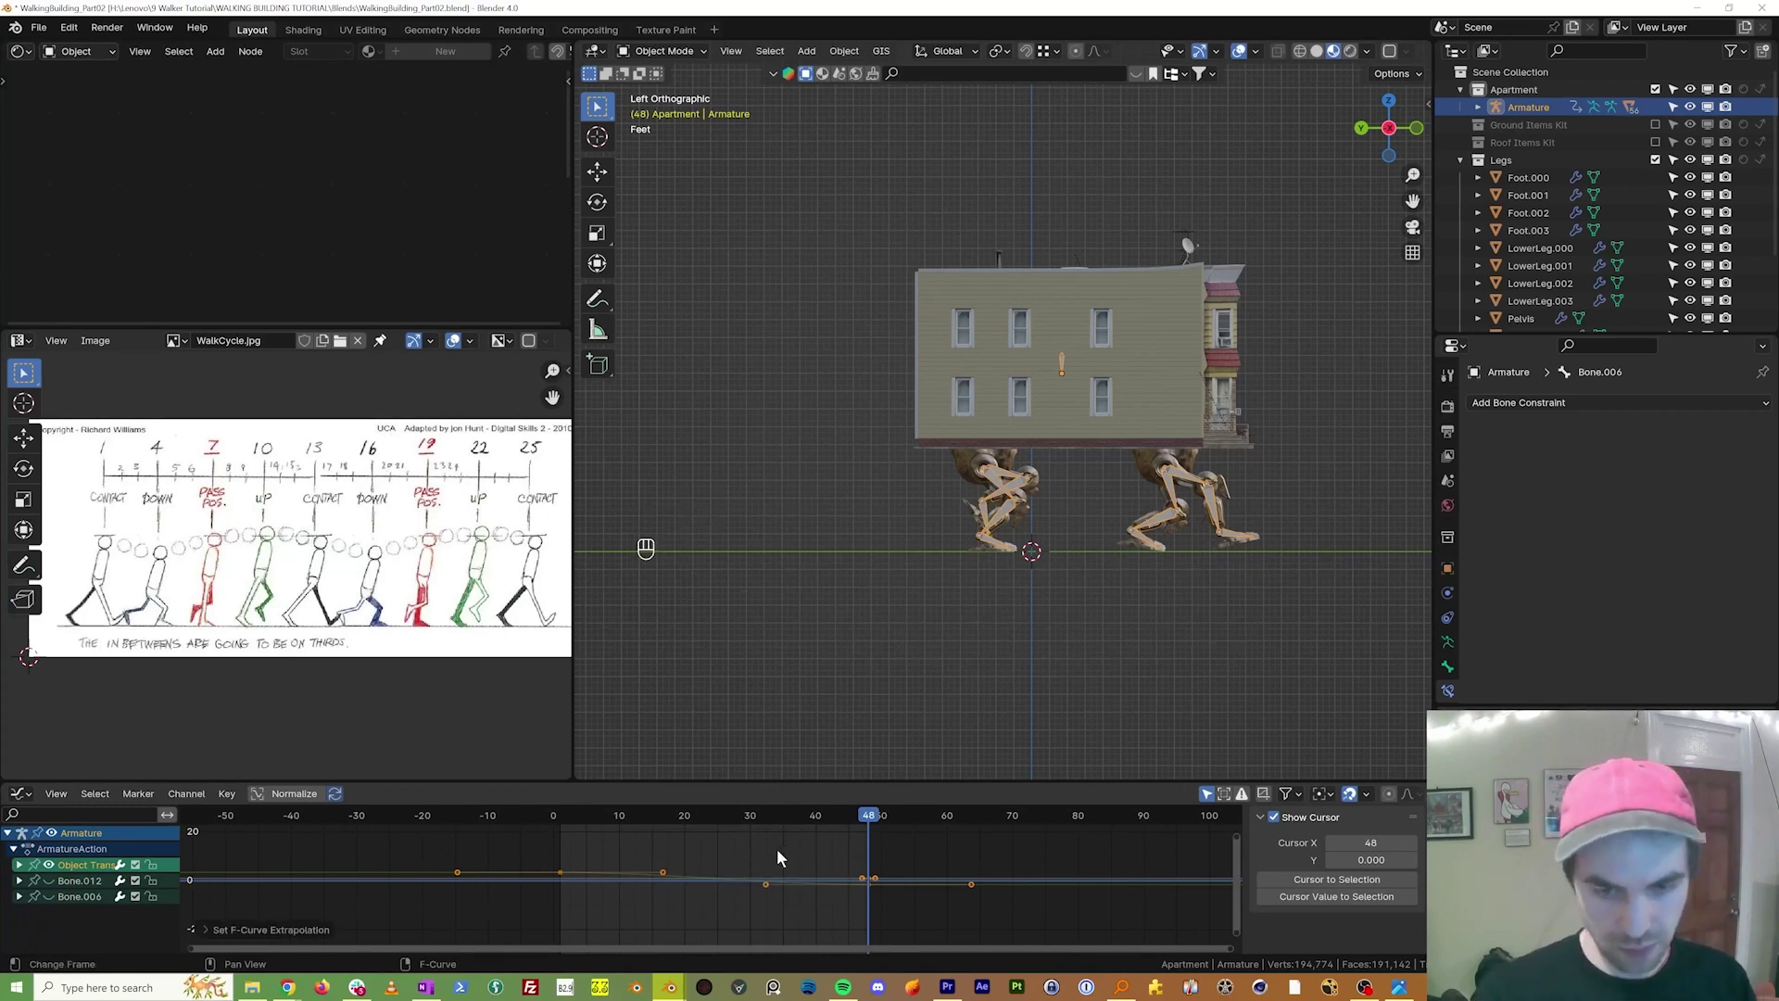
pyautogui.press('space')
pyautogui.press('space')
pyautogui.moveTo(825, 825); pyautogui.dragTo(774, 850)
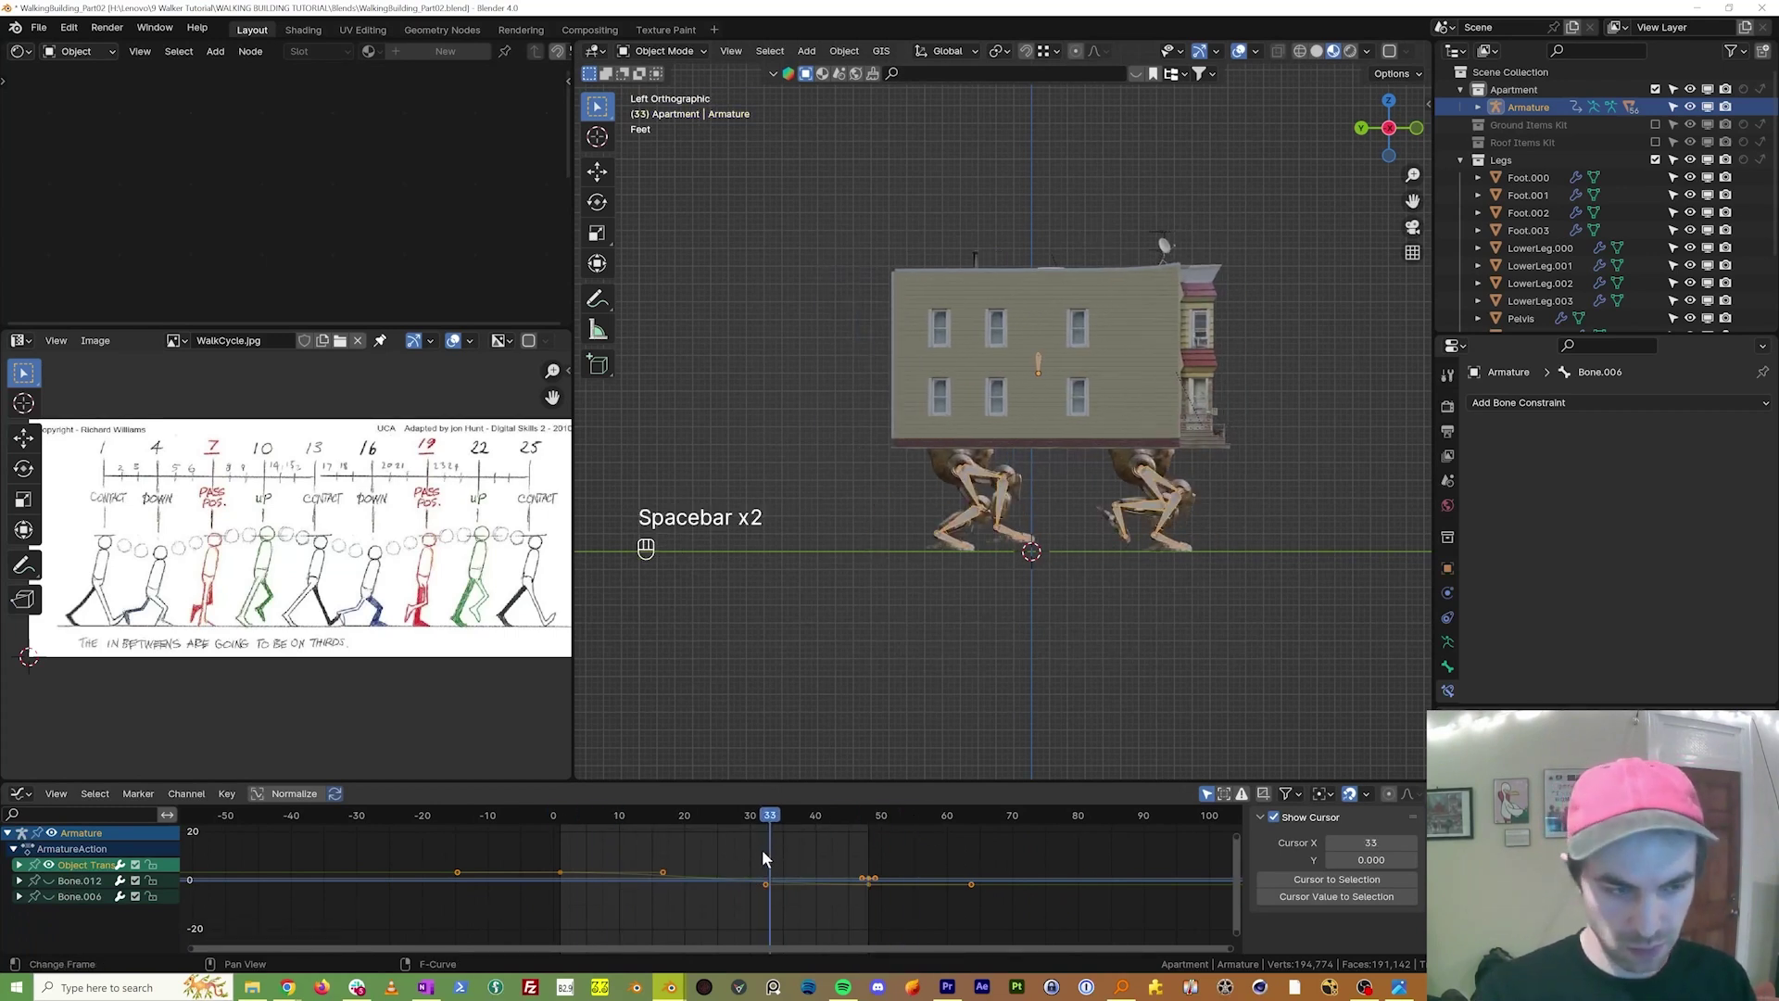
# Step: Extend all location curves linearly beyond their keys and play back the steady forward walk
pyautogui.click(591, 904)
pyautogui.press('a')
pyautogui.press('shift+e')
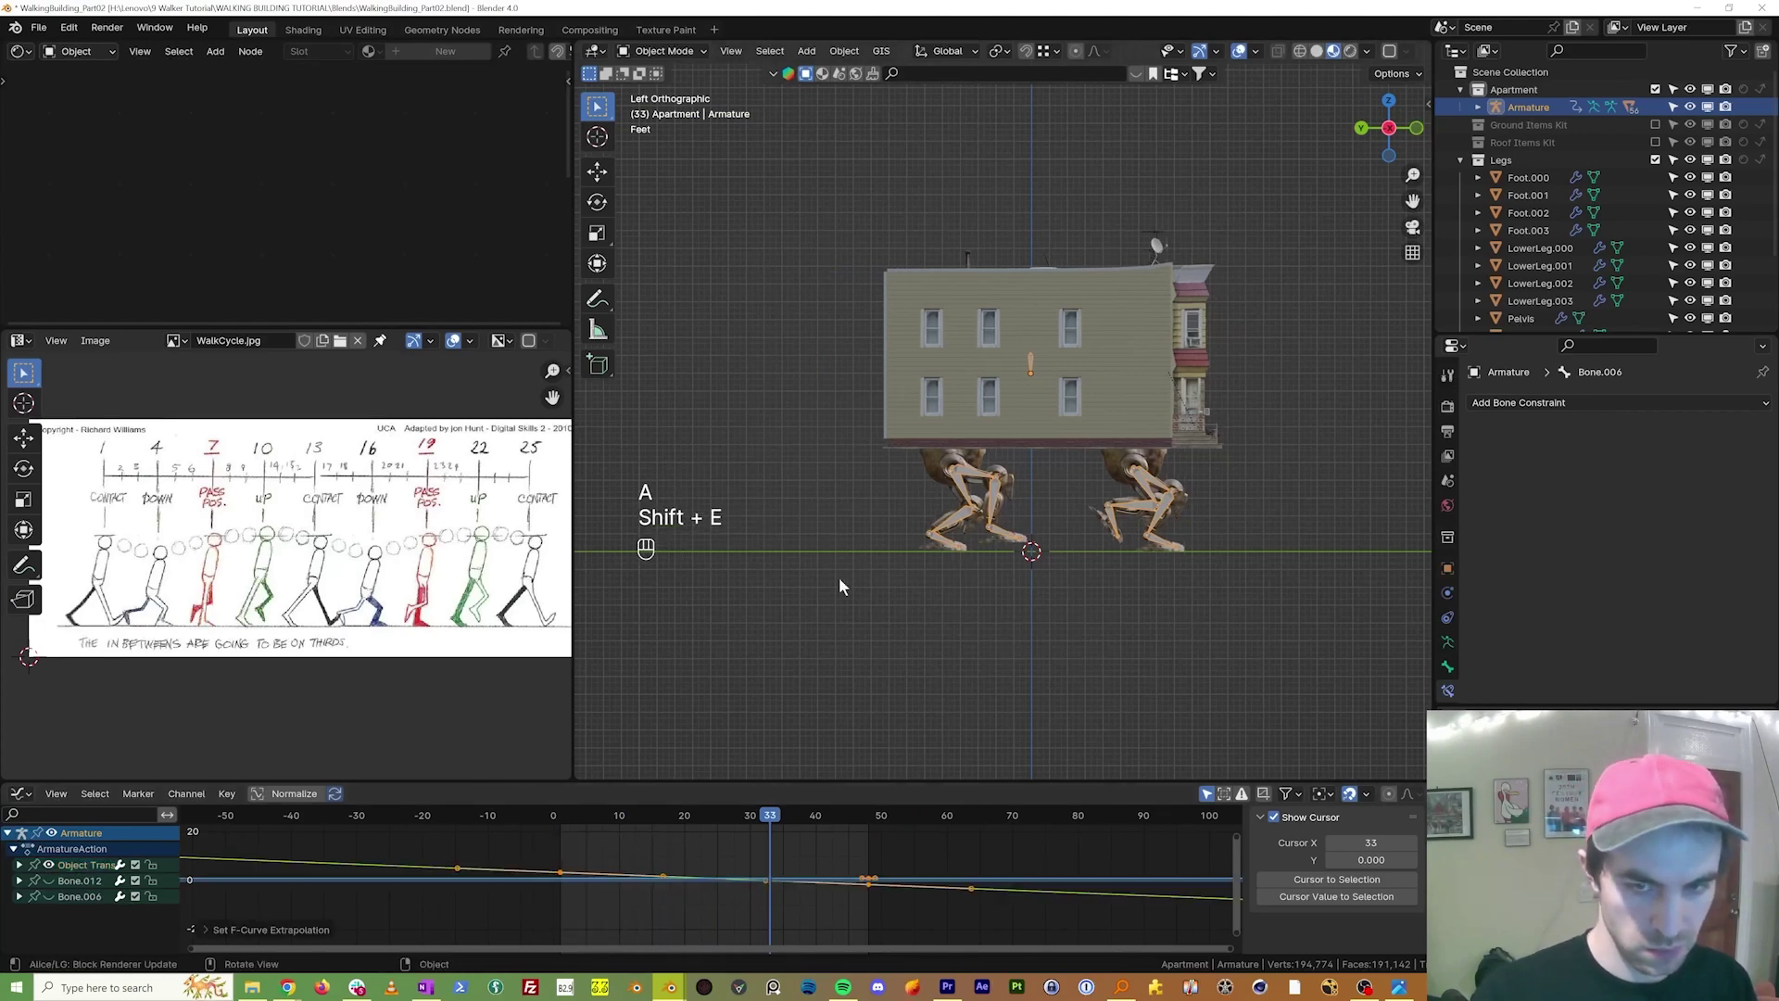
pyautogui.press('shift+Left')
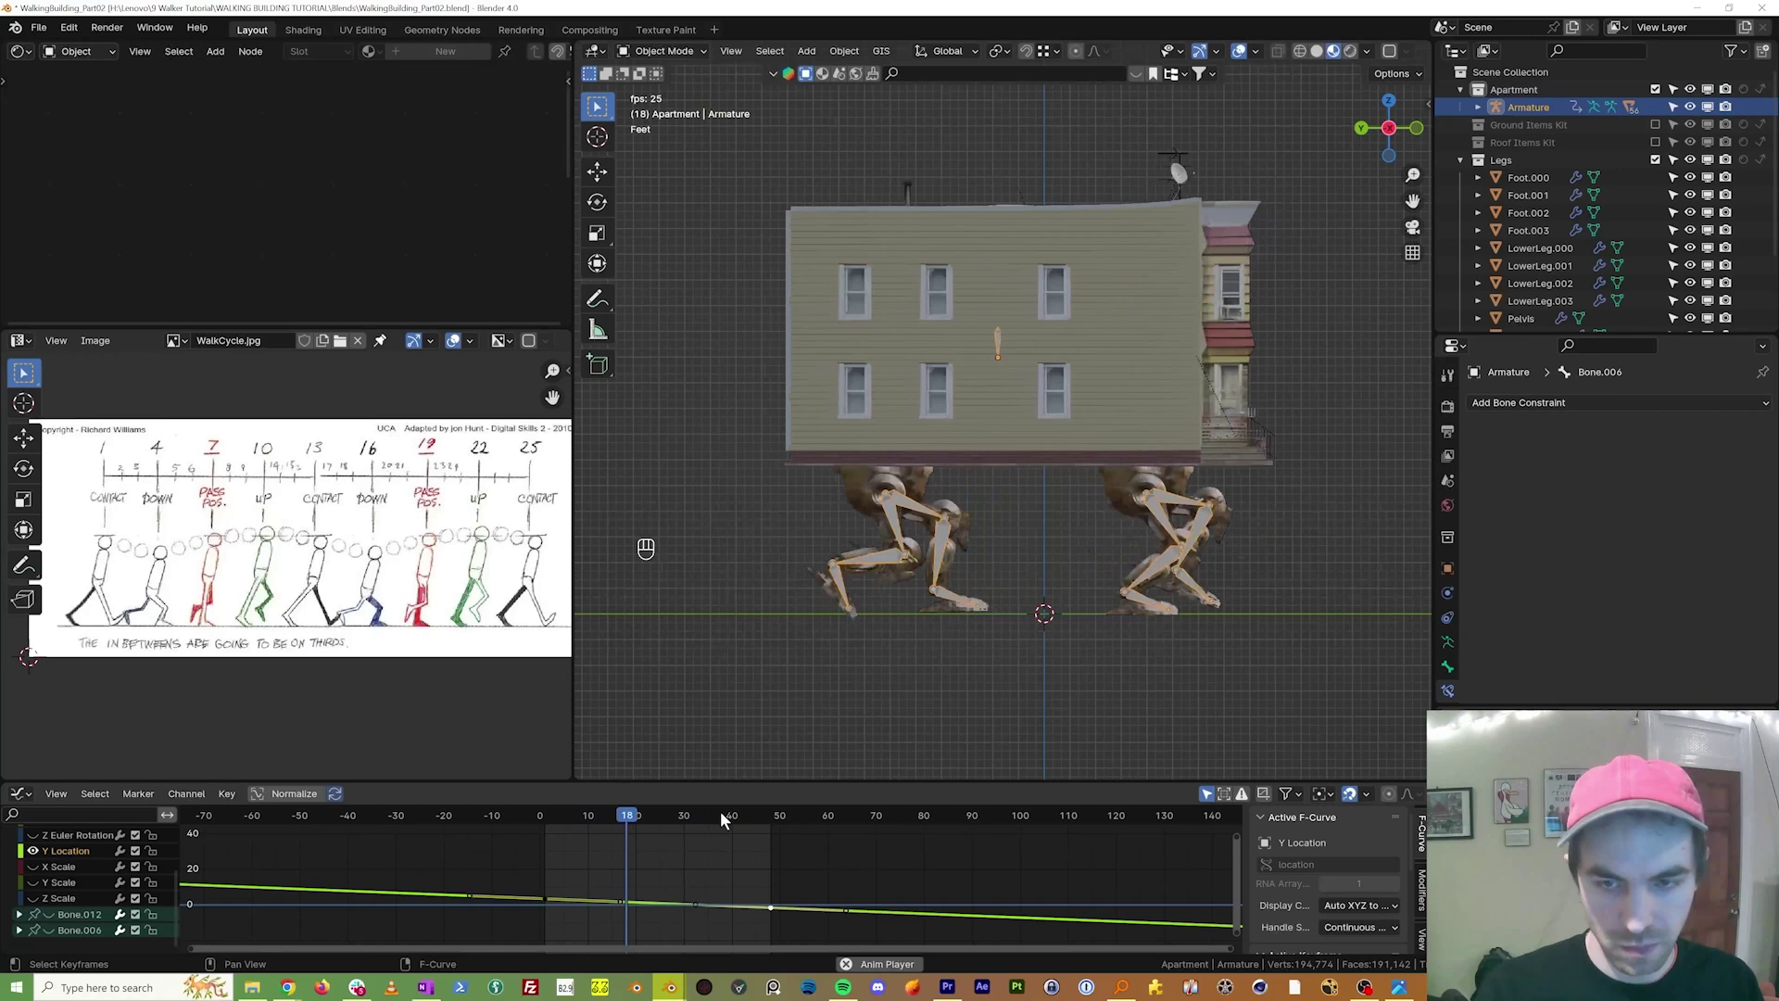
pyautogui.press('space')
pyautogui.press('g')
pyautogui.press('y')
pyautogui.press('shift+Left')
pyautogui.press('space')
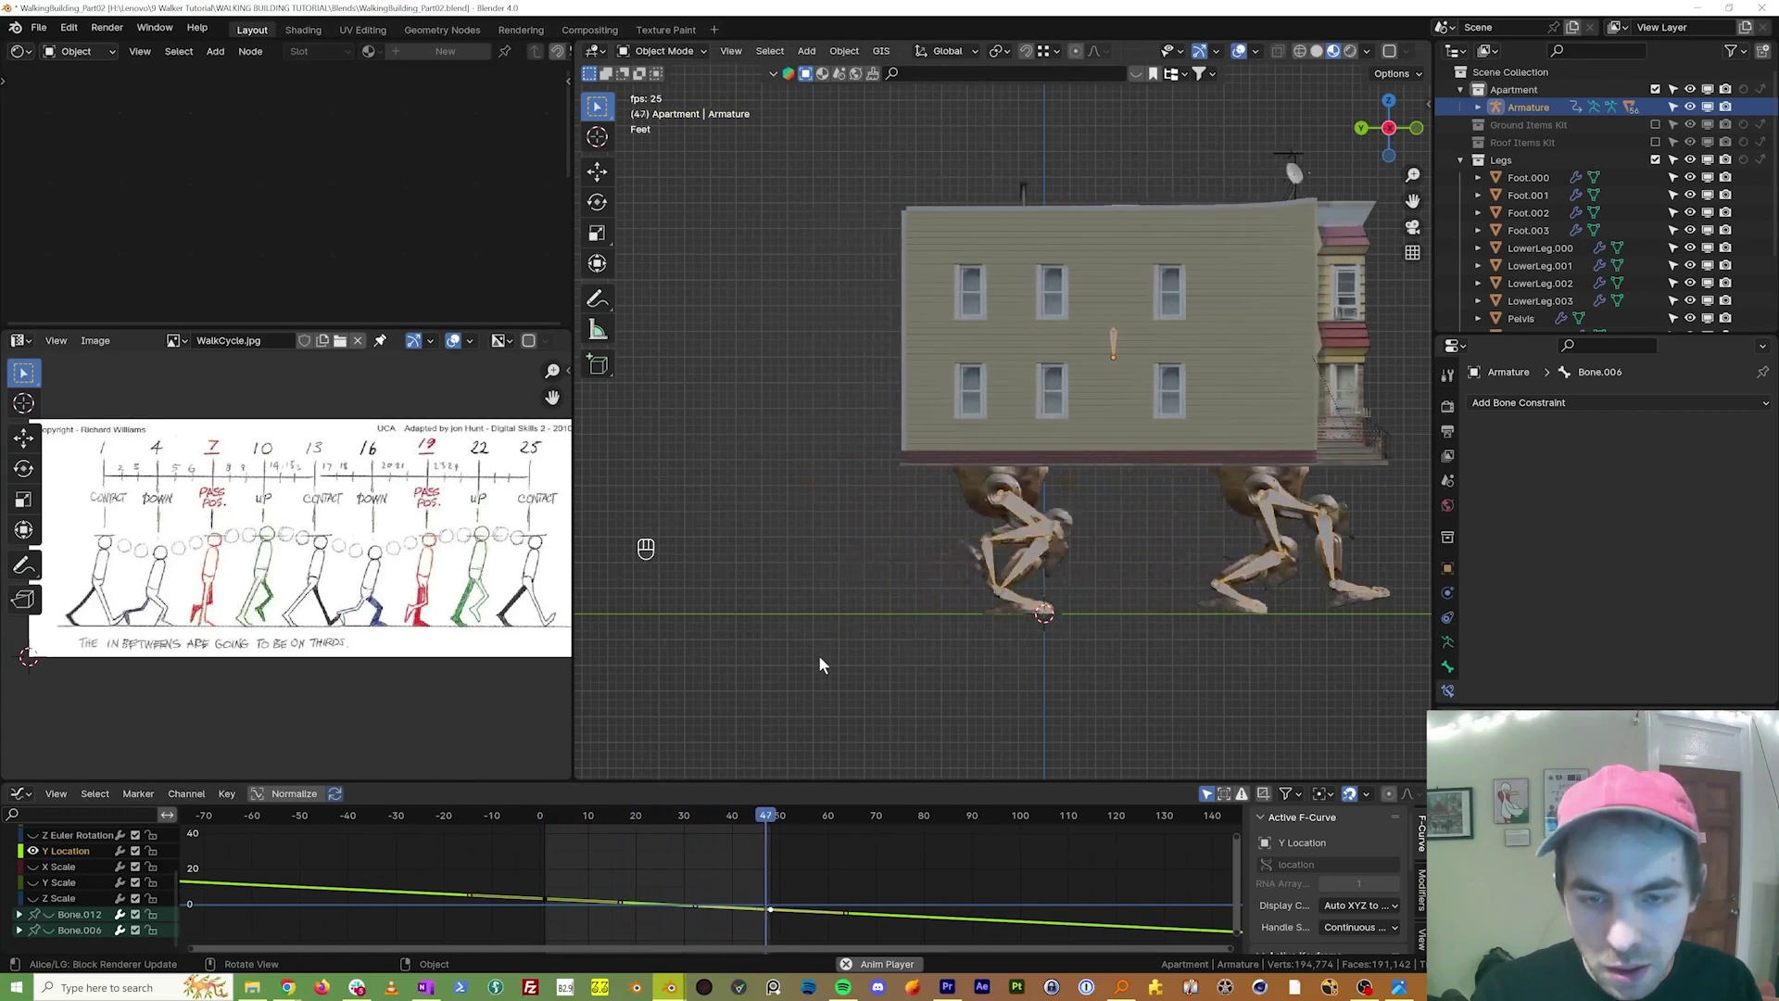
pyautogui.press('space')
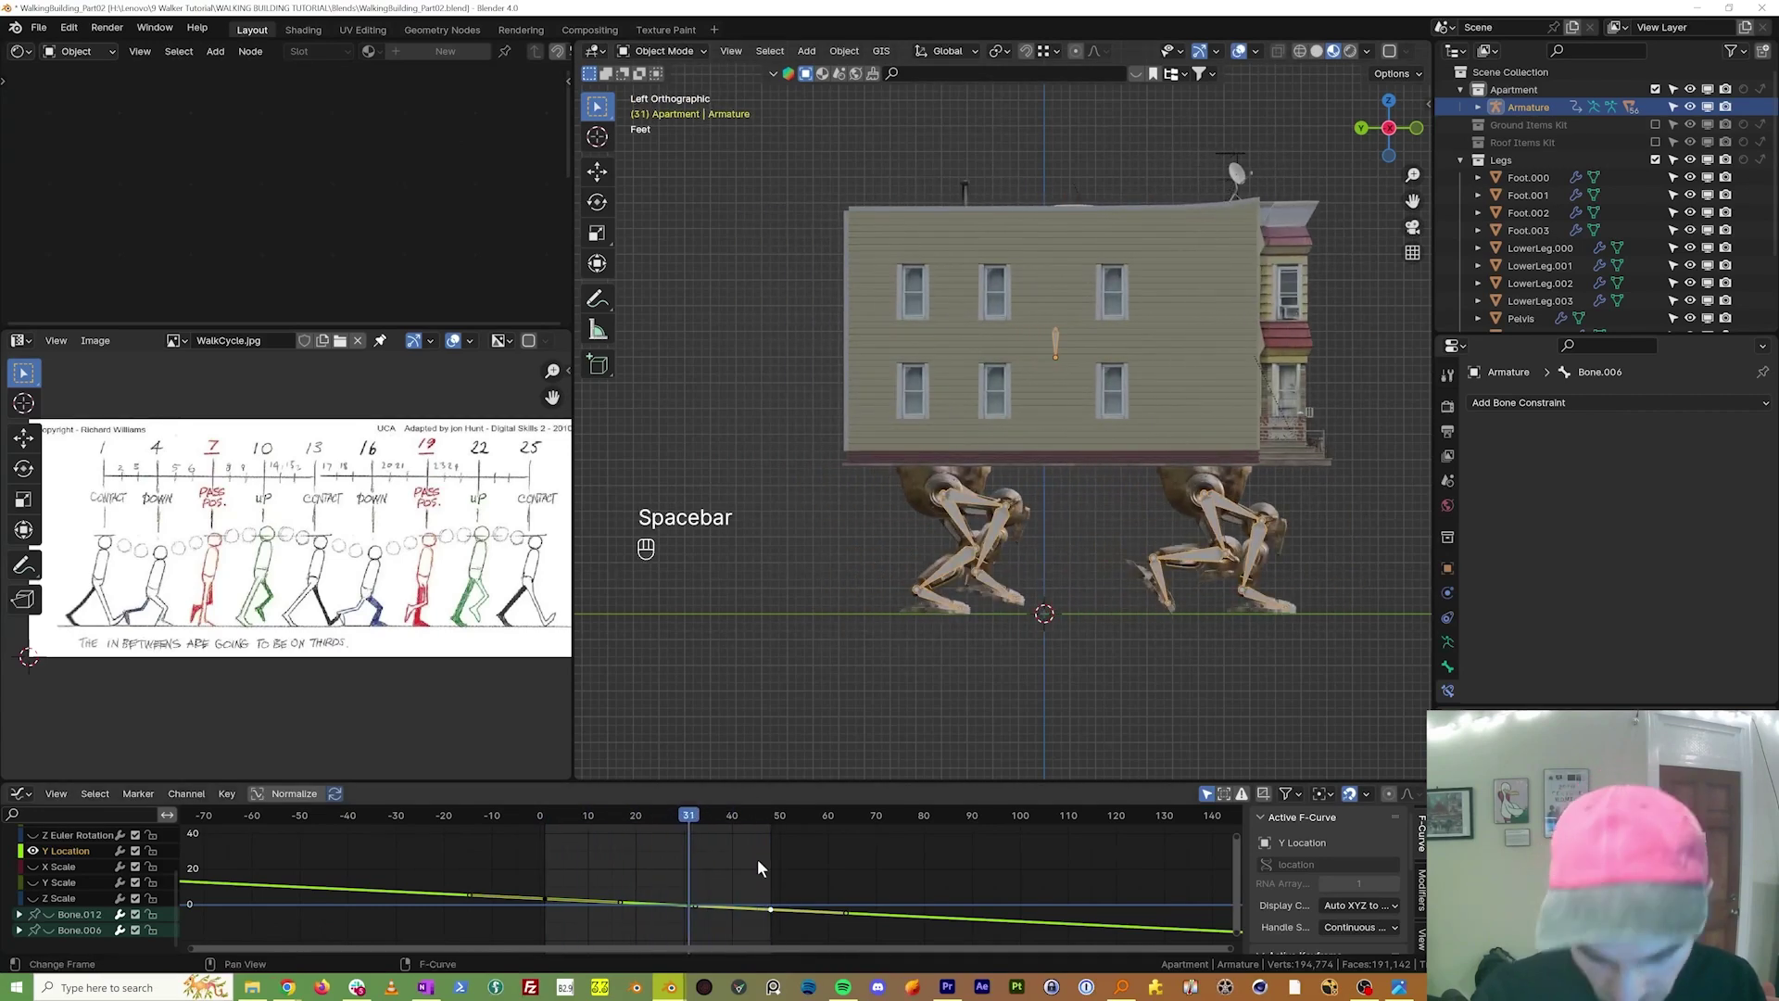
# Step: Play the animation and orbit around to watch the building walk away
pyautogui.press('g')
pyautogui.press('y')
pyautogui.click(773, 887)
pyautogui.press('shift+Left')
pyautogui.press('space')
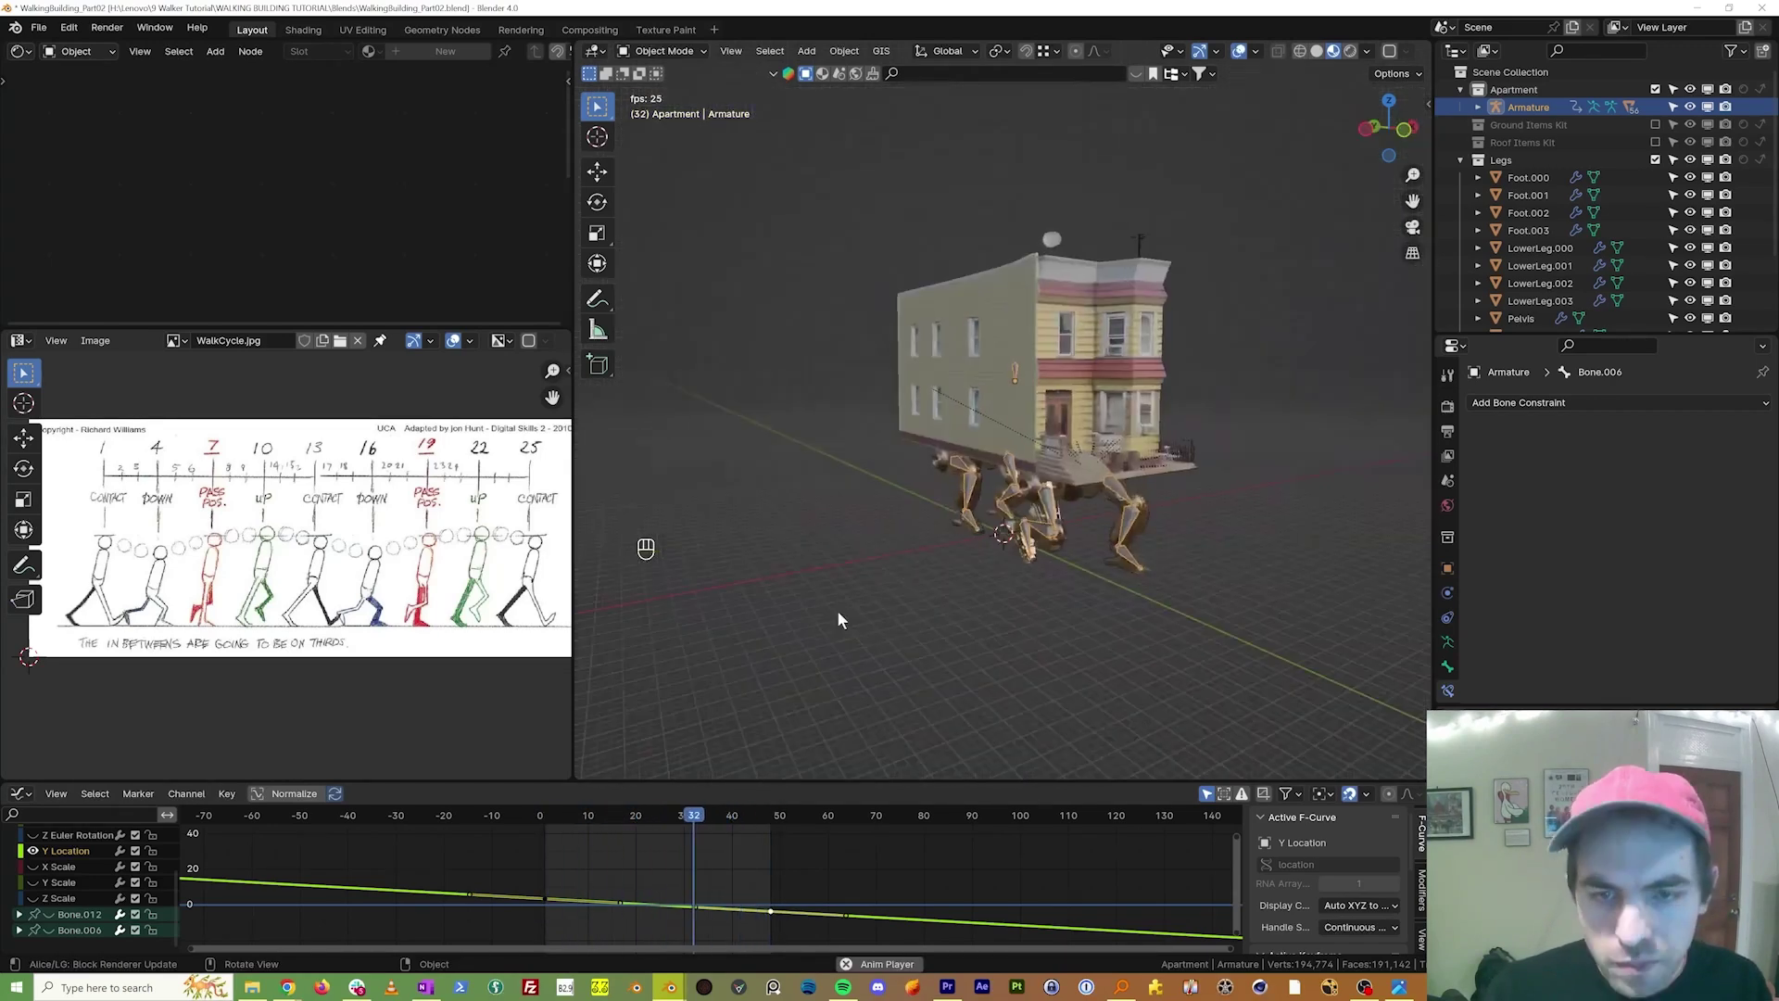
pyautogui.moveTo(1223, 55); pyautogui.dragTo(1246, 56)
pyautogui.middleClick(1246, 57)
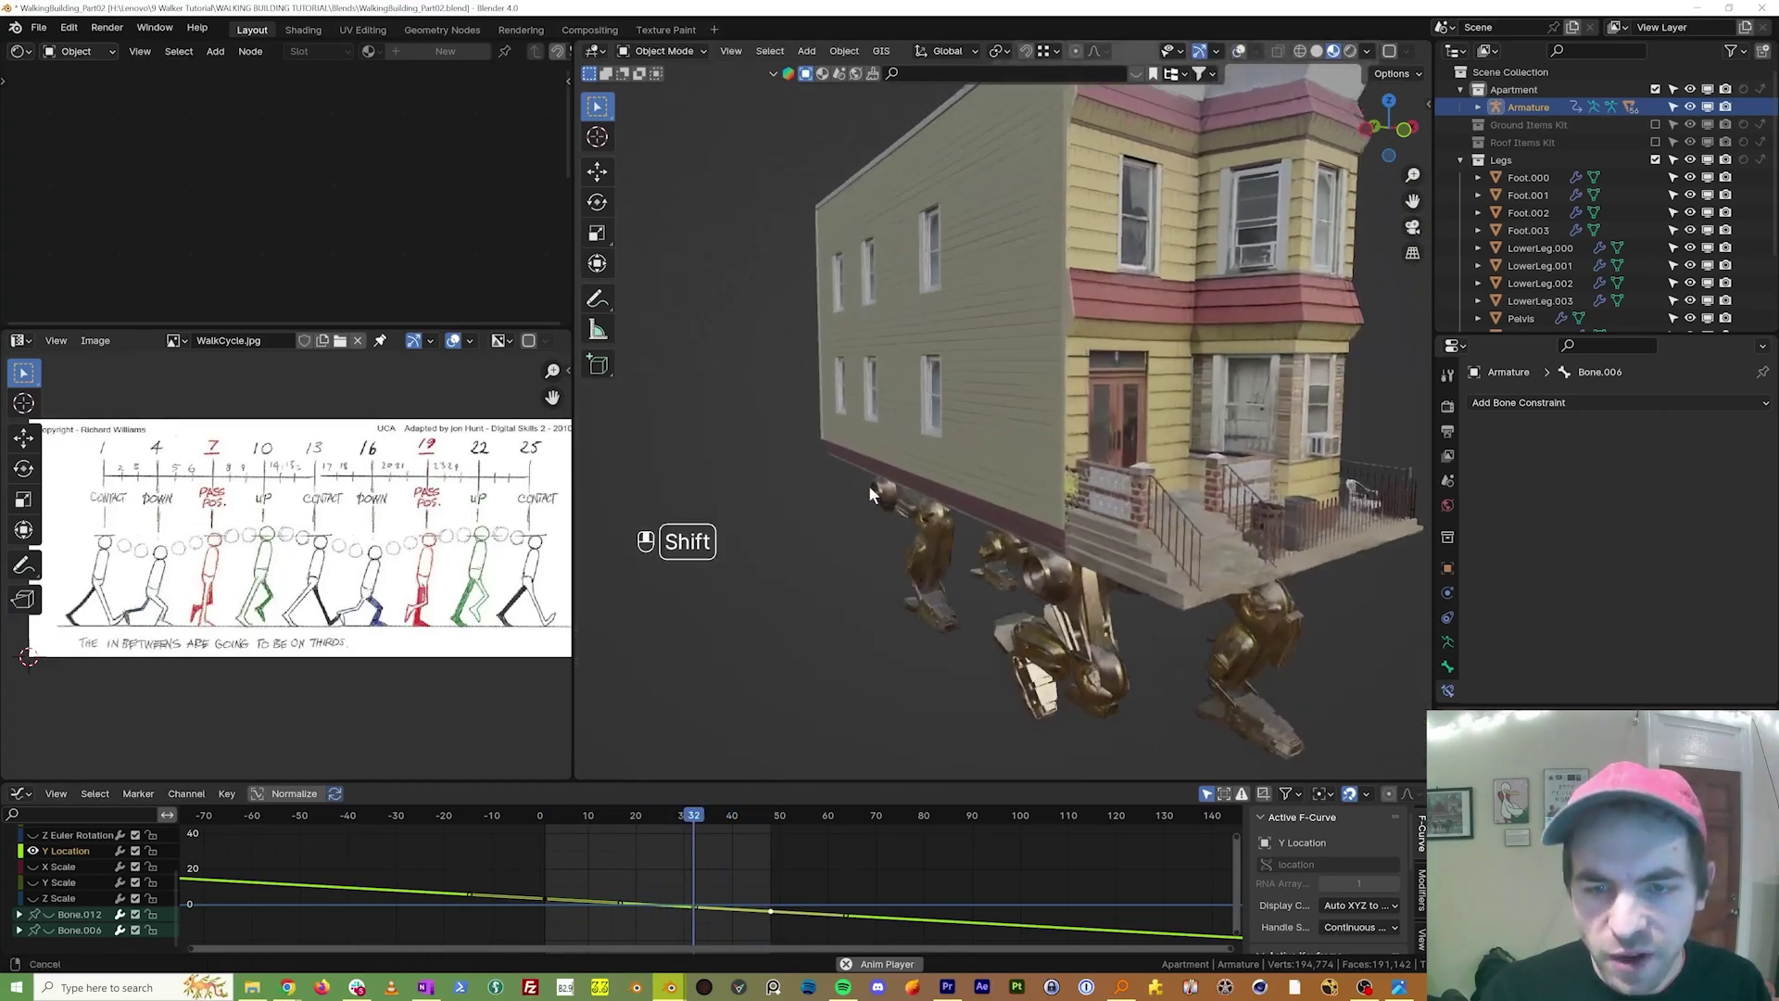
pyautogui.moveTo(688, 417); pyautogui.dragTo(773, 436)
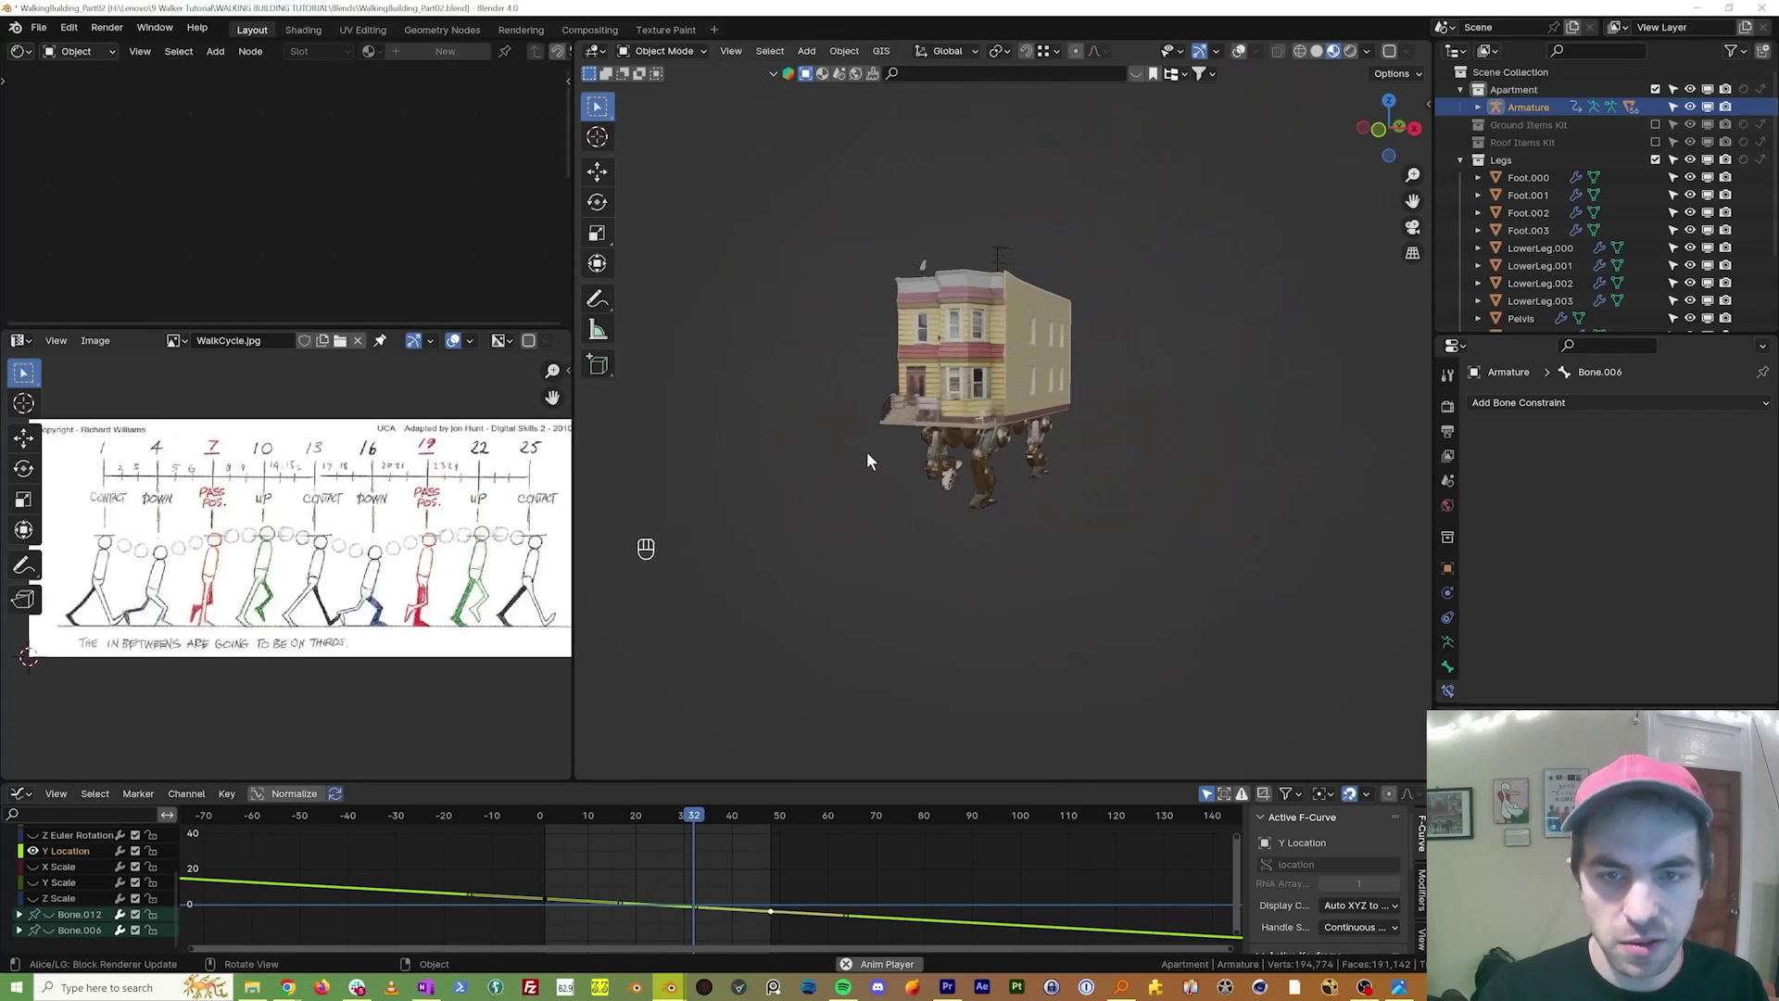
pyautogui.moveTo(833, 540); pyautogui.dragTo(749, 492)
pyautogui.moveTo(749, 492); pyautogui.dragTo(919, 389)
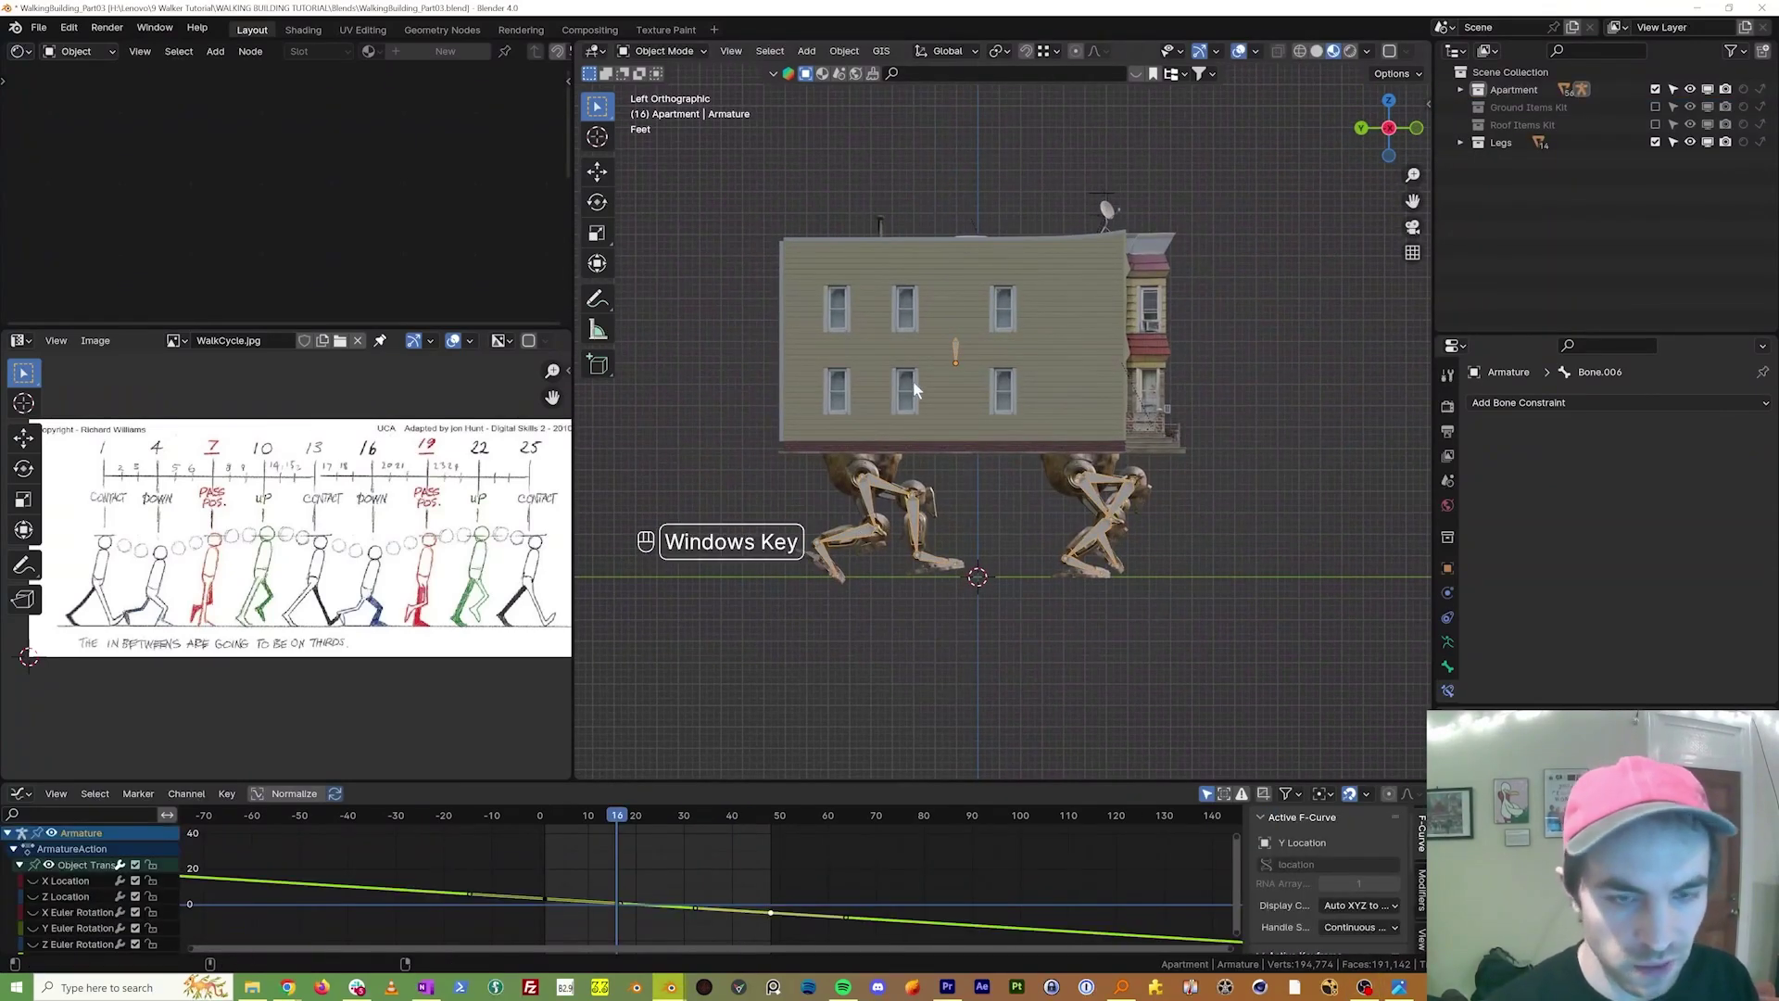
# Step: Return the armature to Pose Mode with the Dope Sheet timeline showing again
pyautogui.press('ctrl+Tab')
pyautogui.moveTo(851, 490); pyautogui.dragTo(884, 525)
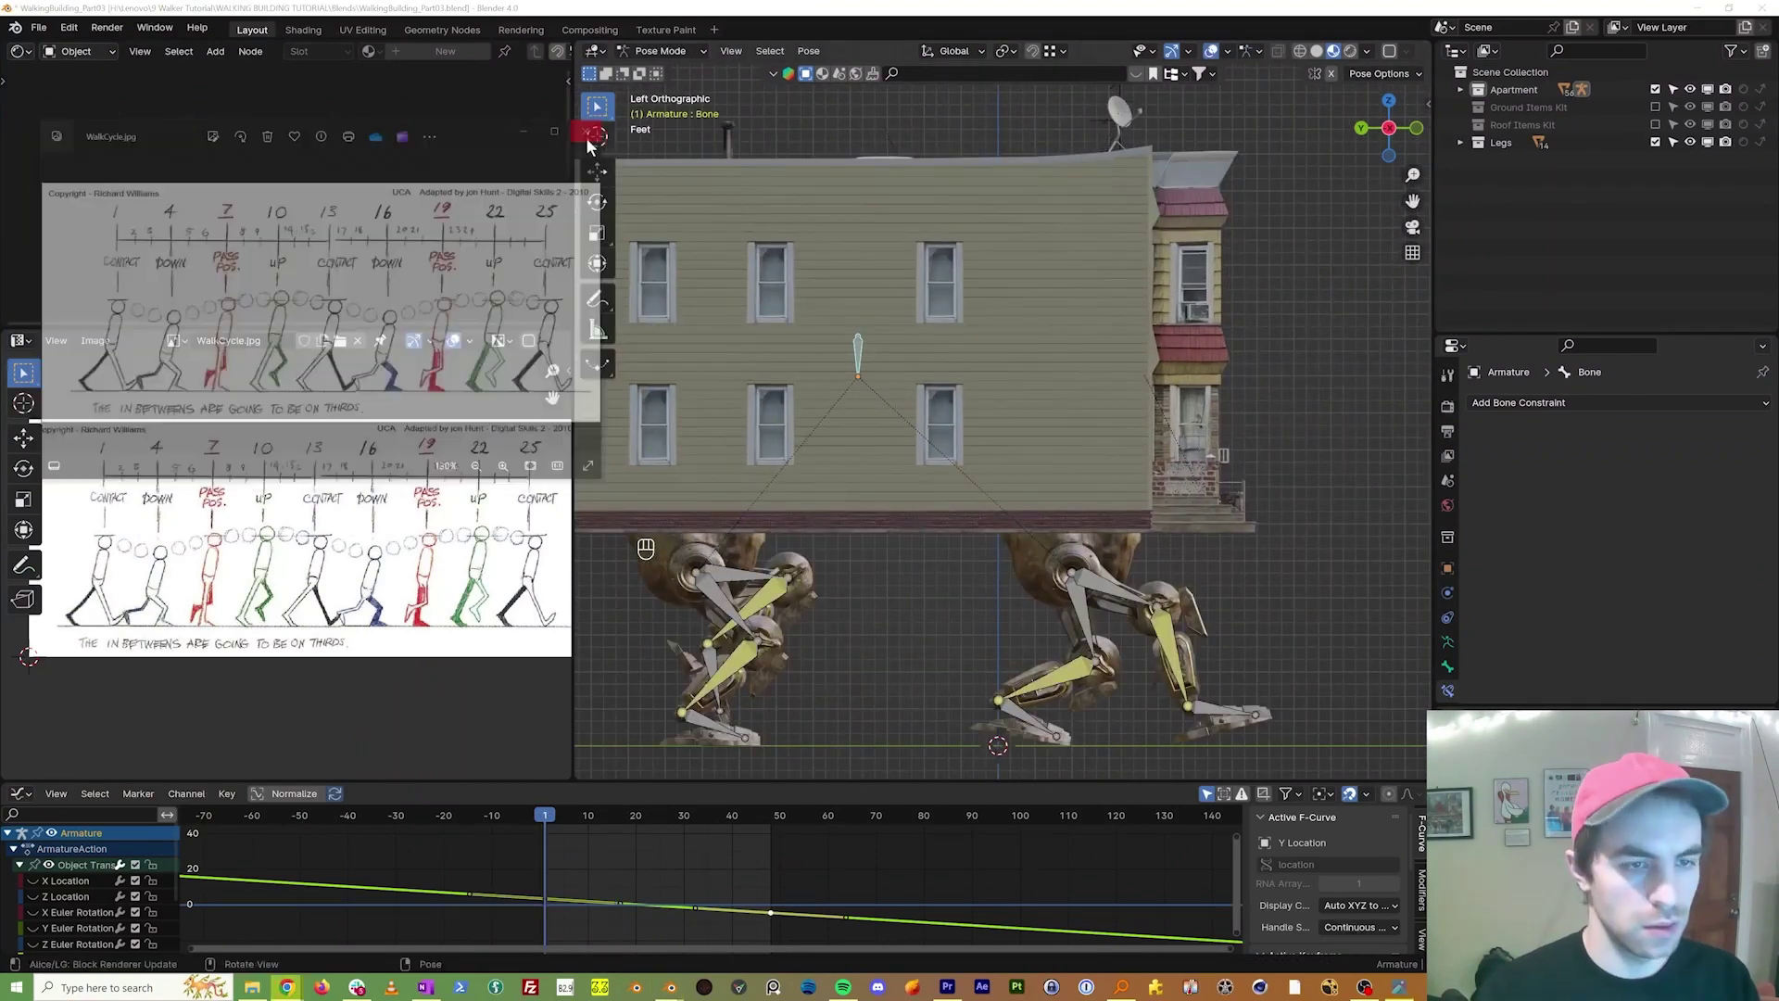